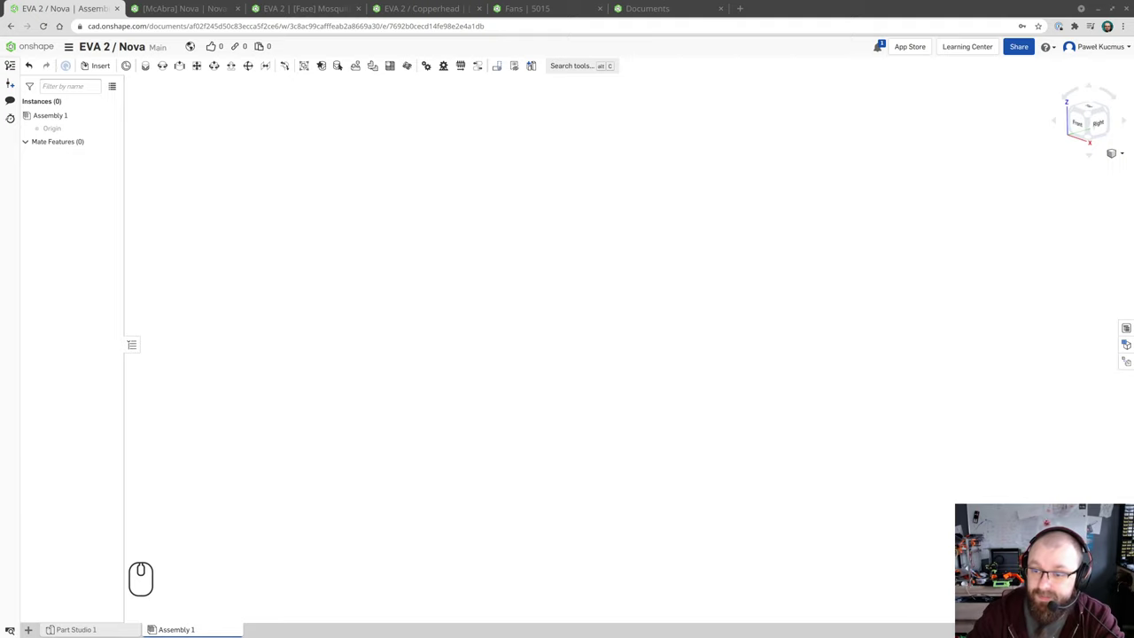
- Browse the empty EVA 2 Nova assembly, then switch to the McAbra Nova hotend document
{"action": "left_click", "coordinate": [539, 409]}
{"action": "double_click", "coordinate": [539, 408]}
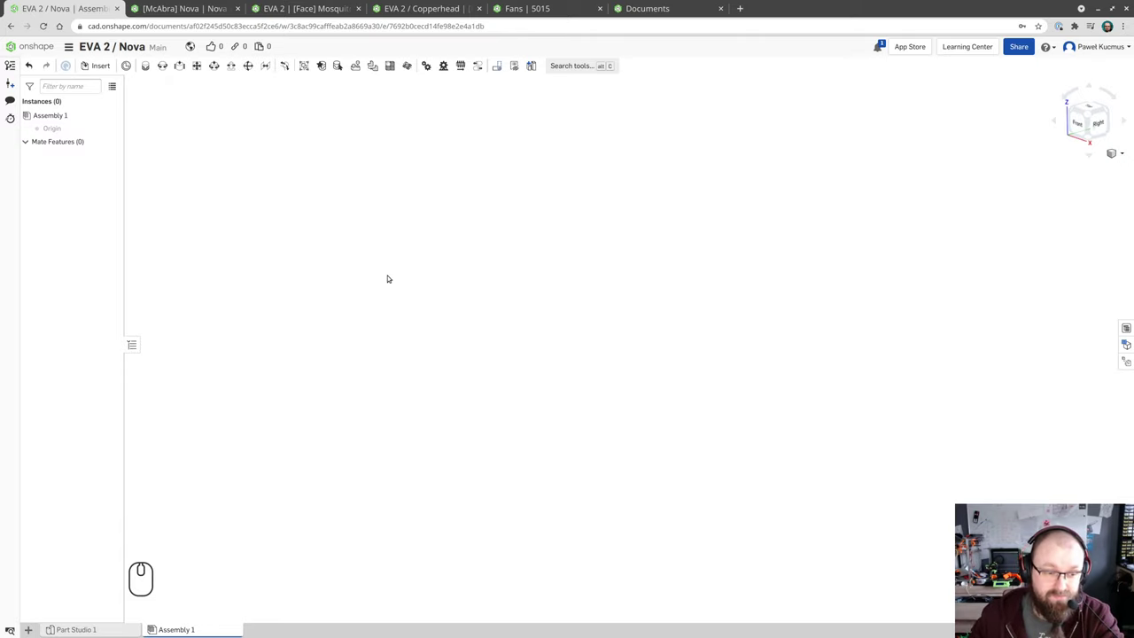
{"action": "left_click_drag", "start_coordinate": [295, 413], "coordinate": [202, 545]}
{"action": "left_click", "coordinate": [189, 549]}
{"action": "left_click", "coordinate": [139, 600]}
{"action": "left_click", "coordinate": [146, 588]}
{"action": "double_click", "coordinate": [153, 582]}
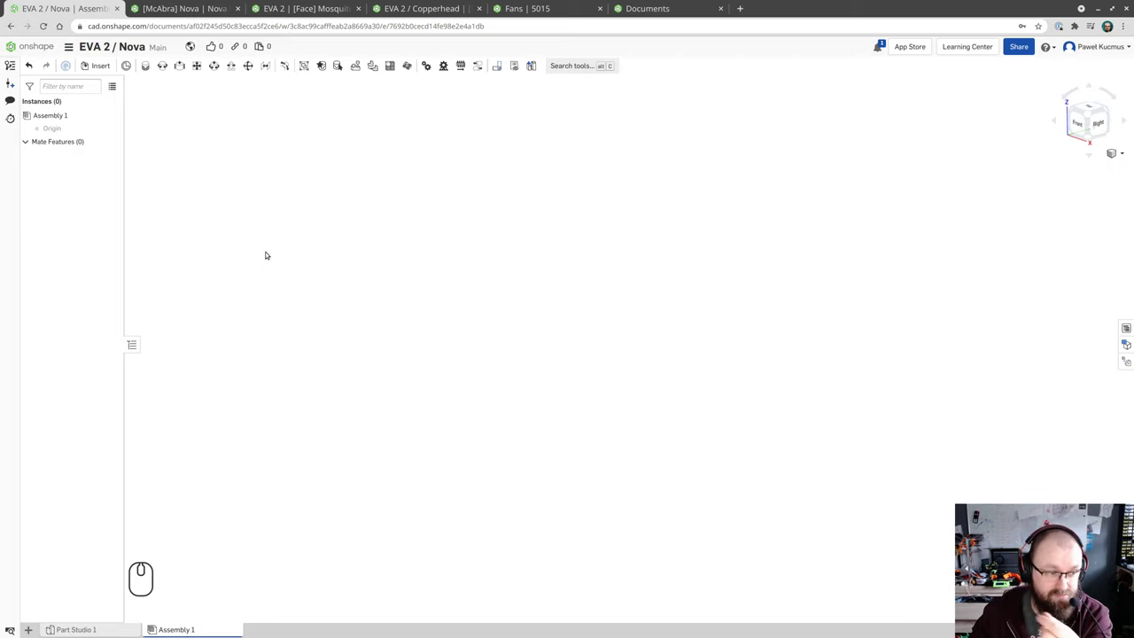
{"action": "left_click", "coordinate": [192, 0]}
- Return from the view-only version to the Nova part studio's editable Main workspace (THR, NZ, HS, HB)
{"action": "left_click", "coordinate": [329, 258]}
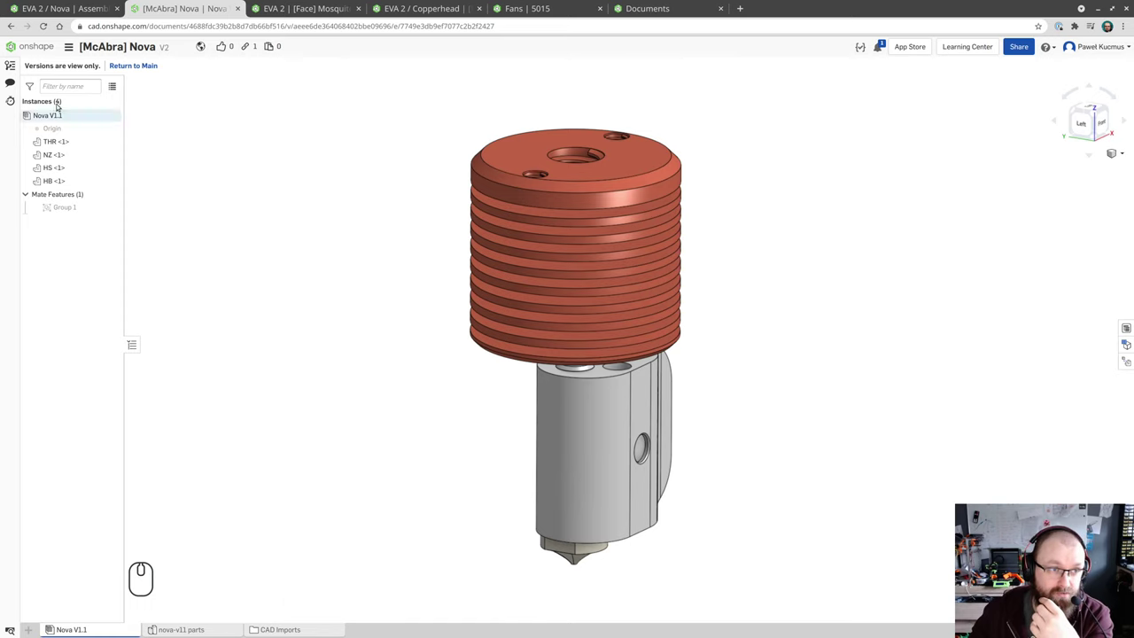
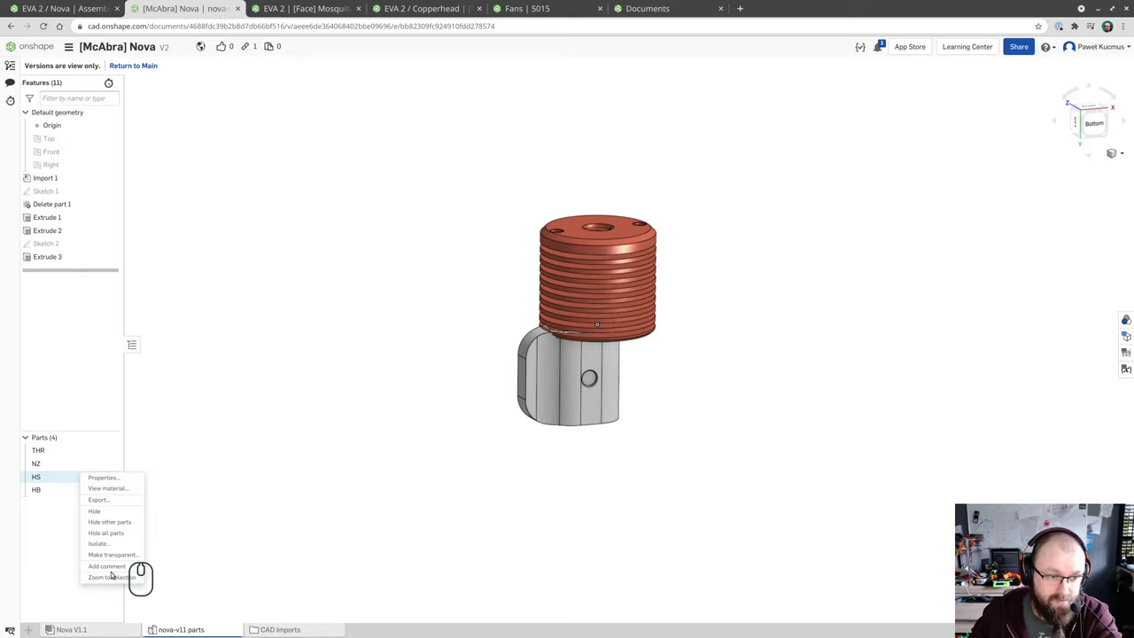
{"action": "left_click", "coordinate": [371, 424]}
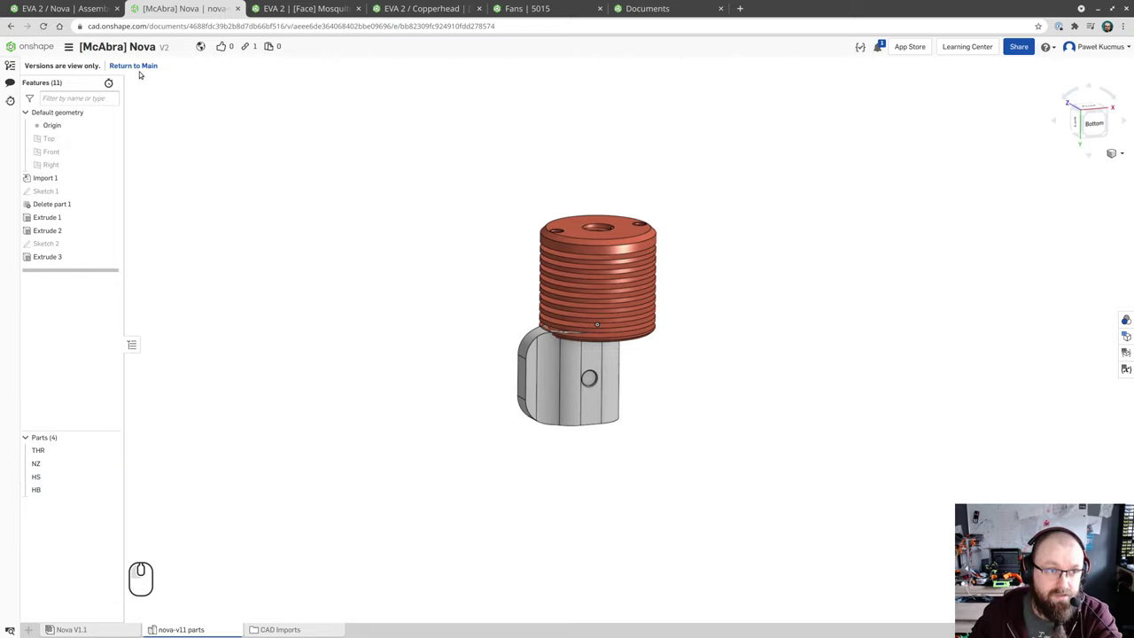
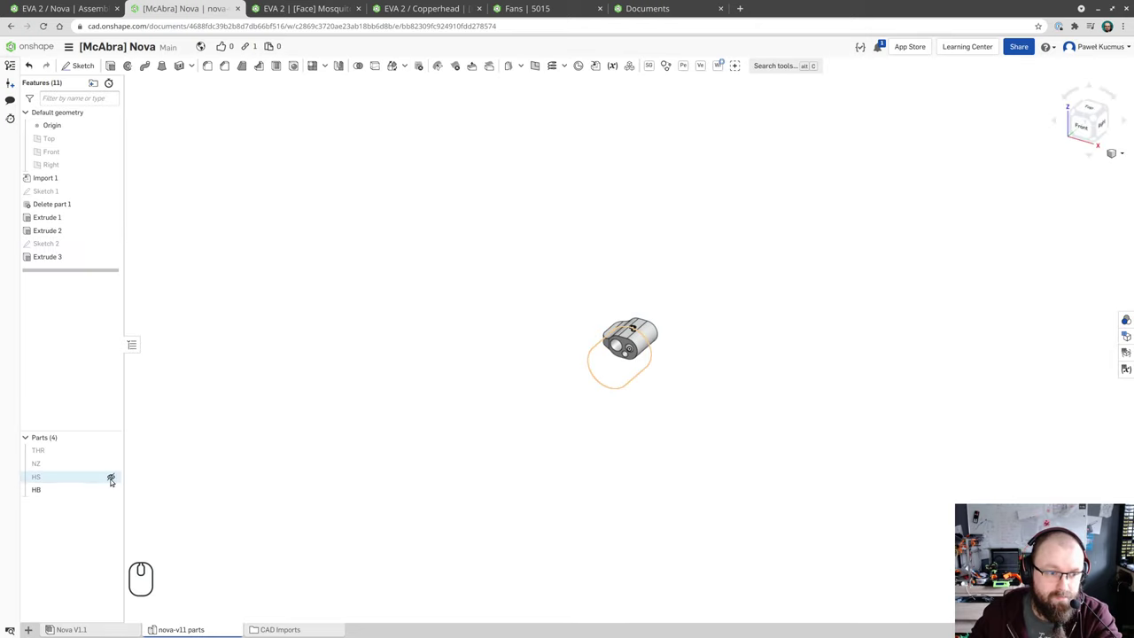
- Show the hidden hotend parts again so all four are visible together
{"action": "left_click", "coordinate": [117, 478]}
{"action": "left_click", "coordinate": [114, 463]}
{"action": "left_click", "coordinate": [118, 447]}
{"action": "left_click", "coordinate": [114, 472]}
{"action": "left_click", "coordinate": [115, 474]}
- Orbit and zoom around the hotend to inspect the heater block's side holes up close
{"action": "left_click_drag", "start_coordinate": [690, 366], "coordinate": [708, 310]}
{"action": "scroll", "scroll_direction": "up", "scroll_amount": 3}
{"action": "scroll", "scroll_direction": "down", "scroll_amount": 3}
{"action": "scroll", "scroll_direction": "up", "scroll_amount": 3}
{"action": "scroll", "scroll_direction": "up", "scroll_amount": 3}
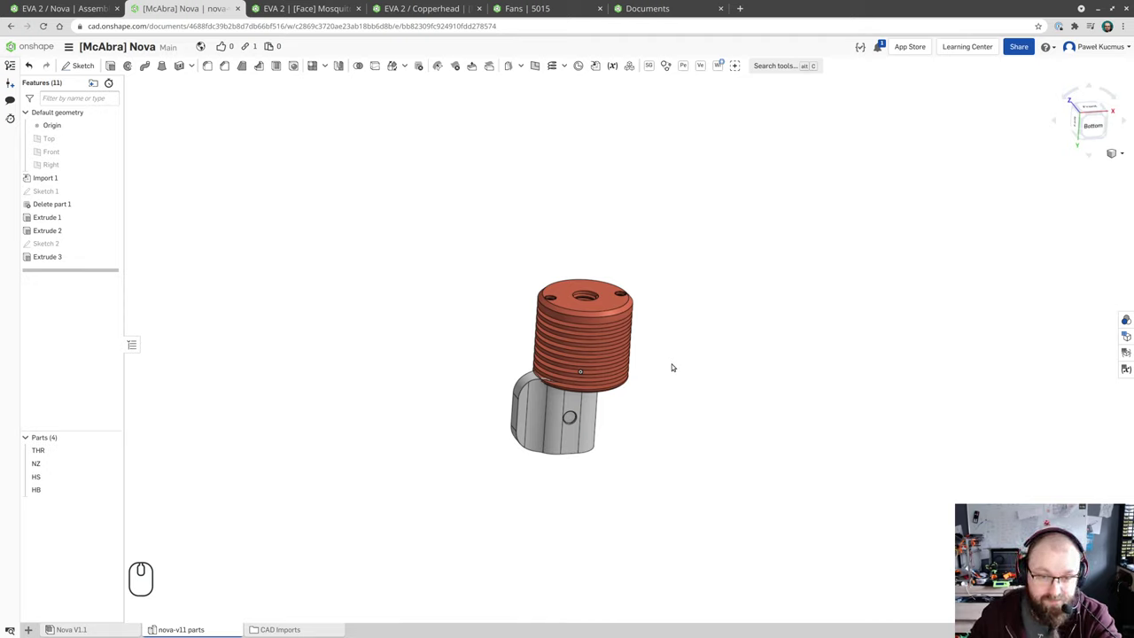
{"action": "scroll", "scroll_direction": "up", "scroll_amount": 3}
{"action": "scroll", "scroll_direction": "up", "scroll_amount": 3}
{"action": "scroll", "scroll_direction": "down", "scroll_amount": 3}
{"action": "scroll", "scroll_direction": "up", "scroll_amount": 3}
{"action": "scroll", "scroll_direction": "down", "scroll_amount": 3}
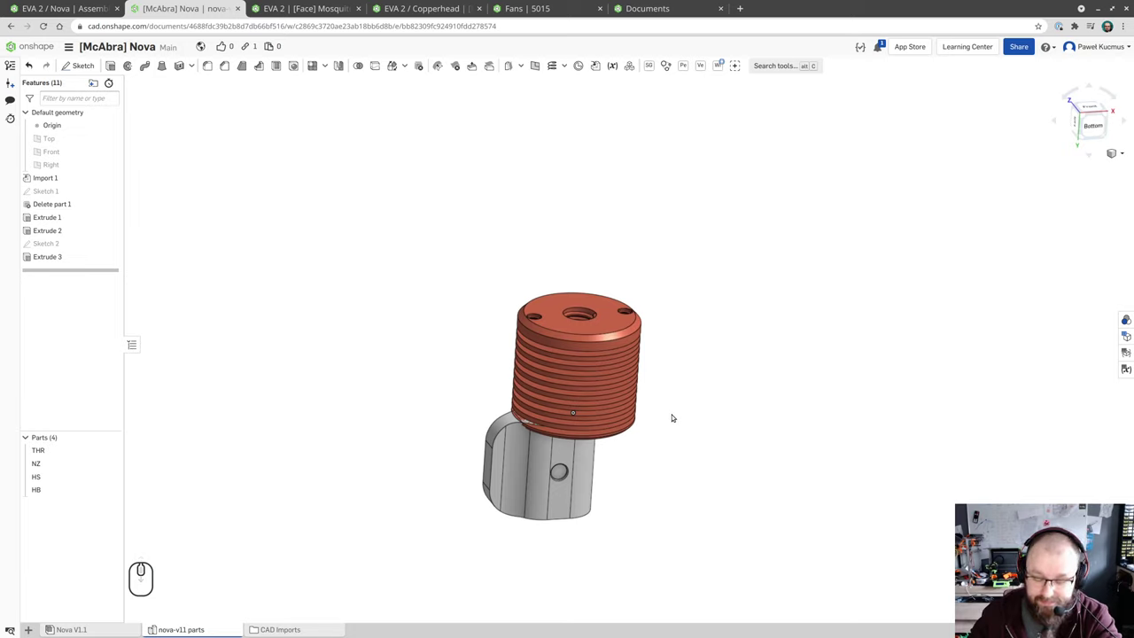
{"action": "left_click_drag", "start_coordinate": [684, 393], "coordinate": [701, 377]}
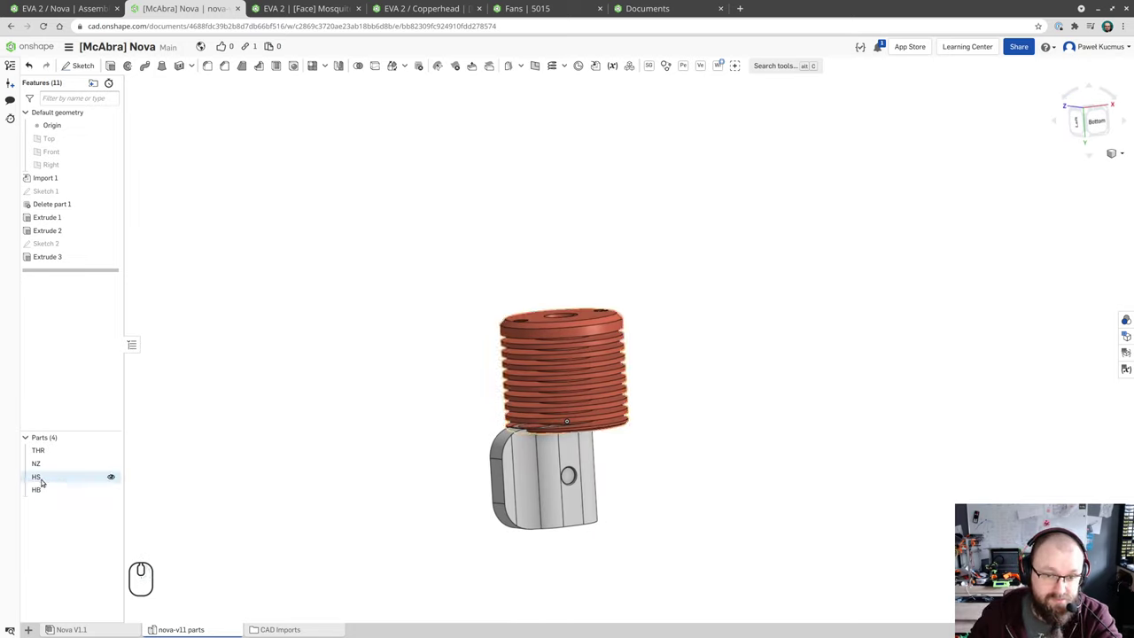
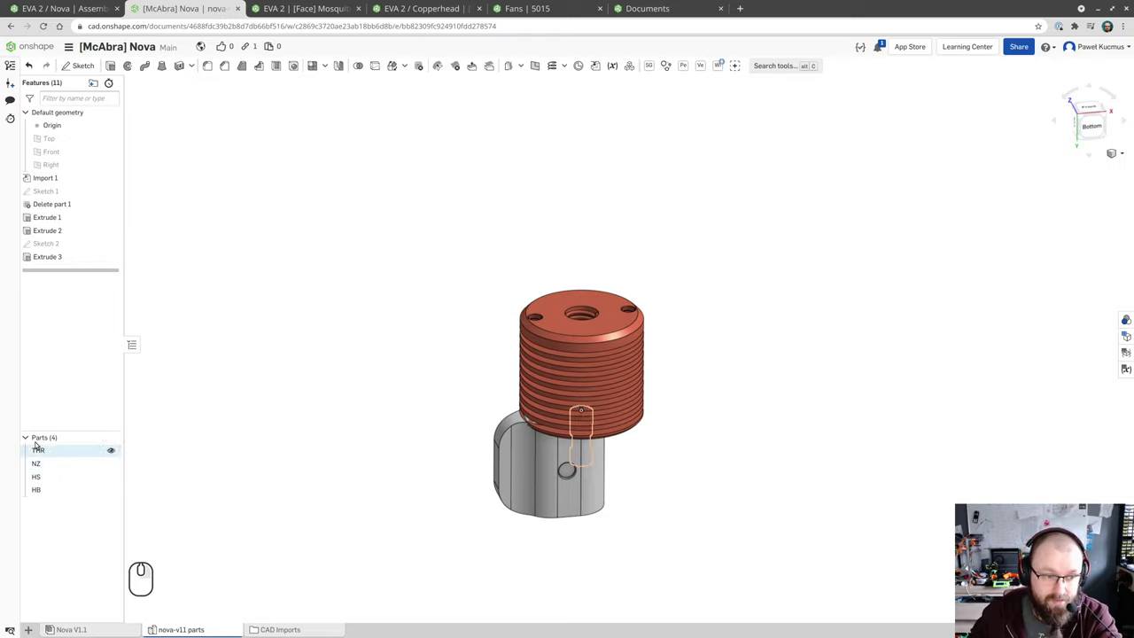
{"action": "left_click_drag", "start_coordinate": [385, 421], "coordinate": [581, 434]}
{"action": "scroll", "scroll_direction": "down", "scroll_amount": 3}
{"action": "scroll", "scroll_direction": "up", "scroll_amount": 3}
{"action": "left_click_drag", "start_coordinate": [576, 441], "coordinate": [579, 433]}
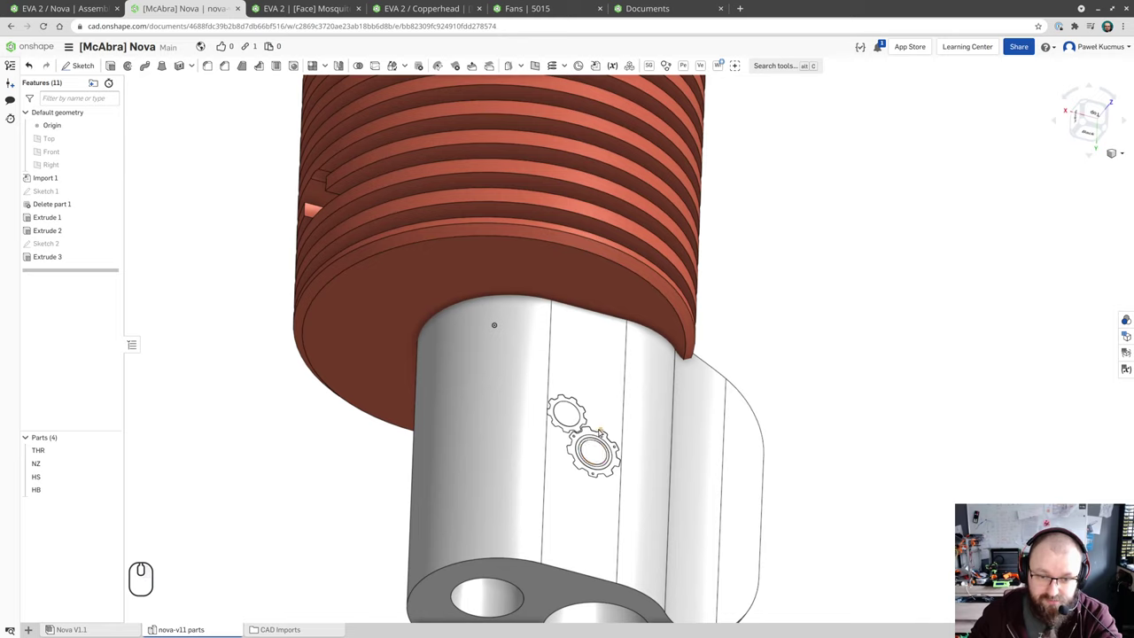
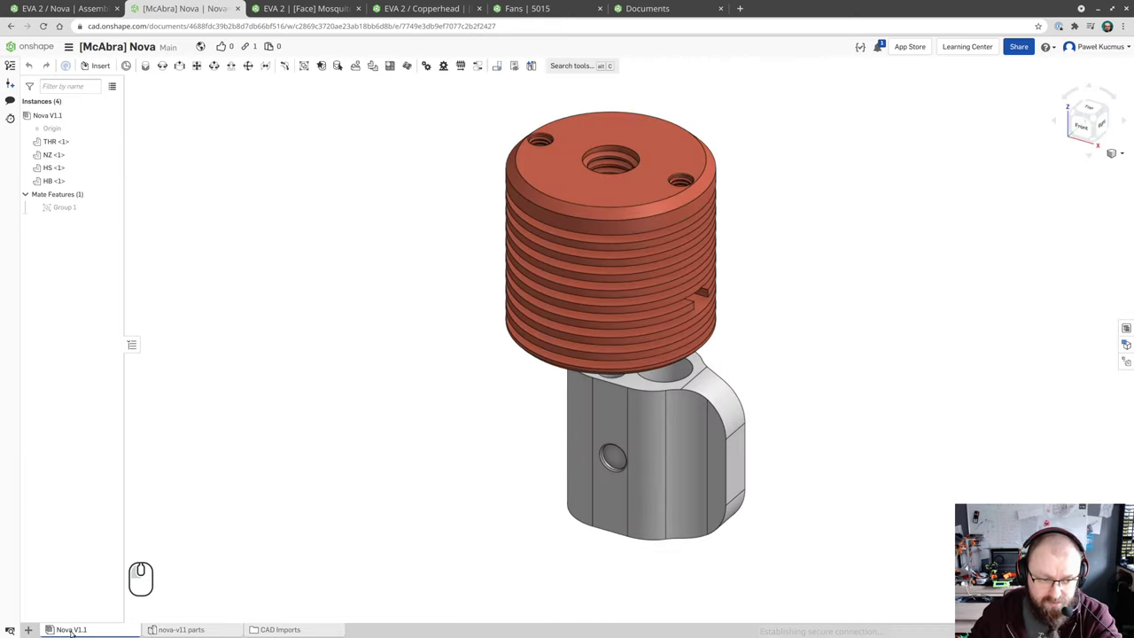
{"action": "left_click_drag", "start_coordinate": [463, 437], "coordinate": [565, 425]}
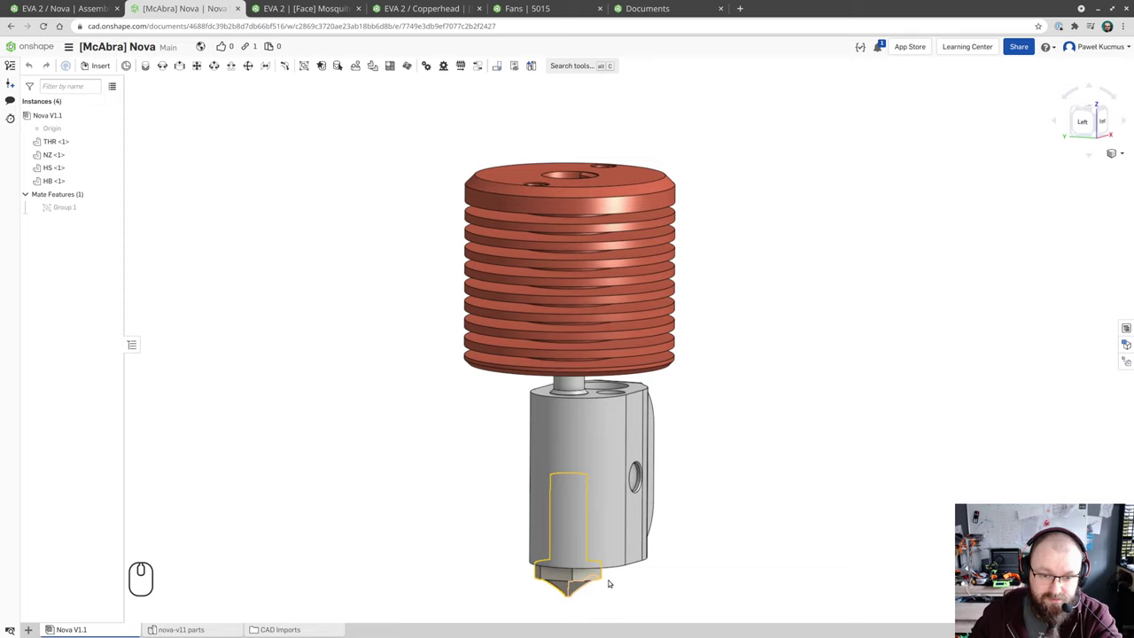
{"action": "left_click_drag", "start_coordinate": [777, 415], "coordinate": [768, 415]}
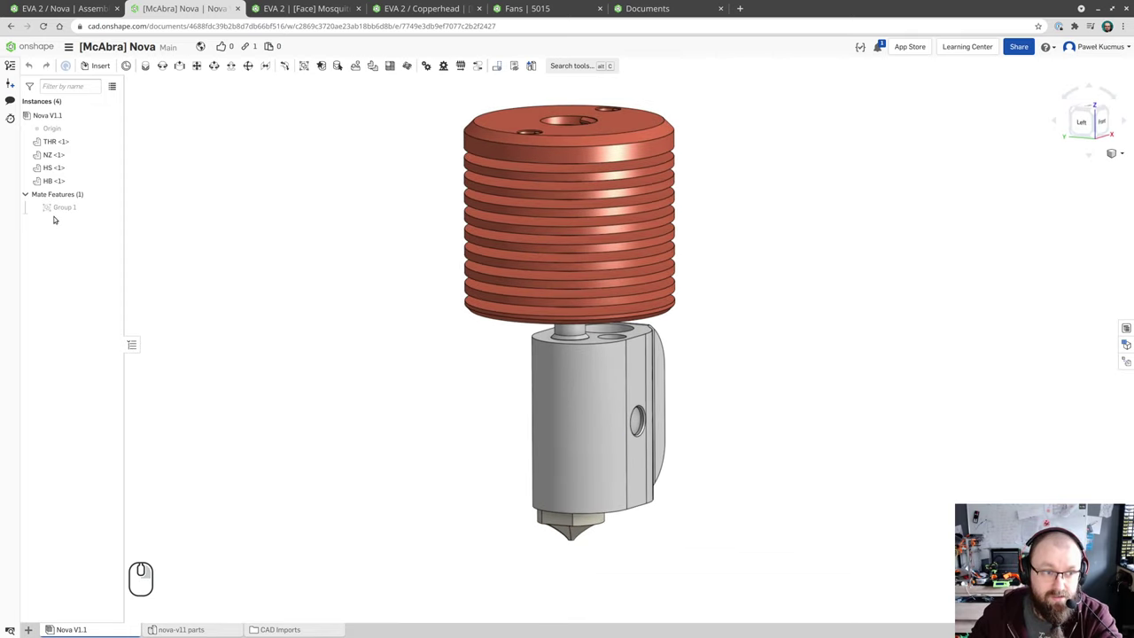
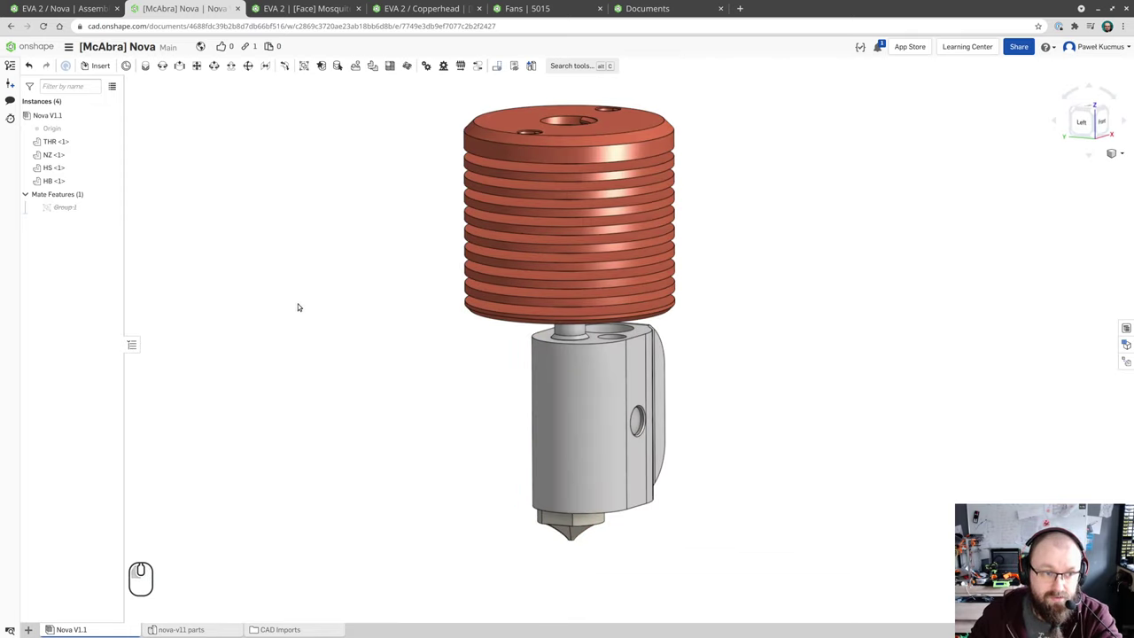
{"action": "left_click", "coordinate": [469, 166]}
{"action": "left_click", "coordinate": [469, 166]}
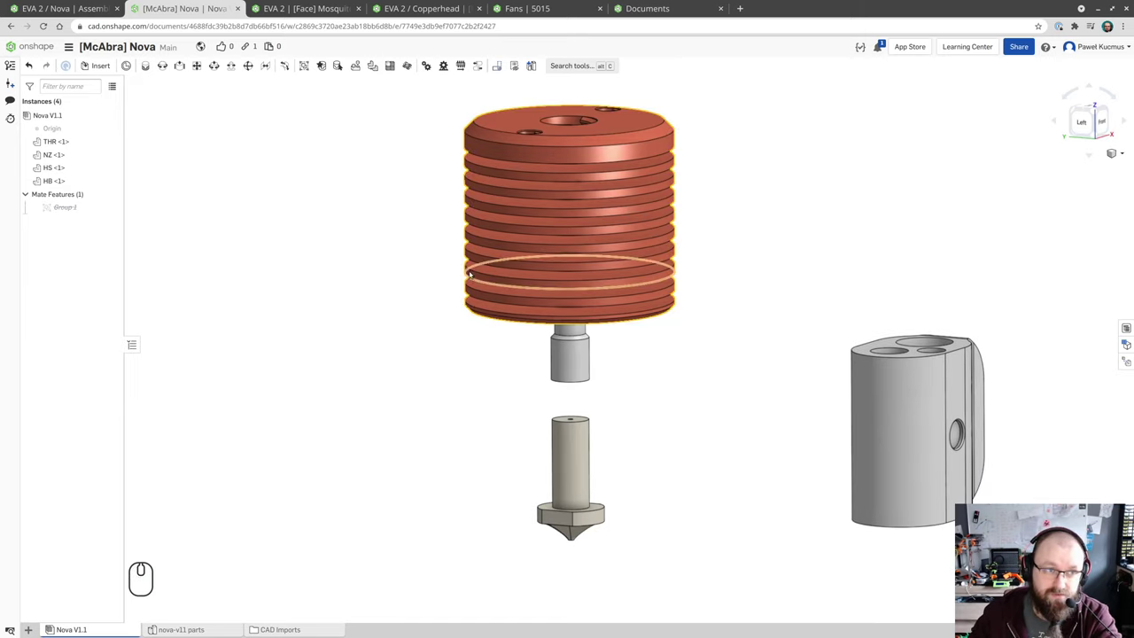
{"action": "left_click", "coordinate": [468, 237]}
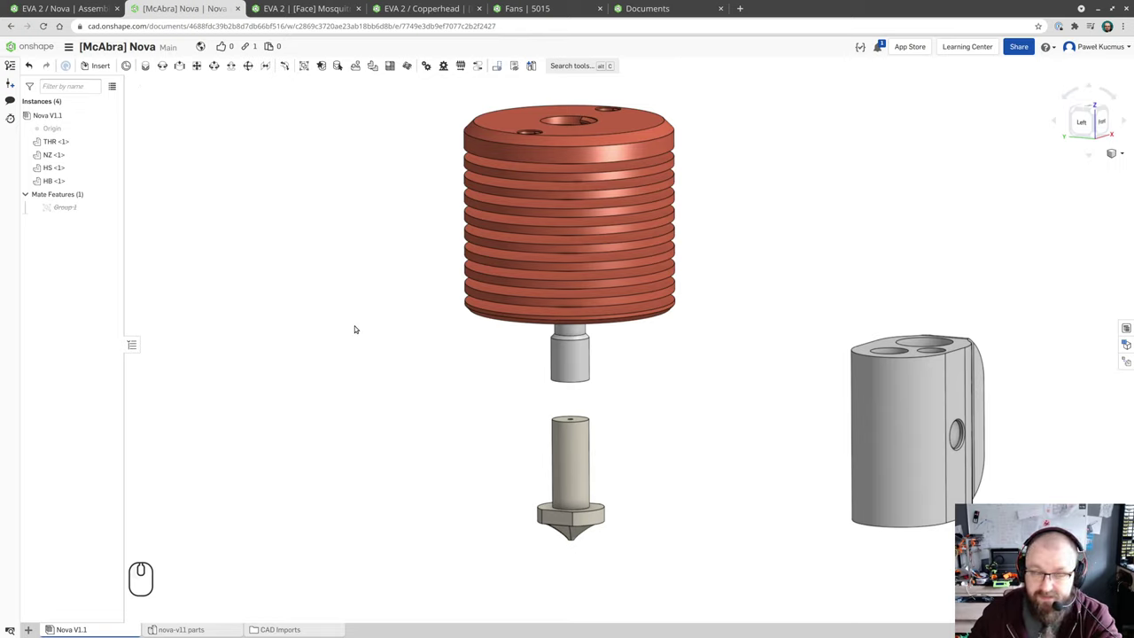
{"action": "left_click", "coordinate": [469, 238]}
{"action": "key", "text": "ctrl+z"}
{"action": "left_click", "coordinate": [340, 299]}
{"action": "scroll", "scroll_direction": "up", "scroll_amount": 3}
{"action": "scroll", "scroll_direction": "up", "scroll_amount": 3}
{"action": "scroll", "scroll_direction": "down", "scroll_amount": 3}
{"action": "scroll", "scroll_direction": "up", "scroll_amount": 3}
{"action": "scroll", "scroll_direction": "down", "scroll_amount": 3}
{"action": "left_click", "coordinate": [386, 123]}
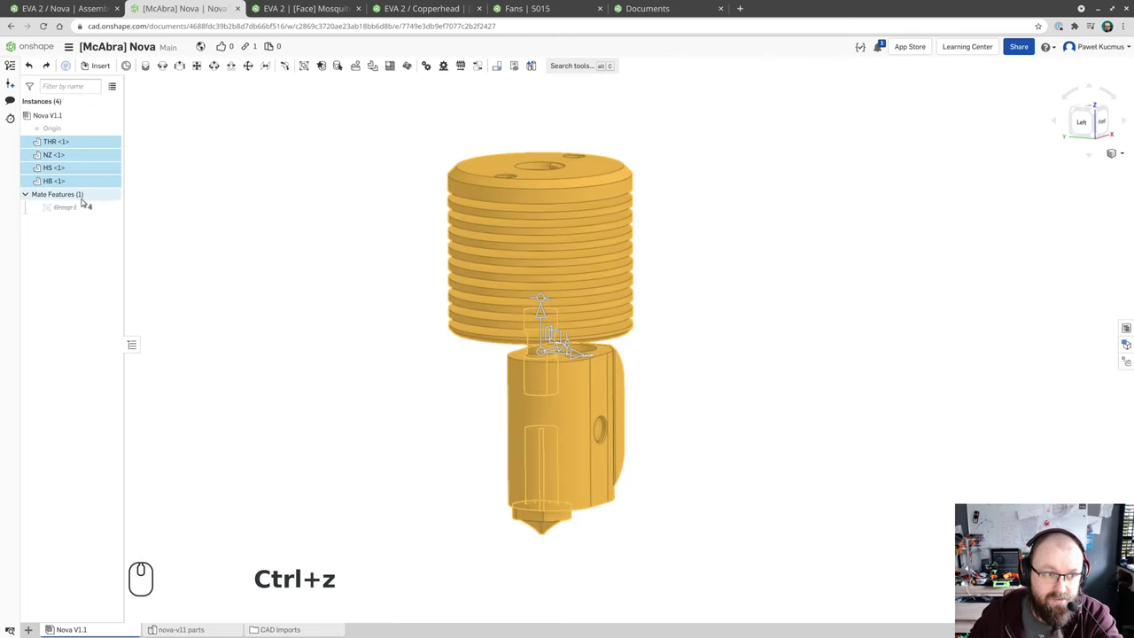
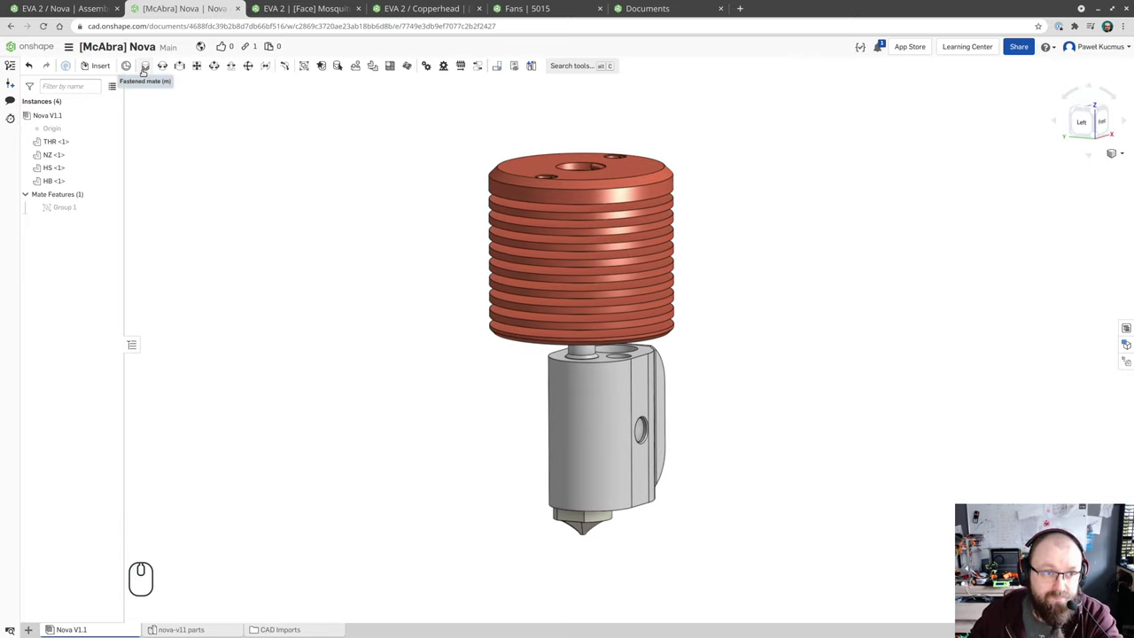
{"action": "left_click_drag", "start_coordinate": [484, 391], "coordinate": [477, 404]}
{"action": "left_click_drag", "start_coordinate": [485, 468], "coordinate": [462, 465]}
{"action": "left_click", "coordinate": [446, 463]}
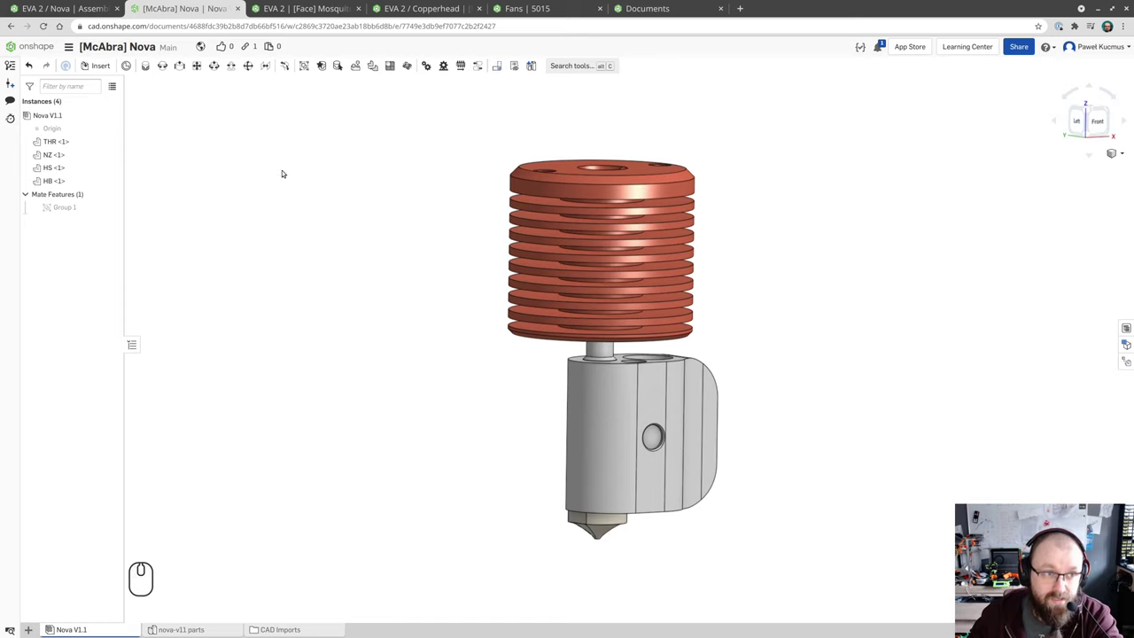
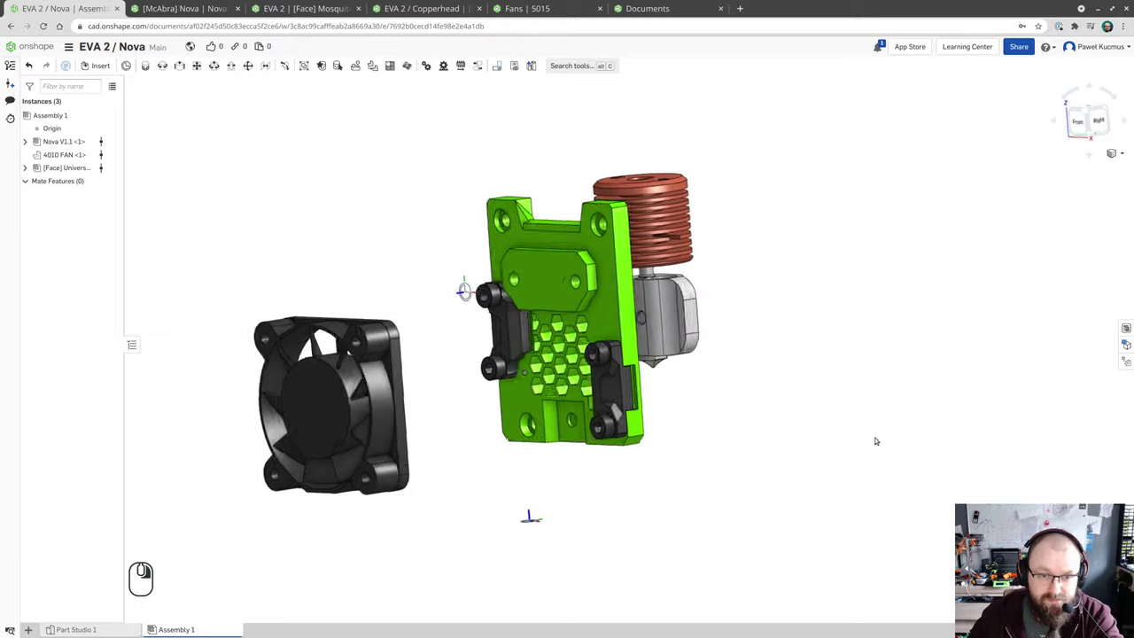
- Orbit the carriage, fan and hotend into an angled working view
{"action": "left_click", "coordinate": [1109, 114]}
{"action": "left_click_drag", "start_coordinate": [713, 405], "coordinate": [639, 309]}
{"action": "left_click_drag", "start_coordinate": [729, 474], "coordinate": [725, 506]}
{"action": "scroll", "scroll_direction": "down", "scroll_amount": 3}
{"action": "scroll", "scroll_direction": "up", "scroll_amount": 3}
{"action": "scroll", "scroll_direction": "down", "scroll_amount": 3}
{"action": "scroll", "scroll_direction": "up", "scroll_amount": 3}
{"action": "left_click_drag", "start_coordinate": [672, 473], "coordinate": [664, 471]}
{"action": "scroll", "scroll_direction": "up", "scroll_amount": 3}
{"action": "scroll", "scroll_direction": "down", "scroll_amount": 3}
- Fix the green Universal face carriage in place
{"action": "right_click", "coordinate": [675, 472]}
{"action": "right_click", "coordinate": [610, 219]}
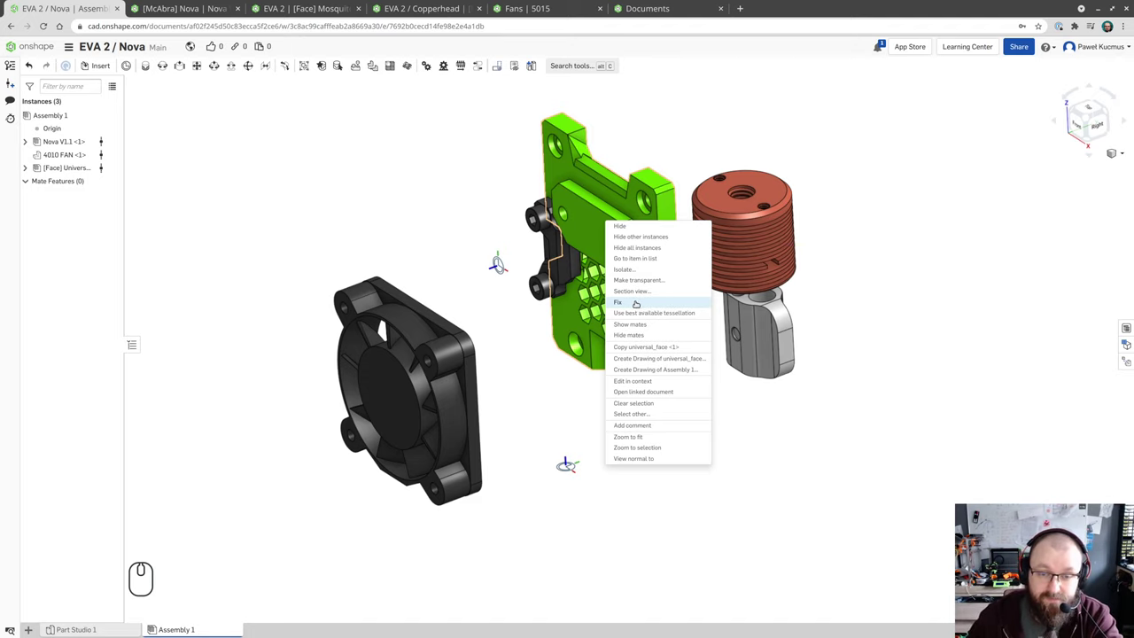
{"action": "left_click", "coordinate": [650, 196]}
{"action": "left_click", "coordinate": [650, 196]}
{"action": "right_click", "coordinate": [716, 486]}
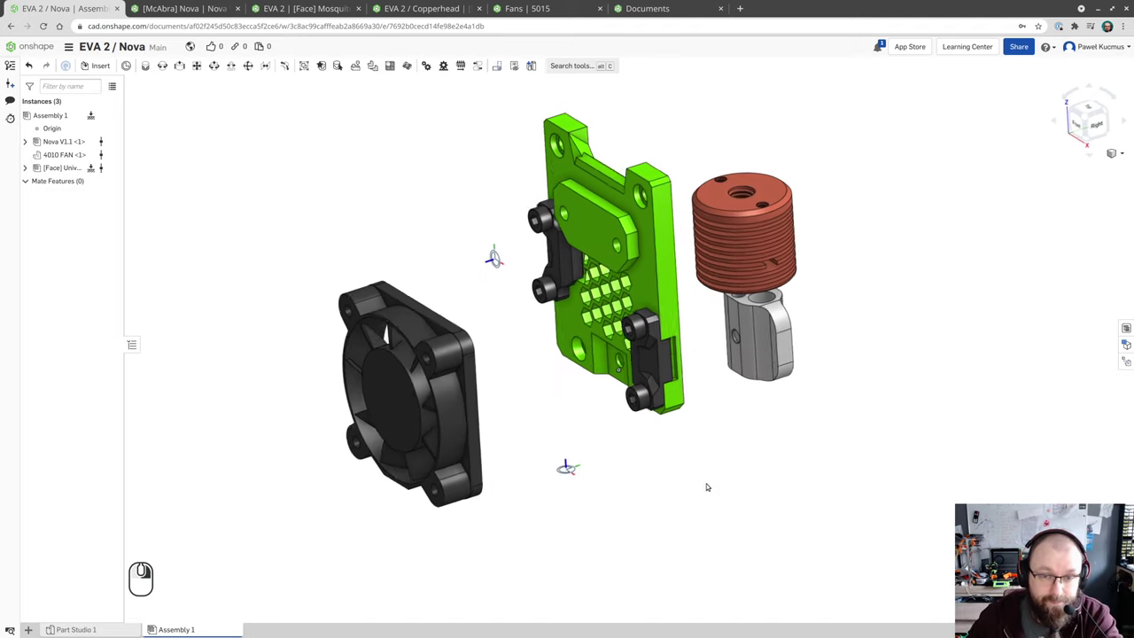
{"action": "left_click_drag", "start_coordinate": [590, 254], "coordinate": [722, 339]}
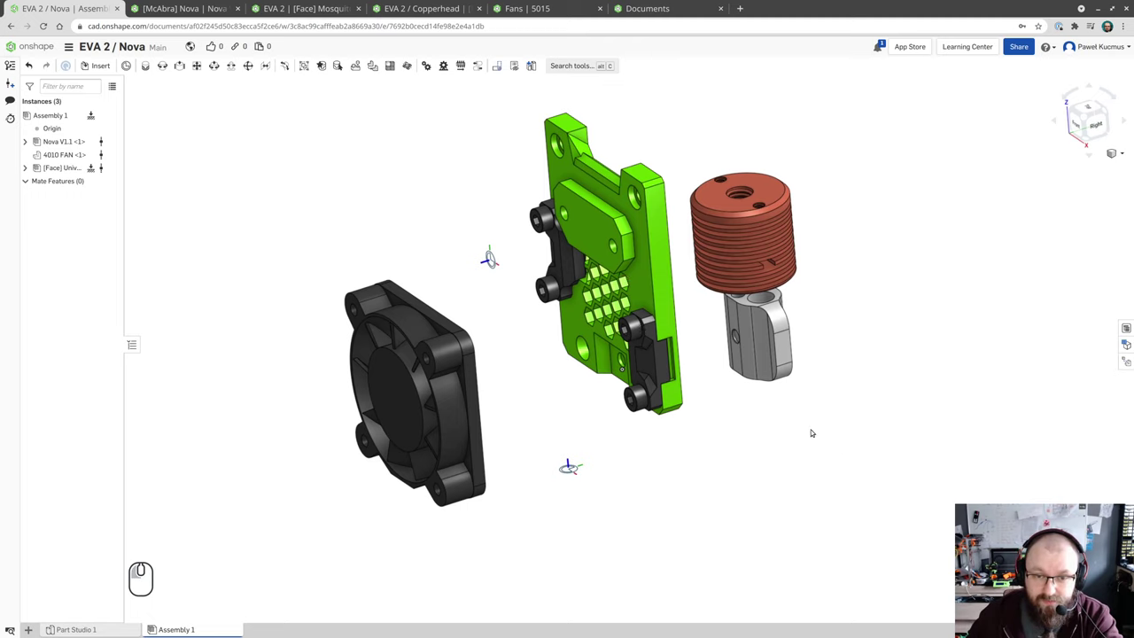
- Expand the carriage instance and begin a Fastened mate using the nozzle's NZ mate connector
{"action": "right_click", "coordinate": [775, 413]}
{"action": "left_click", "coordinate": [771, 428]}
{"action": "left_click_drag", "start_coordinate": [710, 451], "coordinate": [711, 452]}
{"action": "left_click", "coordinate": [608, 229]}
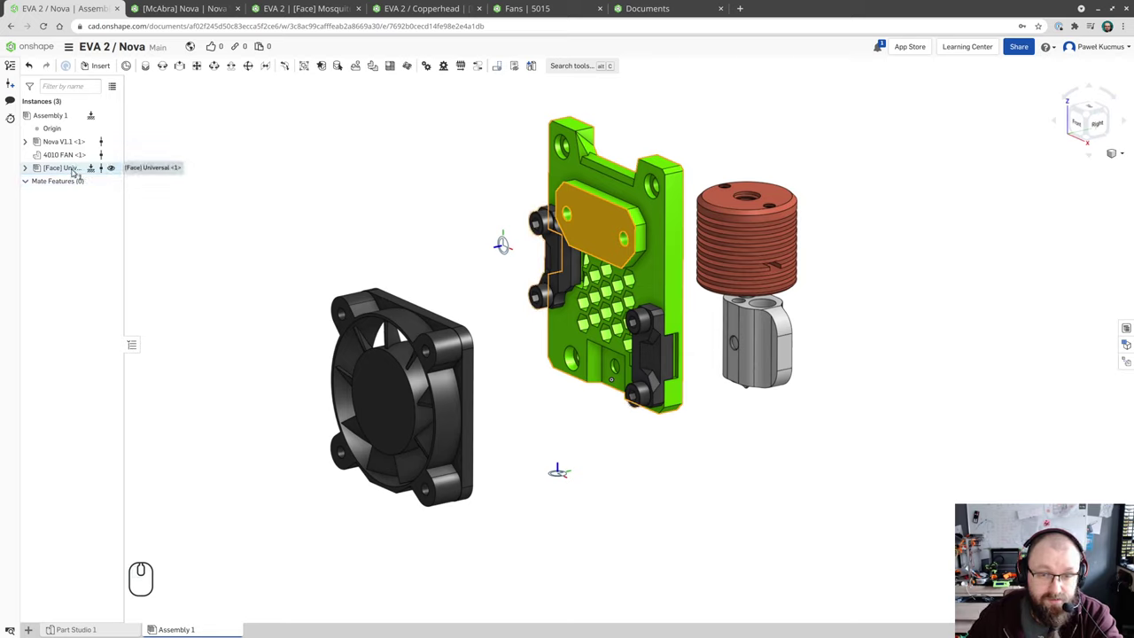
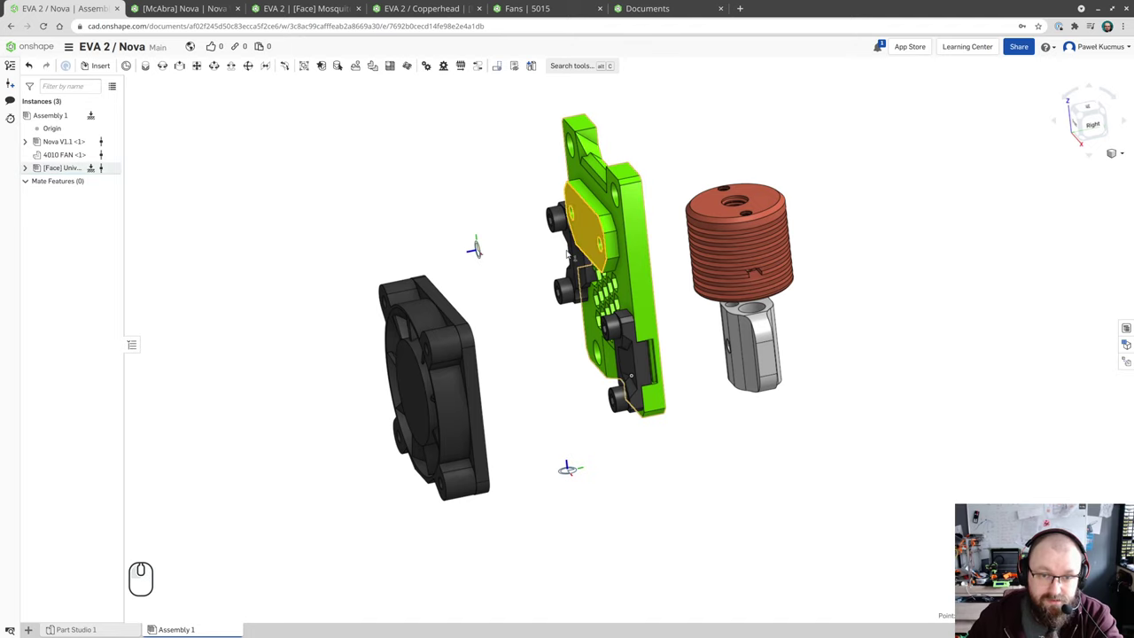
{"action": "left_click", "coordinate": [592, 231]}
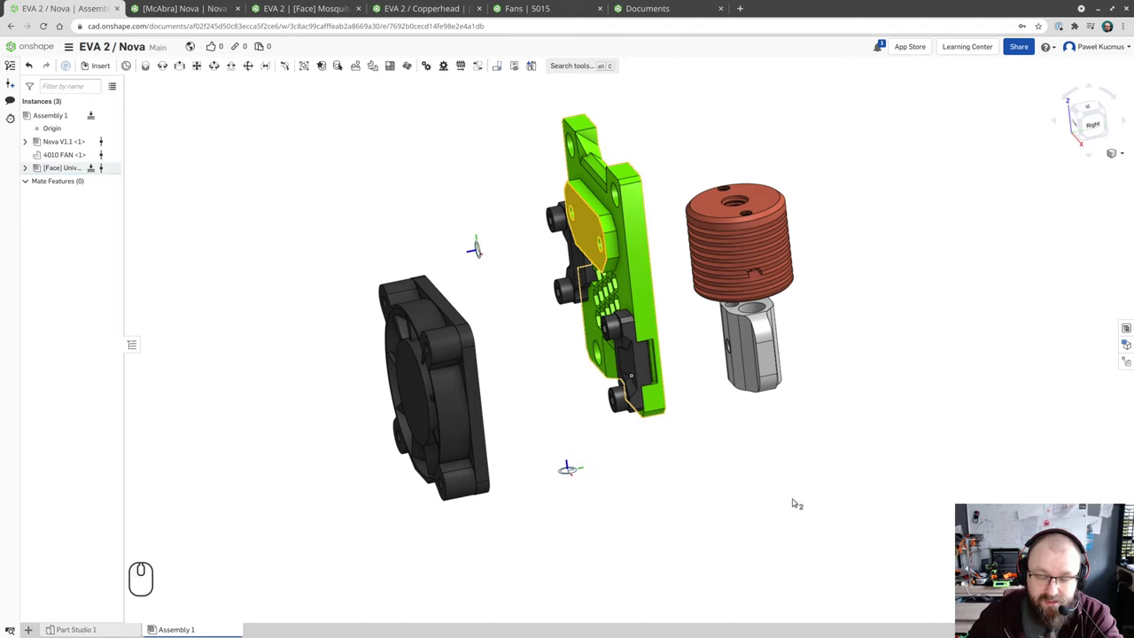
{"action": "right_click", "coordinate": [773, 479]}
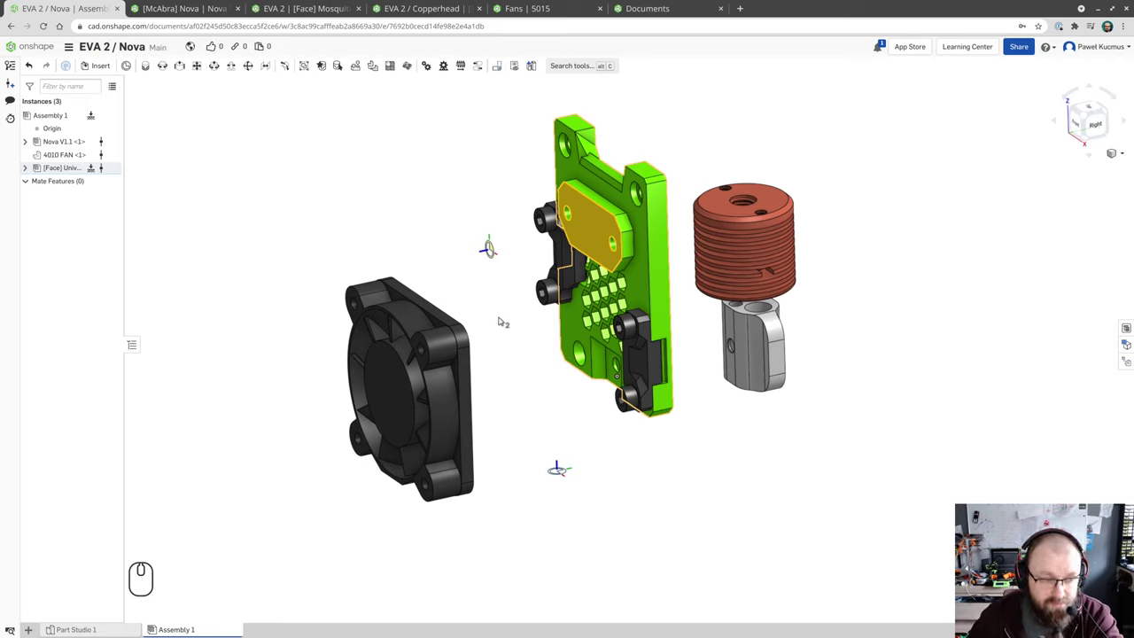
{"action": "left_click", "coordinate": [740, 521]}
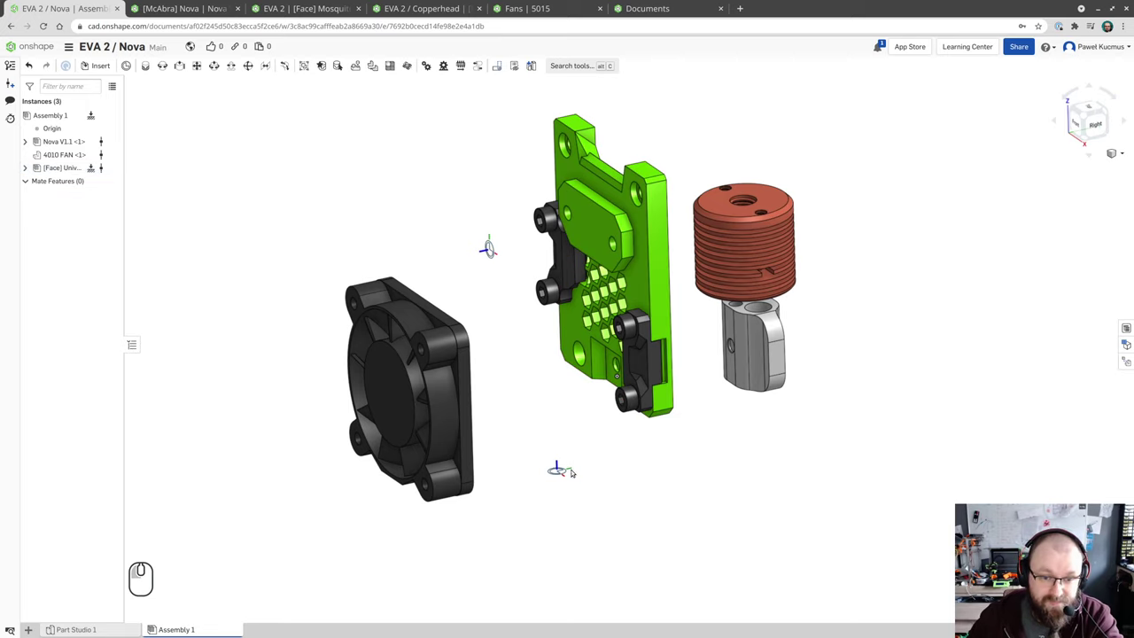
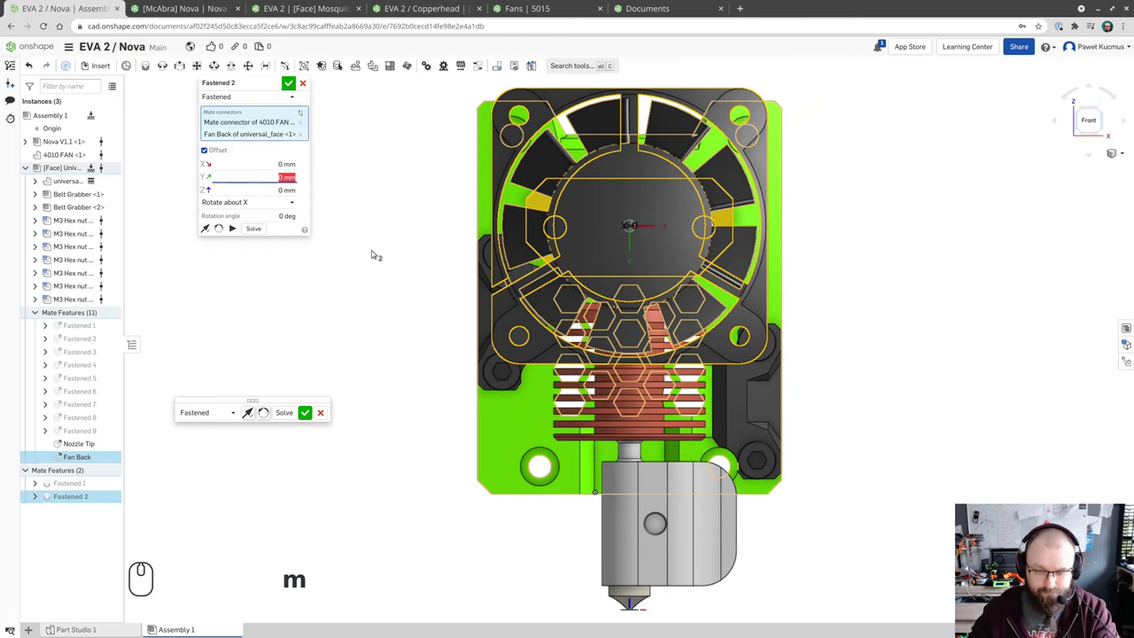
- Offset the fan 11 mm along Y from the face's fan-back connector and check its placement
{"action": "key", "text": "1"}
{"action": "key", "text": "1"}
{"action": "key", "text": "Tab"}
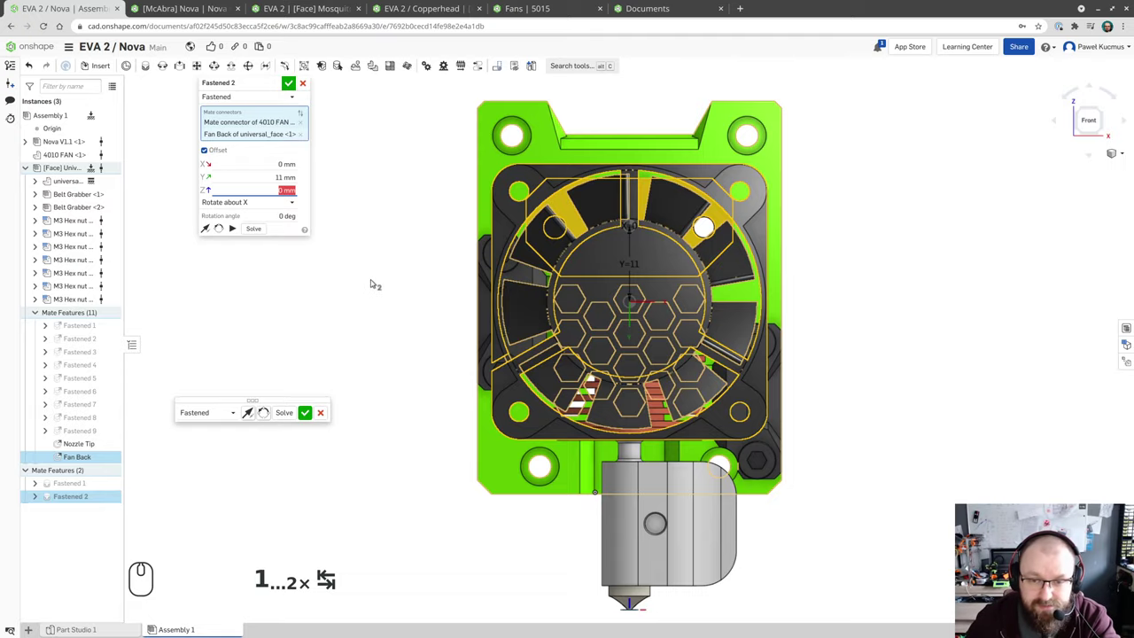
{"action": "left_click_drag", "start_coordinate": [393, 278], "coordinate": [362, 256]}
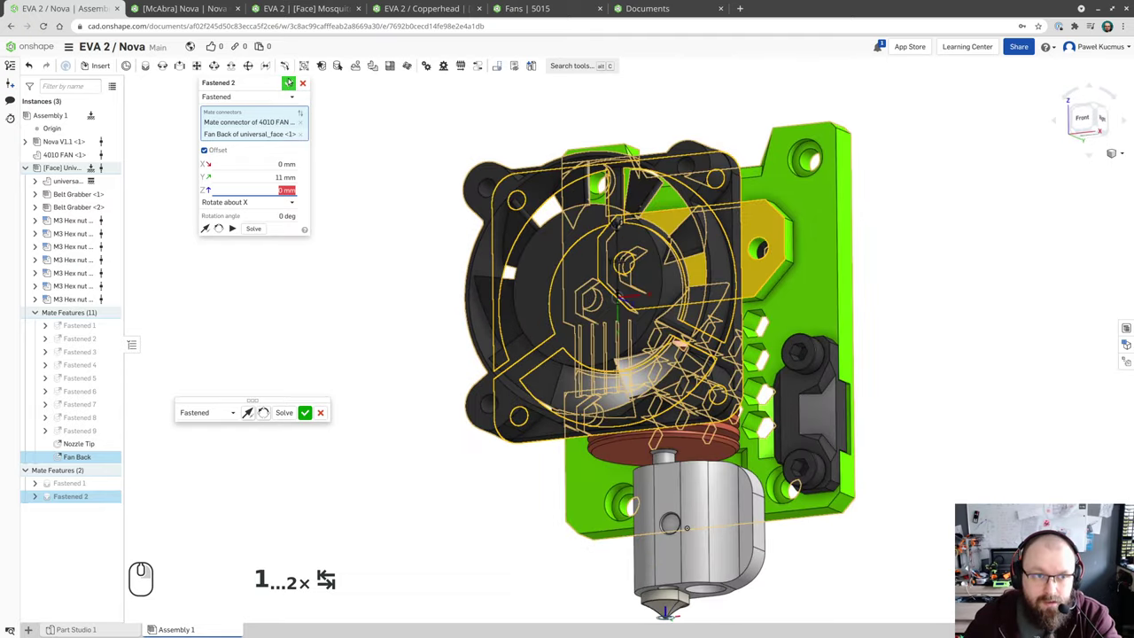
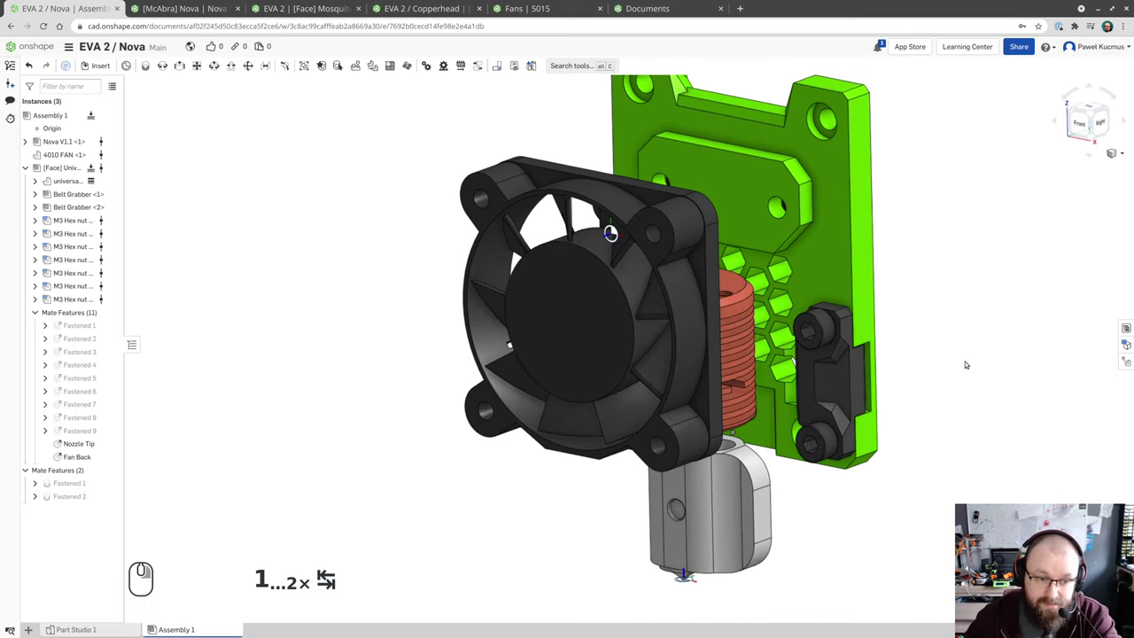
- Orbit the assembly to check the gap between the fastened fan and the heatsink
{"action": "left_click_drag", "start_coordinate": [971, 364], "coordinate": [920, 393]}
{"action": "left_click_drag", "start_coordinate": [940, 378], "coordinate": [949, 384]}
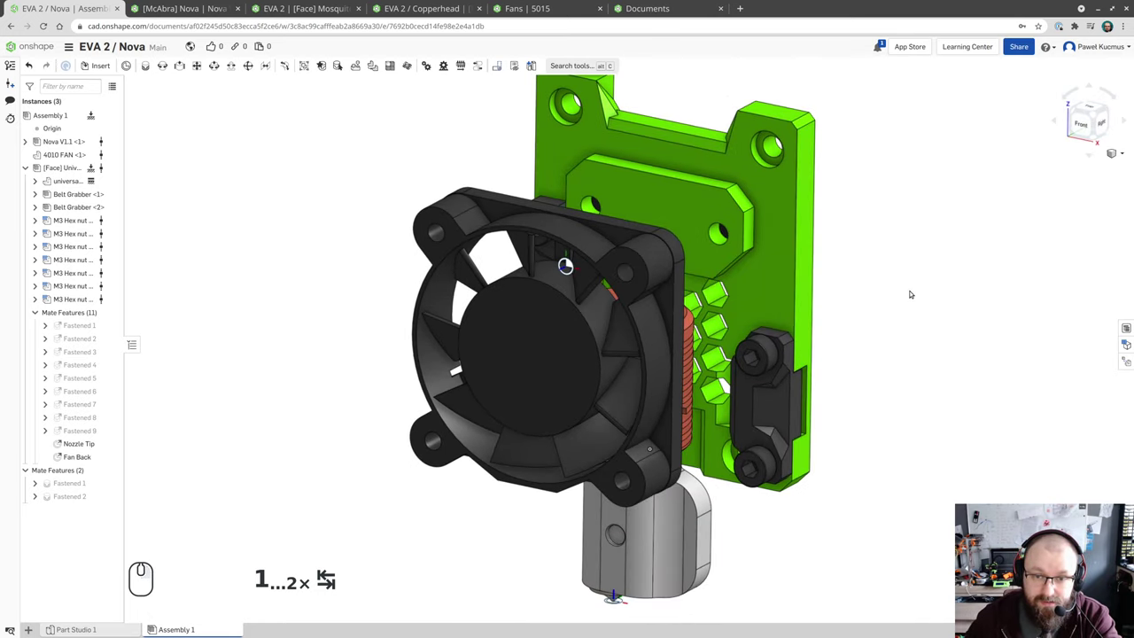
{"action": "left_click_drag", "start_coordinate": [899, 304], "coordinate": [834, 293]}
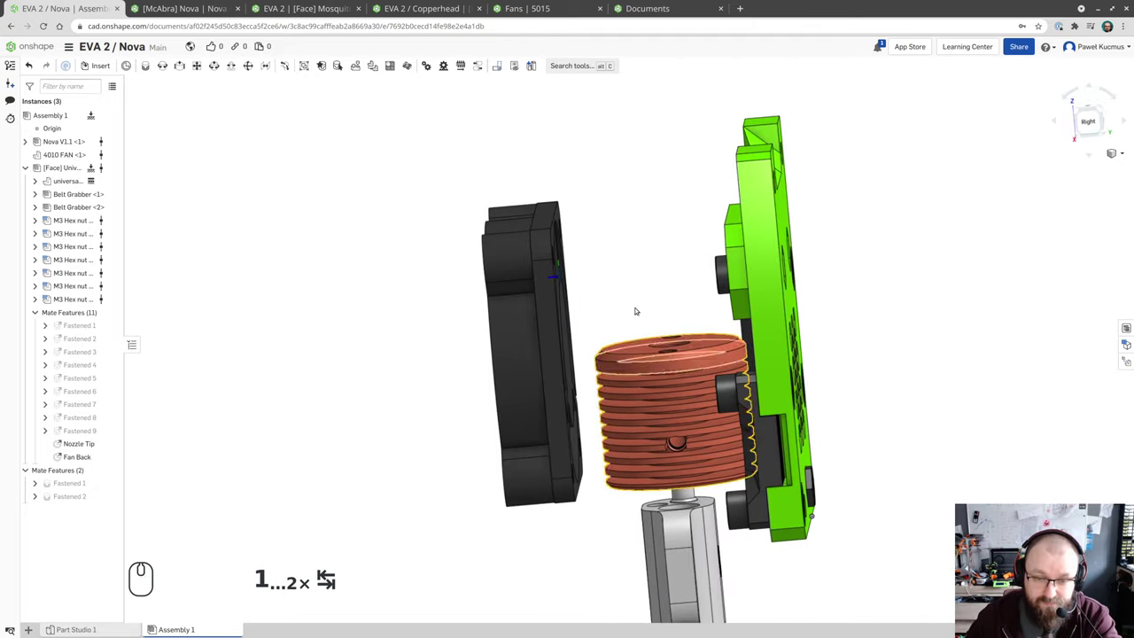
{"action": "left_click_drag", "start_coordinate": [318, 342], "coordinate": [358, 345]}
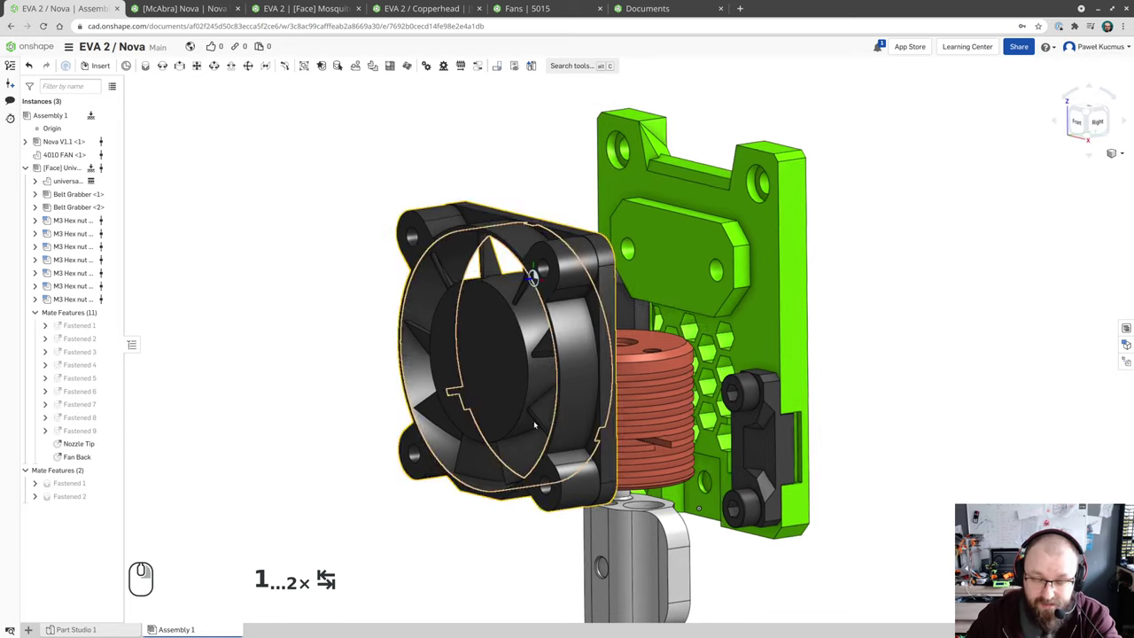
{"action": "scroll", "scroll_direction": "up", "scroll_amount": 3}
{"action": "scroll", "scroll_direction": "down", "scroll_amount": 3}
{"action": "left_click_drag", "start_coordinate": [954, 387], "coordinate": [930, 392]}
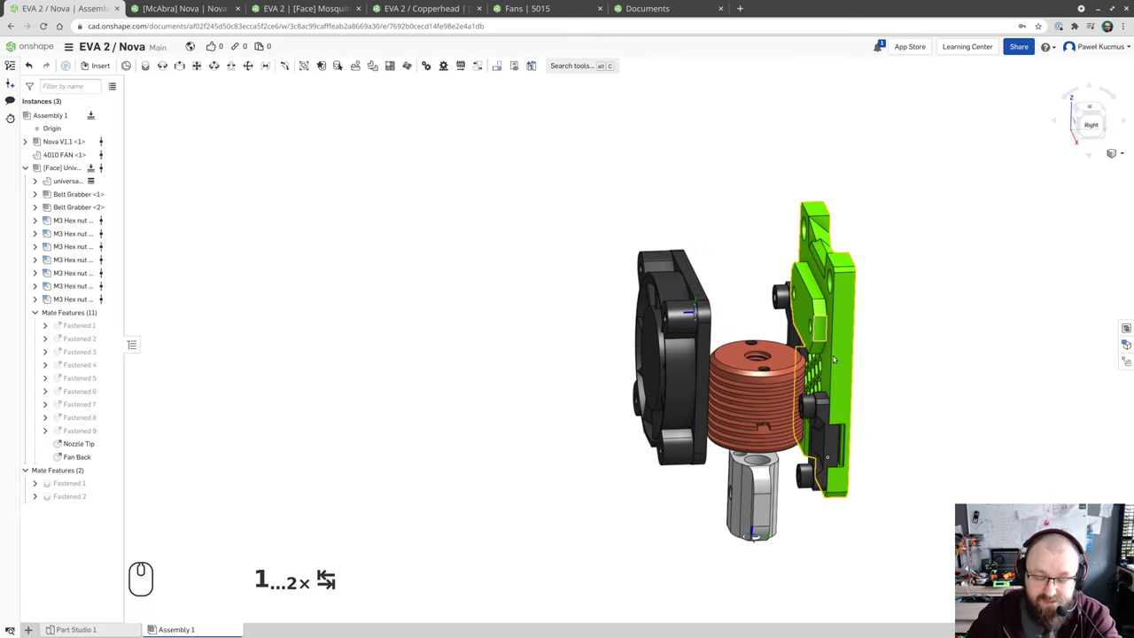
{"action": "left_click_drag", "start_coordinate": [549, 363], "coordinate": [450, 394]}
{"action": "scroll", "scroll_direction": "up", "scroll_amount": 3}
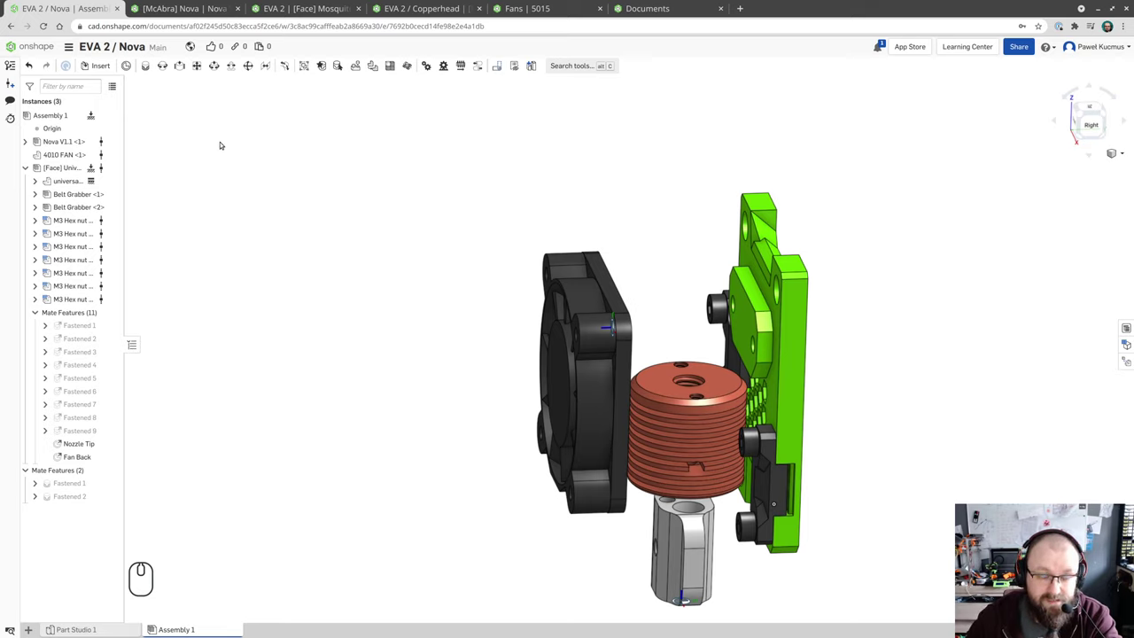
- Toggle part visibility and turn the view to the top of the heatsink
{"action": "left_click_drag", "start_coordinate": [427, 286], "coordinate": [349, 273]}
{"action": "left_click_drag", "start_coordinate": [354, 268], "coordinate": [376, 266]}
{"action": "left_click", "coordinate": [118, 444]}
{"action": "left_click", "coordinate": [115, 456]}
{"action": "left_click_drag", "start_coordinate": [347, 312], "coordinate": [335, 324]}
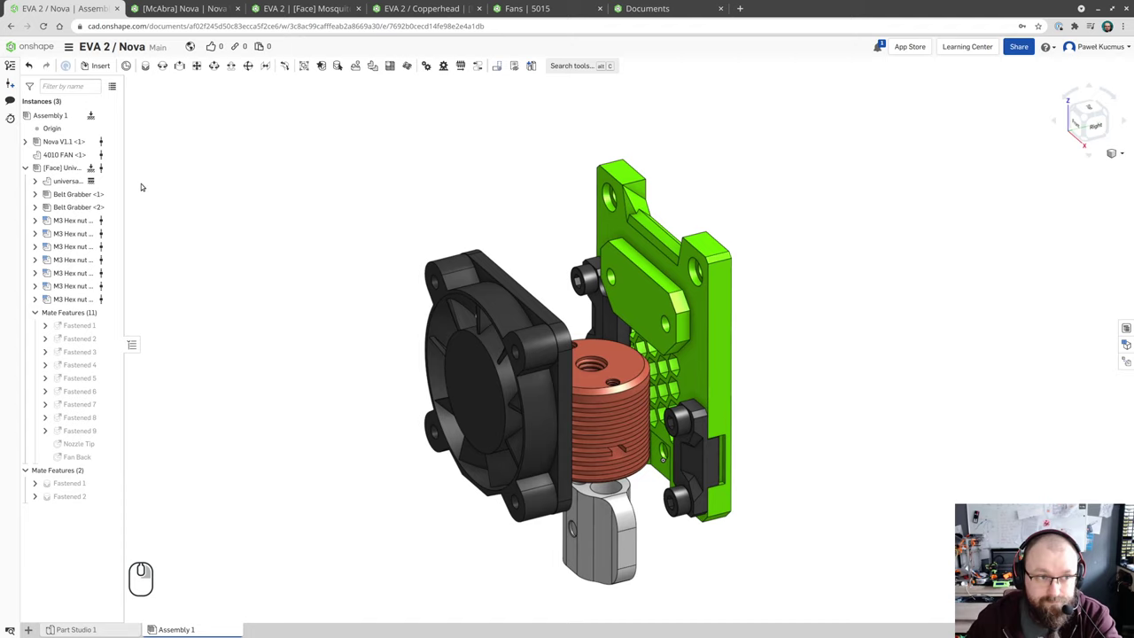
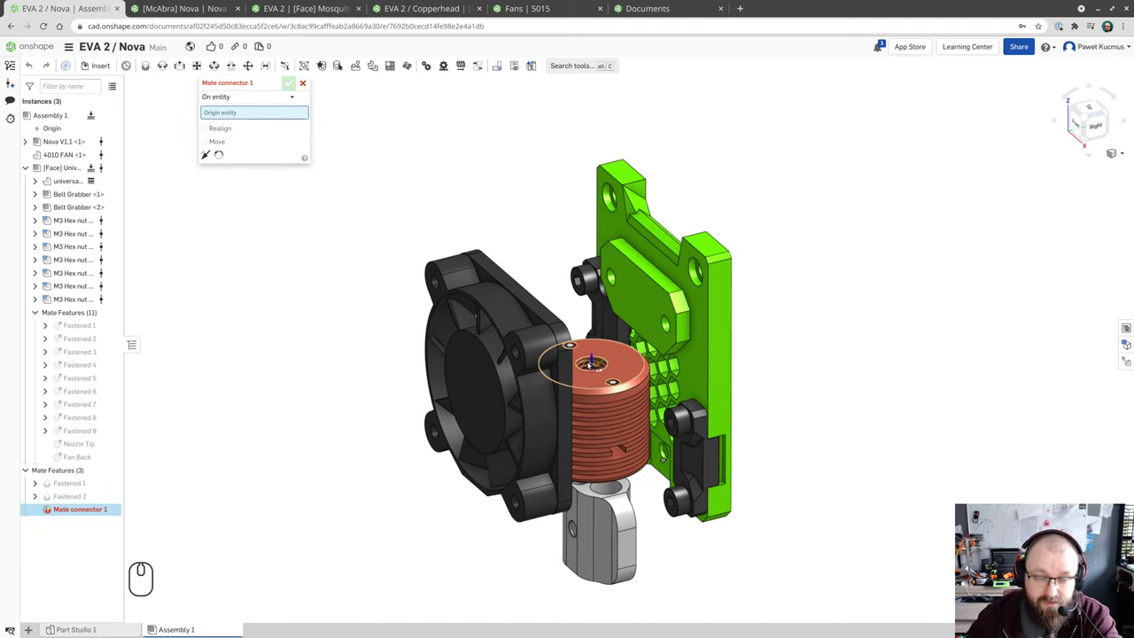
- Place Mate connector 1 at the heatsink top-face centre and create a Part Studio in context on it
{"action": "left_click", "coordinate": [592, 363]}
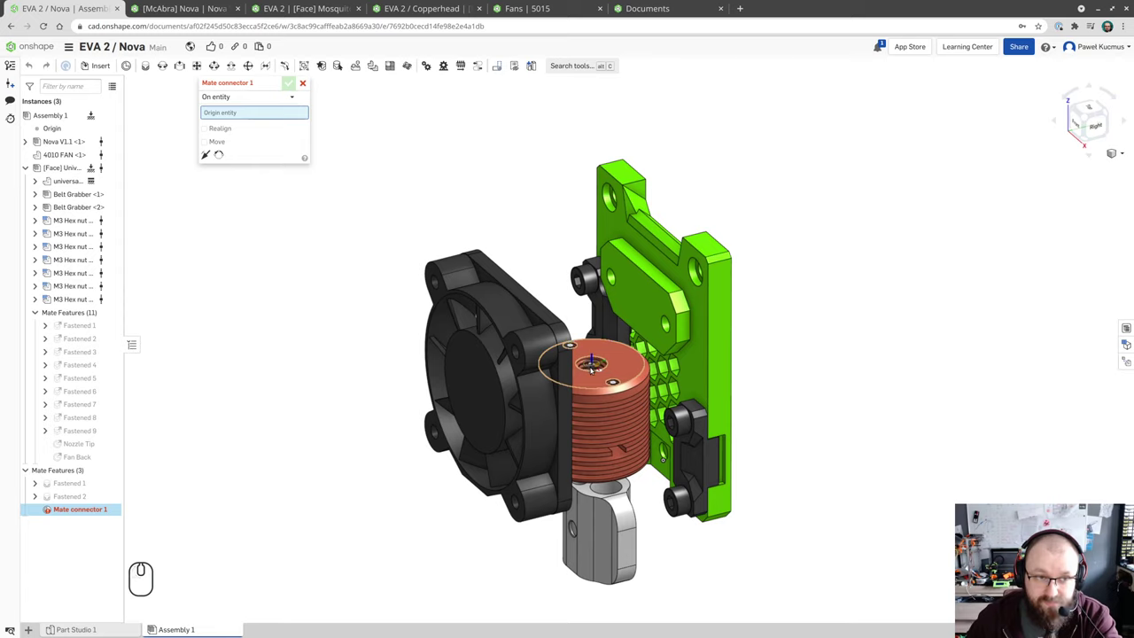
{"action": "left_click", "coordinate": [594, 367]}
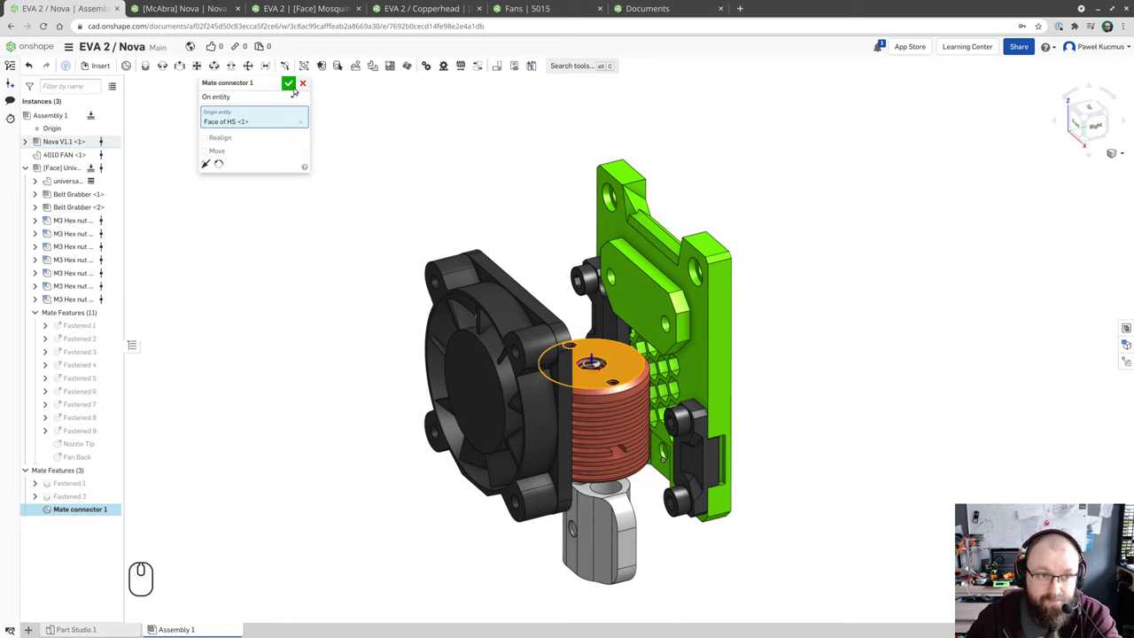
{"action": "left_click", "coordinate": [291, 82]}
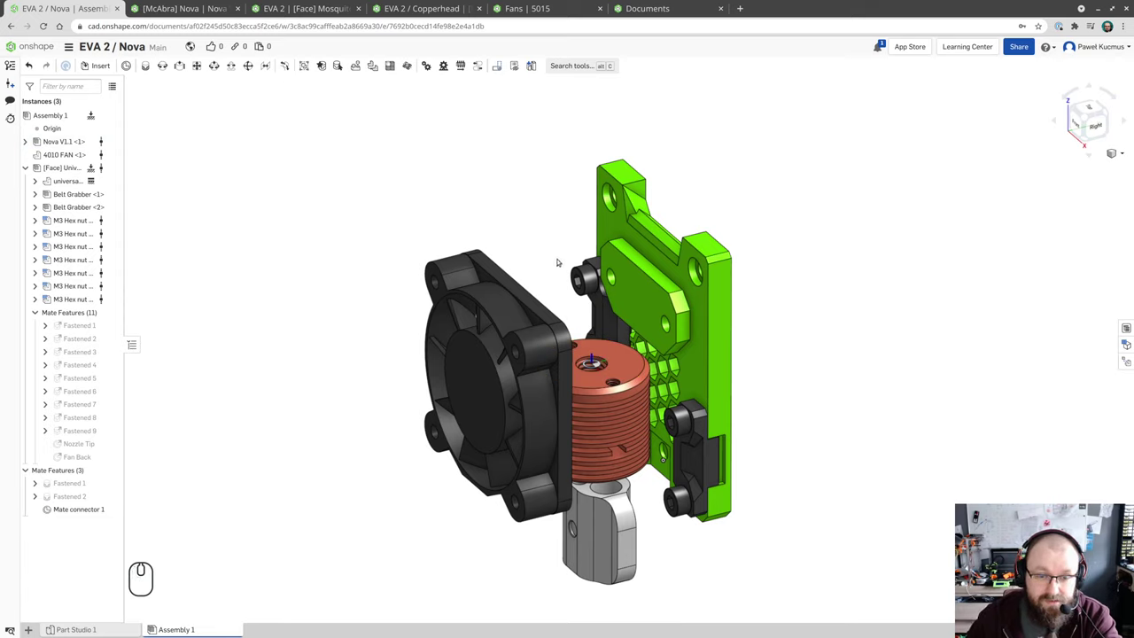
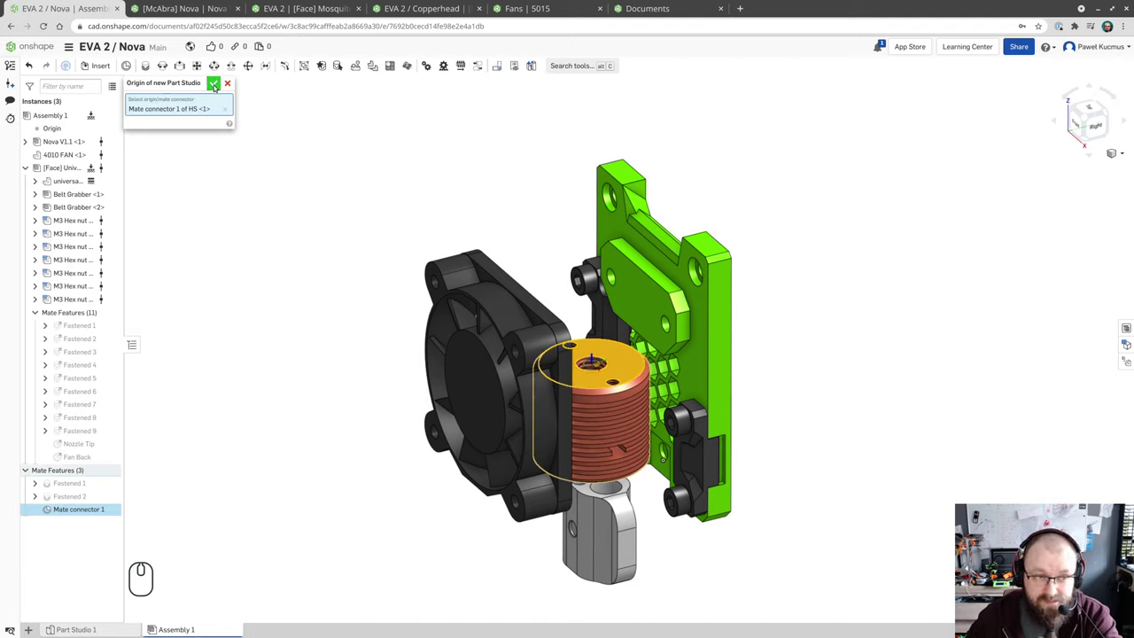
{"action": "left_click", "coordinate": [218, 83]}
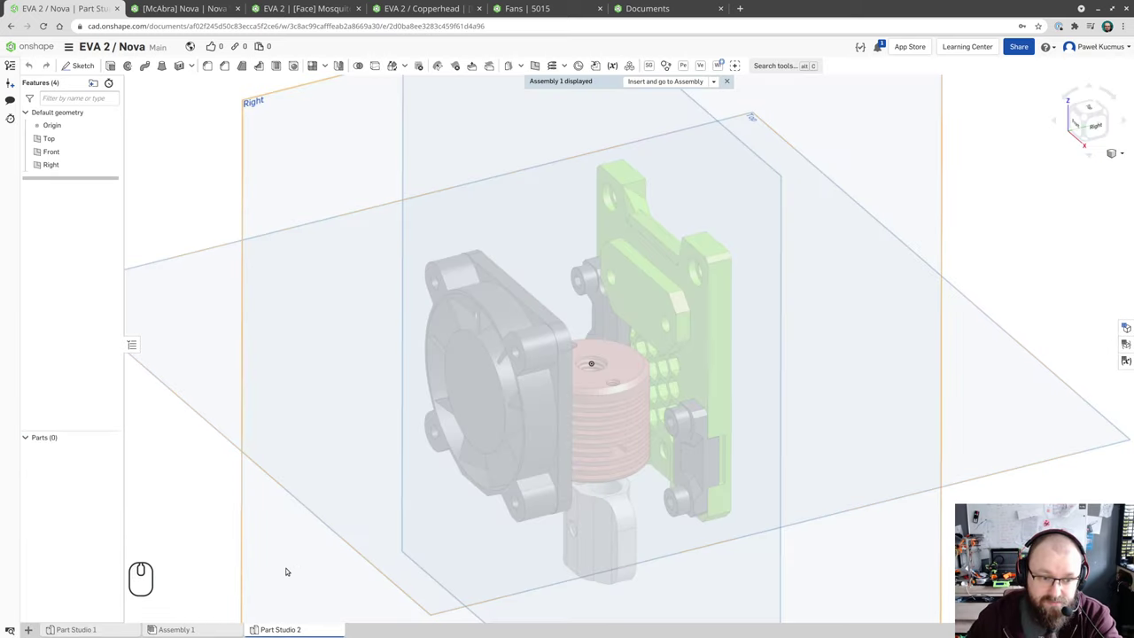
- Hide the default Top, Front and Right planes in the new part studio
{"action": "scroll", "scroll_direction": "down", "scroll_amount": 3}
{"action": "scroll", "scroll_direction": "up", "scroll_amount": 3}
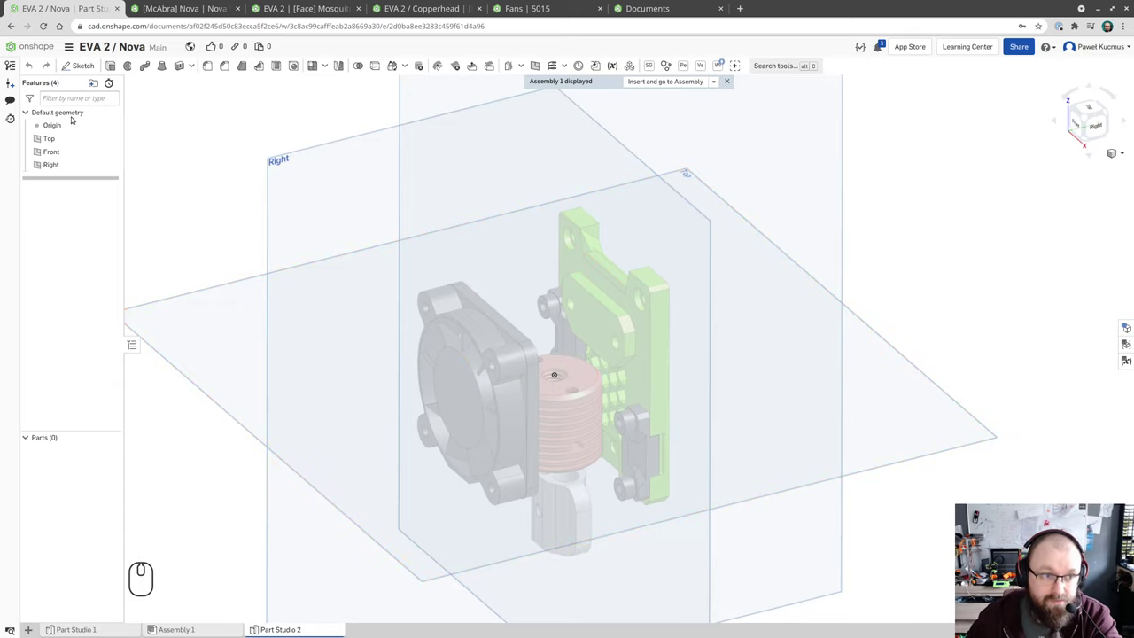
{"action": "left_click", "coordinate": [115, 164]}
{"action": "left_click", "coordinate": [115, 150]}
{"action": "left_click", "coordinate": [118, 132]}
{"action": "left_click_drag", "start_coordinate": [409, 311], "coordinate": [418, 327]}
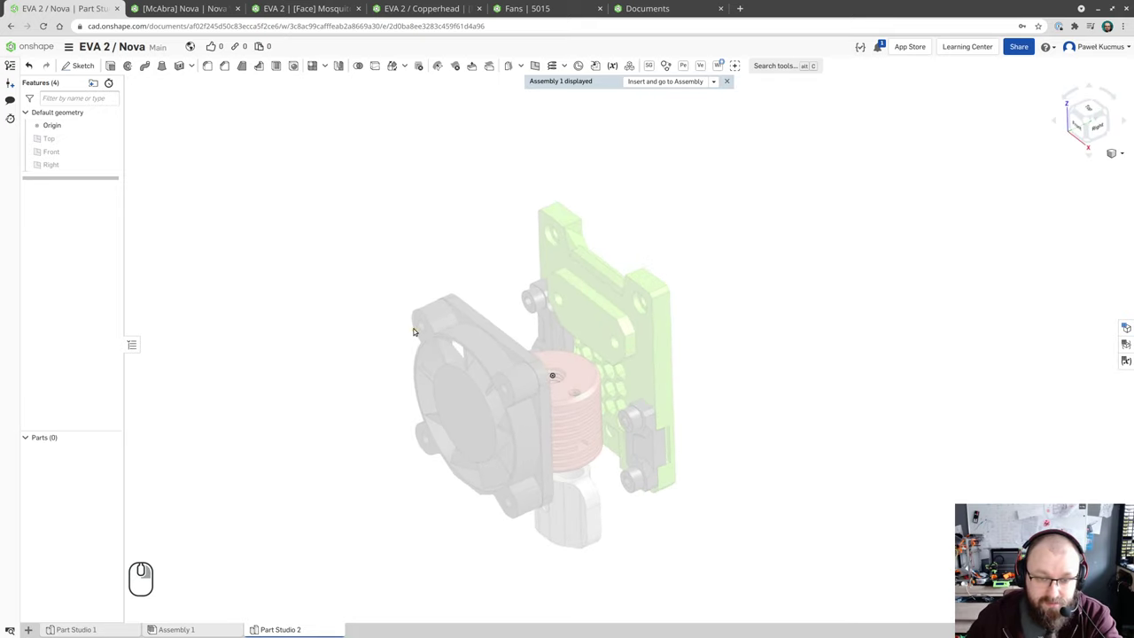
{"action": "scroll", "scroll_direction": "down", "scroll_amount": 3}
{"action": "scroll", "scroll_direction": "up", "scroll_amount": 3}
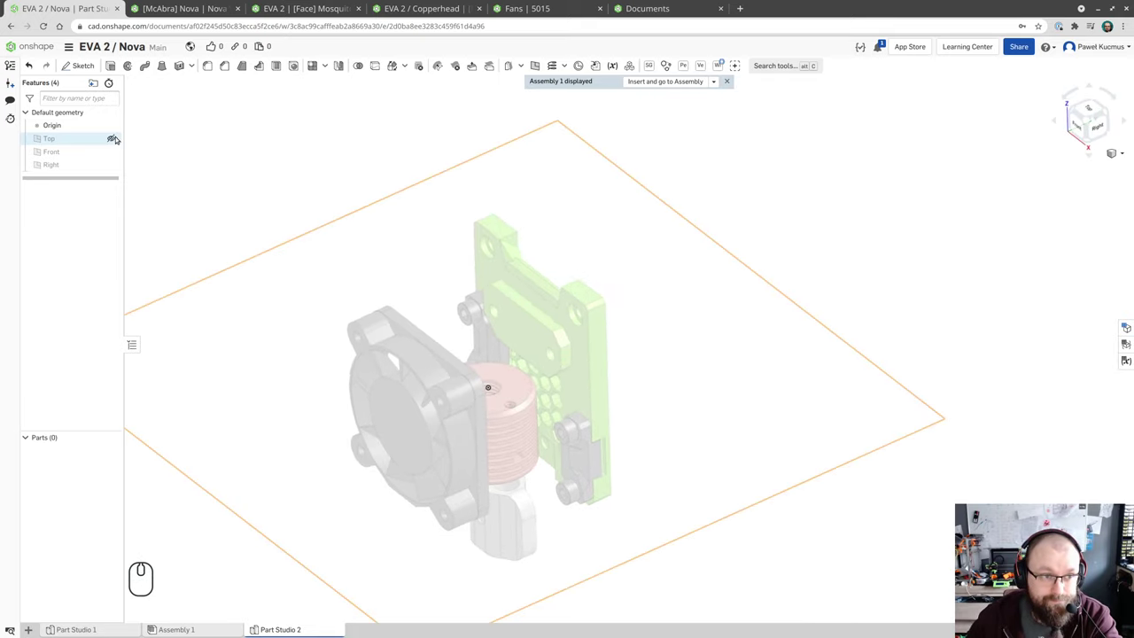
{"action": "left_click", "coordinate": [115, 136]}
{"action": "left_click", "coordinate": [114, 138]}
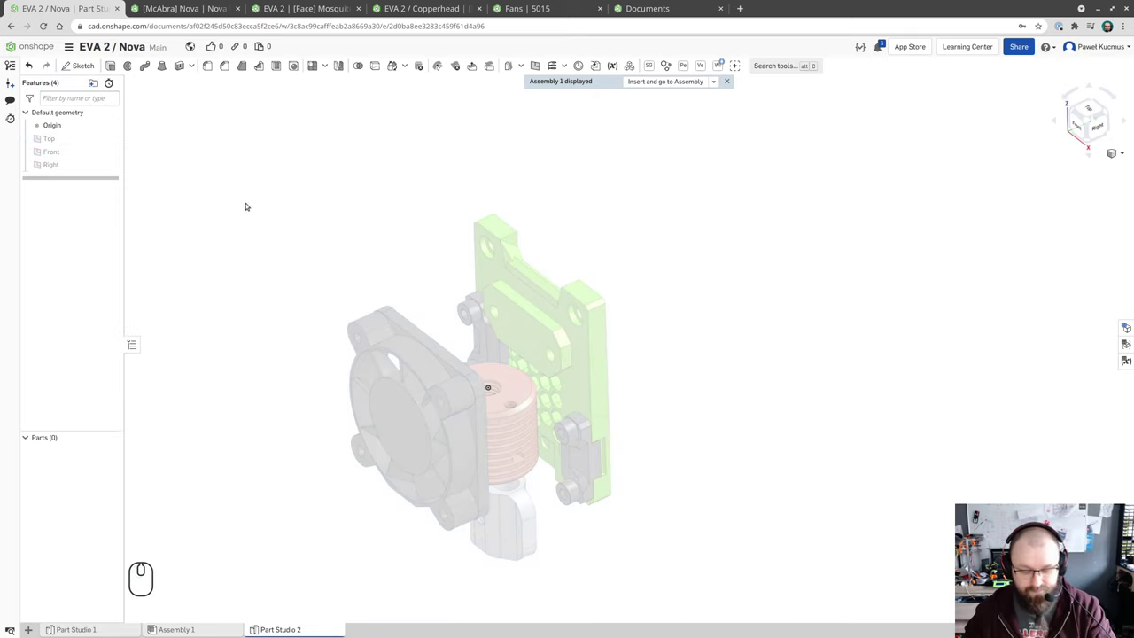
- Start Sketch 1 on the carriage mounting face from assembly Context 1
{"action": "key", "text": "shift+s"}
{"action": "left_click", "coordinate": [529, 336]}
{"action": "left_click_drag", "start_coordinate": [534, 336], "coordinate": [552, 331]}
{"action": "right_click", "coordinate": [552, 331]}
{"action": "scroll", "scroll_direction": "down", "scroll_amount": 3}
{"action": "scroll", "scroll_direction": "up", "scroll_amount": 3}
{"action": "scroll", "scroll_direction": "down", "scroll_amount": 3}
{"action": "scroll", "scroll_direction": "up", "scroll_amount": 3}
- Face the carriage mounting face and begin projecting its outline with Use (su), zoomed in beside the heatsink
{"action": "left_click_drag", "start_coordinate": [523, 343], "coordinate": [510, 340]}
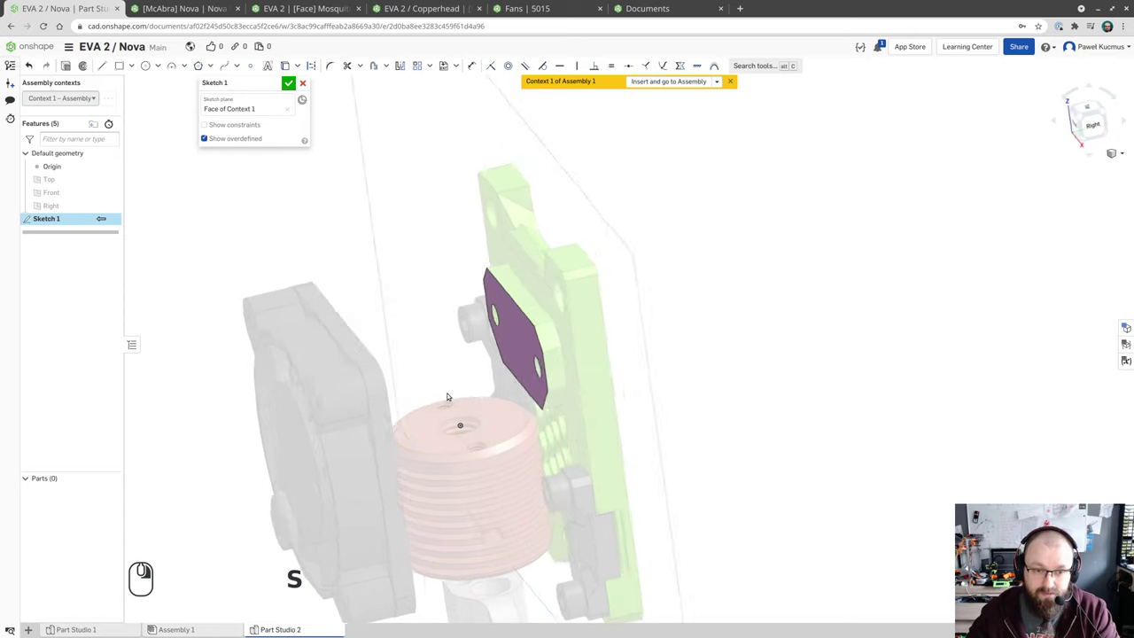
{"action": "left_click_drag", "start_coordinate": [457, 394], "coordinate": [428, 359]}
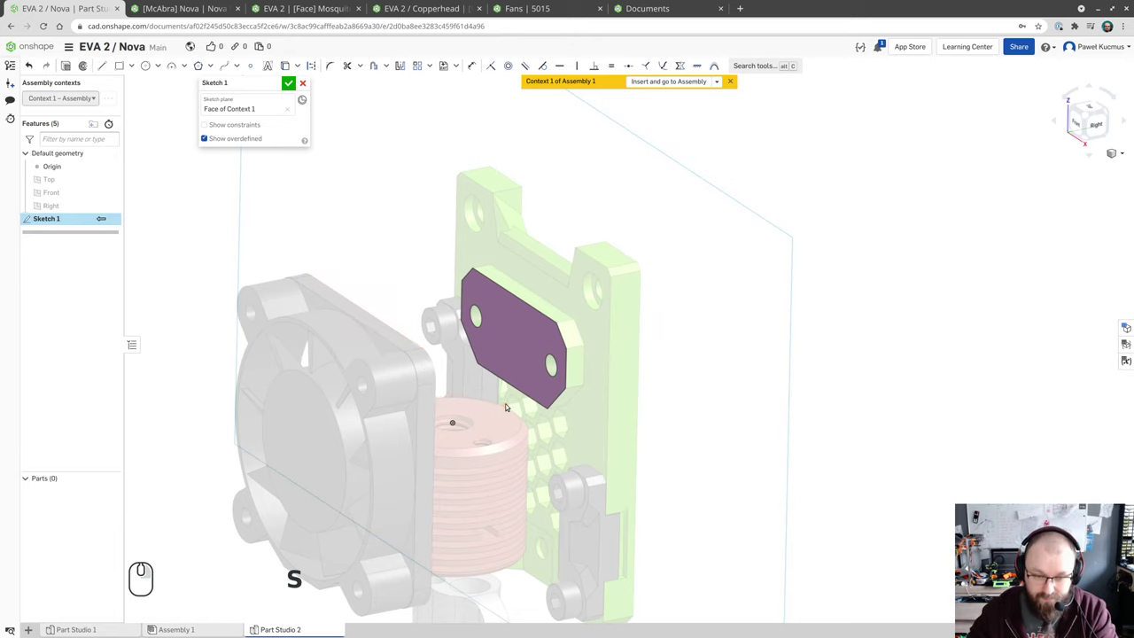
{"action": "type", "text": "su"}
{"action": "scroll", "scroll_direction": "up", "scroll_amount": 3}
{"action": "scroll", "scroll_direction": "down", "scroll_amount": 3}
{"action": "scroll", "scroll_direction": "up", "scroll_amount": 3}
{"action": "scroll", "scroll_direction": "down", "scroll_amount": 3}
{"action": "scroll", "scroll_direction": "up", "scroll_amount": 3}
{"action": "scroll", "scroll_direction": "up", "scroll_amount": 3}
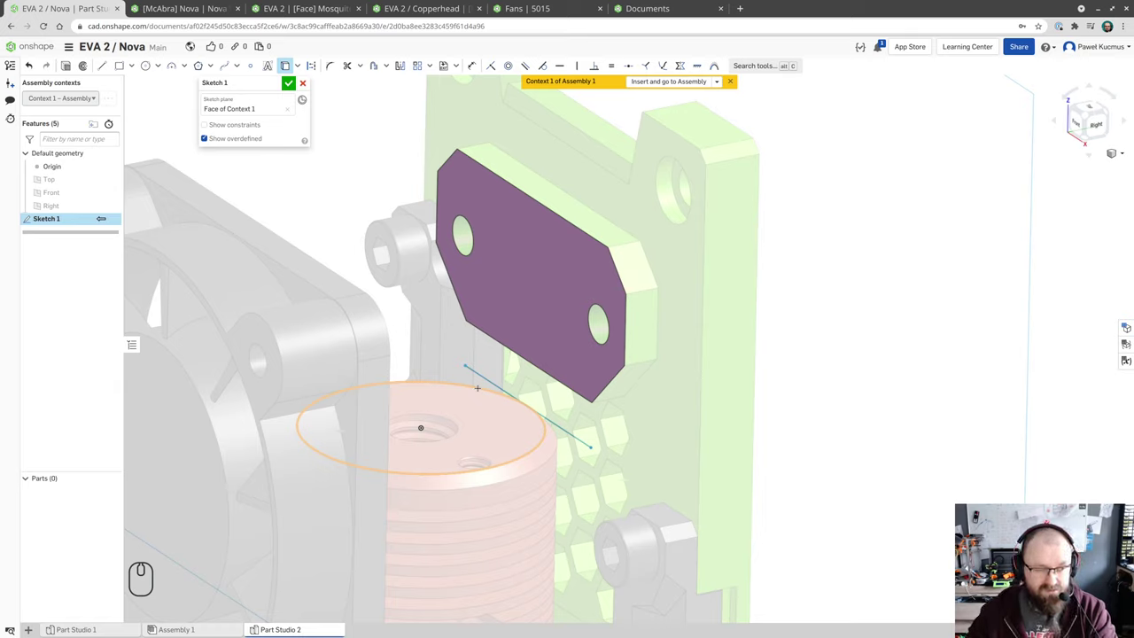
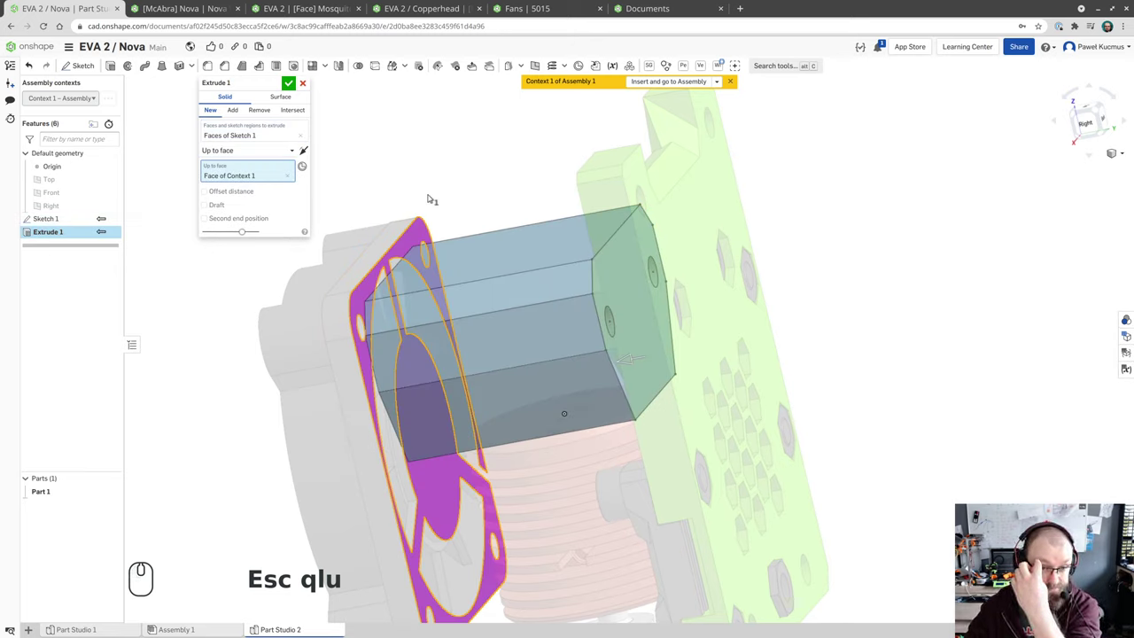
{"action": "left_click", "coordinate": [295, 83]}
{"action": "left_click_drag", "start_coordinate": [463, 182], "coordinate": [490, 185]}
{"action": "left_click_drag", "start_coordinate": [460, 349], "coordinate": [423, 295]}
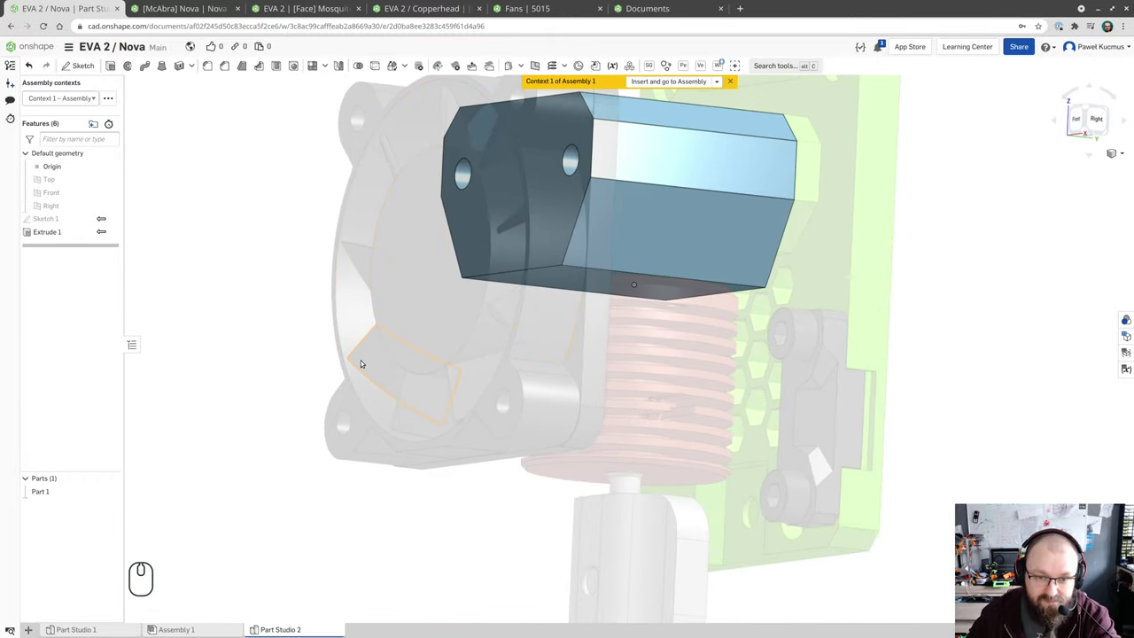
{"action": "left_click_drag", "start_coordinate": [449, 265], "coordinate": [446, 286]}
{"action": "left_click_drag", "start_coordinate": [535, 357], "coordinate": [580, 356]}
{"action": "left_click_drag", "start_coordinate": [669, 325], "coordinate": [646, 330]}
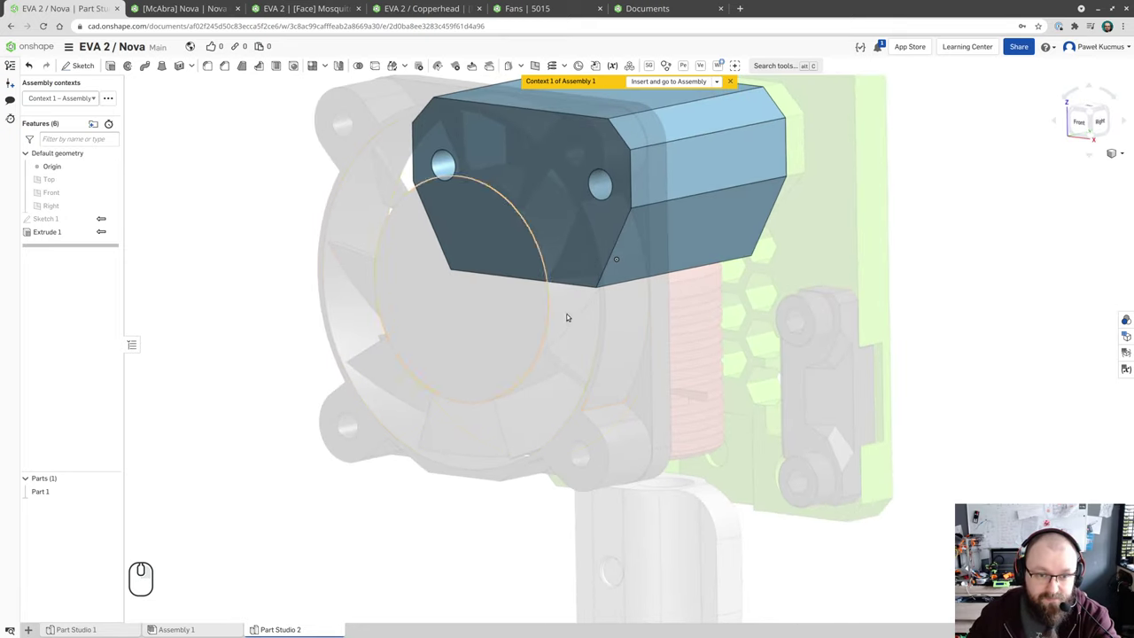
{"action": "left_click_drag", "start_coordinate": [696, 301], "coordinate": [670, 316]}
{"action": "left_click_drag", "start_coordinate": [680, 311], "coordinate": [521, 388]}
{"action": "scroll", "scroll_direction": "down", "scroll_amount": 3}
{"action": "scroll", "scroll_direction": "up", "scroll_amount": 3}
{"action": "left_click_drag", "start_coordinate": [532, 347], "coordinate": [525, 351]}
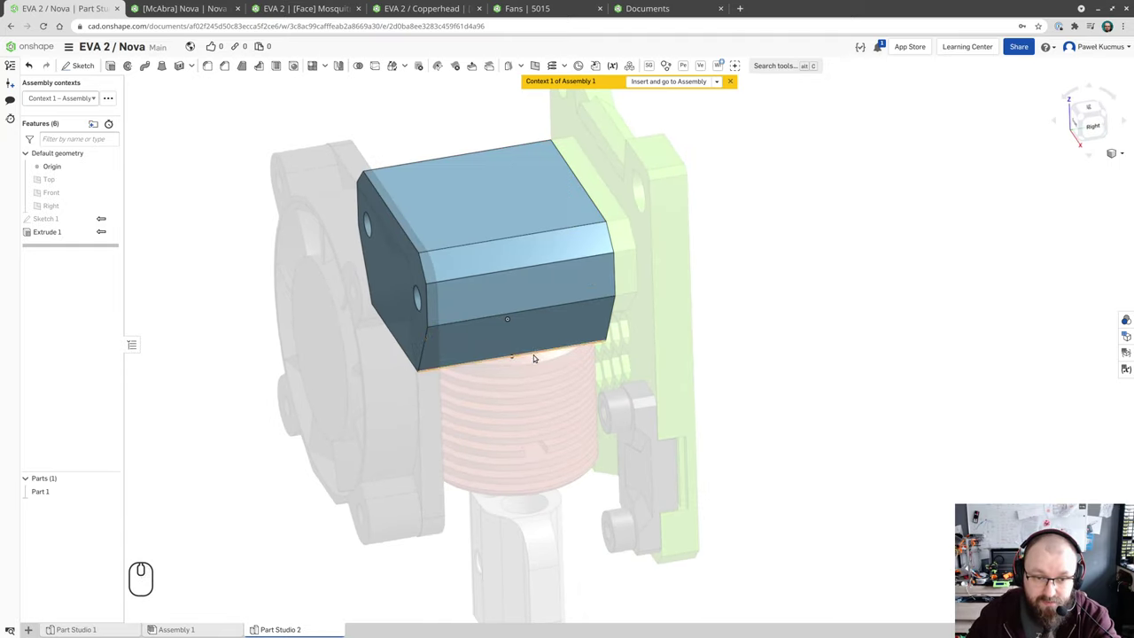
{"action": "scroll", "scroll_direction": "up", "scroll_amount": 3}
{"action": "left_click_drag", "start_coordinate": [530, 367], "coordinate": [523, 363]}
{"action": "scroll", "scroll_direction": "up", "scroll_amount": 3}
{"action": "scroll", "scroll_direction": "down", "scroll_amount": 3}
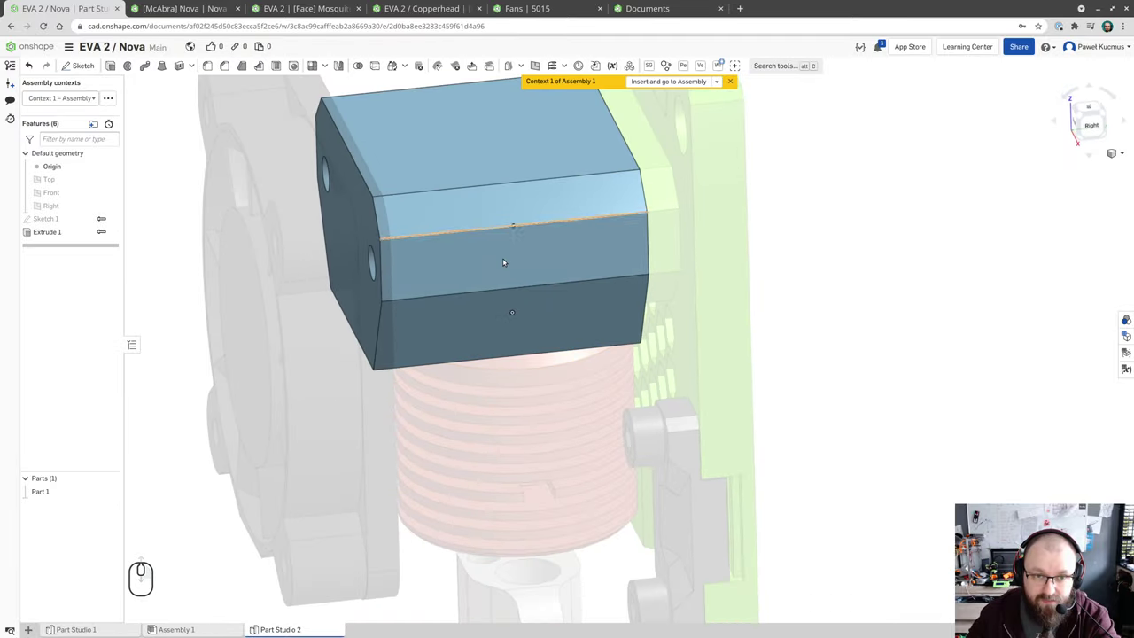
{"action": "scroll", "scroll_direction": "up", "scroll_amount": 3}
{"action": "scroll", "scroll_direction": "down", "scroll_amount": 3}
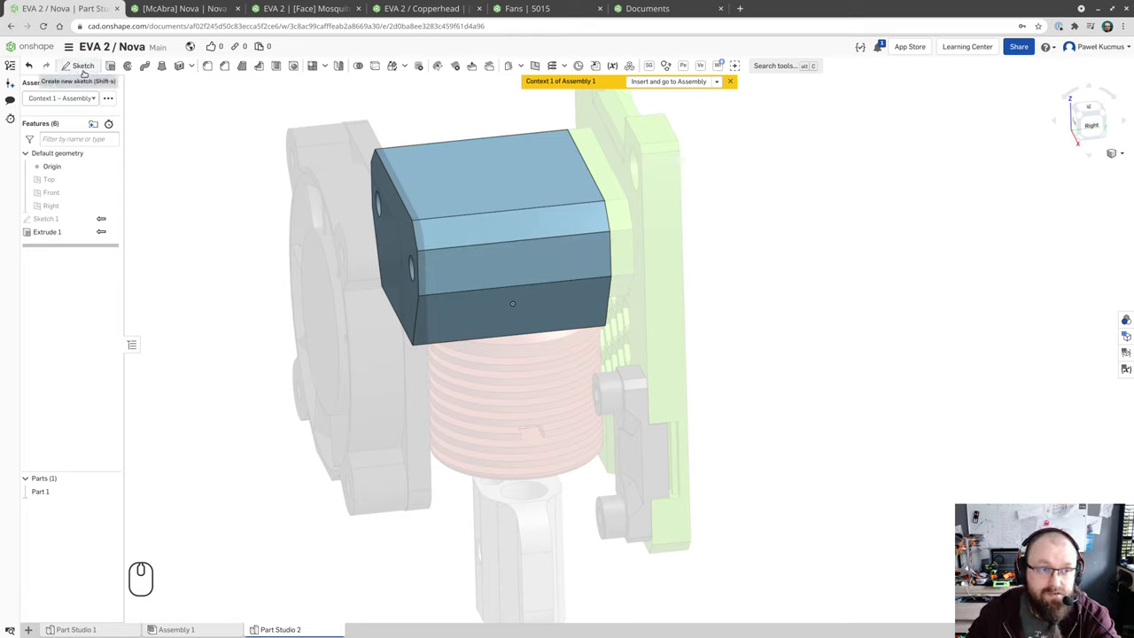
- Start Sketch 2 on Part 1's top face, viewed over the heatsink
{"action": "key", "text": "shift+s"}
{"action": "left_click", "coordinate": [545, 178]}
{"action": "left_click", "coordinate": [118, 485]}
{"action": "left_click_drag", "start_coordinate": [233, 313], "coordinate": [241, 331]}
{"action": "scroll", "scroll_direction": "up", "scroll_amount": 3}
{"action": "scroll", "scroll_direction": "down", "scroll_amount": 3}
{"action": "scroll", "scroll_direction": "up", "scroll_amount": 3}
{"action": "scroll", "scroll_direction": "down", "scroll_amount": 3}
{"action": "type", "text": "suq"}
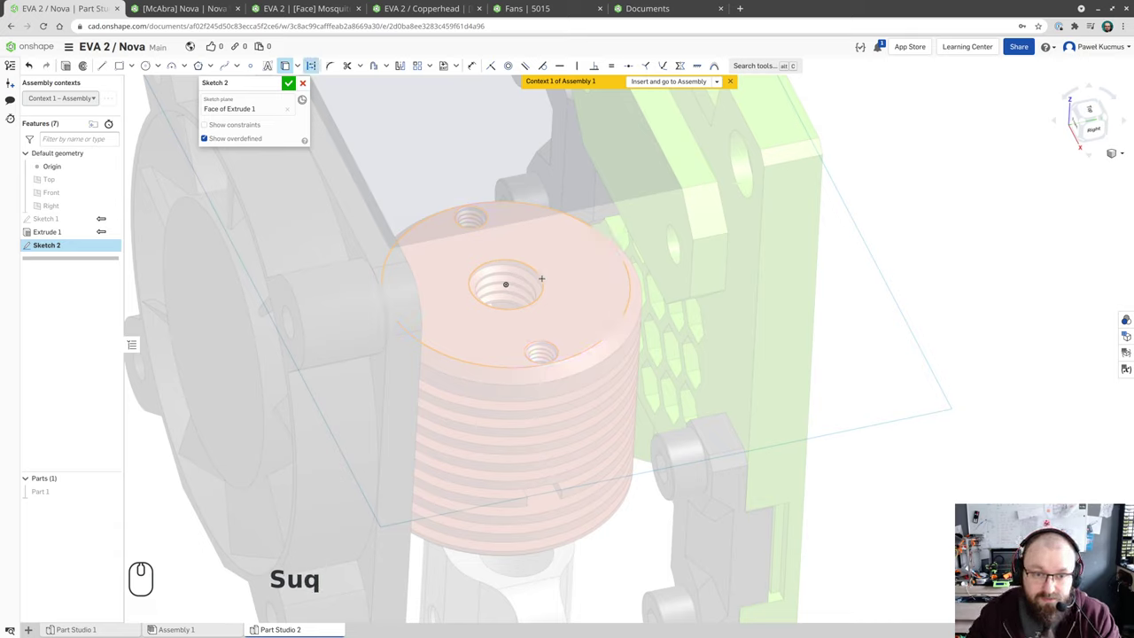
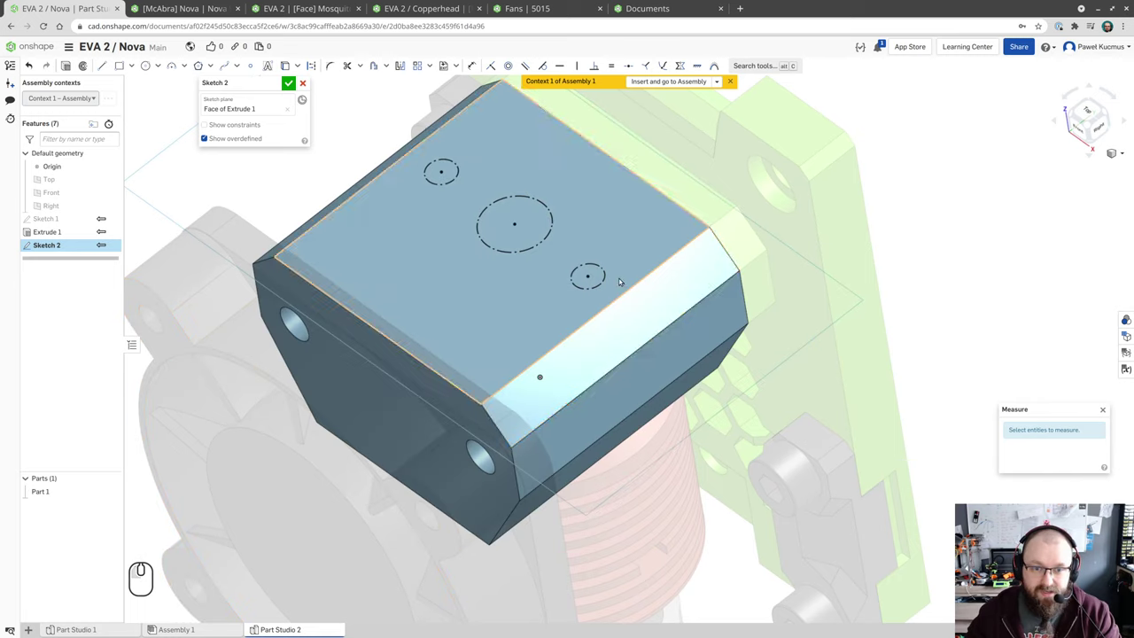
- Measure the right screw hole and draw a Ø2.8 mm circle over it
{"action": "left_click", "coordinate": [609, 276]}
{"action": "left_click", "coordinate": [612, 279]}
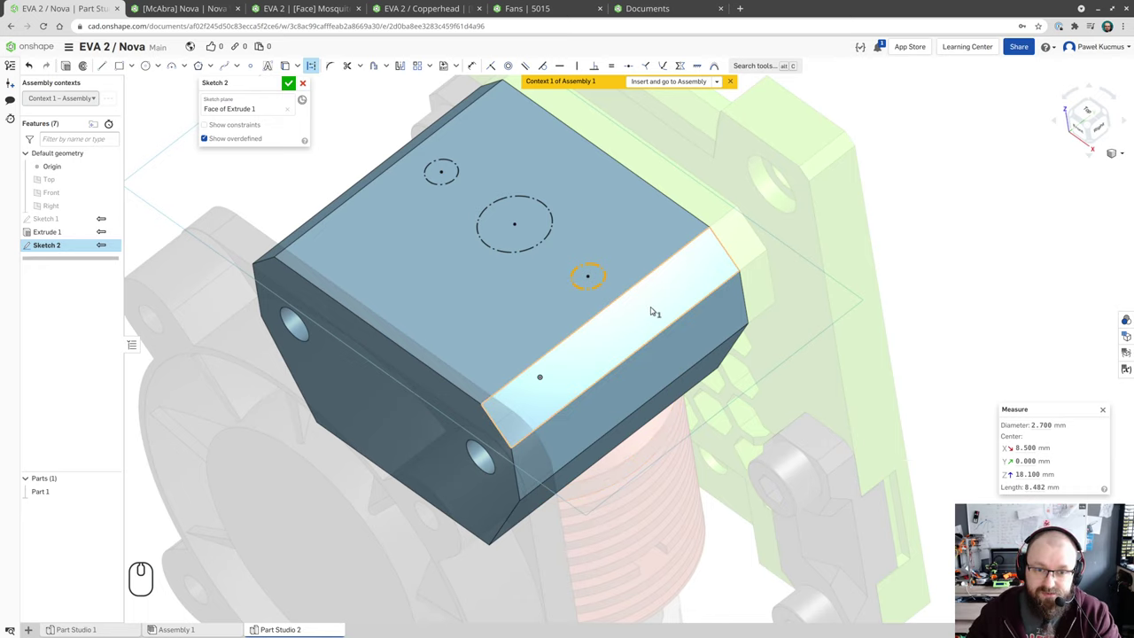
{"action": "scroll", "scroll_direction": "up", "scroll_amount": 3}
{"action": "key", "text": "q"}
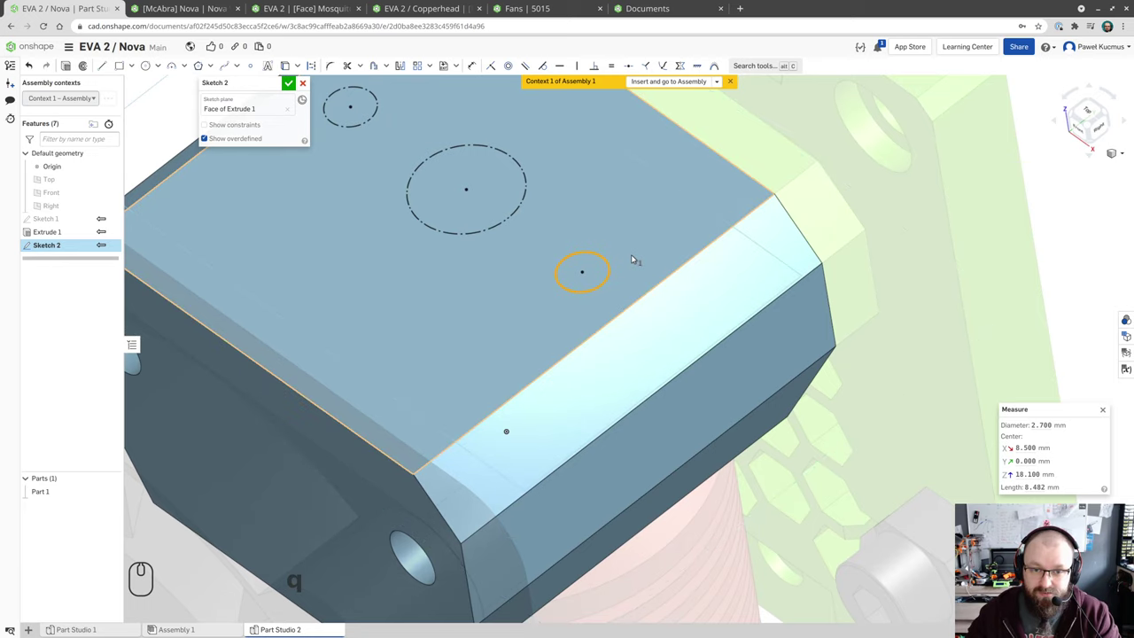
{"action": "key", "text": "q"}
{"action": "key", "text": "space"}
{"action": "key", "text": "c"}
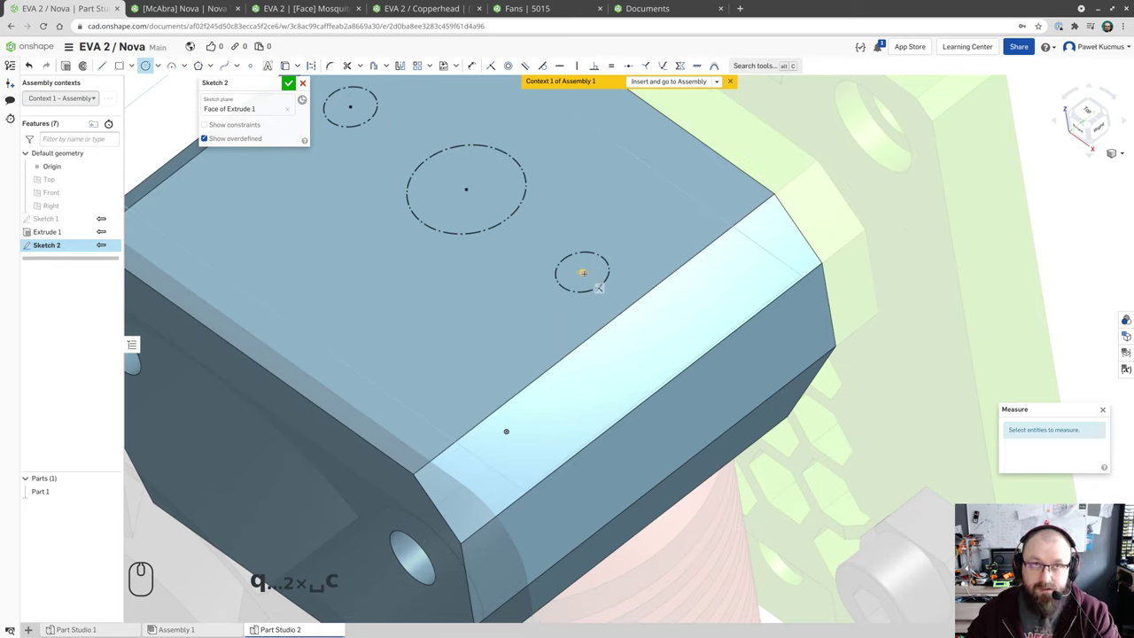
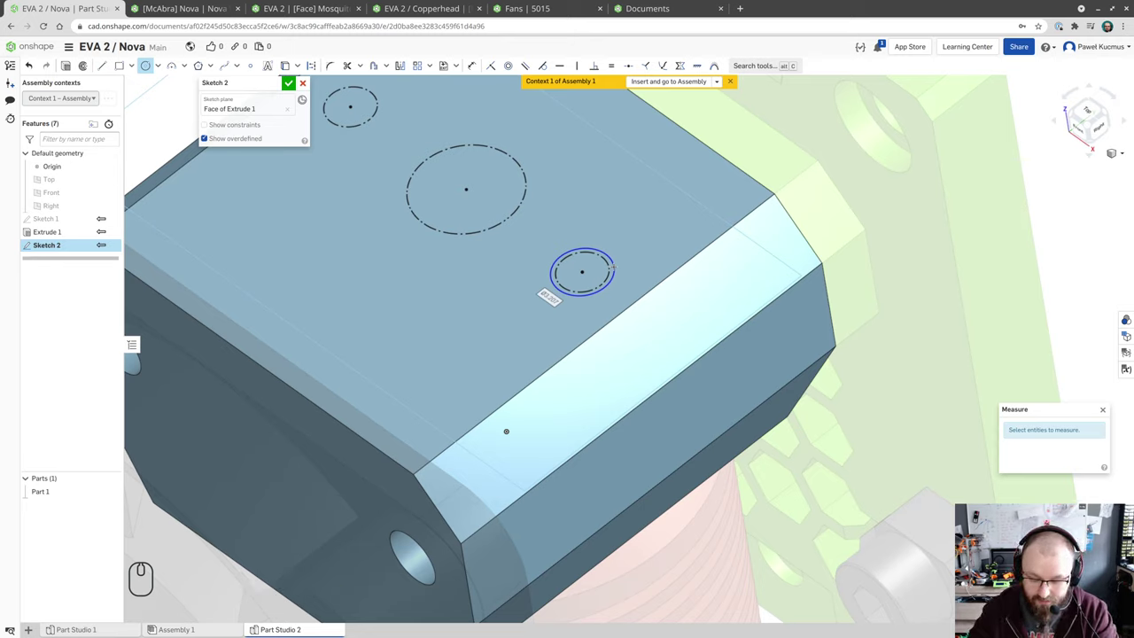
{"action": "type", "text": "2.8"}
{"action": "key", "text": "Return"}
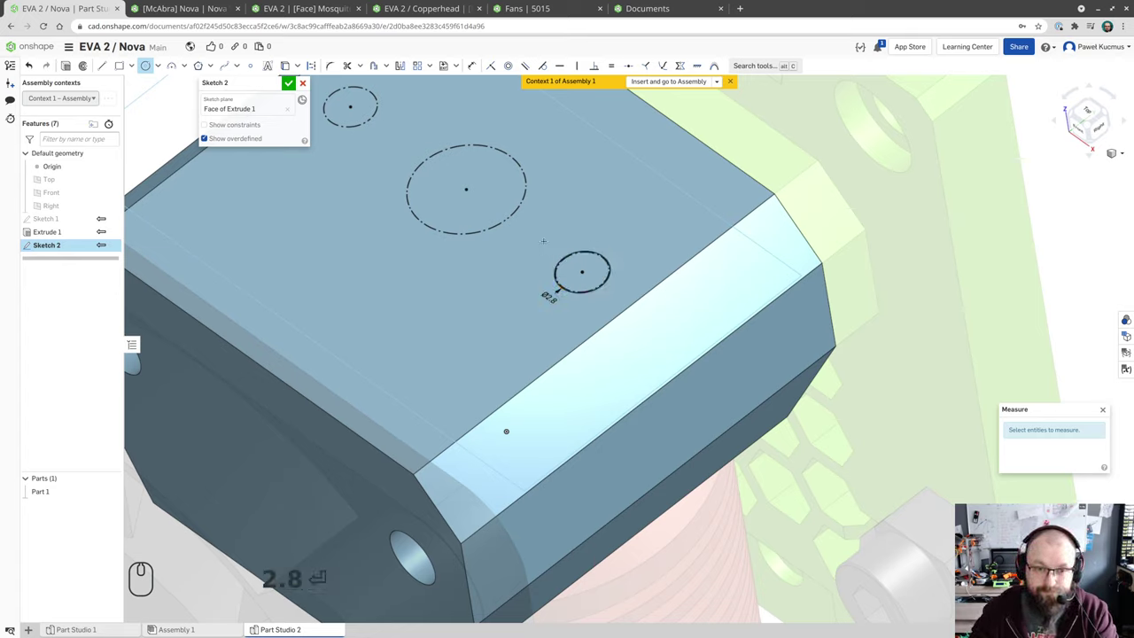
{"action": "key", "text": "Escape"}
- Check the large central circle's size, then switch to the Mosquito face part to compare its holes
{"action": "left_click", "coordinate": [515, 213]}
{"action": "type", "text": "⏎ Esc"}
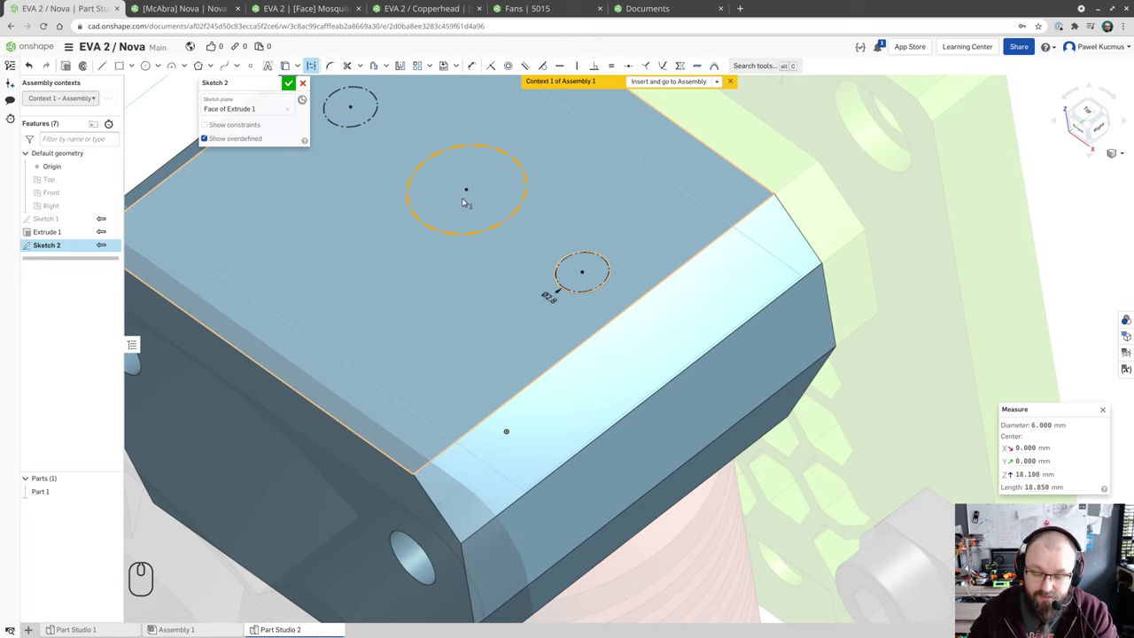
{"action": "left_click_drag", "start_coordinate": [483, 199], "coordinate": [544, 243]}
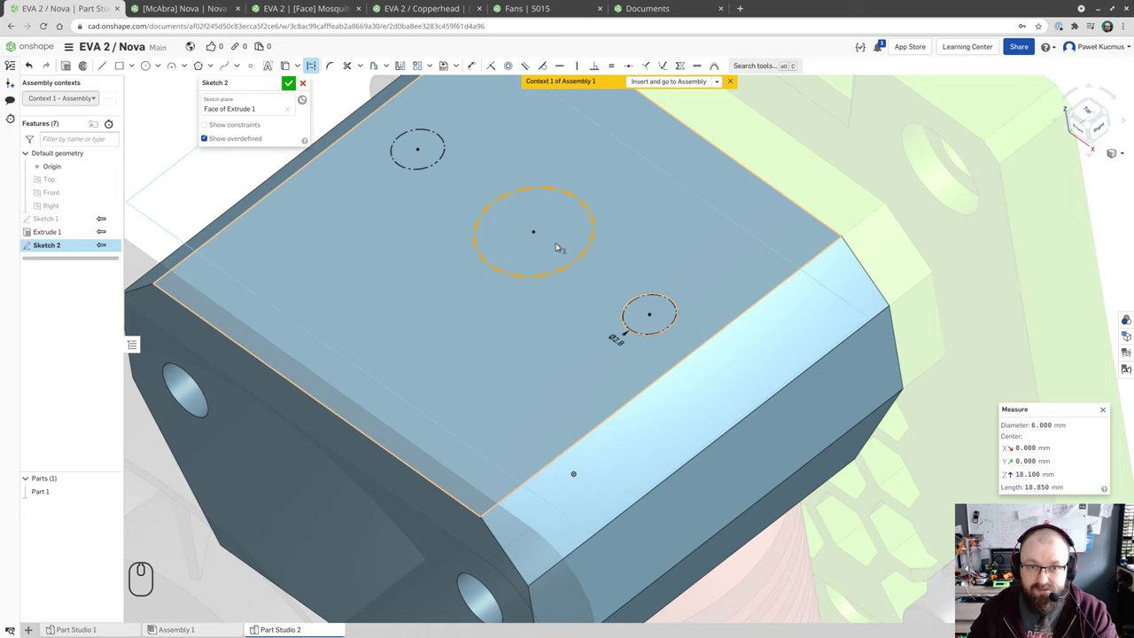
{"action": "scroll", "scroll_direction": "up", "scroll_amount": 3}
{"action": "scroll", "scroll_direction": "down", "scroll_amount": 3}
{"action": "scroll", "scroll_direction": "up", "scroll_amount": 3}
{"action": "scroll", "scroll_direction": "down", "scroll_amount": 3}
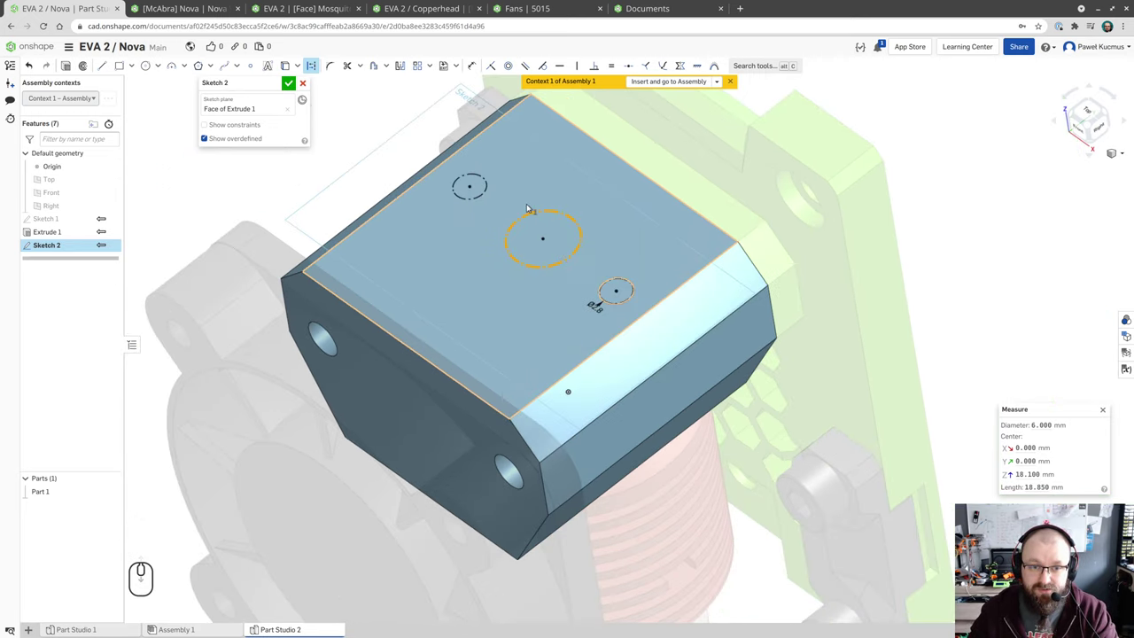
{"action": "left_click", "coordinate": [228, 207]}
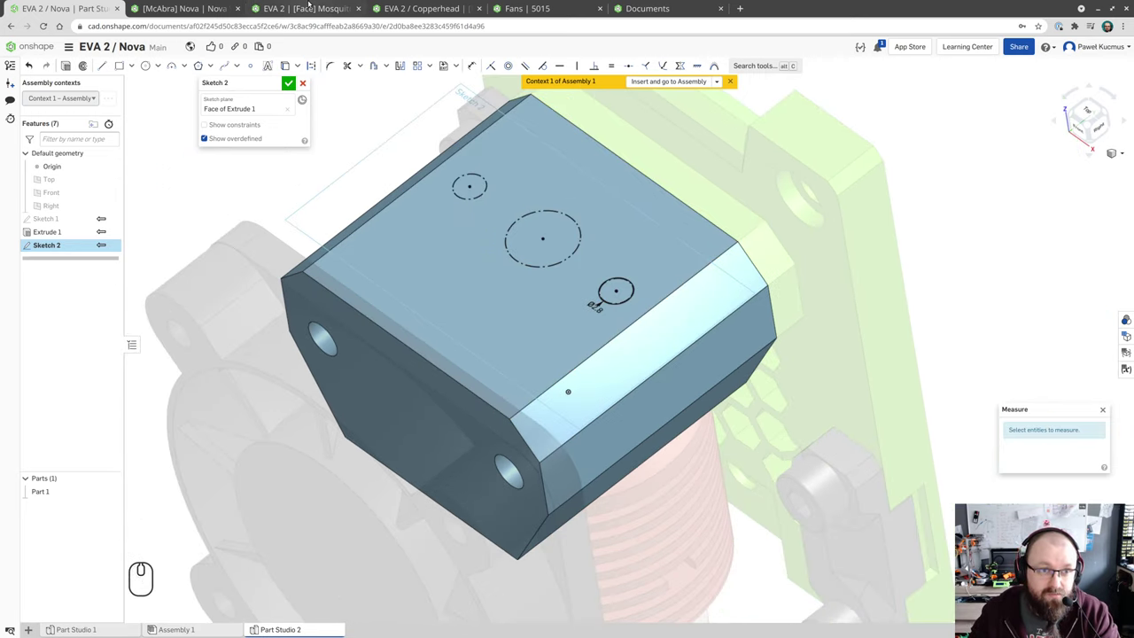
{"action": "left_click", "coordinate": [308, 8]}
{"action": "left_click_drag", "start_coordinate": [380, 132], "coordinate": [376, 186]}
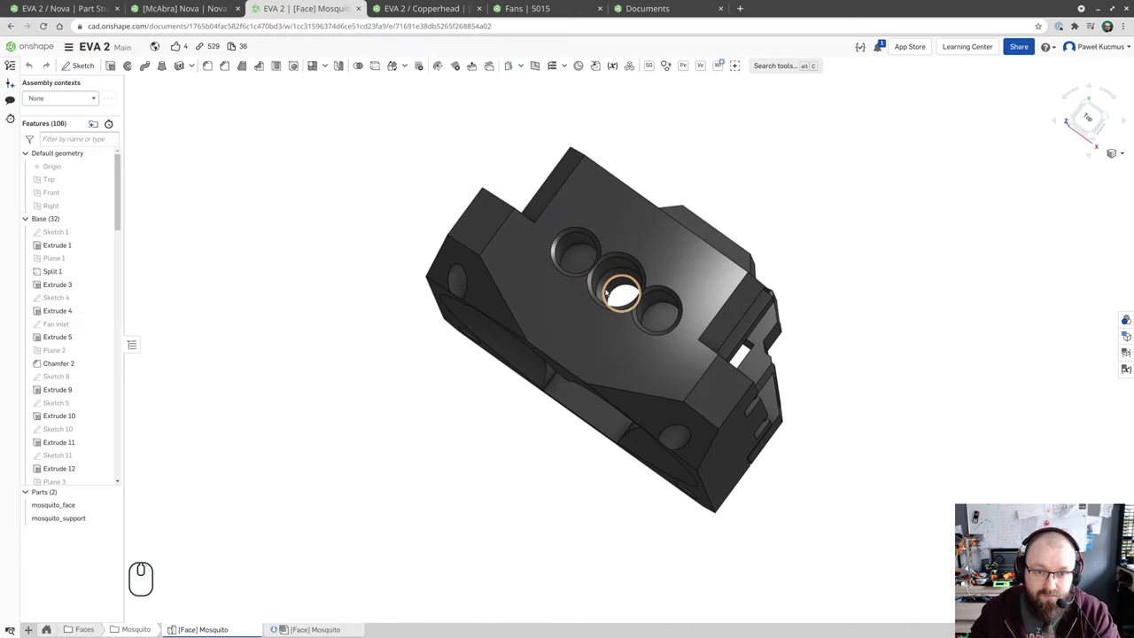
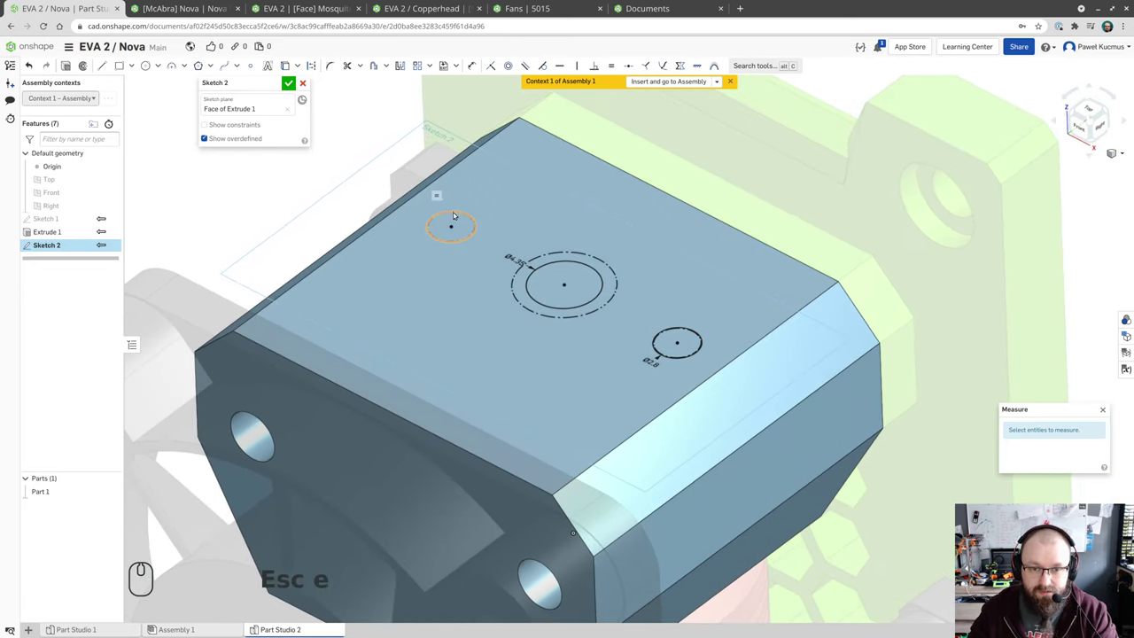
- Orbit and zoom around the block to inspect the three newly cut holes against the carriage
{"action": "scroll", "scroll_direction": "down", "scroll_amount": 3}
{"action": "scroll", "scroll_direction": "up", "scroll_amount": 3}
{"action": "scroll", "scroll_direction": "down", "scroll_amount": 3}
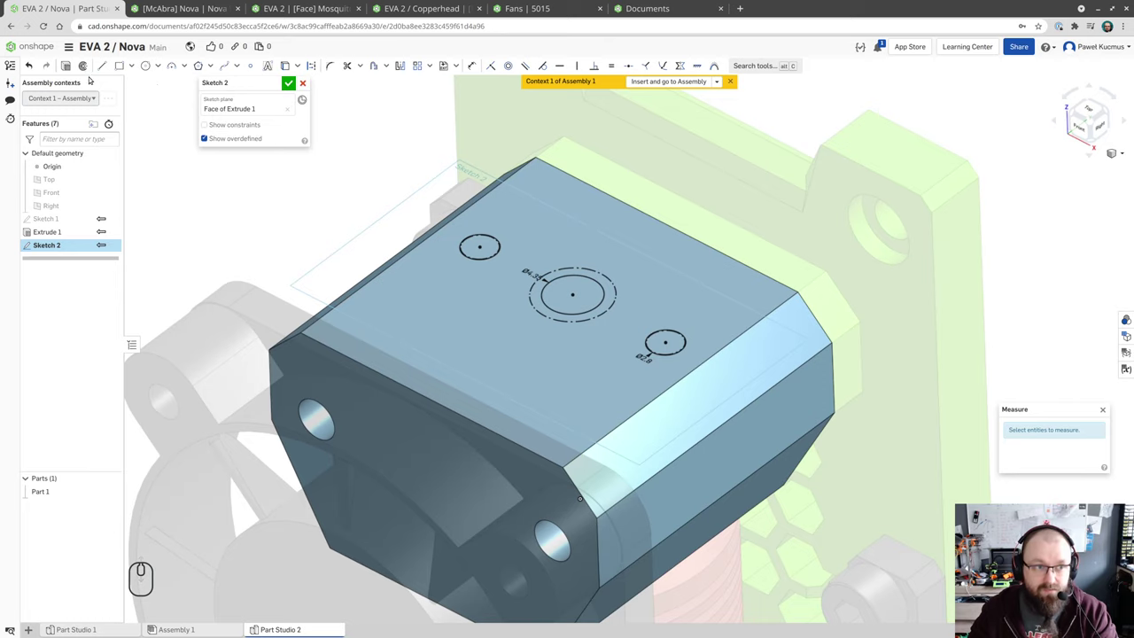
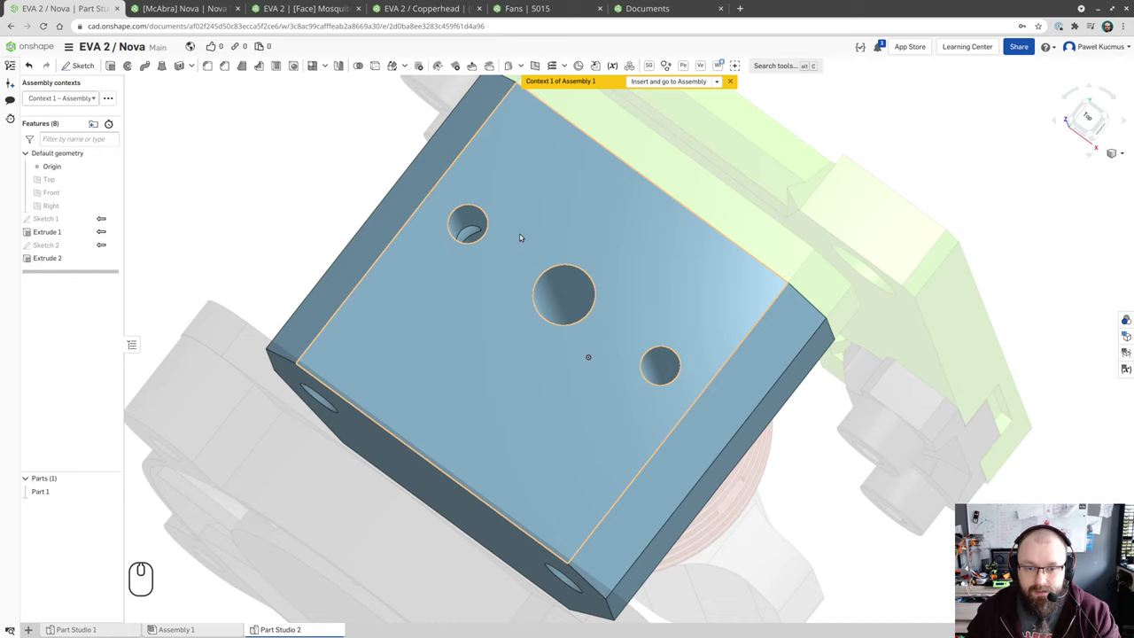
{"action": "left_click_drag", "start_coordinate": [557, 267], "coordinate": [555, 212]}
{"action": "scroll", "scroll_direction": "up", "scroll_amount": 3}
{"action": "scroll", "scroll_direction": "down", "scroll_amount": 3}
{"action": "scroll", "scroll_direction": "up", "scroll_amount": 3}
{"action": "scroll", "scroll_direction": "down", "scroll_amount": 3}
{"action": "left_click_drag", "start_coordinate": [607, 357], "coordinate": [537, 329]}
{"action": "left_click_drag", "start_coordinate": [637, 366], "coordinate": [610, 370]}
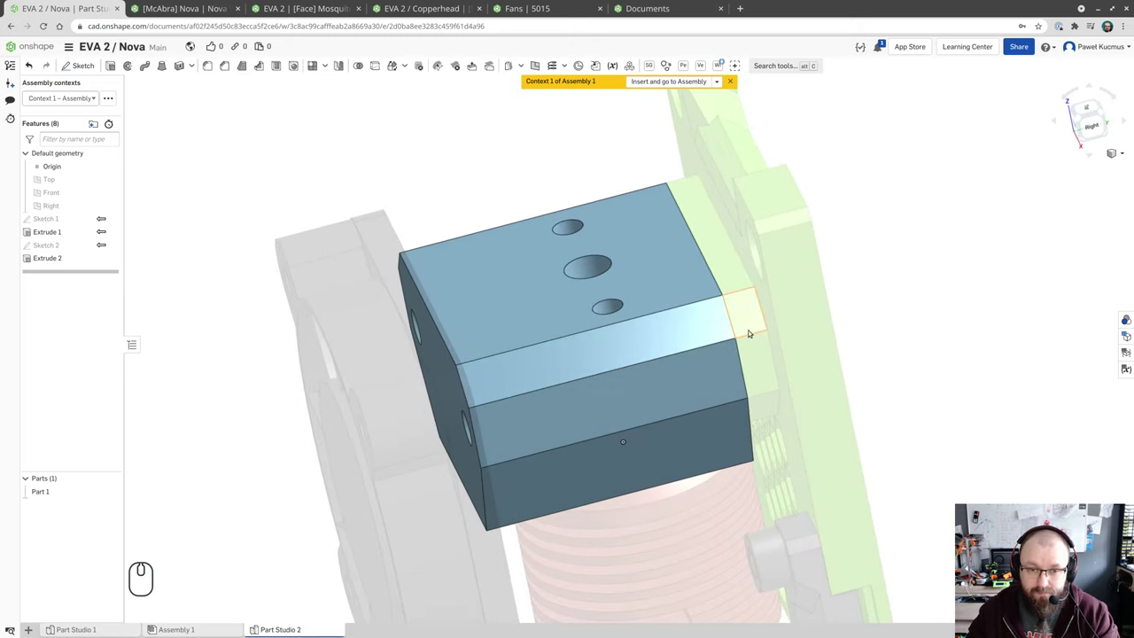
{"action": "left_click_drag", "start_coordinate": [700, 341], "coordinate": [703, 325]}
{"action": "scroll", "scroll_direction": "down", "scroll_amount": 3}
{"action": "left_click_drag", "start_coordinate": [668, 484], "coordinate": [592, 203]}
{"action": "left_click_drag", "start_coordinate": [595, 260], "coordinate": [629, 283]}
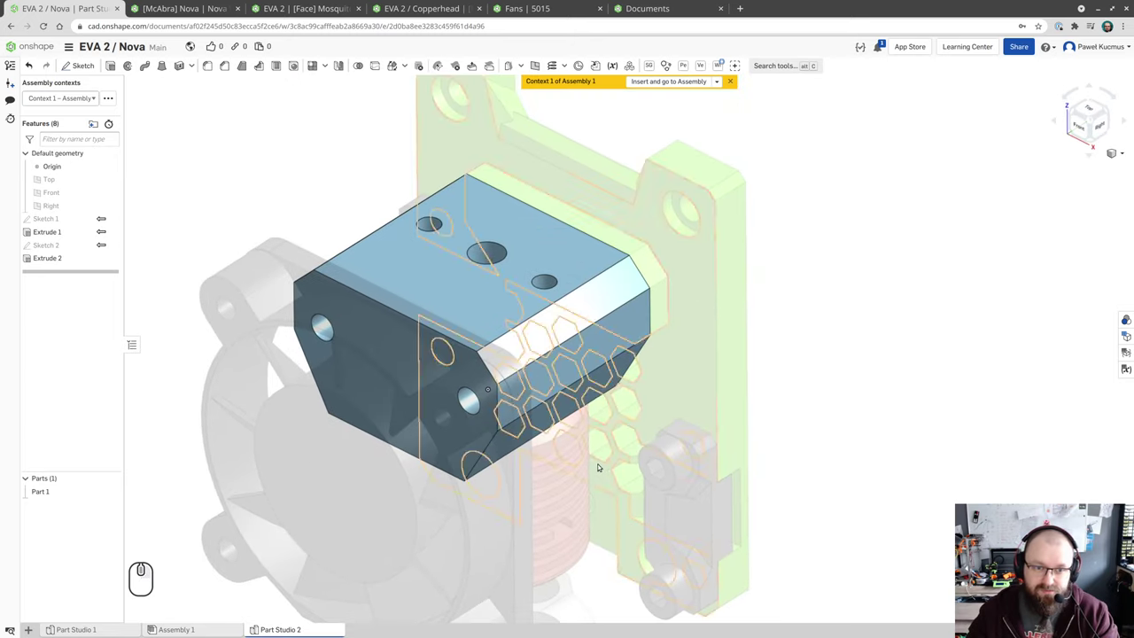
- Insert the finished block into Assembly 1 from the context banner
{"action": "left_click", "coordinate": [211, 153]}
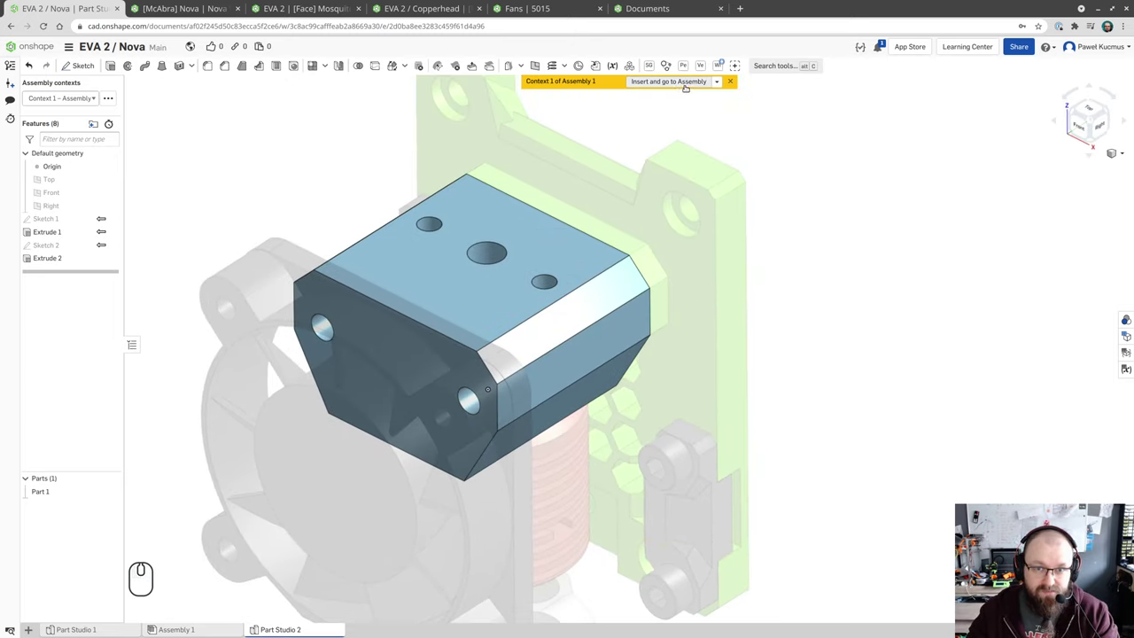
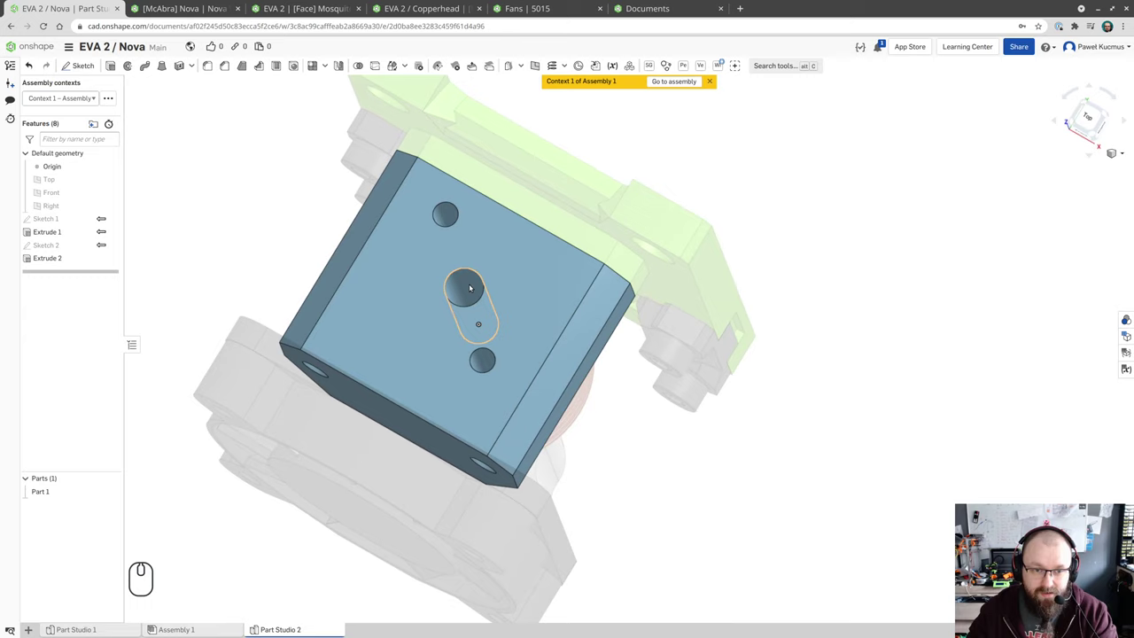
- Select the central hole's edge as the reference for the larger recess circle of Sketch 3
{"action": "left_click", "coordinate": [472, 288]}
{"action": "left_click_drag", "start_coordinate": [485, 296], "coordinate": [495, 272]}
{"action": "left_click_drag", "start_coordinate": [484, 296], "coordinate": [483, 257]}
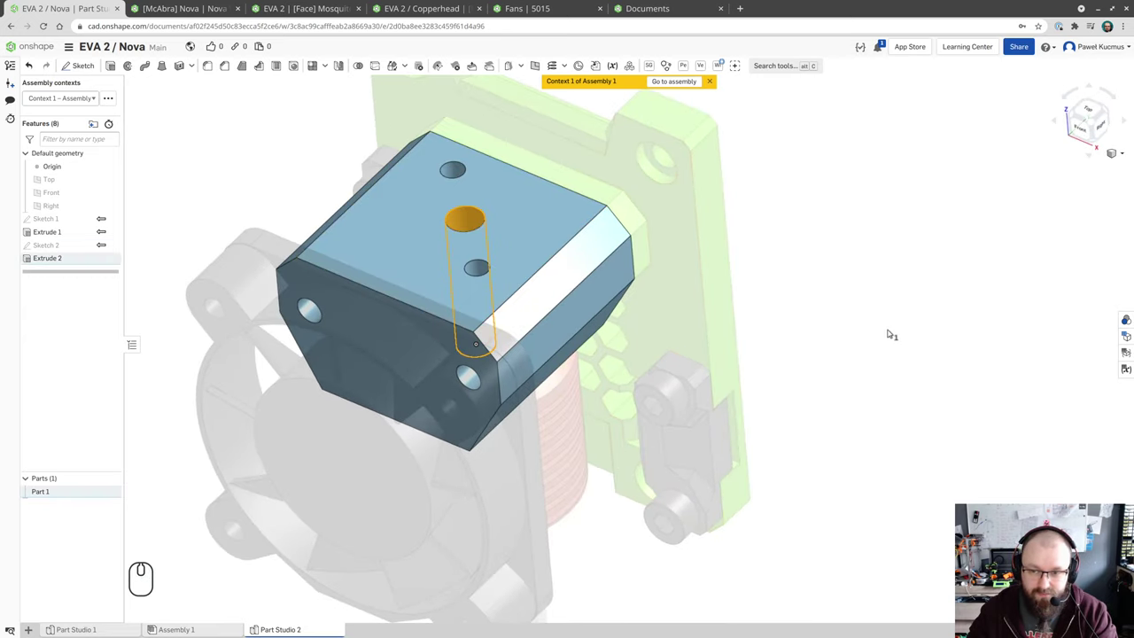
{"action": "left_click", "coordinate": [892, 329]}
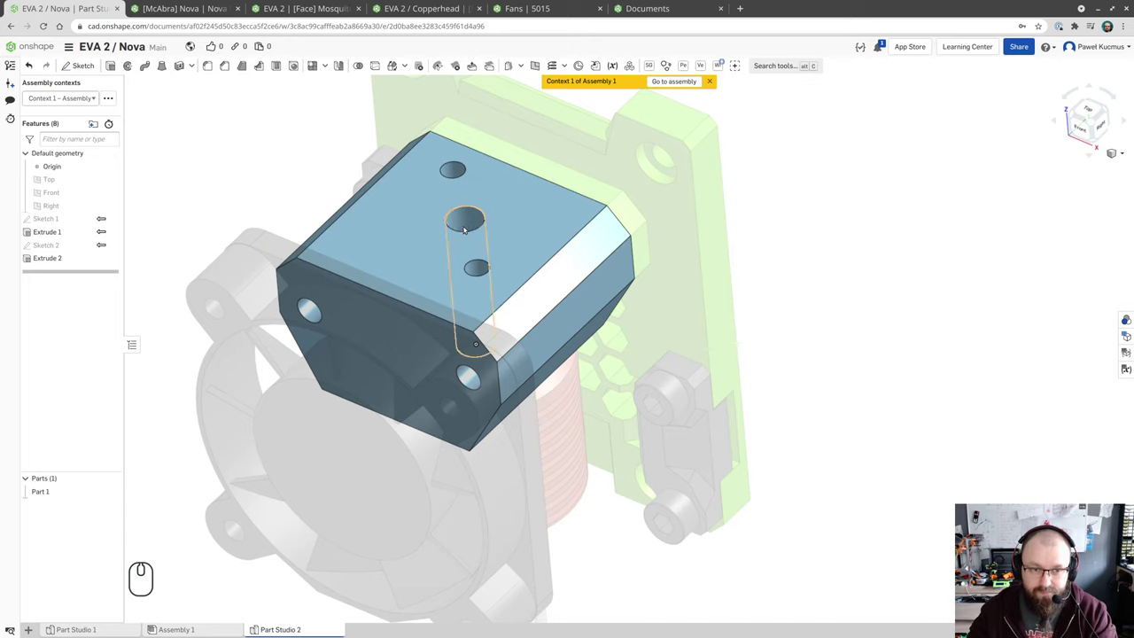
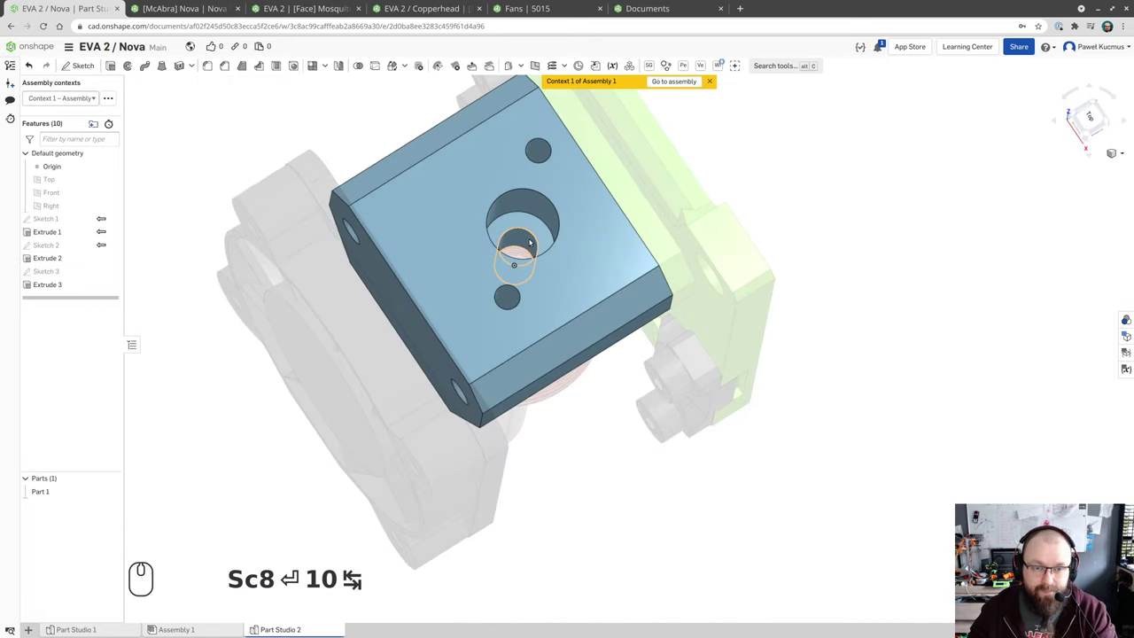
- Inspect the stepped recess cut by Extrude 3 and select its rim edge on the top face
{"action": "left_click_drag", "start_coordinate": [519, 235], "coordinate": [512, 203]}
{"action": "left_click_drag", "start_coordinate": [492, 252], "coordinate": [508, 322]}
{"action": "left_click_drag", "start_coordinate": [515, 261], "coordinate": [512, 265]}
{"action": "left_click_drag", "start_coordinate": [515, 276], "coordinate": [512, 265]}
{"action": "left_click", "coordinate": [483, 222]}
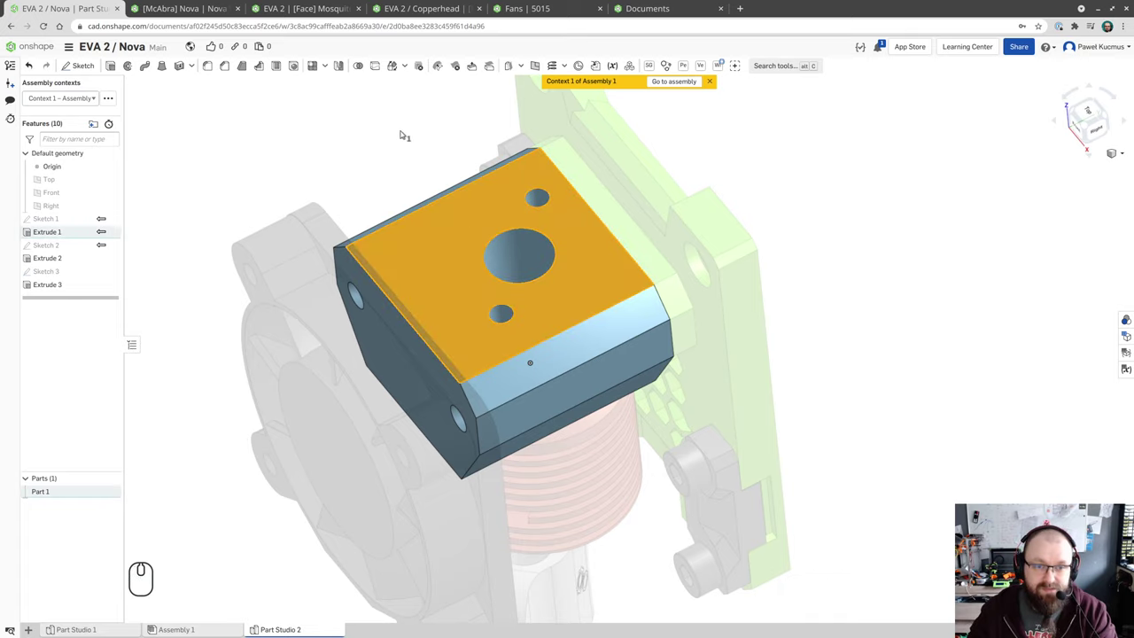
{"action": "left_click", "coordinate": [397, 125]}
{"action": "middle_click", "coordinate": [396, 125]}
{"action": "left_click_drag", "start_coordinate": [396, 125], "coordinate": [404, 148]}
{"action": "left_click", "coordinate": [399, 133]}
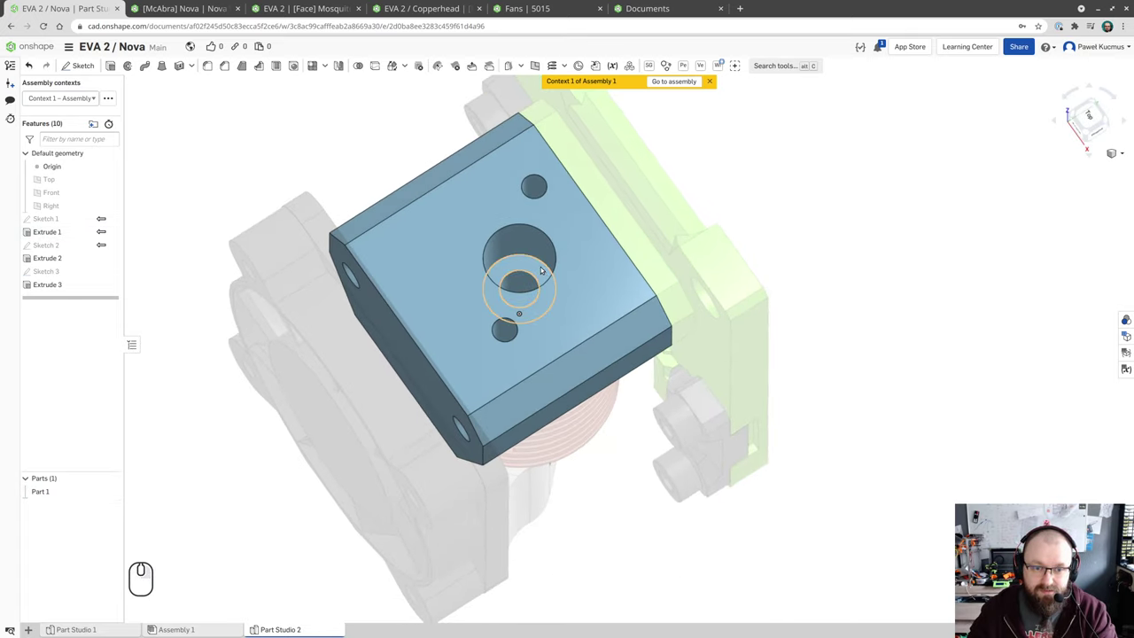
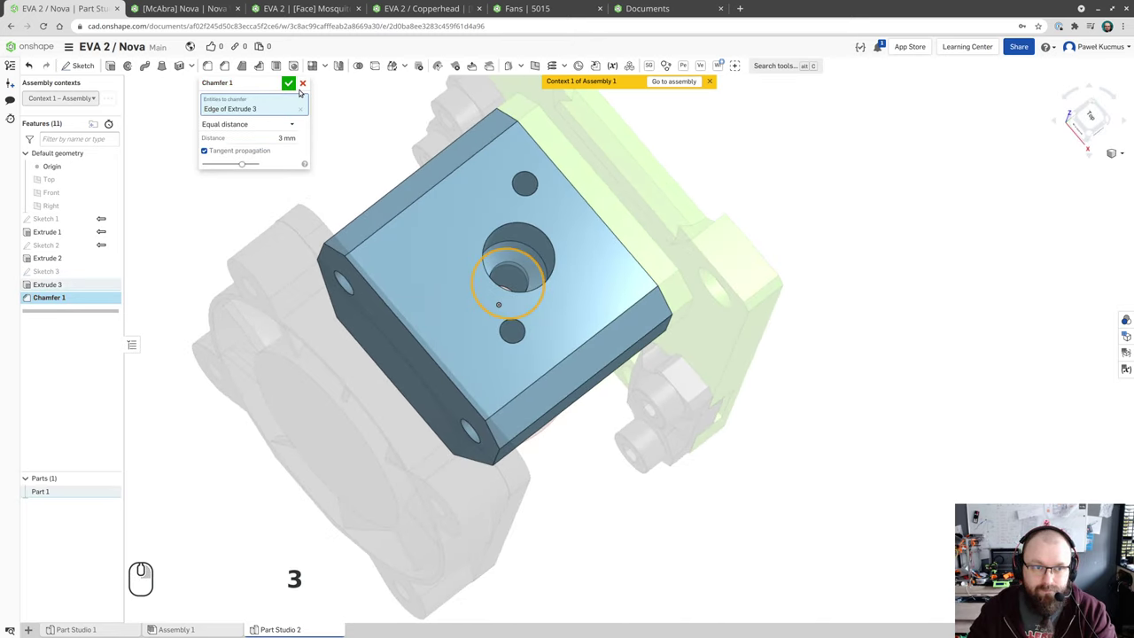
- Confirm the 3 mm chamfer on the recess rim and check the block alongside the fan outline
{"action": "left_click", "coordinate": [296, 86]}
{"action": "left_click_drag", "start_coordinate": [353, 148], "coordinate": [356, 141]}
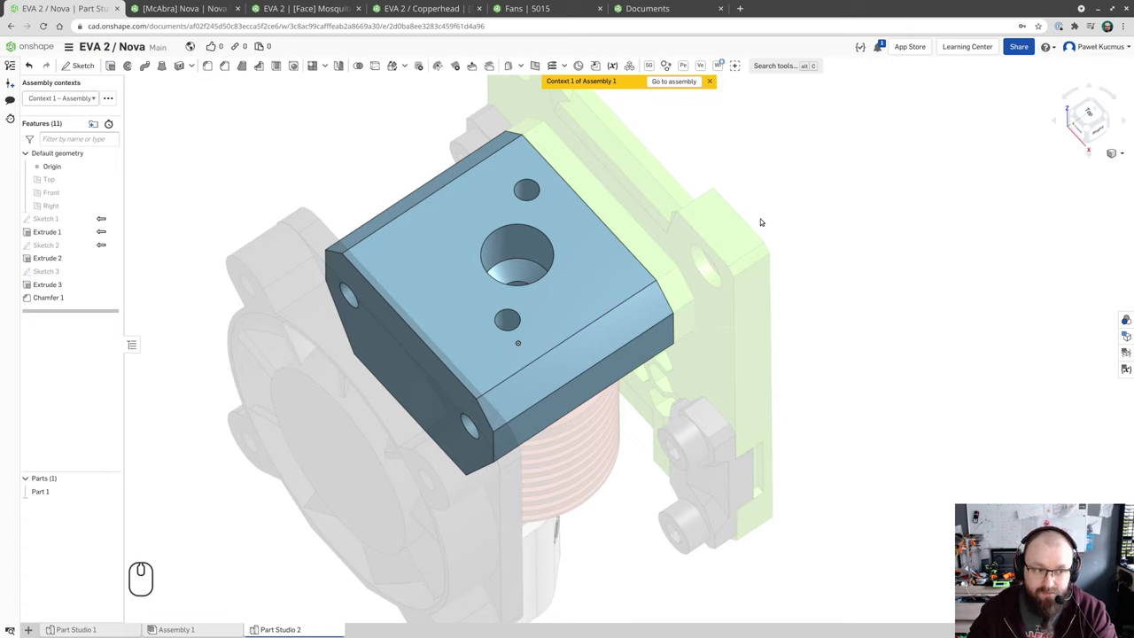
{"action": "left_click_drag", "start_coordinate": [836, 316], "coordinate": [843, 282]}
{"action": "left_click_drag", "start_coordinate": [837, 305], "coordinate": [866, 198]}
{"action": "left_click_drag", "start_coordinate": [892, 239], "coordinate": [900, 231]}
{"action": "left_click_drag", "start_coordinate": [932, 286], "coordinate": [850, 282]}
{"action": "left_click_drag", "start_coordinate": [217, 205], "coordinate": [301, 210]}
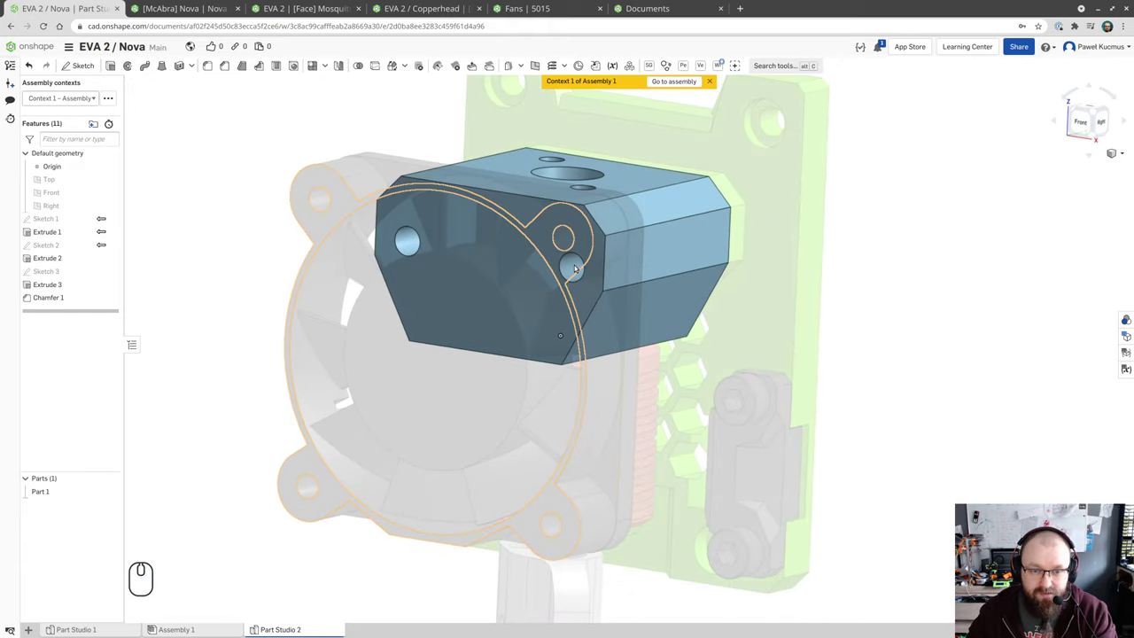
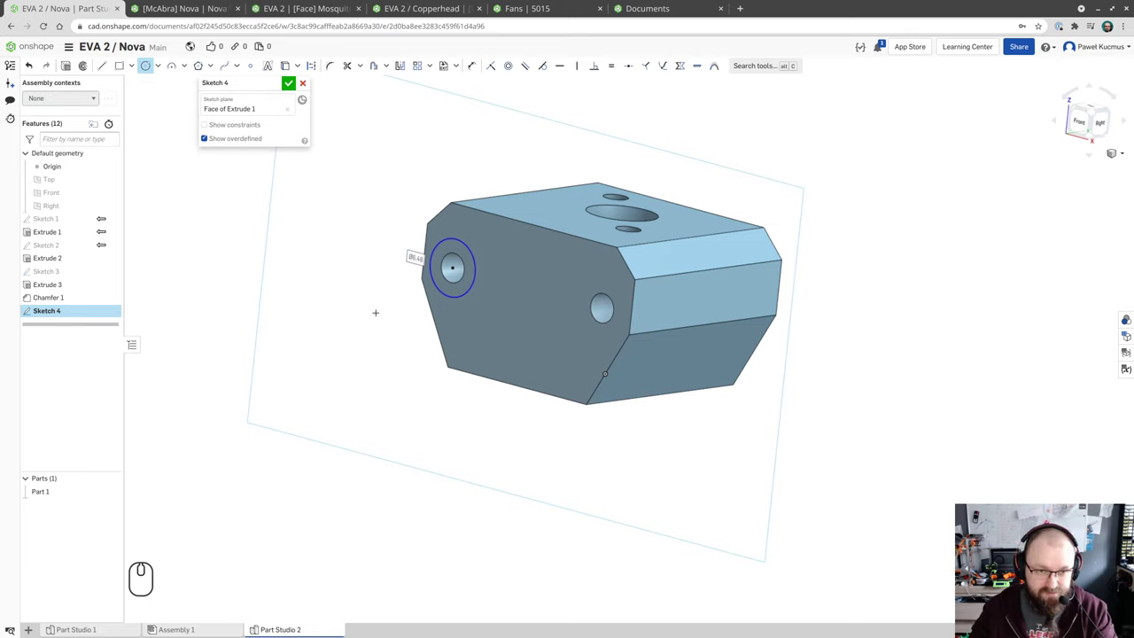
- Set the side-hole circle diameter in Sketch 4 to 5.8 mm and recentre the block
{"action": "type", "text": "5.8"}
{"action": "key", "text": "Return"}
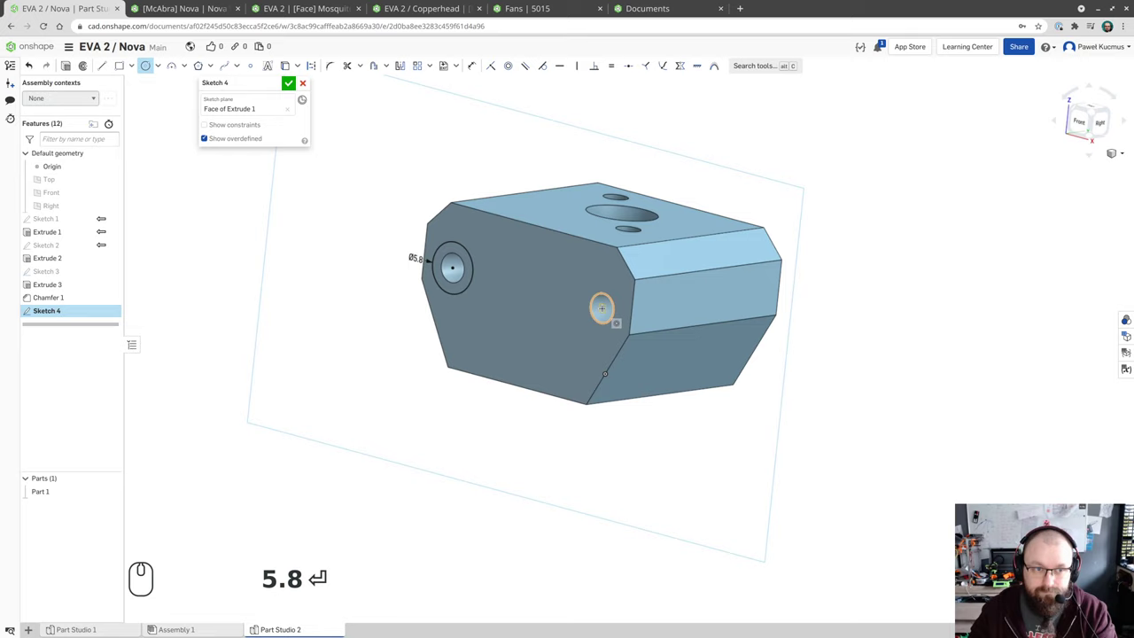
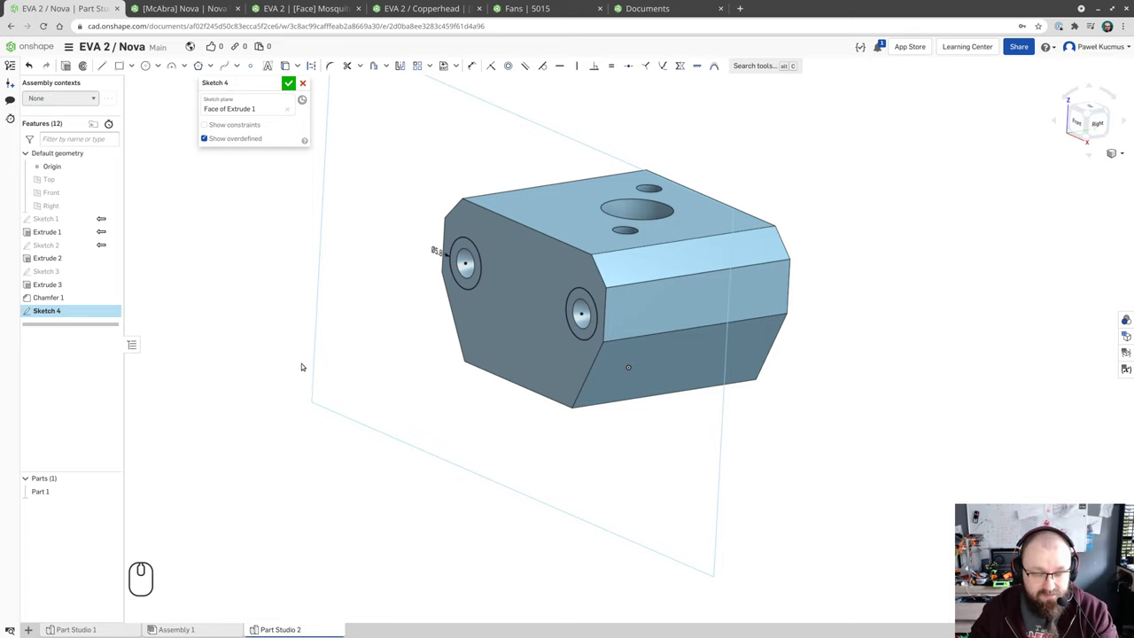
{"action": "left_click_drag", "start_coordinate": [327, 343], "coordinate": [357, 358]}
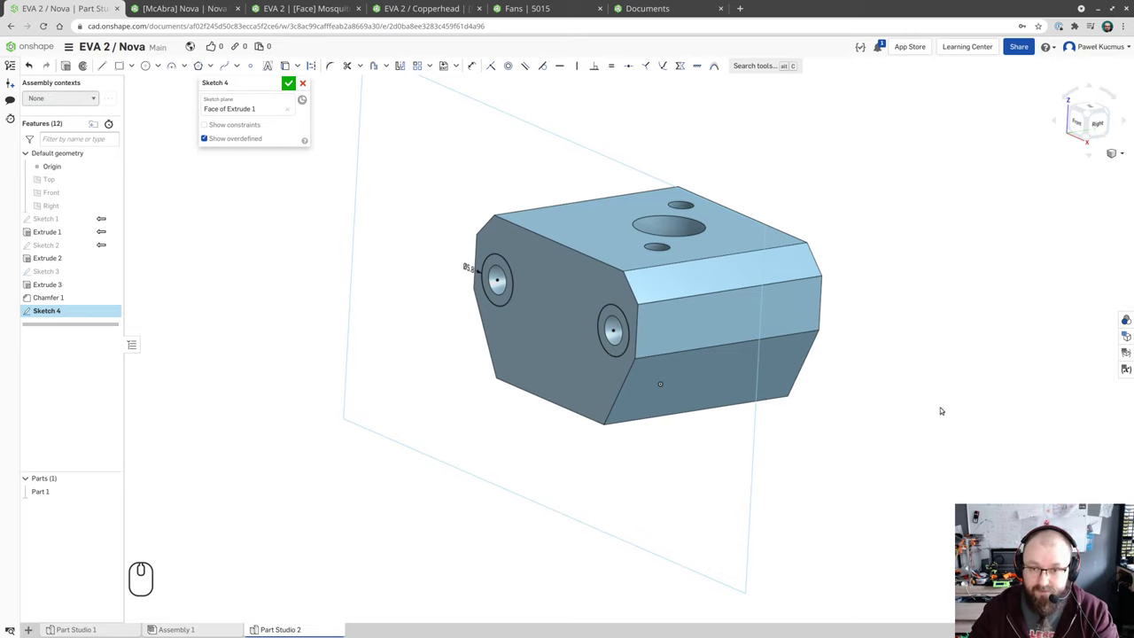
- Start extruding the two peg circles of Sketch 4 as Extrude 4 (Shift+E)
{"action": "key", "text": "shift+e"}
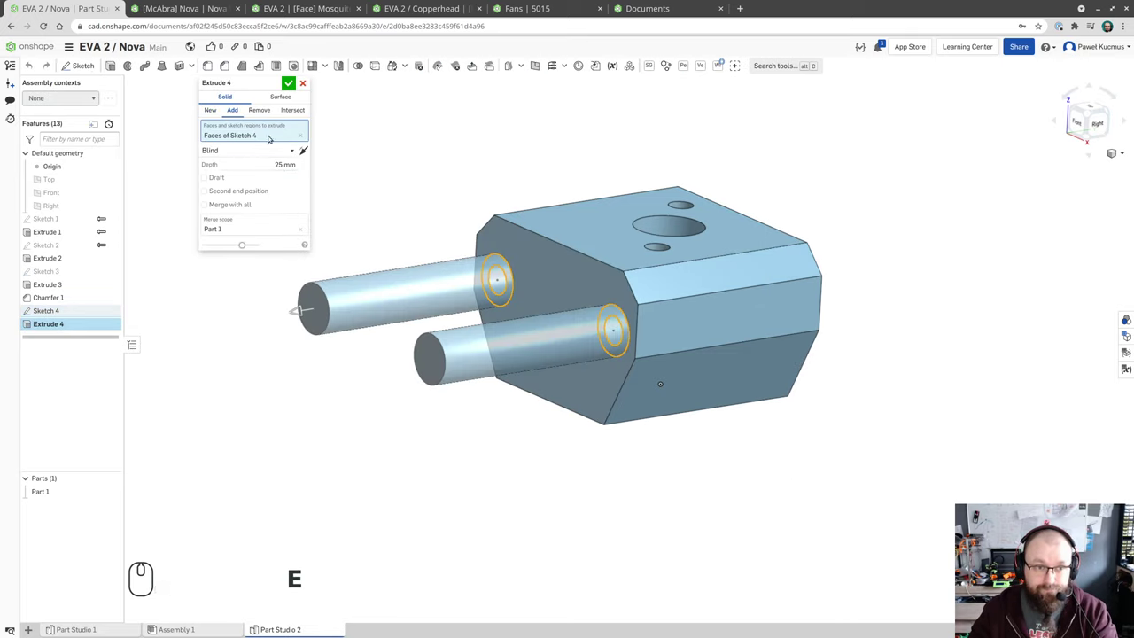
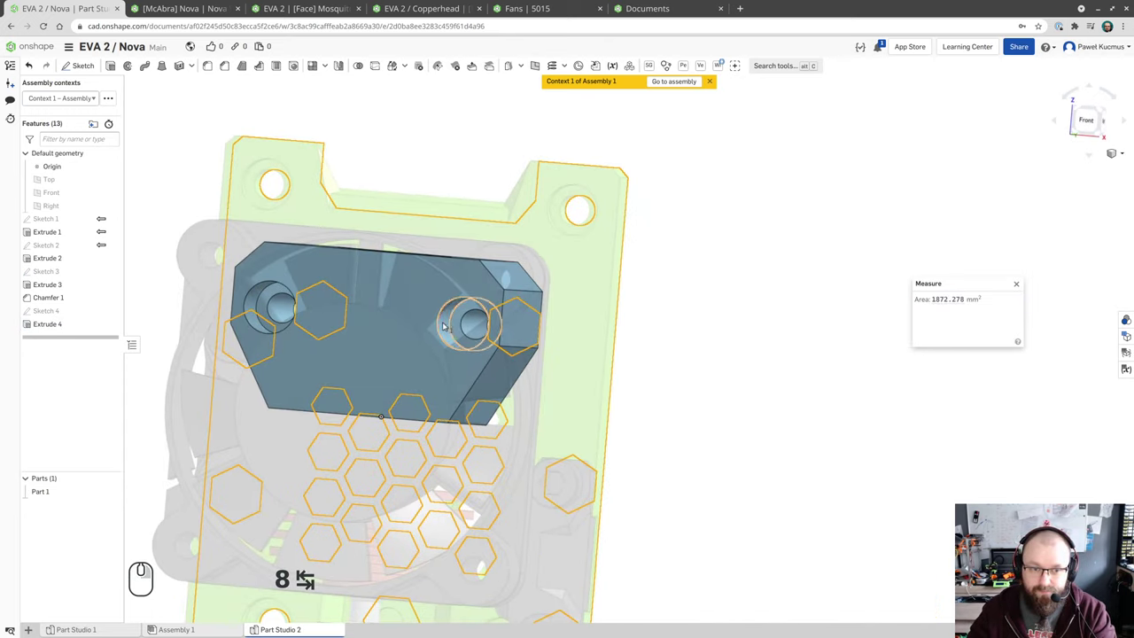
{"action": "left_click_drag", "start_coordinate": [459, 323], "coordinate": [955, 340]}
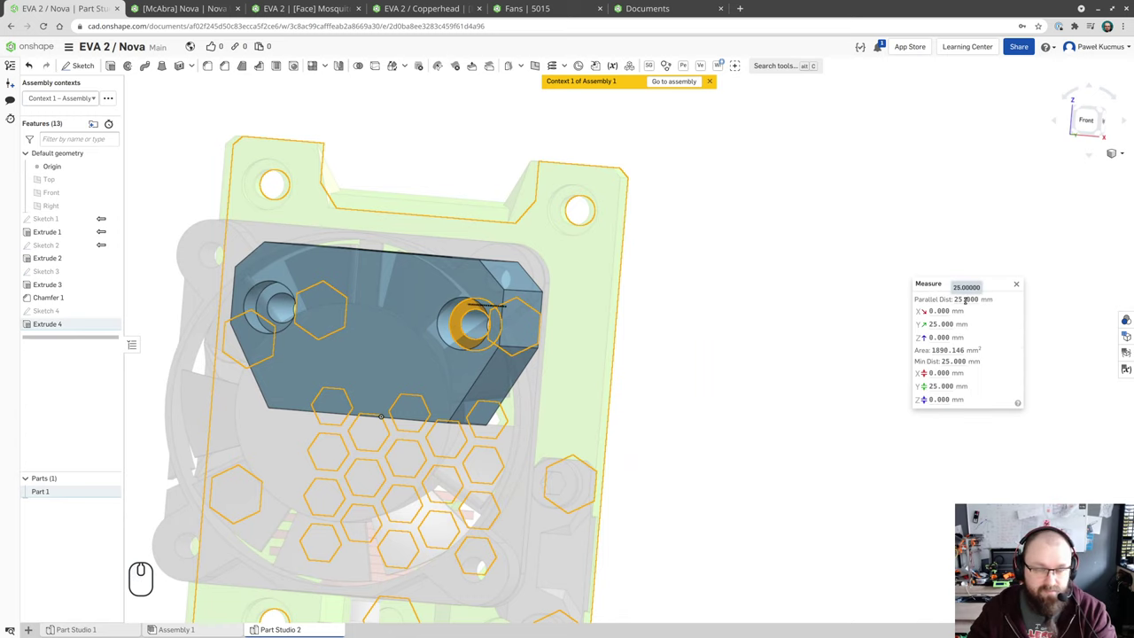
{"action": "left_click_drag", "start_coordinate": [718, 380], "coordinate": [791, 341]}
{"action": "left_click_drag", "start_coordinate": [791, 341], "coordinate": [784, 358]}
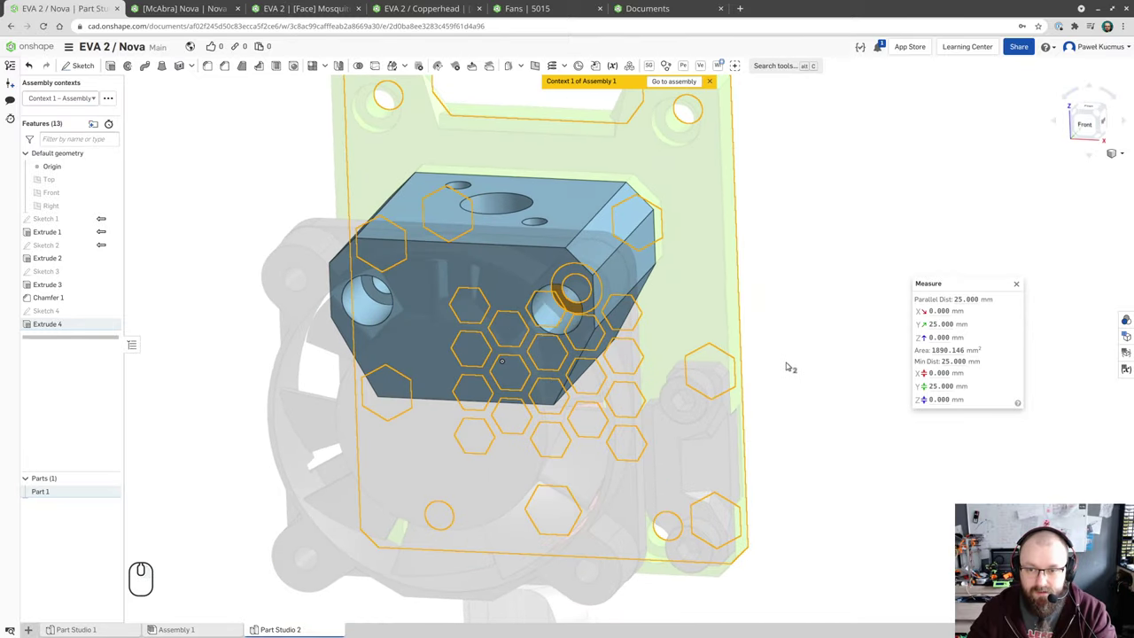
{"action": "left_click_drag", "start_coordinate": [945, 284], "coordinate": [939, 121]}
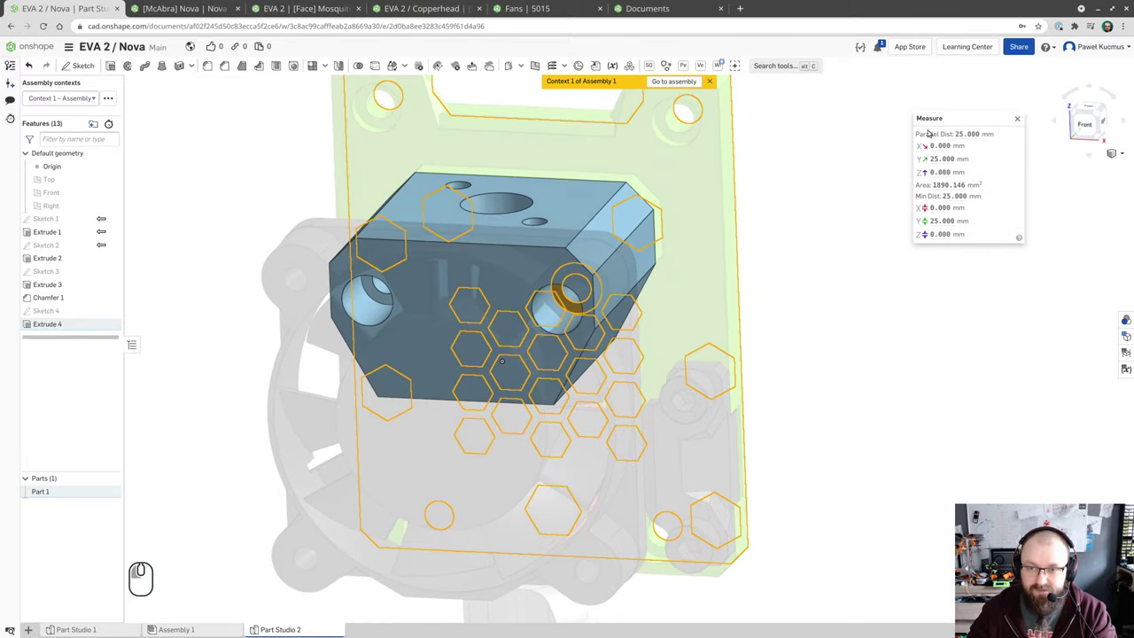
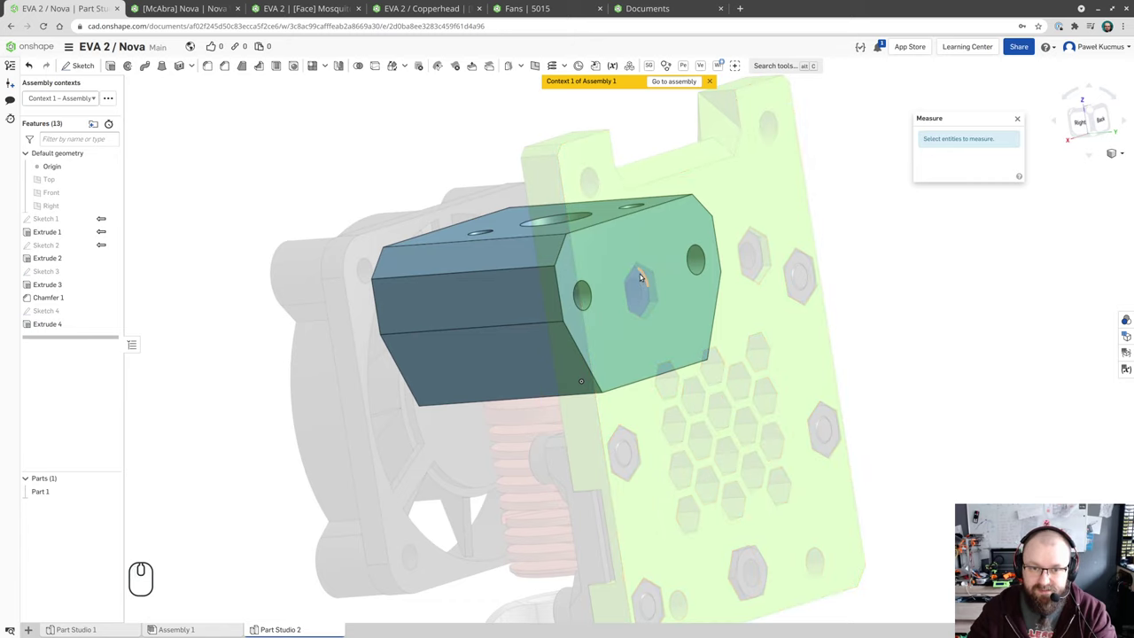
{"action": "left_click", "coordinate": [642, 273]}
{"action": "left_click", "coordinate": [671, 264]}
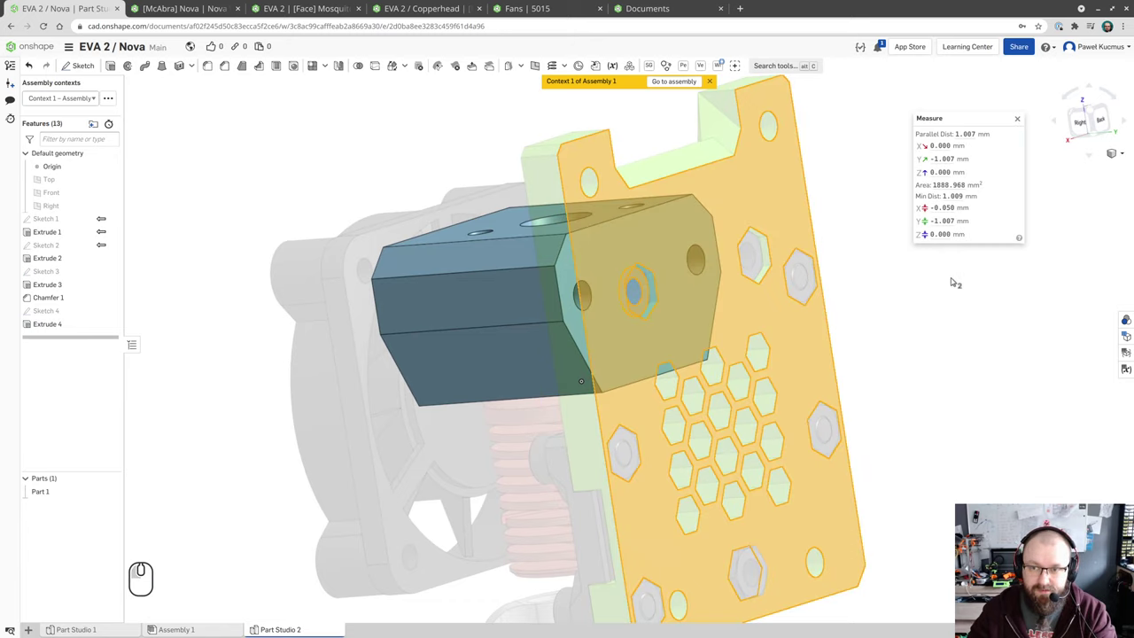
{"action": "left_click", "coordinate": [940, 295]}
{"action": "left_click_drag", "start_coordinate": [585, 295], "coordinate": [689, 297]}
{"action": "left_click", "coordinate": [893, 341]}
{"action": "left_click_drag", "start_coordinate": [818, 421], "coordinate": [760, 386]}
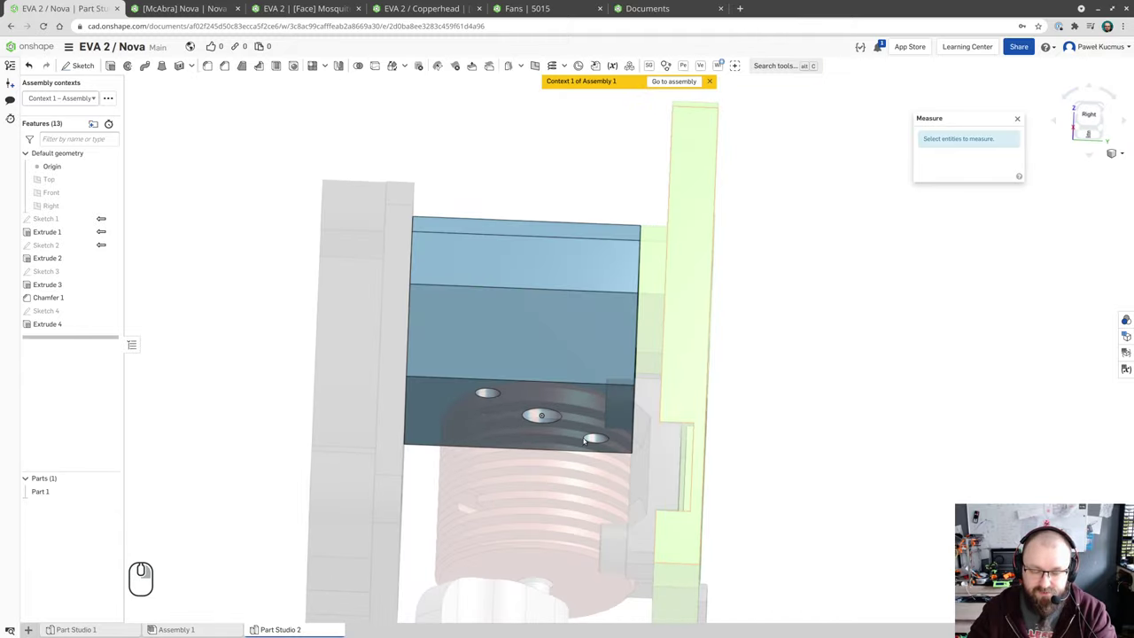
{"action": "left_click_drag", "start_coordinate": [501, 279], "coordinate": [534, 324]}
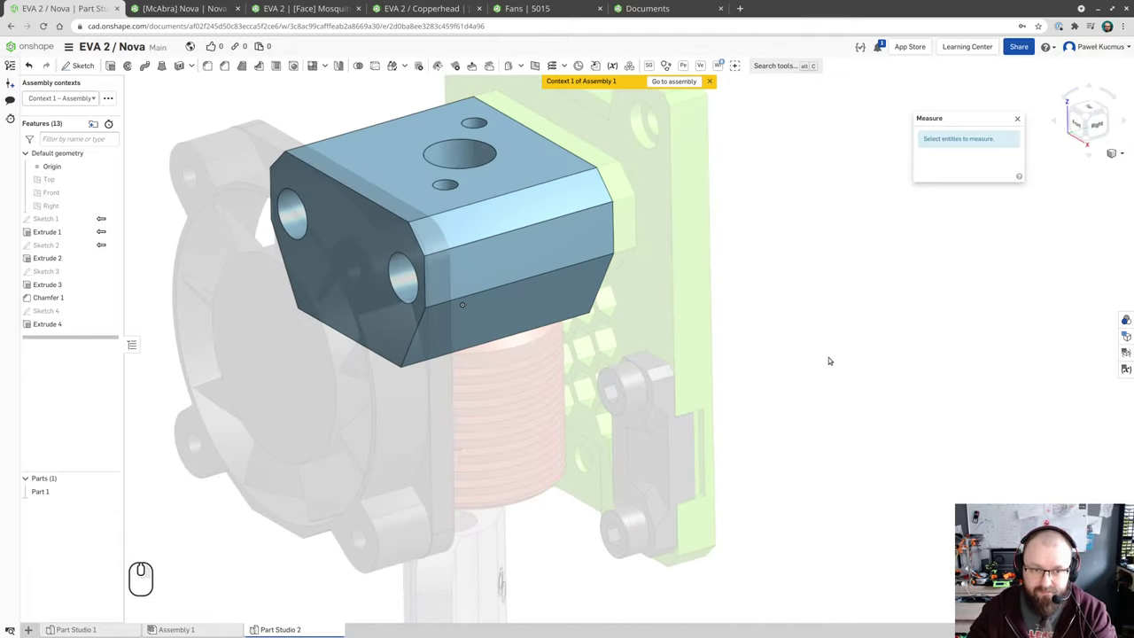
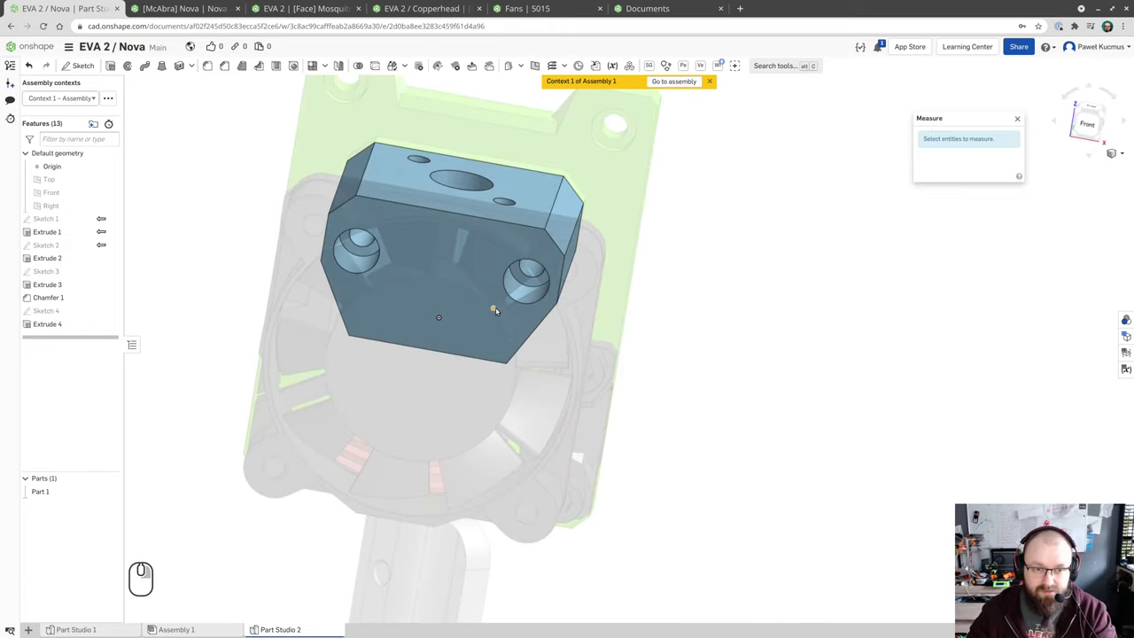
{"action": "left_click_drag", "start_coordinate": [537, 280], "coordinate": [538, 248]}
{"action": "left_click", "coordinate": [635, 171]}
{"action": "left_click", "coordinate": [590, 210]}
{"action": "left_click", "coordinate": [883, 238]}
{"action": "left_click_drag", "start_coordinate": [852, 222], "coordinate": [857, 226]}
{"action": "left_click_drag", "start_coordinate": [856, 234], "coordinate": [872, 284]}
{"action": "left_click_drag", "start_coordinate": [821, 343], "coordinate": [818, 318]}
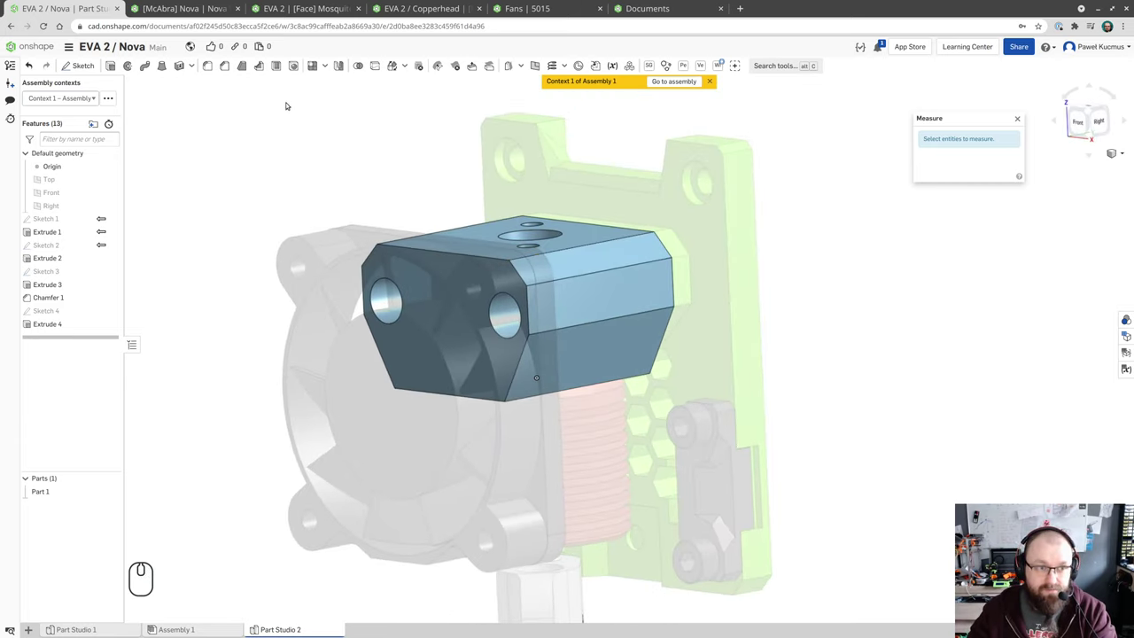
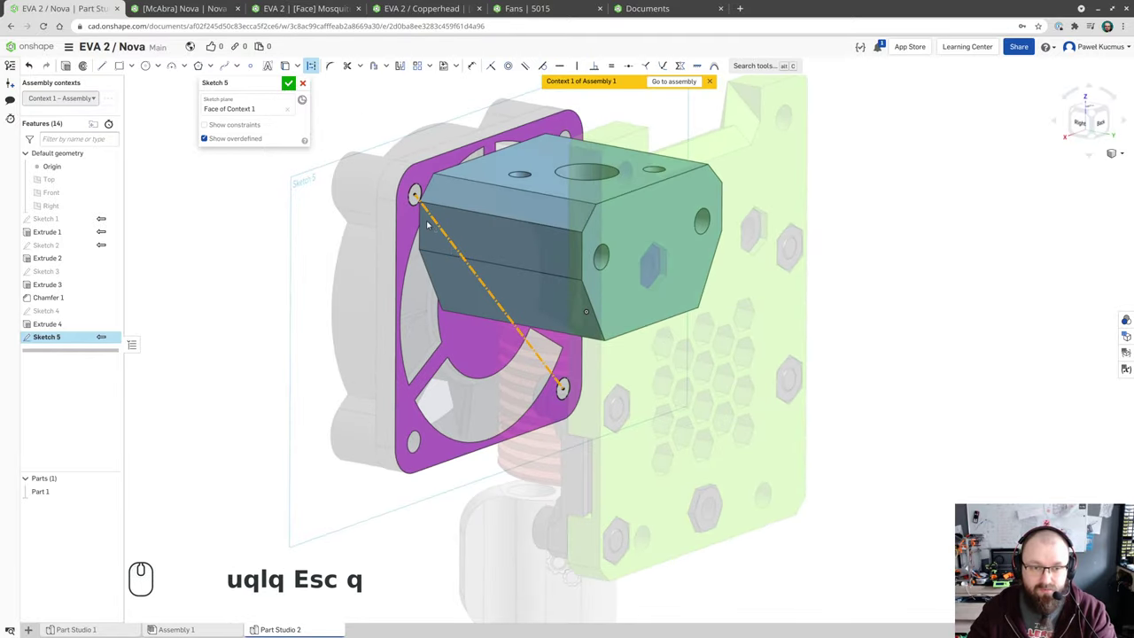
- Make the diagonal line between the fan's mounting holes a construction line in Sketch 5
{"action": "left_click_drag", "start_coordinate": [298, 265], "coordinate": [358, 295]}
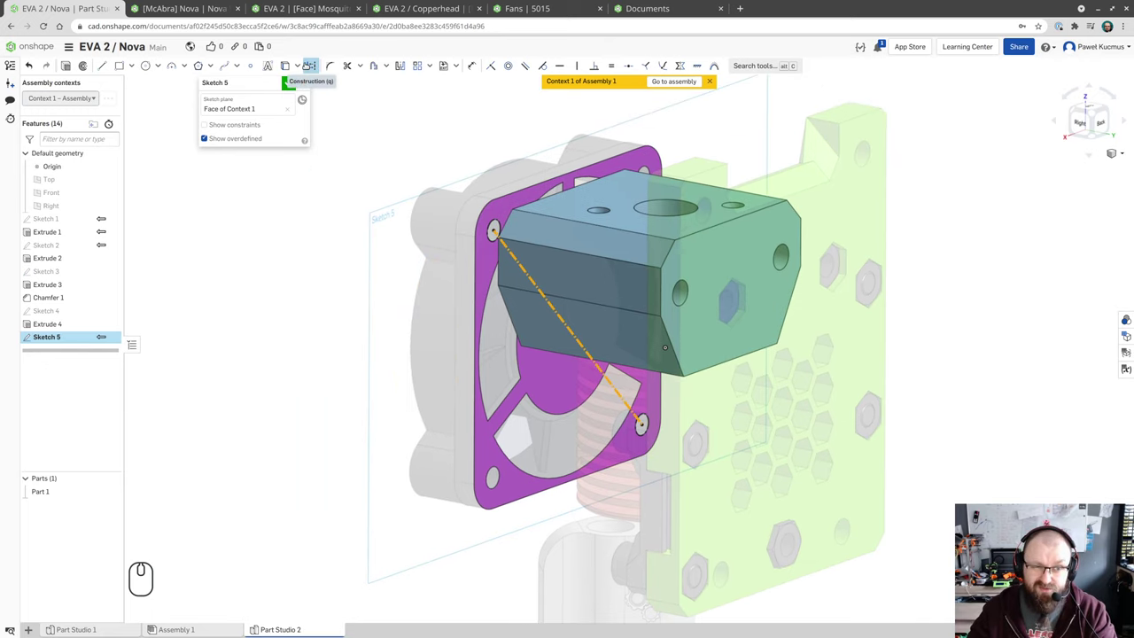
{"action": "left_click", "coordinate": [321, 325]}
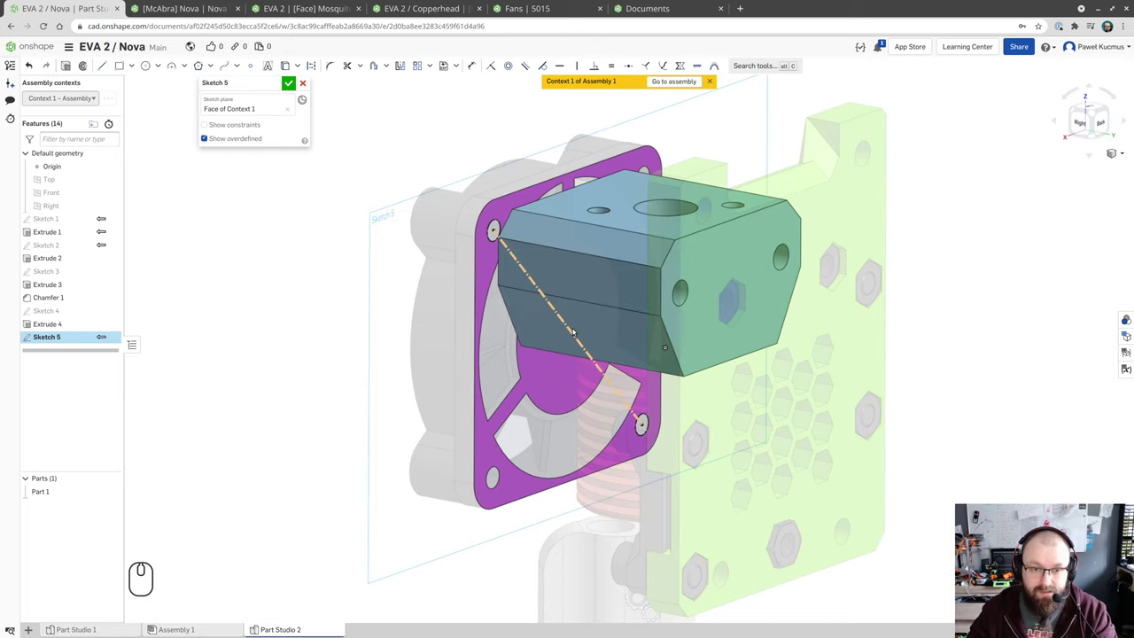
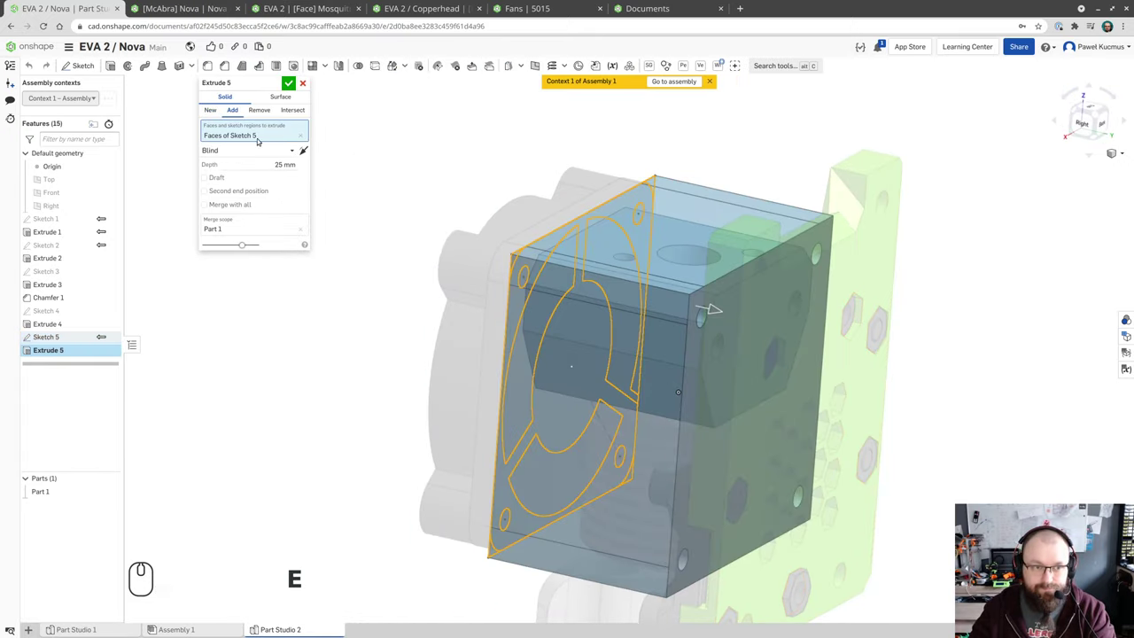
- Set the fan plate's Extrude 5 depth to 7 mm and confirm it
{"action": "left_click", "coordinate": [724, 307]}
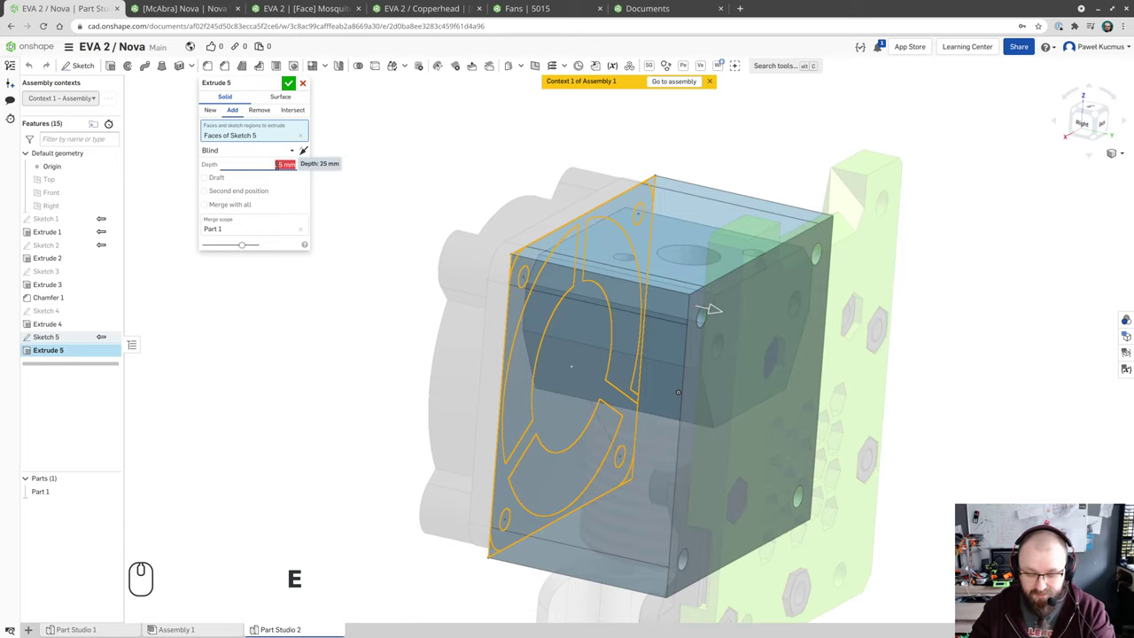
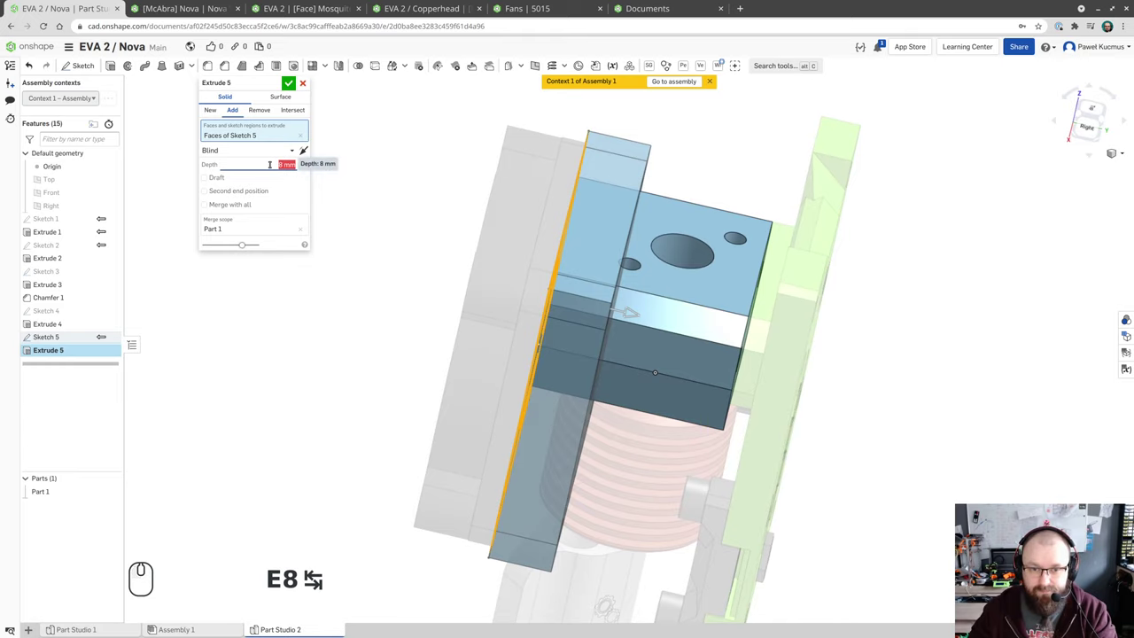
{"action": "key", "text": "End"}
{"action": "key", "text": "Down"}
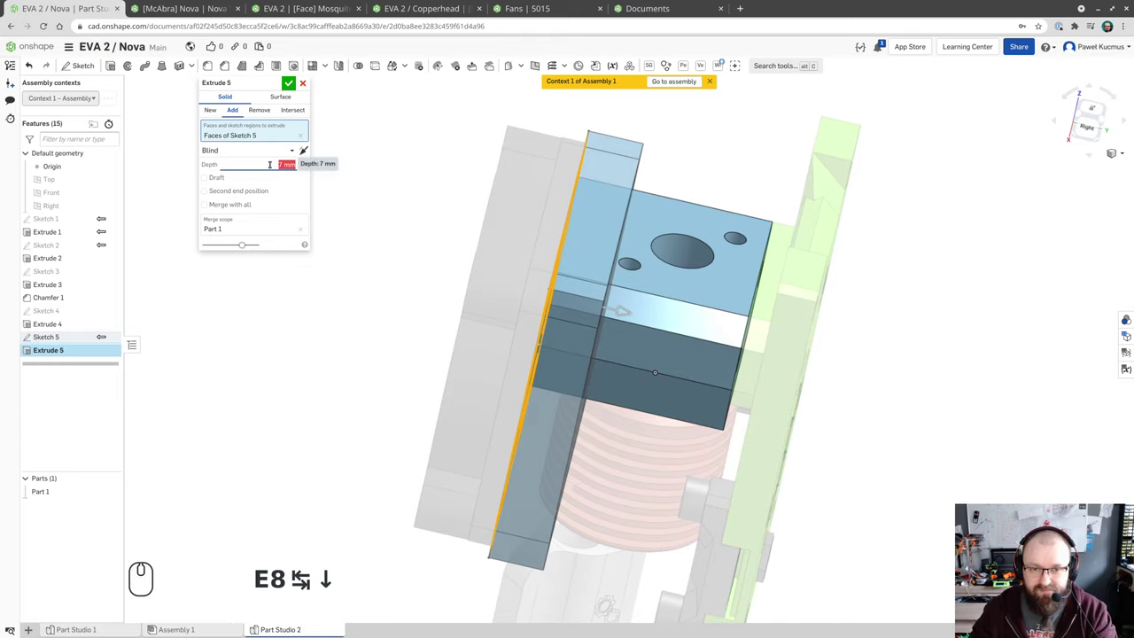
{"action": "left_click", "coordinate": [291, 82]}
{"action": "left_click_drag", "start_coordinate": [283, 311], "coordinate": [250, 341]}
{"action": "left_click_drag", "start_coordinate": [280, 372], "coordinate": [288, 317]}
{"action": "left_click_drag", "start_coordinate": [280, 373], "coordinate": [319, 432]}
{"action": "left_click_drag", "start_coordinate": [319, 433], "coordinate": [330, 247]}
{"action": "left_click_drag", "start_coordinate": [322, 247], "coordinate": [348, 307]}
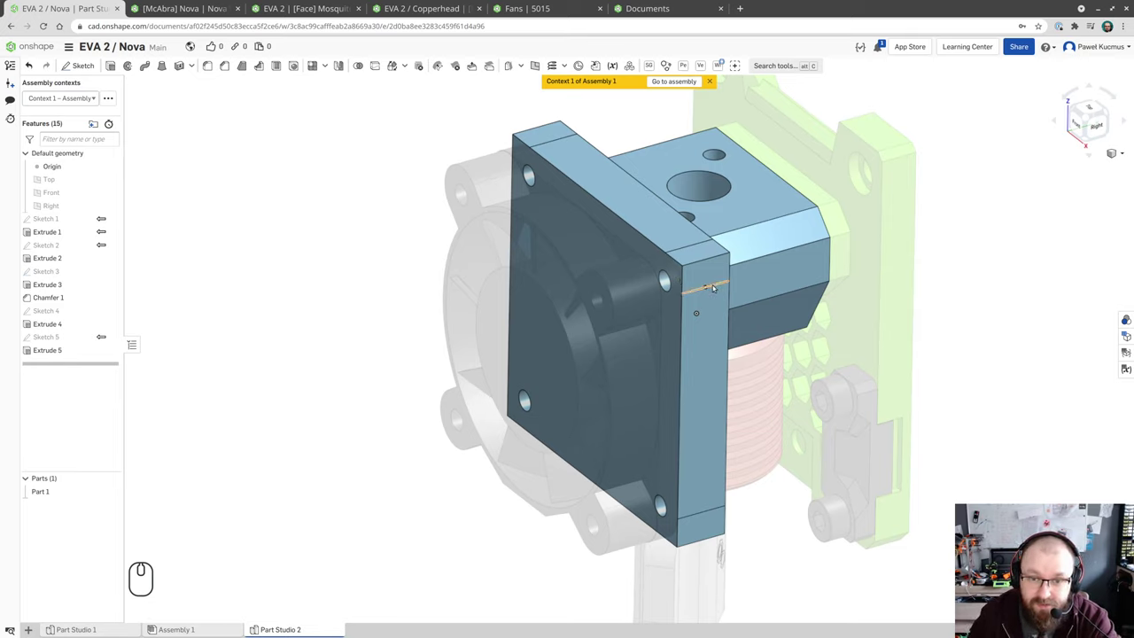
{"action": "left_click", "coordinate": [716, 285]}
{"action": "left_click", "coordinate": [1029, 325]}
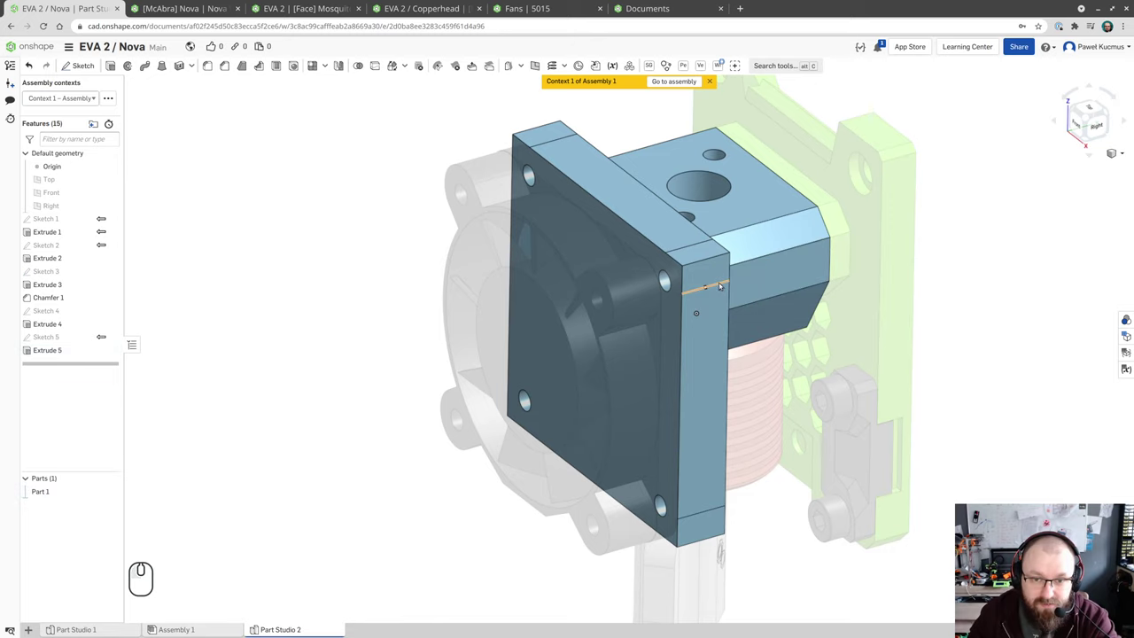
{"action": "left_click", "coordinate": [723, 283]}
{"action": "left_click", "coordinate": [258, 323]}
{"action": "left_click", "coordinate": [55, 338]}
{"action": "double_click", "coordinate": [275, 307]}
{"action": "left_click", "coordinate": [85, 334]}
{"action": "left_click_drag", "start_coordinate": [686, 301], "coordinate": [658, 300]}
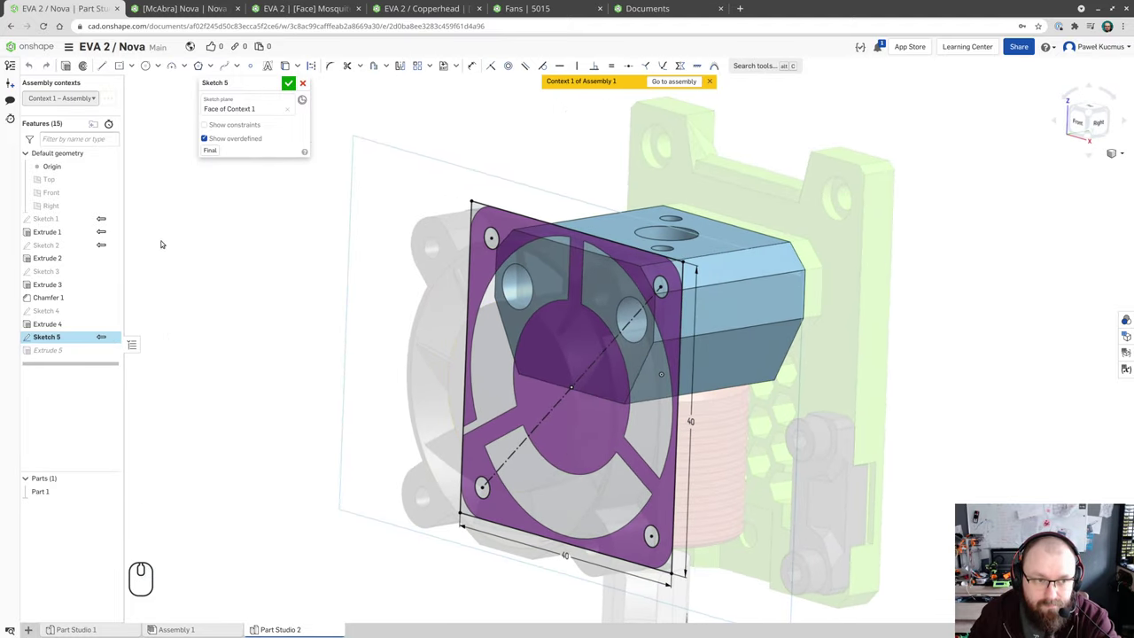
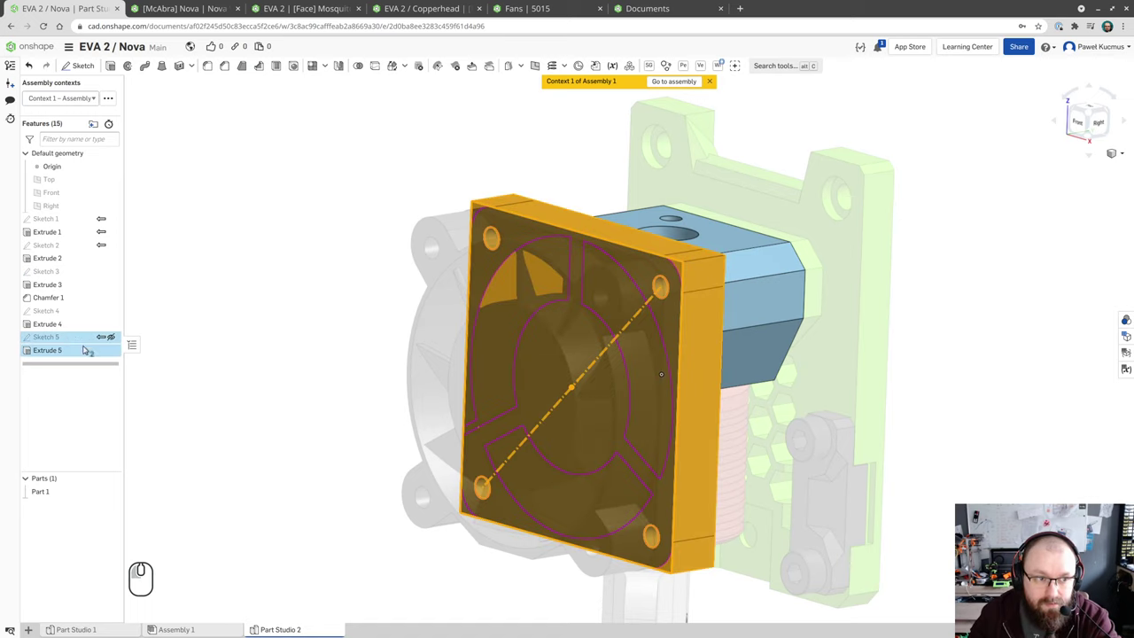
{"action": "left_click", "coordinate": [213, 325]}
{"action": "left_click", "coordinate": [105, 354]}
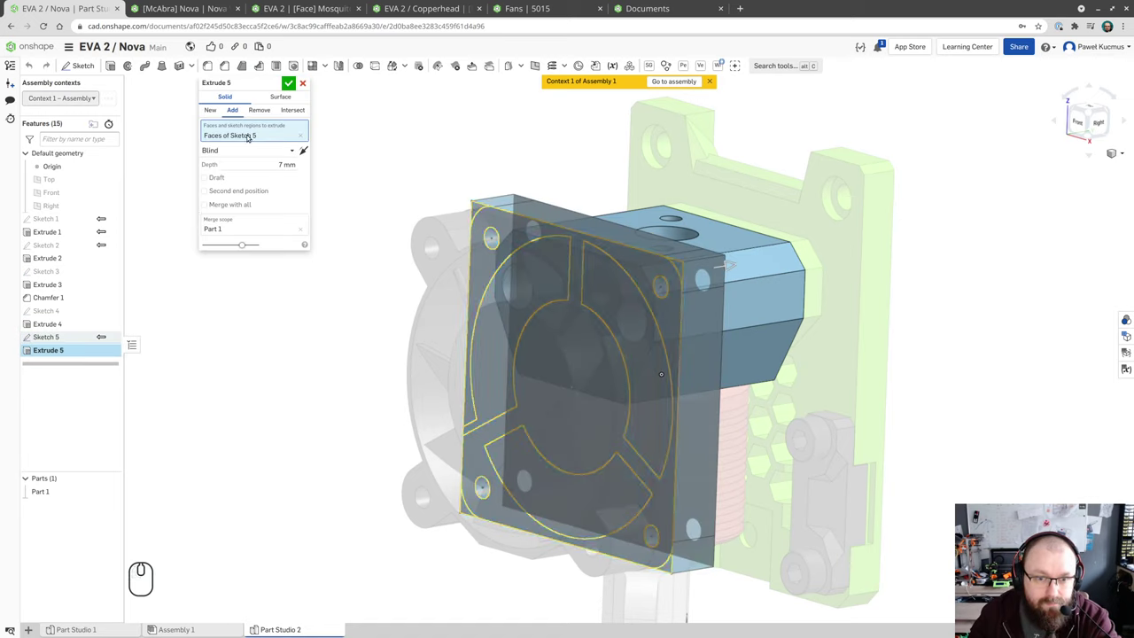
{"action": "left_click", "coordinate": [288, 82]}
{"action": "left_click_drag", "start_coordinate": [901, 228], "coordinate": [772, 233]}
{"action": "left_click", "coordinate": [71, 350]}
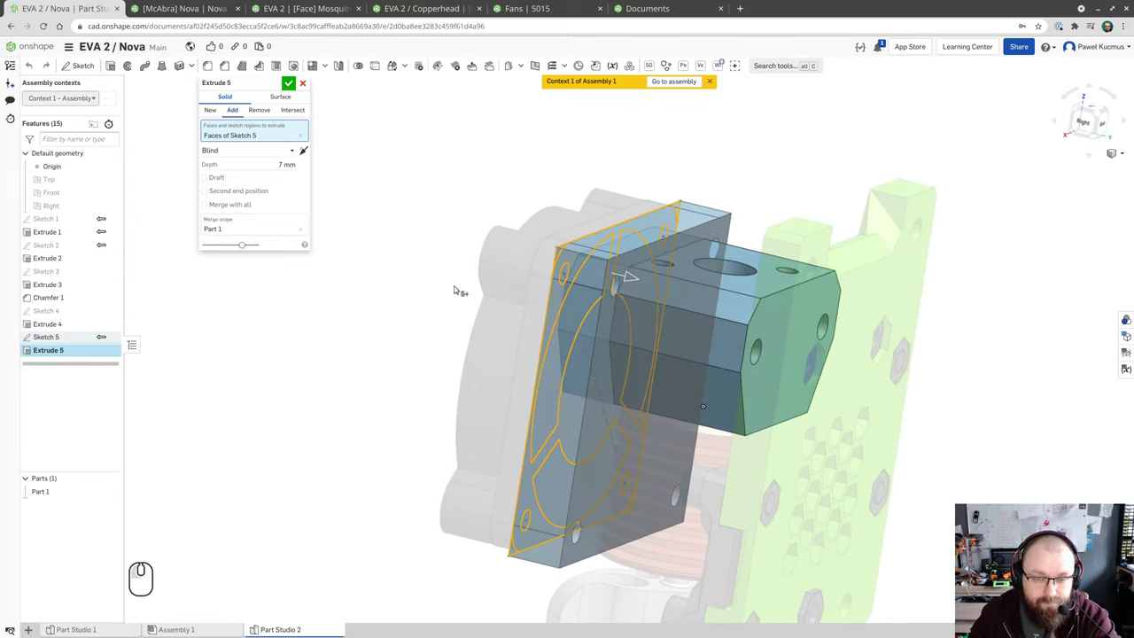
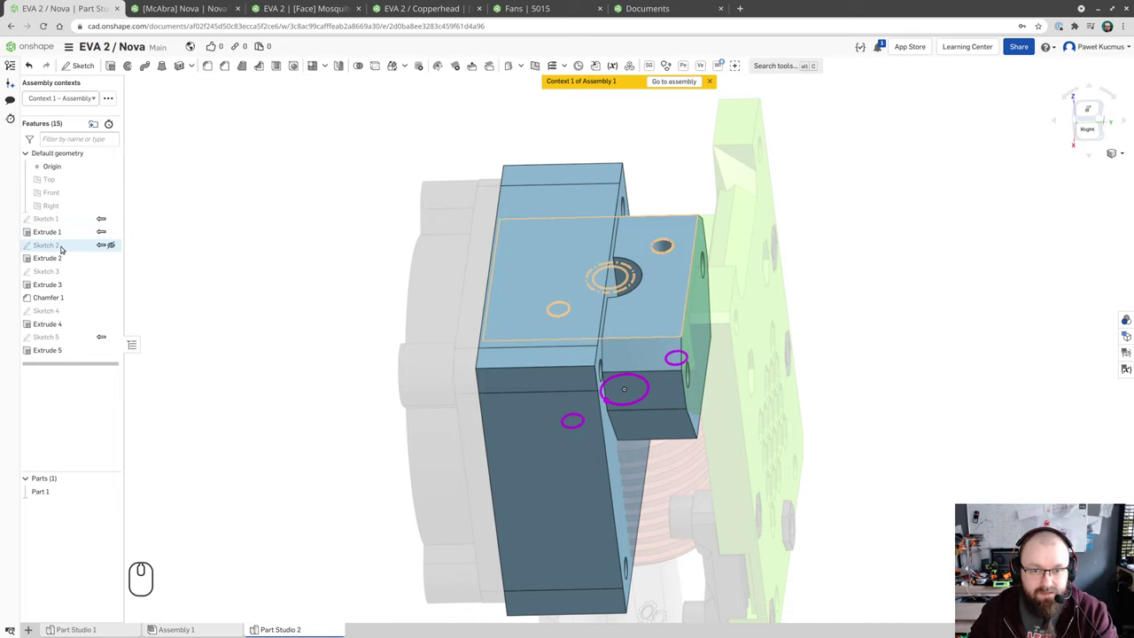
- Show Sketch 2's hole profiles in the feature list, undoing an unintended change along the way
{"action": "left_click", "coordinate": [65, 246]}
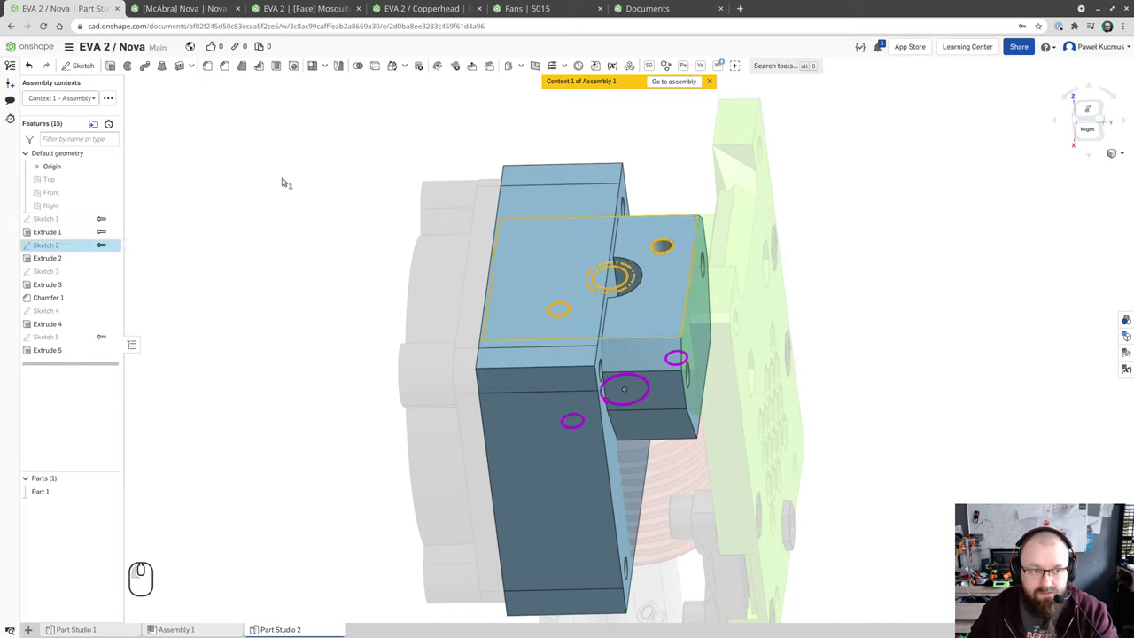
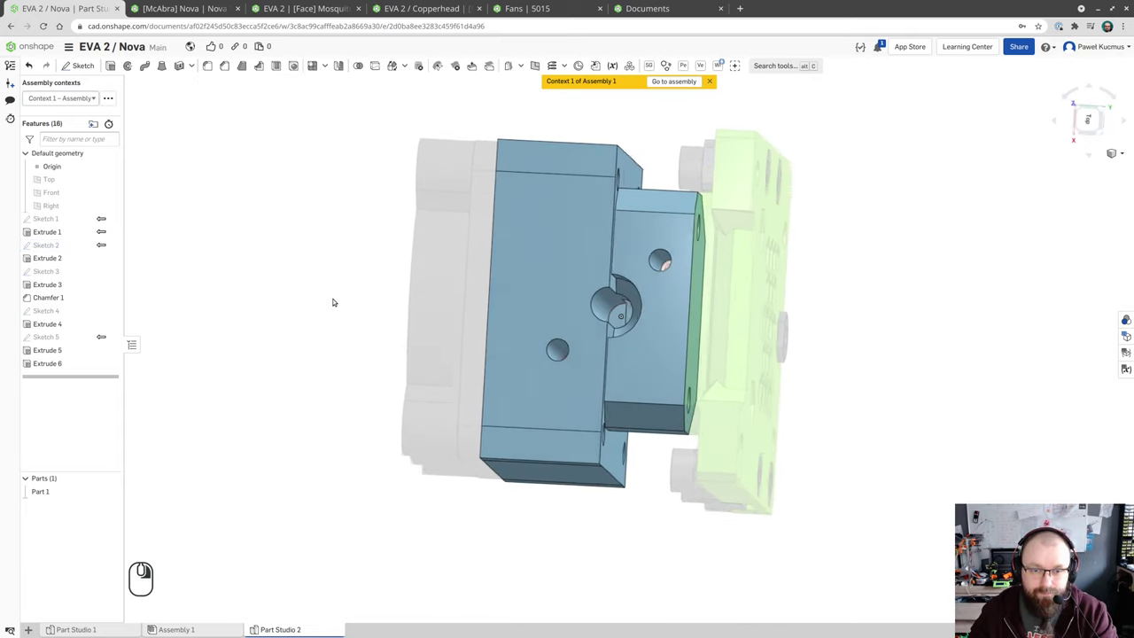
{"action": "left_click", "coordinate": [286, 276]}
{"action": "key", "text": "ctrl+z"}
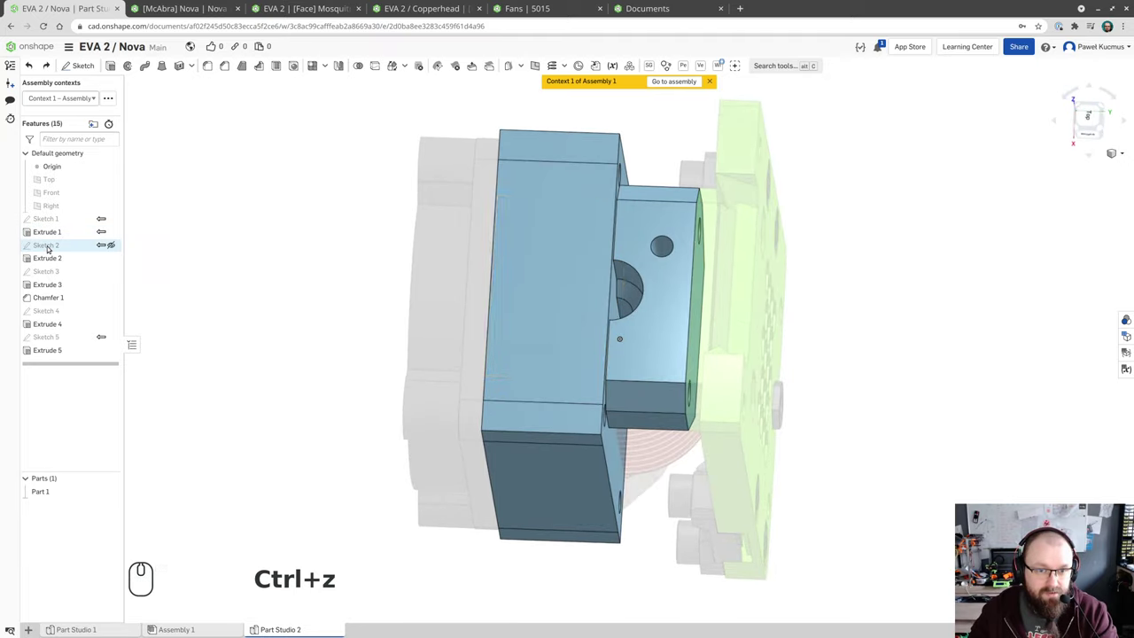
{"action": "left_click", "coordinate": [51, 245]}
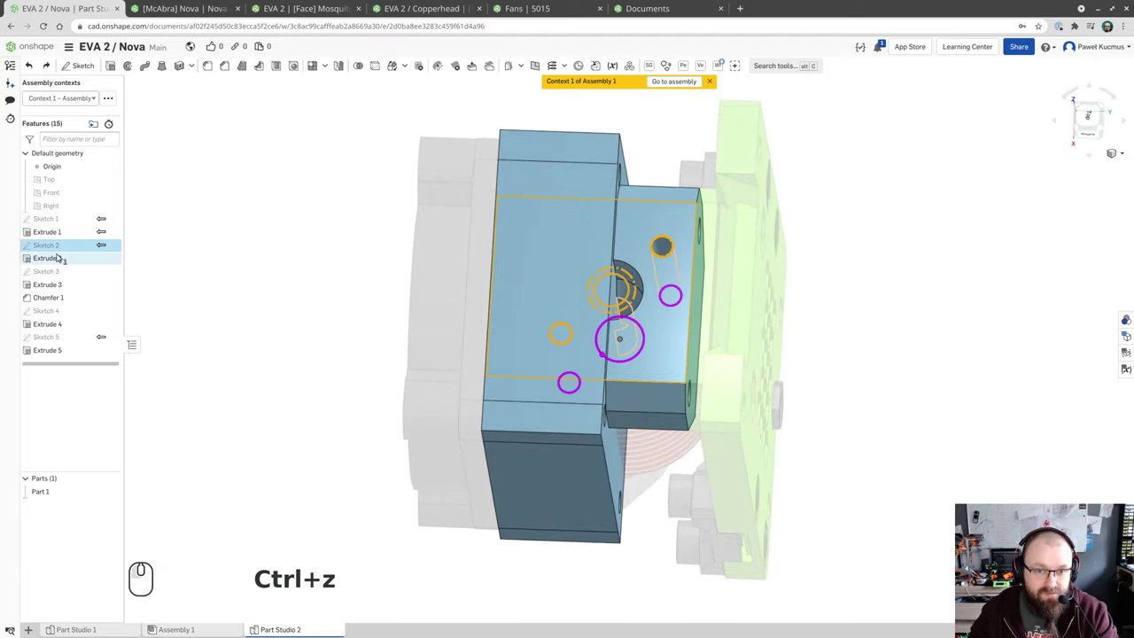
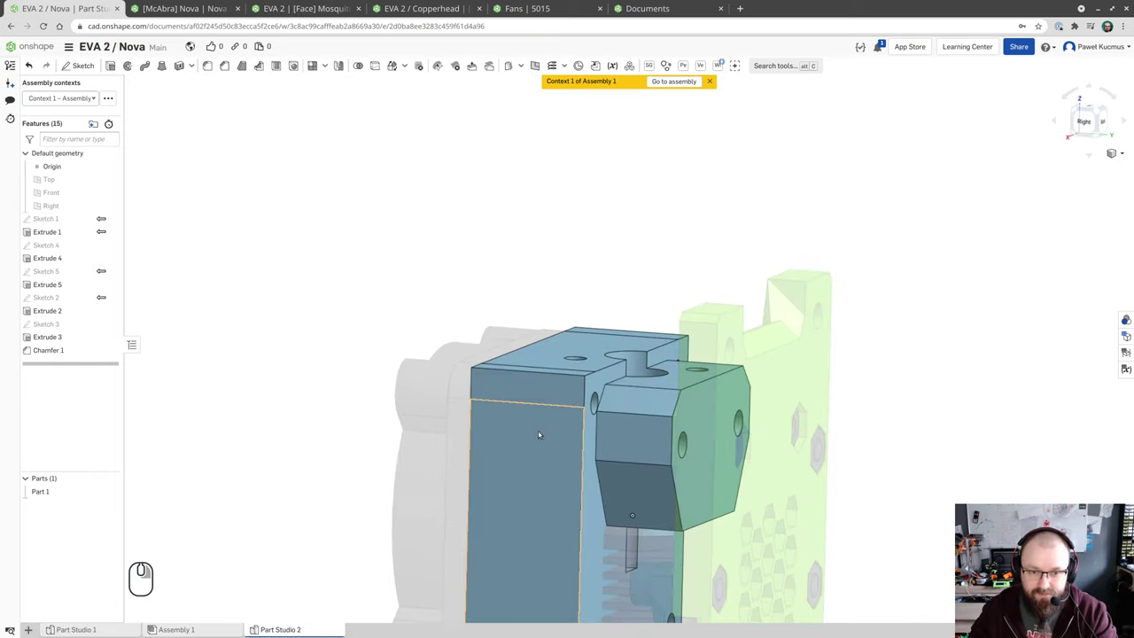
- Orbit and zoom in on the block's lower part to reach the face of Extrude 5
{"action": "left_click_drag", "start_coordinate": [559, 438], "coordinate": [519, 258]}
{"action": "left_click_drag", "start_coordinate": [497, 352], "coordinate": [497, 303]}
{"action": "right_click", "coordinate": [610, 519]}
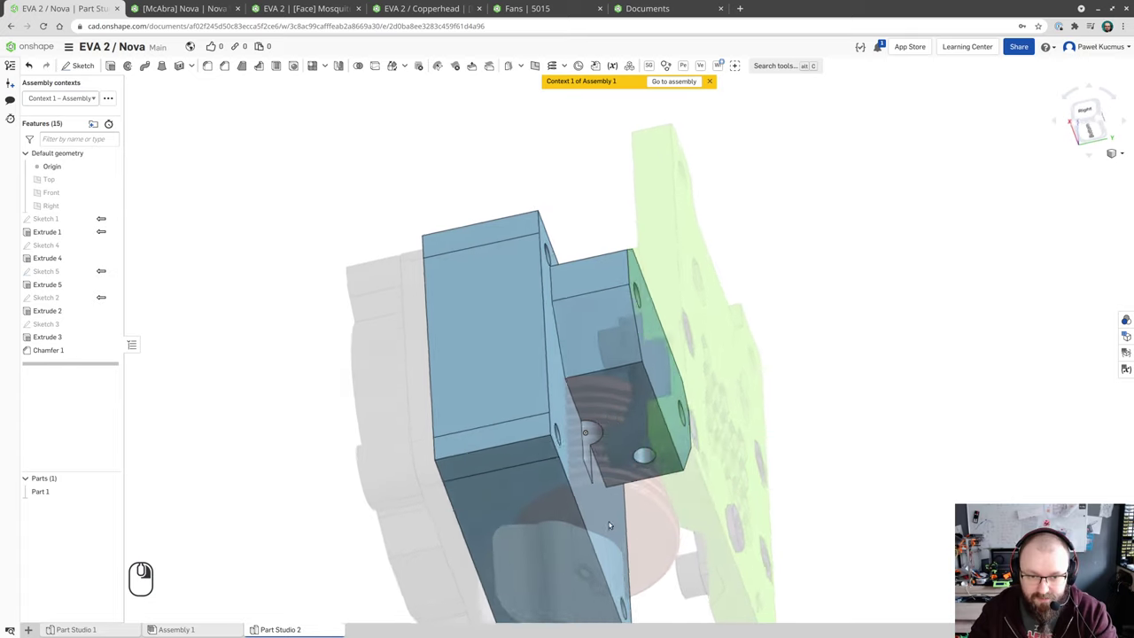
{"action": "scroll", "scroll_direction": "up", "scroll_amount": 3}
{"action": "scroll", "scroll_direction": "up", "scroll_amount": 3}
{"action": "scroll", "scroll_direction": "down", "scroll_amount": 3}
{"action": "left_click_drag", "start_coordinate": [577, 522], "coordinate": [573, 336]}
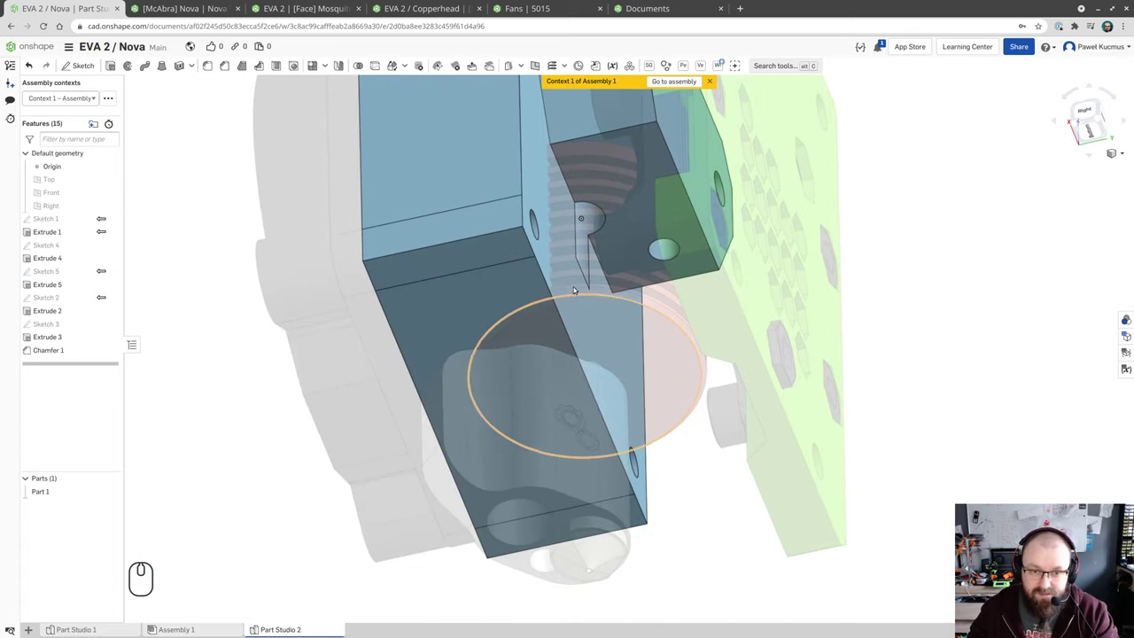
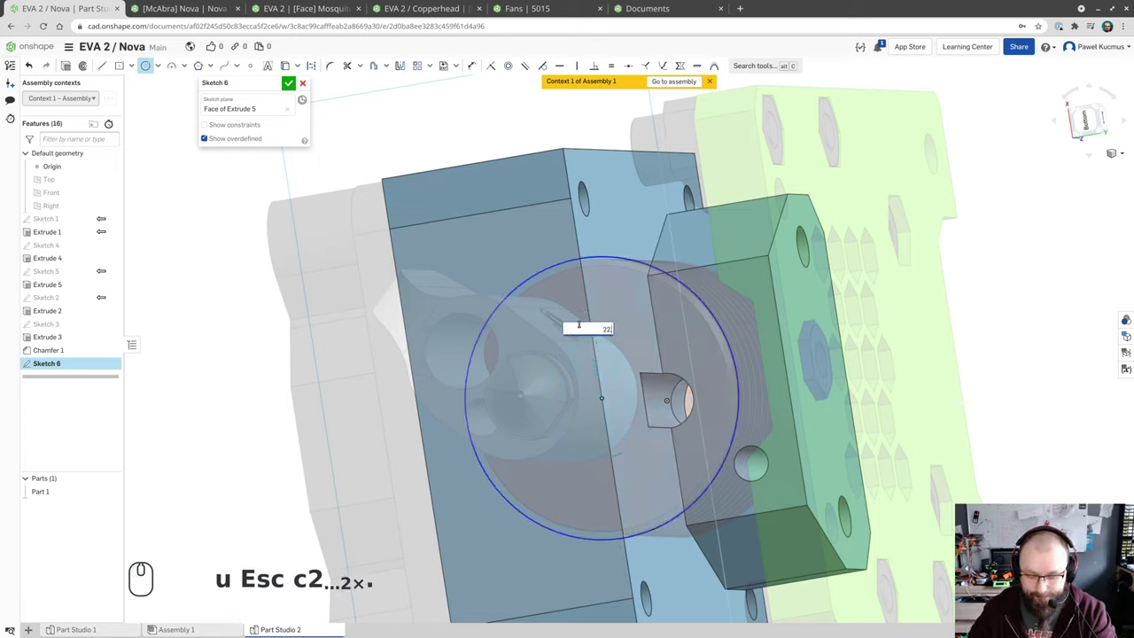
- Dimension the new circle in Sketch 6 to 22 mm diameter
{"action": "key", "text": "2"}
{"action": "key", "text": "Return"}
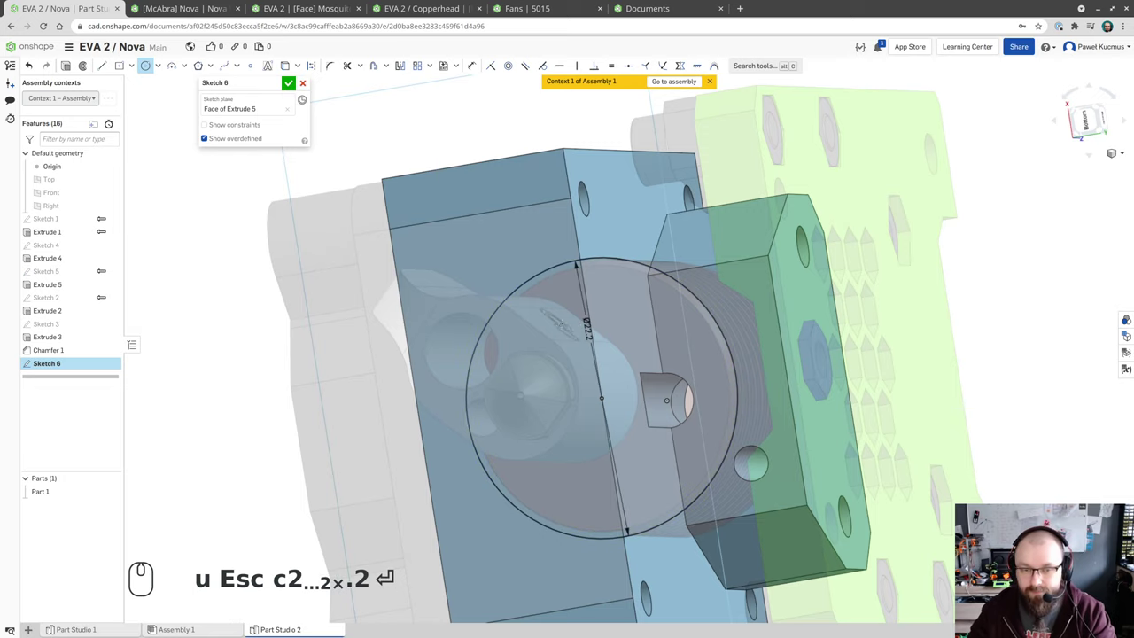
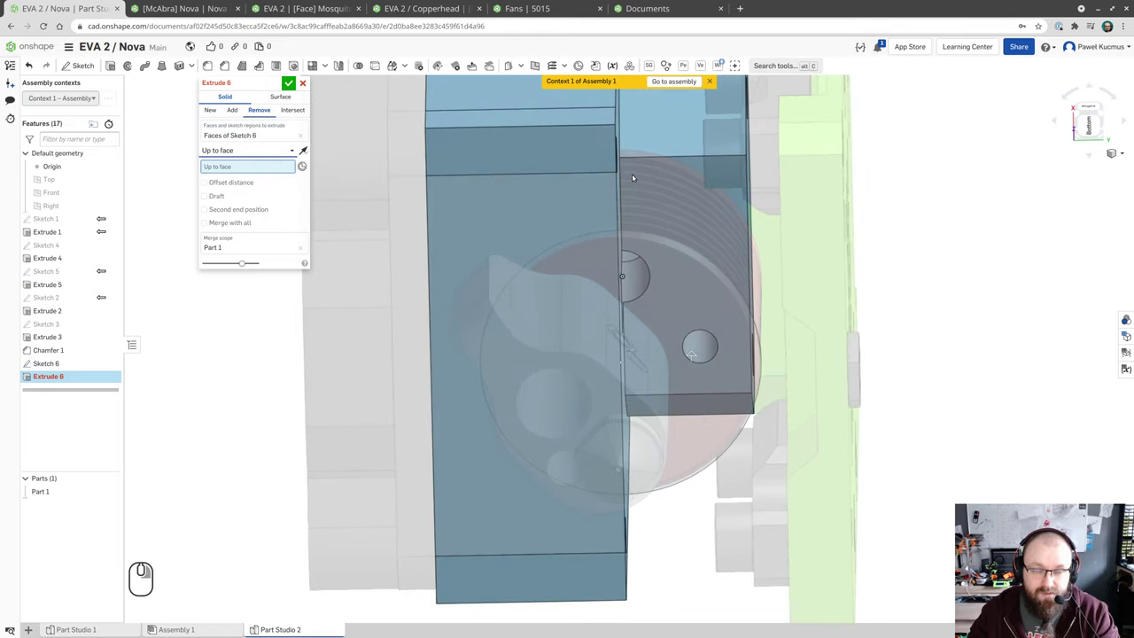
- Cut the 22 mm circle through the block up to the face of Extrude 1 and confirm Extrude 6
{"action": "left_click_drag", "start_coordinate": [633, 185], "coordinate": [625, 212]}
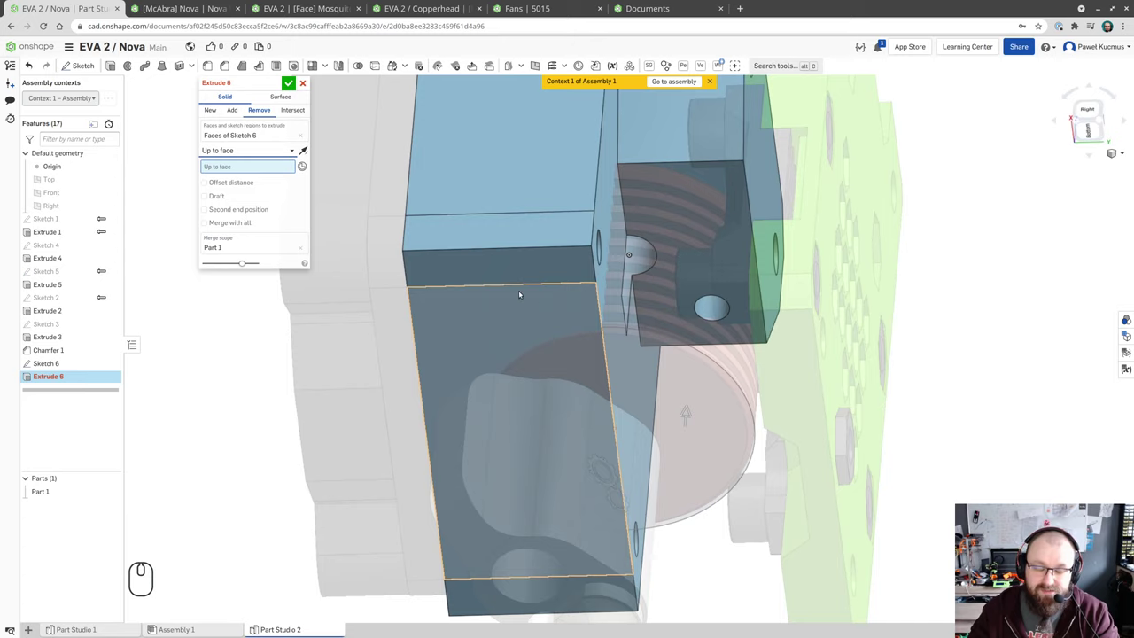
{"action": "right_click", "coordinate": [515, 302]}
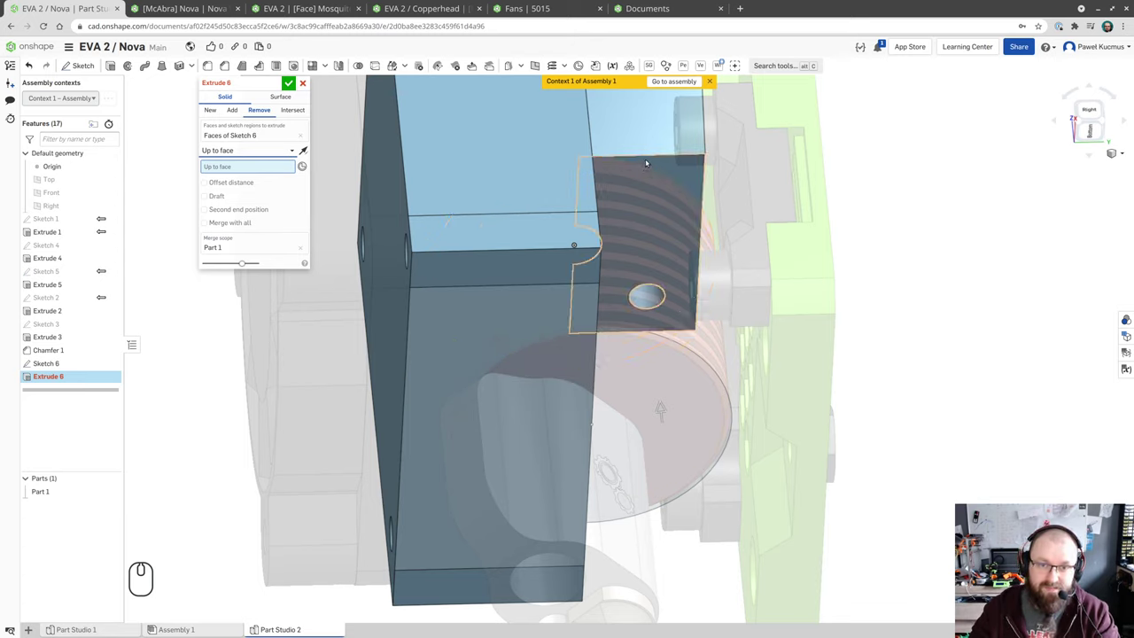
{"action": "left_click", "coordinate": [689, 178]}
{"action": "left_click_drag", "start_coordinate": [690, 178], "coordinate": [672, 137]}
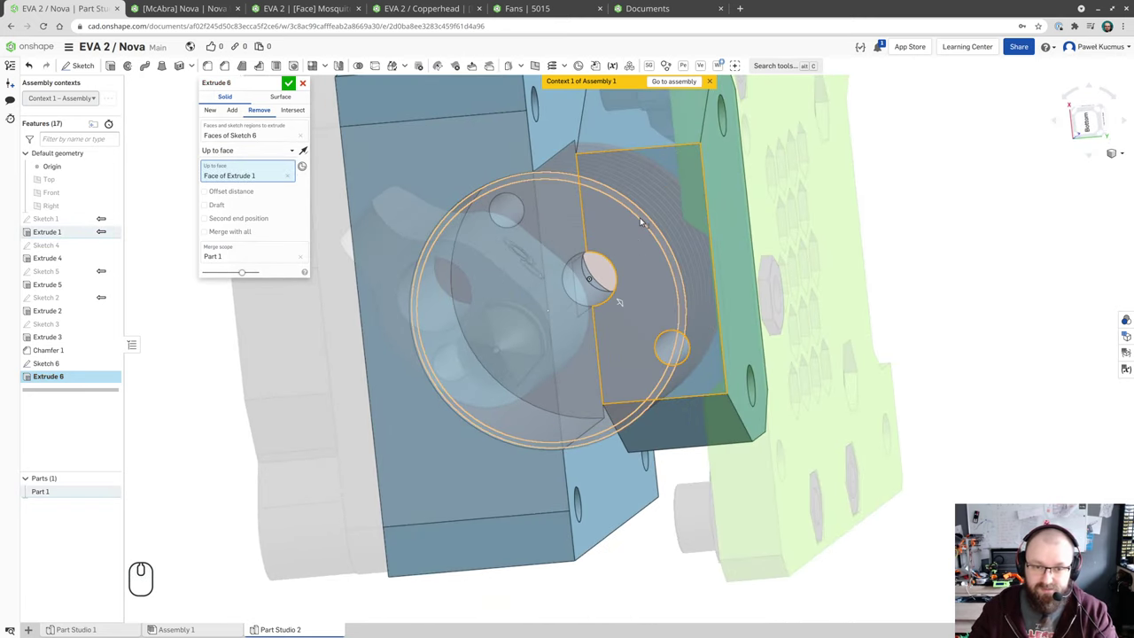
{"action": "left_click_drag", "start_coordinate": [531, 220], "coordinate": [535, 311]}
{"action": "left_click", "coordinate": [293, 82]}
- Orbit and zoom around the block to inspect the round opening, ending facing the fan side
{"action": "left_click_drag", "start_coordinate": [547, 165], "coordinate": [587, 416]}
{"action": "left_click_drag", "start_coordinate": [589, 414], "coordinate": [618, 421]}
{"action": "scroll", "scroll_direction": "up", "scroll_amount": 3}
{"action": "scroll", "scroll_direction": "down", "scroll_amount": 3}
{"action": "scroll", "scroll_direction": "up", "scroll_amount": 3}
{"action": "left_click_drag", "start_coordinate": [652, 418], "coordinate": [601, 345]}
{"action": "middle_click", "coordinate": [615, 373]}
{"action": "left_click_drag", "start_coordinate": [615, 371], "coordinate": [632, 382]}
{"action": "left_click_drag", "start_coordinate": [611, 271], "coordinate": [622, 370]}
{"action": "left_click_drag", "start_coordinate": [621, 370], "coordinate": [584, 373]}
{"action": "left_click_drag", "start_coordinate": [606, 368], "coordinate": [584, 373]}
{"action": "left_click_drag", "start_coordinate": [592, 448], "coordinate": [627, 456]}
{"action": "scroll", "scroll_direction": "down", "scroll_amount": 3}
{"action": "left_click_drag", "start_coordinate": [825, 451], "coordinate": [830, 380]}
{"action": "left_click_drag", "start_coordinate": [825, 451], "coordinate": [843, 442]}
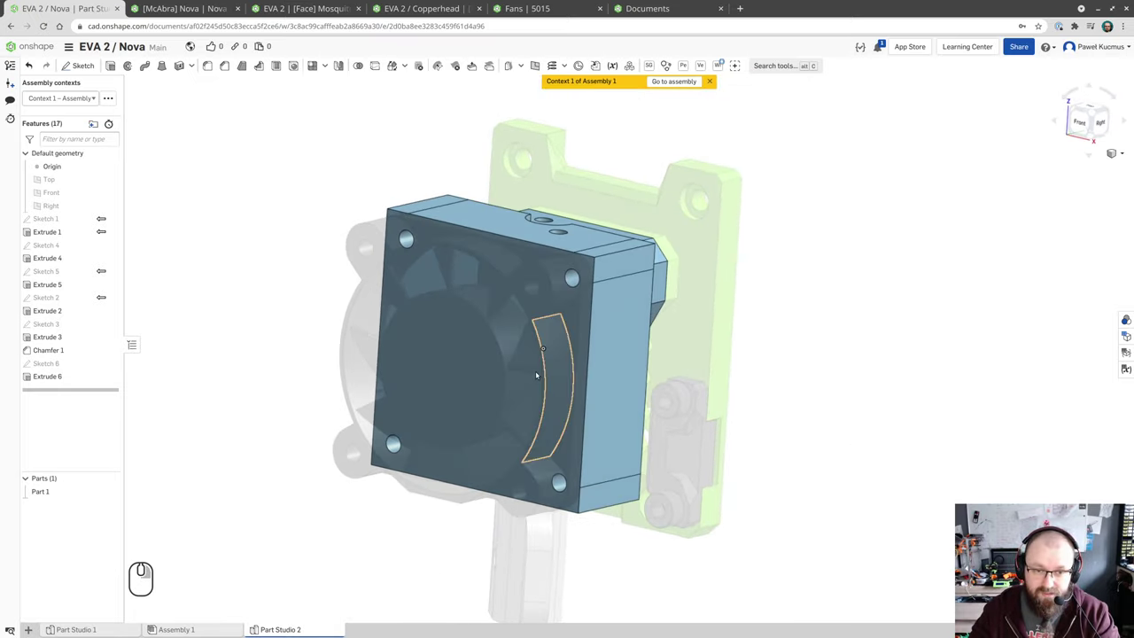
{"action": "left_click_drag", "start_coordinate": [459, 335], "coordinate": [453, 328]}
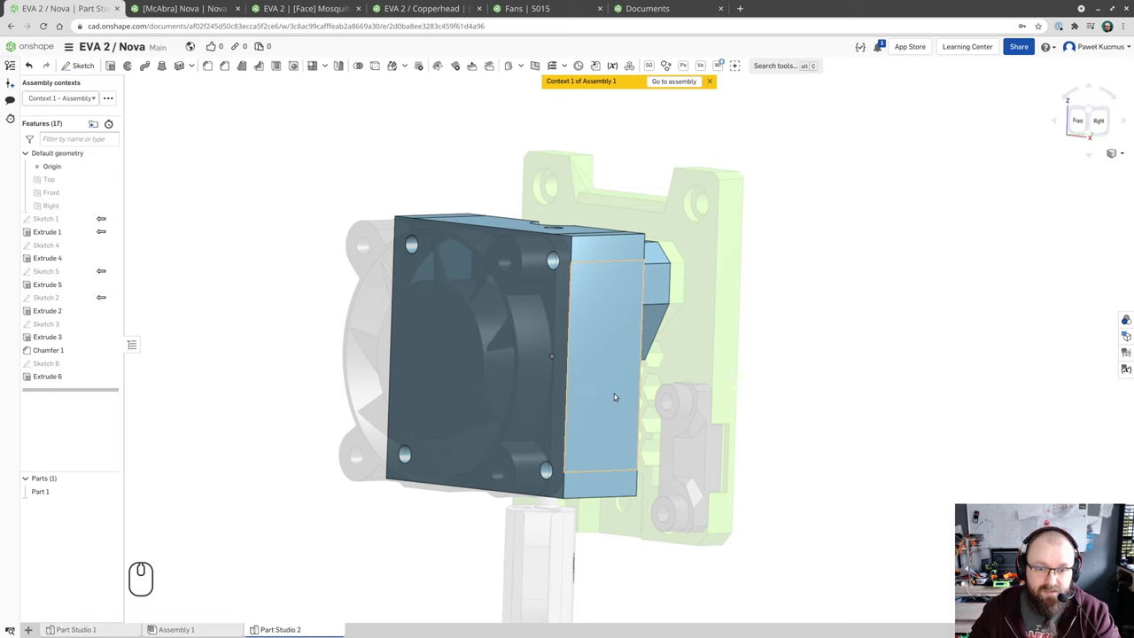
{"action": "left_click", "coordinate": [321, 8]}
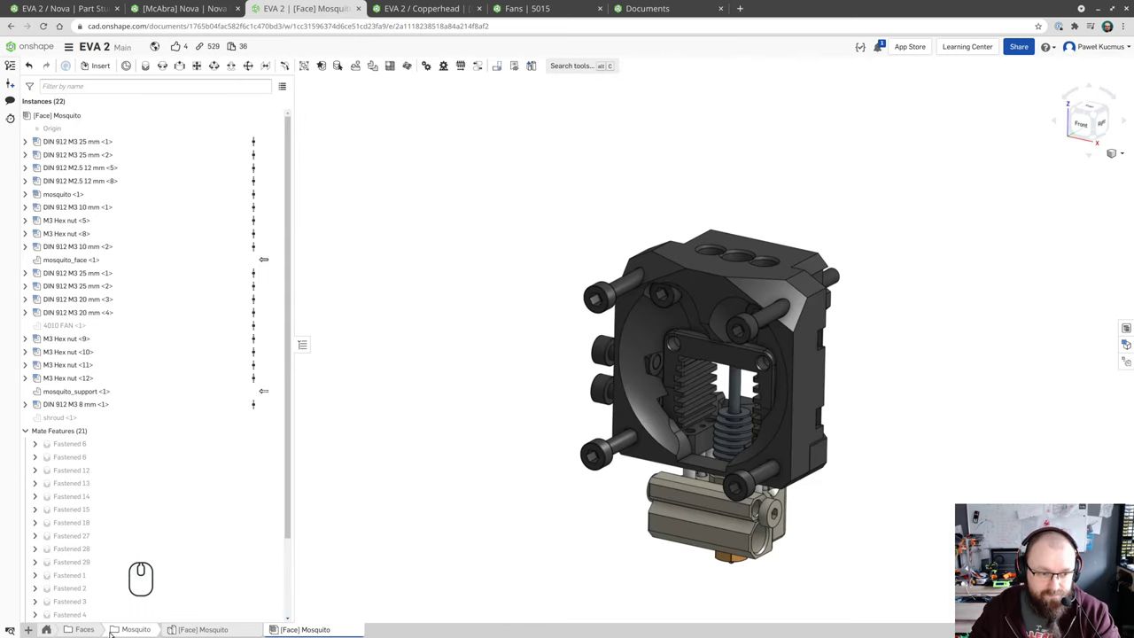
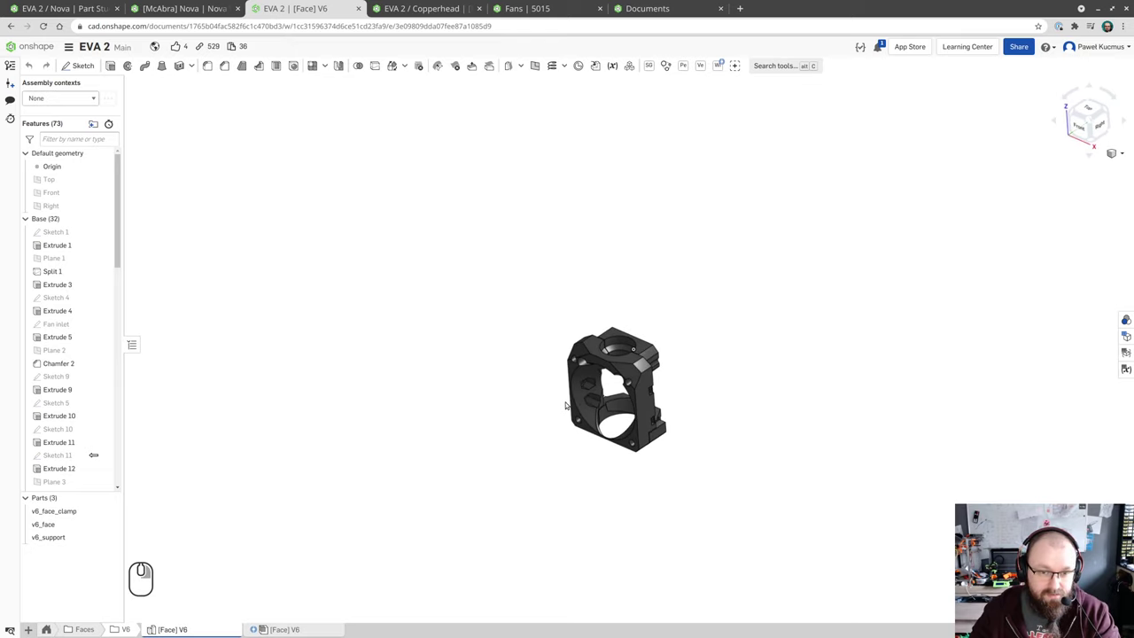
{"action": "left_click", "coordinate": [582, 396]}
{"action": "scroll", "scroll_direction": "down", "scroll_amount": 3}
{"action": "left_click", "coordinate": [214, 403]}
{"action": "double_click", "coordinate": [50, 360]}
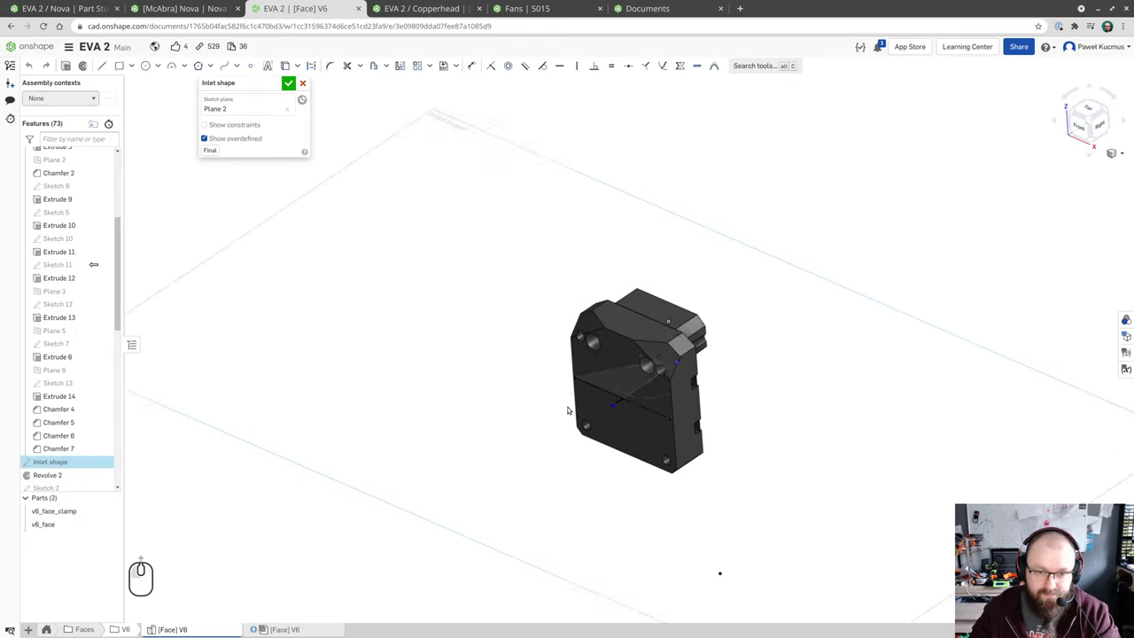
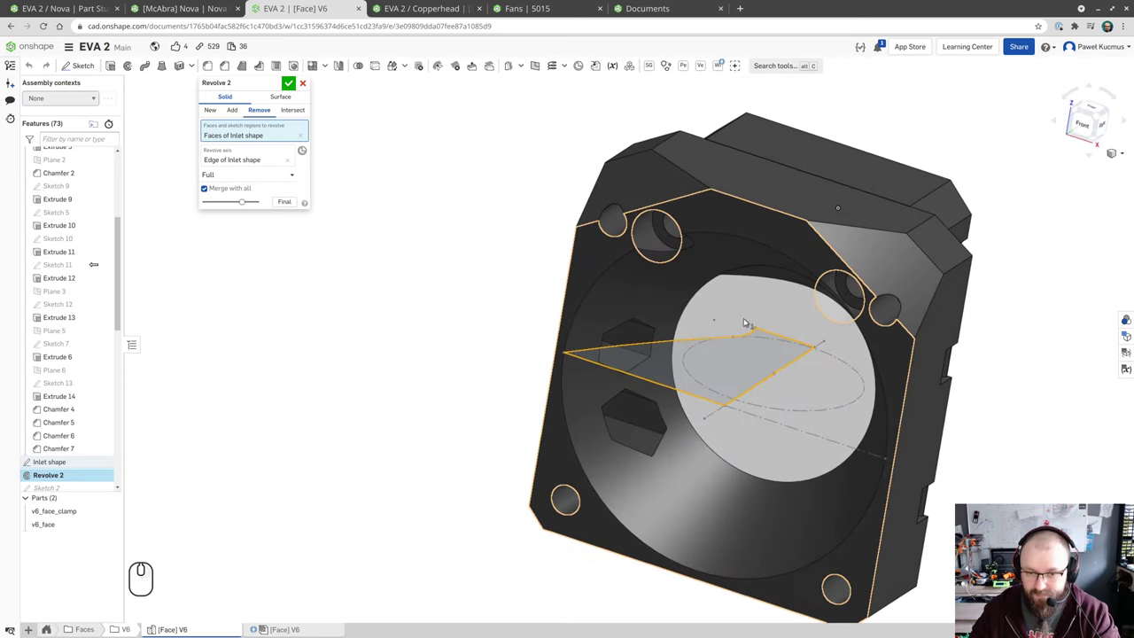
{"action": "left_click", "coordinate": [308, 82]}
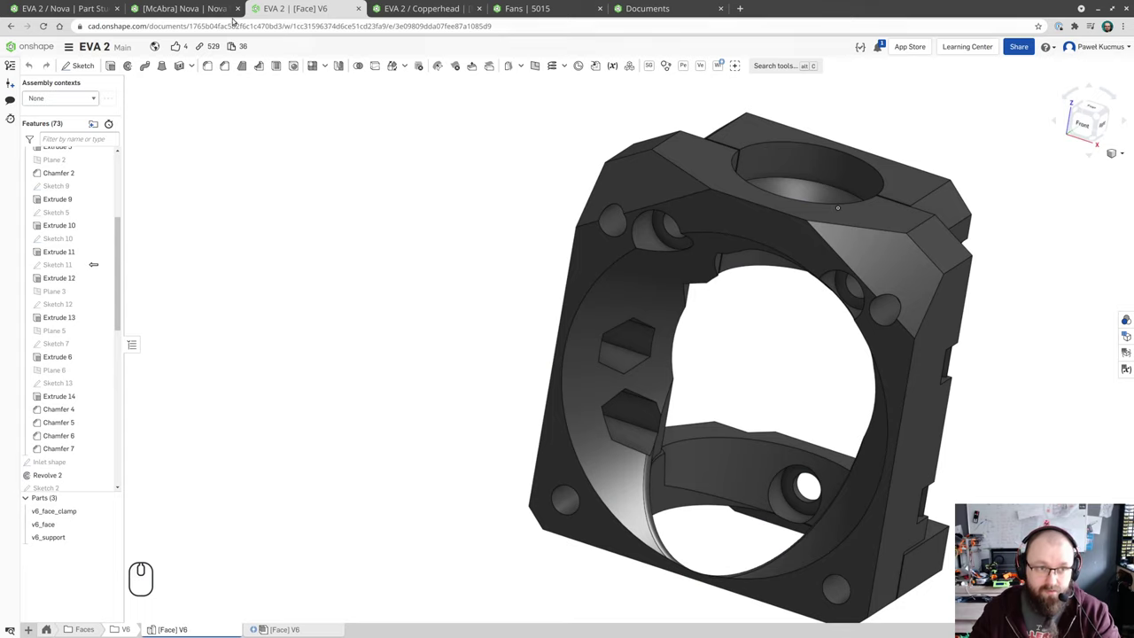
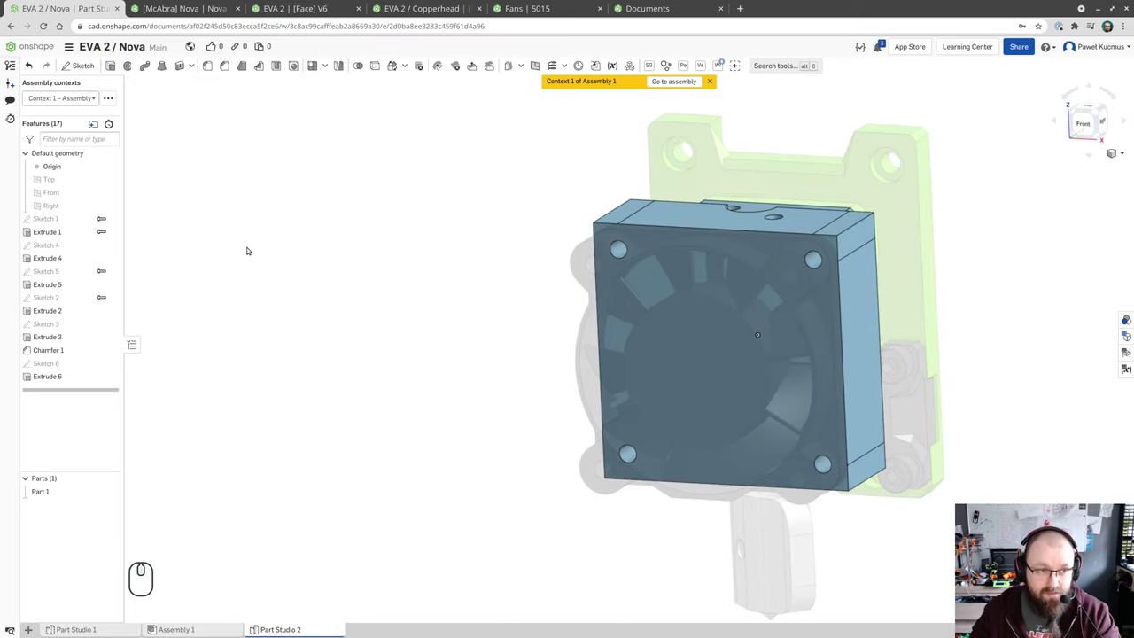
{"action": "left_click", "coordinate": [333, 228]}
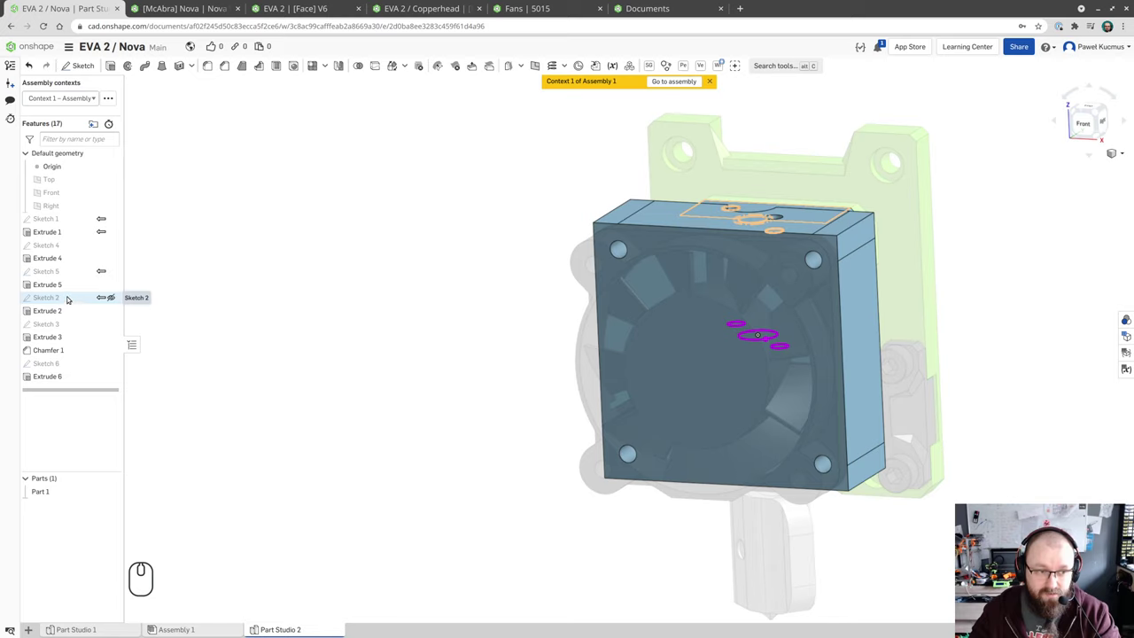
{"action": "left_click_drag", "start_coordinate": [306, 282], "coordinate": [296, 288]}
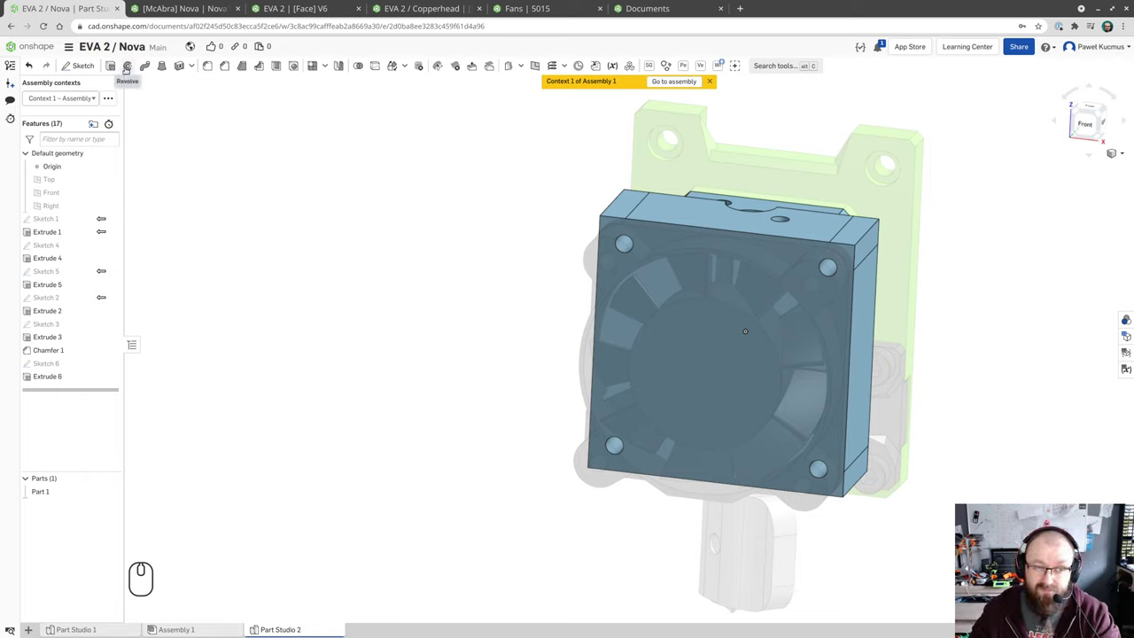
{"action": "left_click_drag", "start_coordinate": [468, 288], "coordinate": [431, 274]}
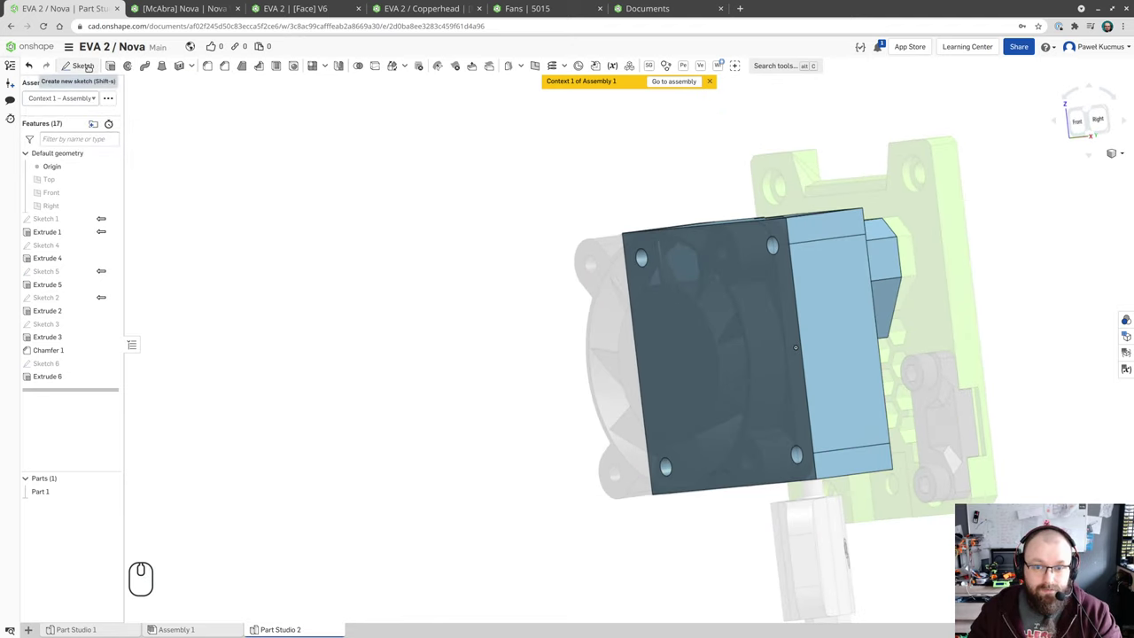
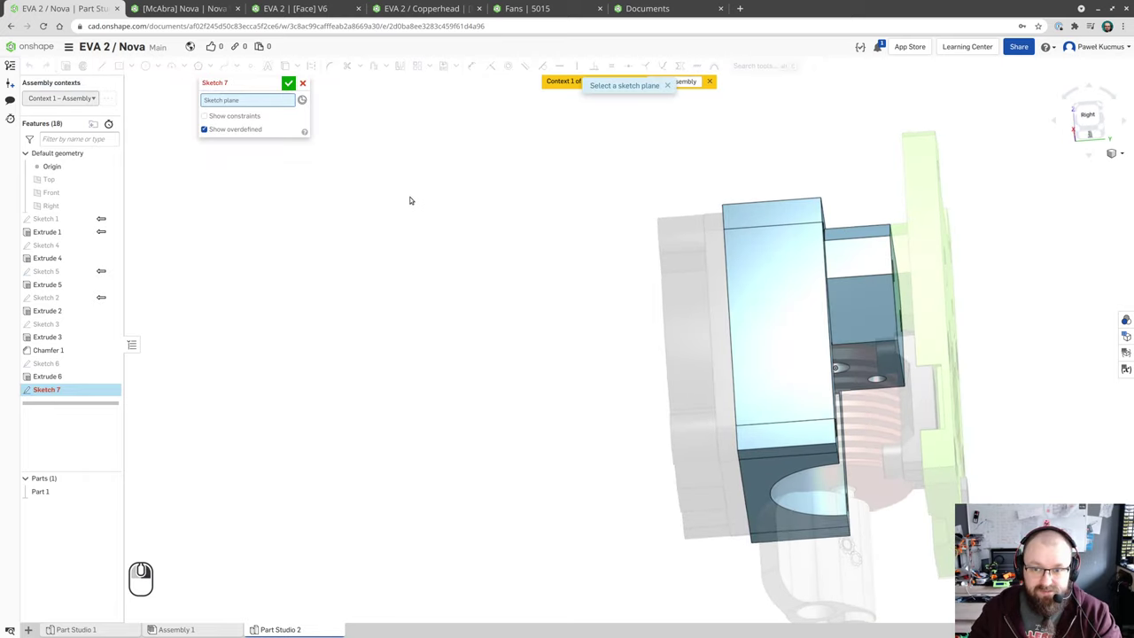
- Start Sketch 7 on Extrude 1's face and set the 19.1 mm half-width dimension
{"action": "scroll", "scroll_direction": "up", "scroll_amount": 3}
{"action": "scroll", "scroll_direction": "down", "scroll_amount": 3}
{"action": "scroll", "scroll_direction": "up", "scroll_amount": 3}
{"action": "scroll", "scroll_direction": "down", "scroll_amount": 3}
{"action": "scroll", "scroll_direction": "up", "scroll_amount": 3}
{"action": "scroll", "scroll_direction": "down", "scroll_amount": 3}
{"action": "scroll", "scroll_direction": "up", "scroll_amount": 3}
{"action": "scroll", "scroll_direction": "down", "scroll_amount": 3}
{"action": "scroll", "scroll_direction": "up", "scroll_amount": 3}
{"action": "right_click", "coordinate": [874, 352]}
{"action": "left_click", "coordinate": [883, 350]}
{"action": "left_click_drag", "start_coordinate": [809, 257], "coordinate": [836, 312]}
{"action": "scroll", "scroll_direction": "up", "scroll_amount": 3}
{"action": "scroll", "scroll_direction": "down", "scroll_amount": 3}
{"action": "scroll", "scroll_direction": "up", "scroll_amount": 3}
{"action": "scroll", "scroll_direction": "down", "scroll_amount": 3}
{"action": "left_click_drag", "start_coordinate": [788, 322], "coordinate": [817, 343]}
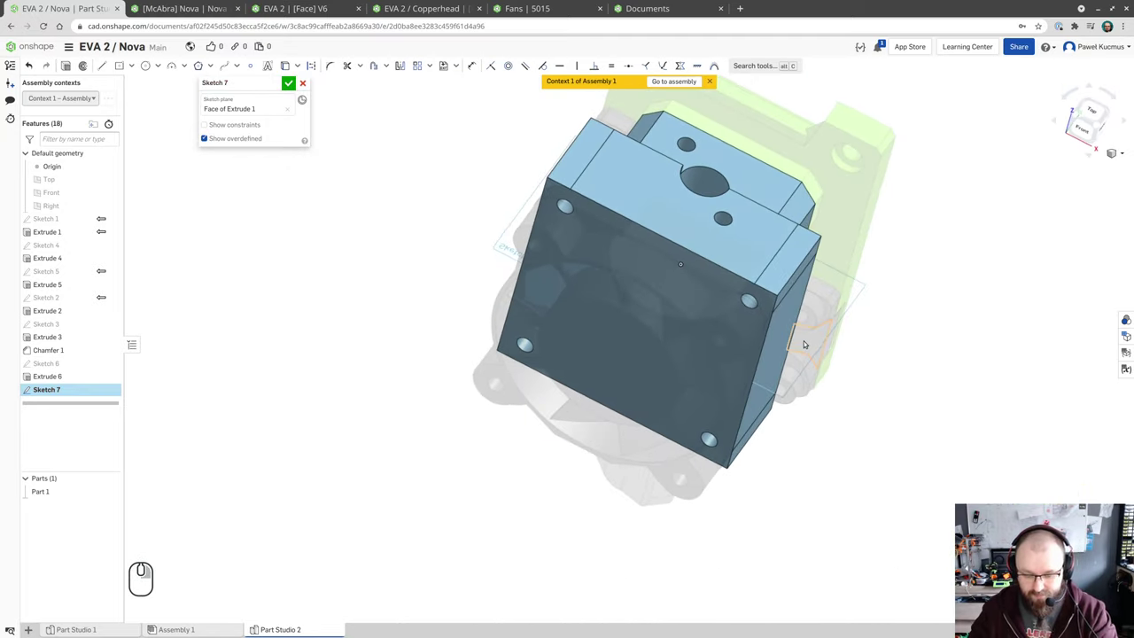
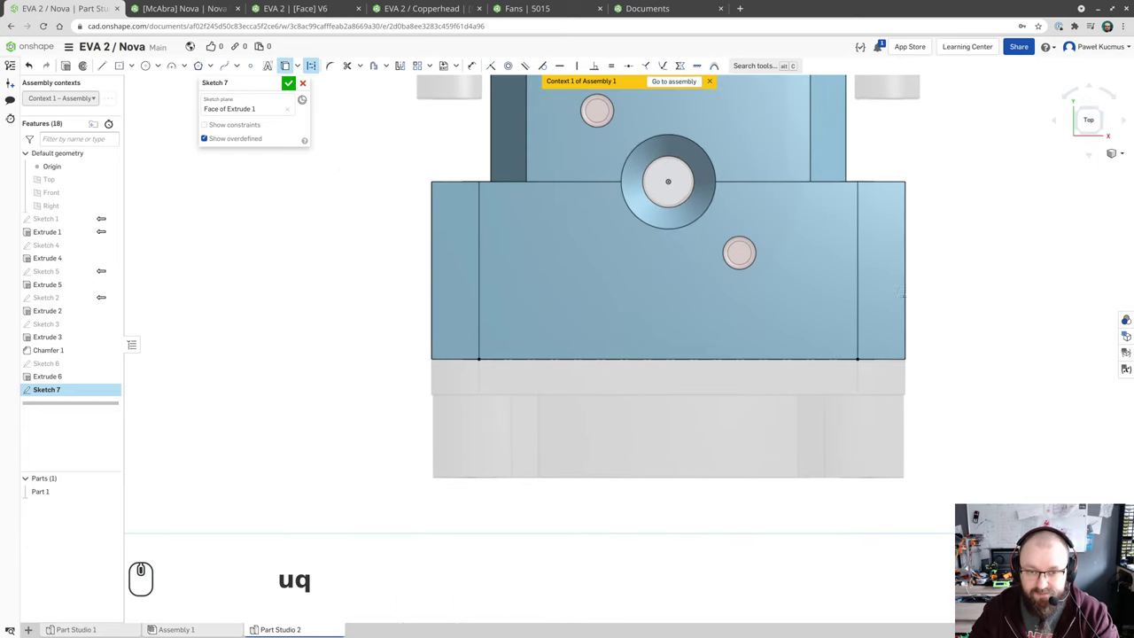
{"action": "scroll", "scroll_direction": "up", "scroll_amount": 3}
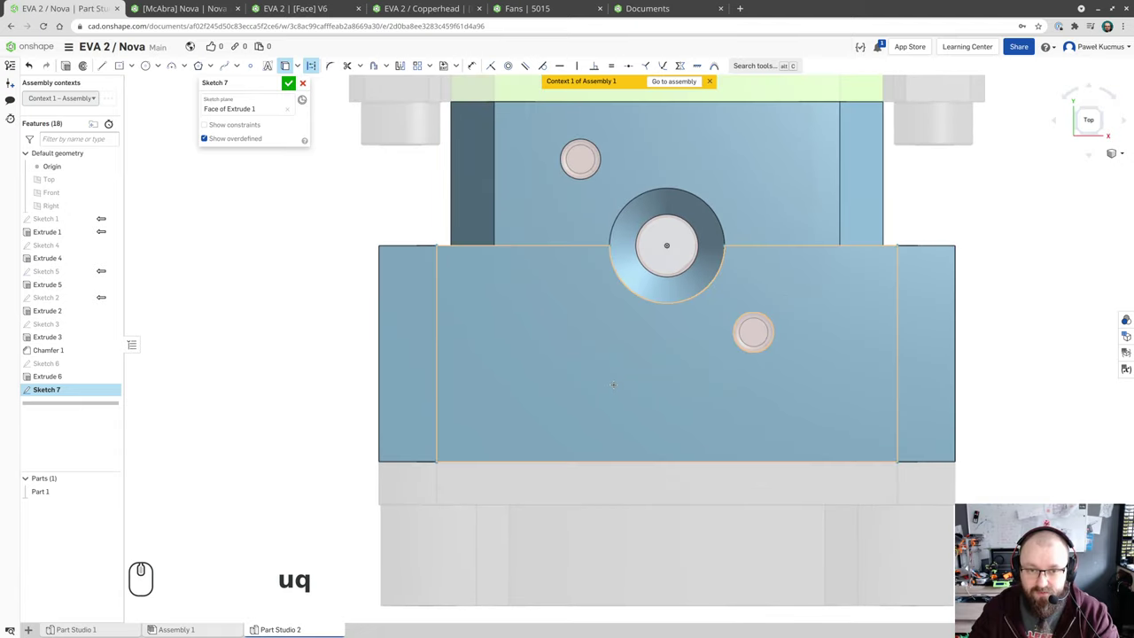
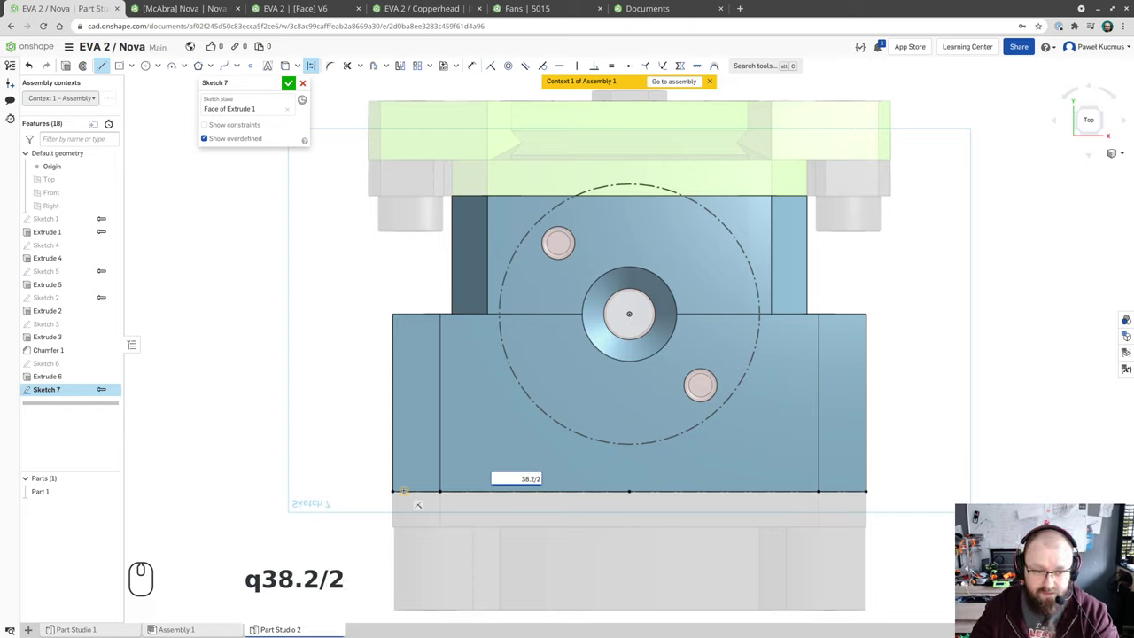
{"action": "key", "text": "Return"}
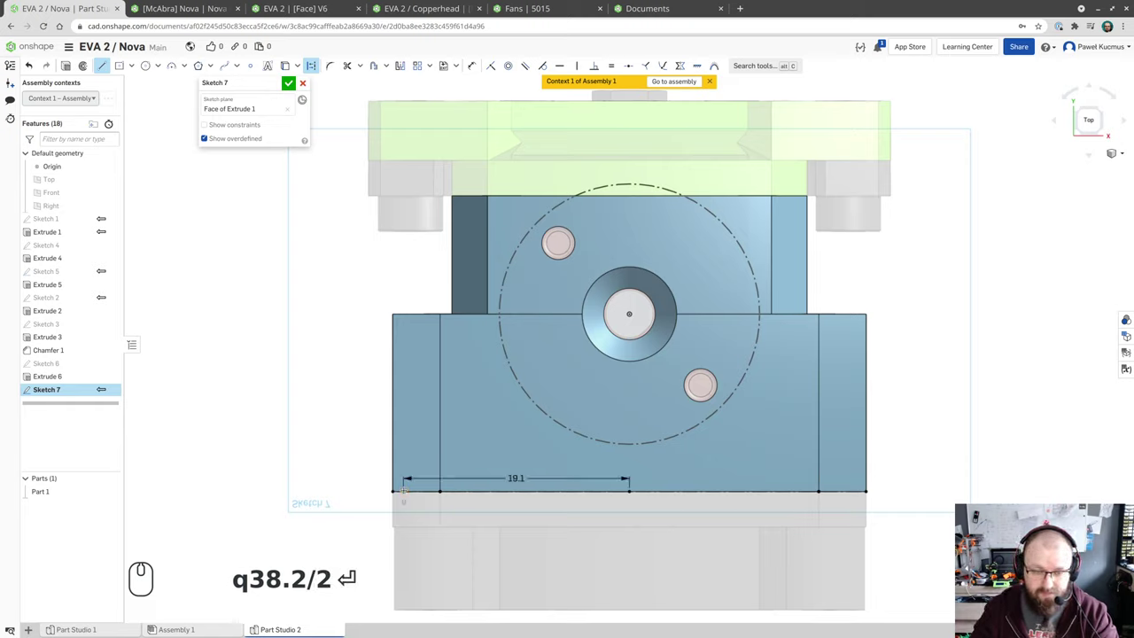
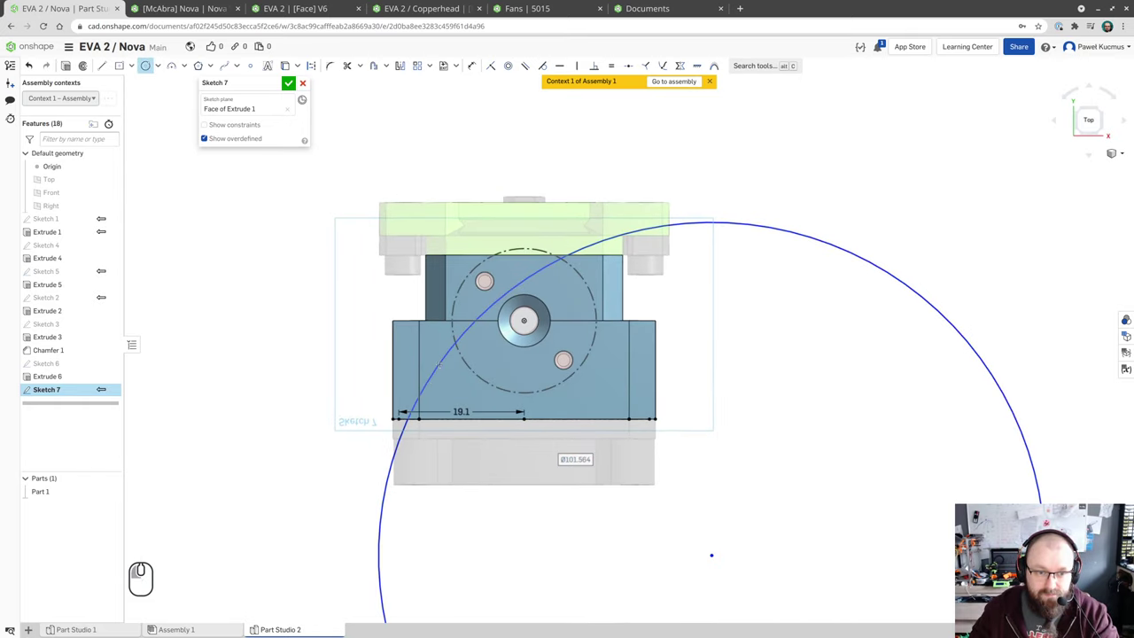
- Draw a spline from the bottom edge up to the fan circle and bend its control points
{"action": "key", "text": "Escape"}
{"action": "left_click", "coordinate": [409, 430]}
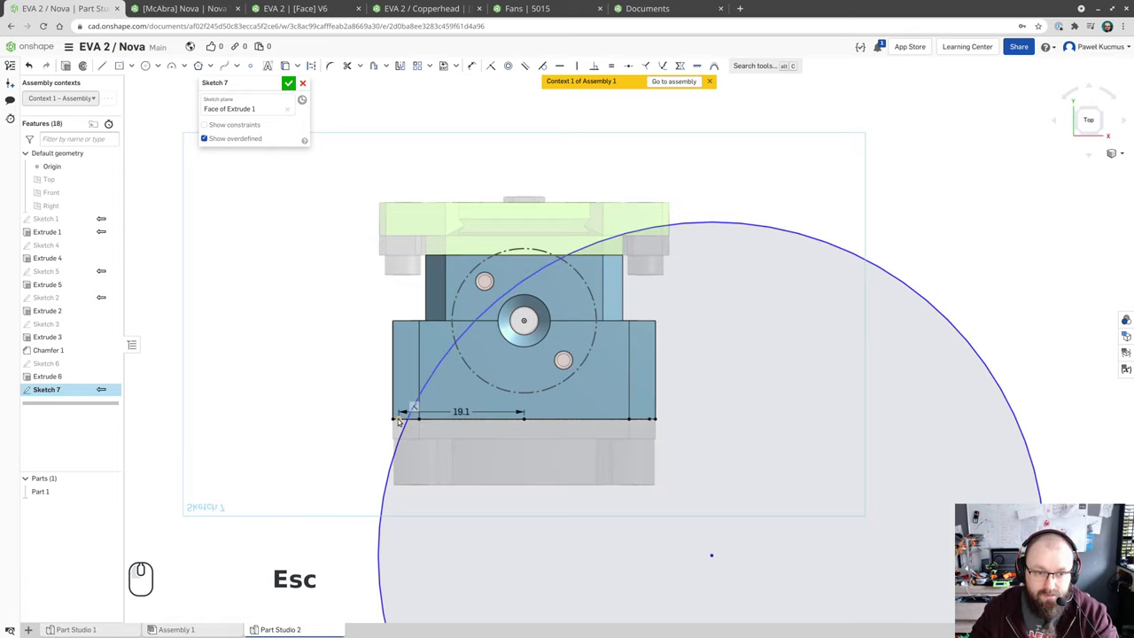
{"action": "left_click", "coordinate": [402, 418]}
{"action": "left_click", "coordinate": [407, 428]}
{"action": "key", "text": "i"}
{"action": "scroll", "scroll_direction": "down", "scroll_amount": 3}
{"action": "scroll", "scroll_direction": "up", "scroll_amount": 3}
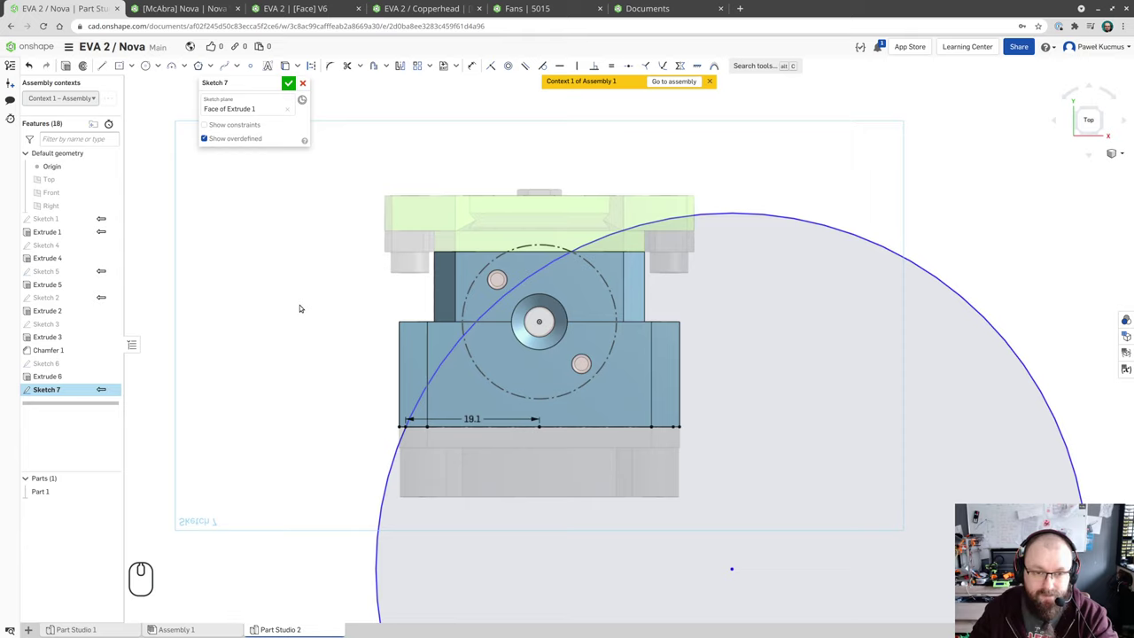
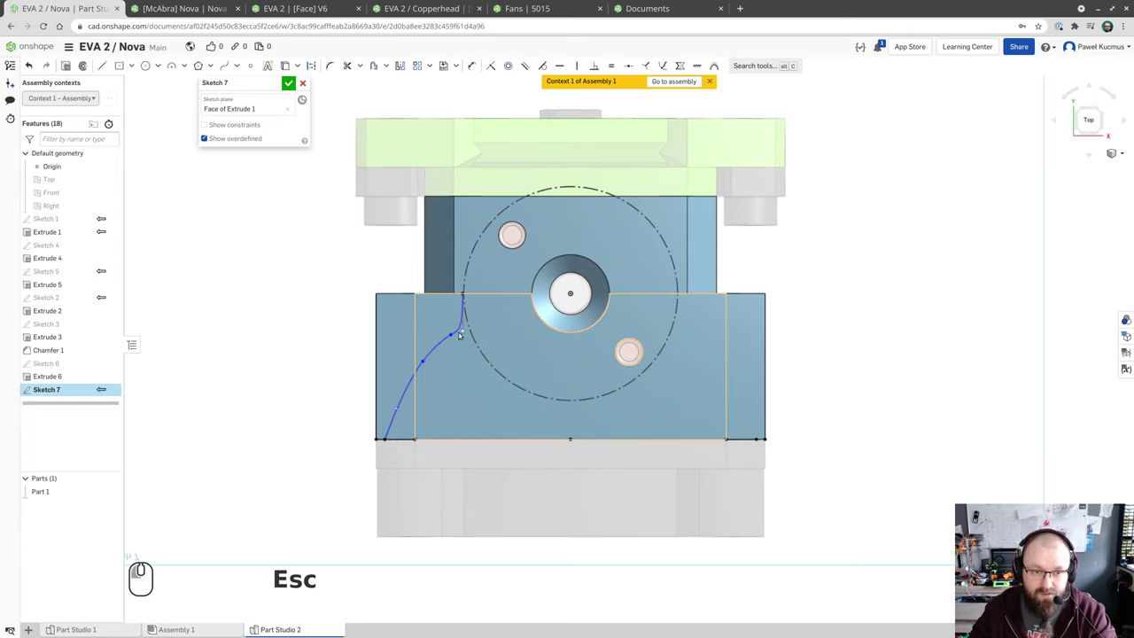
{"action": "left_click_drag", "start_coordinate": [453, 334], "coordinate": [435, 358]}
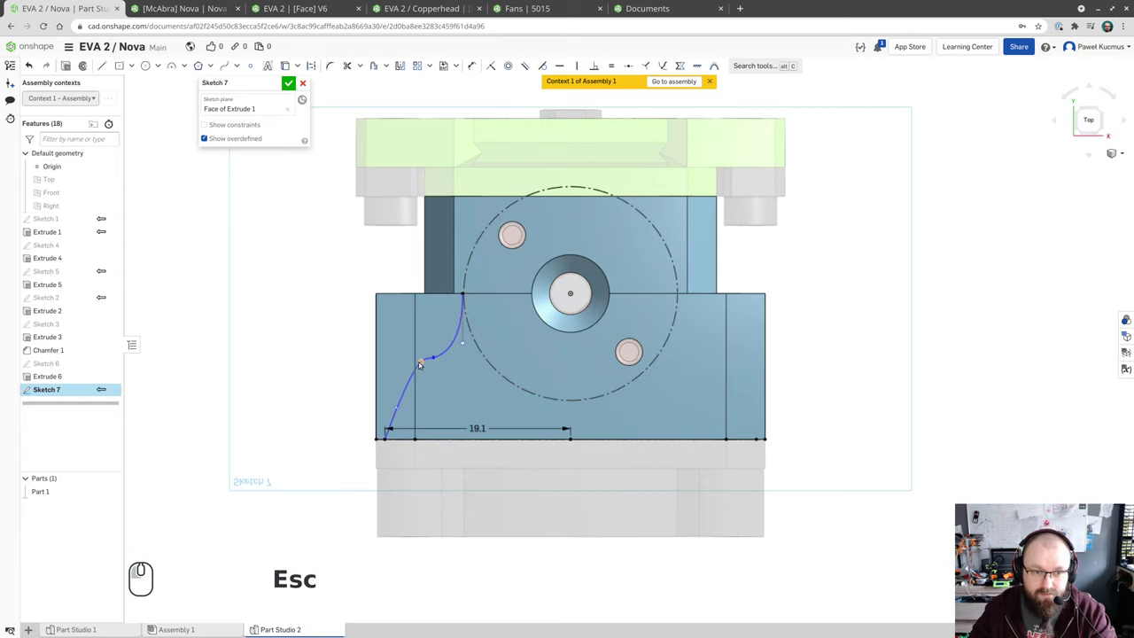
{"action": "left_click_drag", "start_coordinate": [424, 361], "coordinate": [412, 387]}
{"action": "left_click_drag", "start_coordinate": [437, 359], "coordinate": [446, 357]}
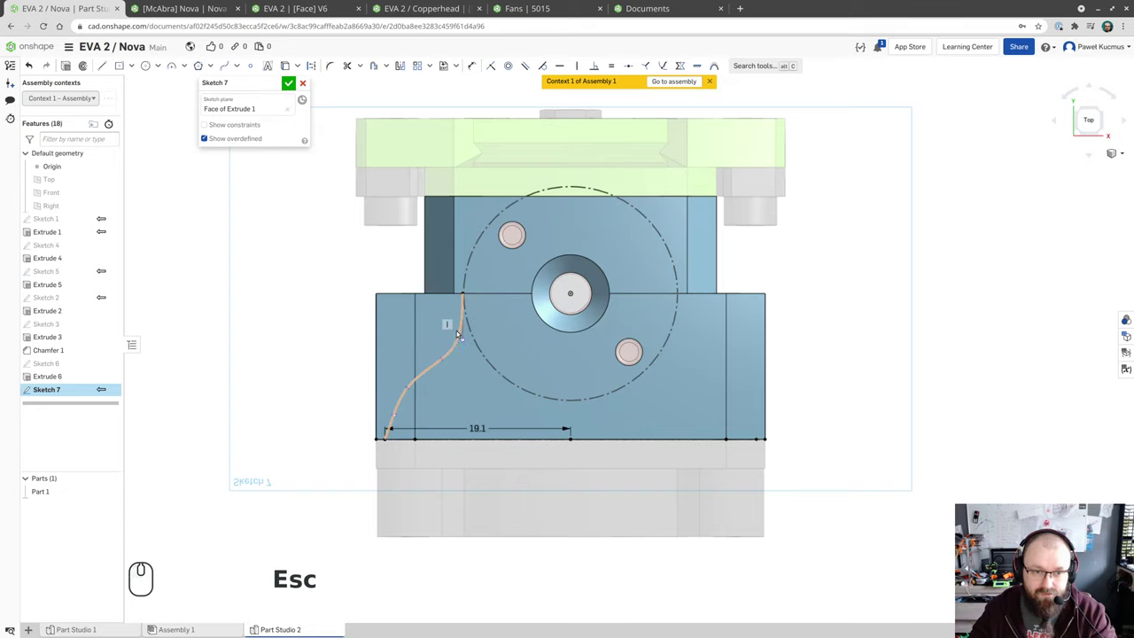
- Remove an extra spline point and drag the remaining points into a smooth rising curve
{"action": "left_click", "coordinate": [454, 325]}
{"action": "key", "text": "Delete"}
{"action": "left_click_drag", "start_coordinate": [468, 339], "coordinate": [462, 327]}
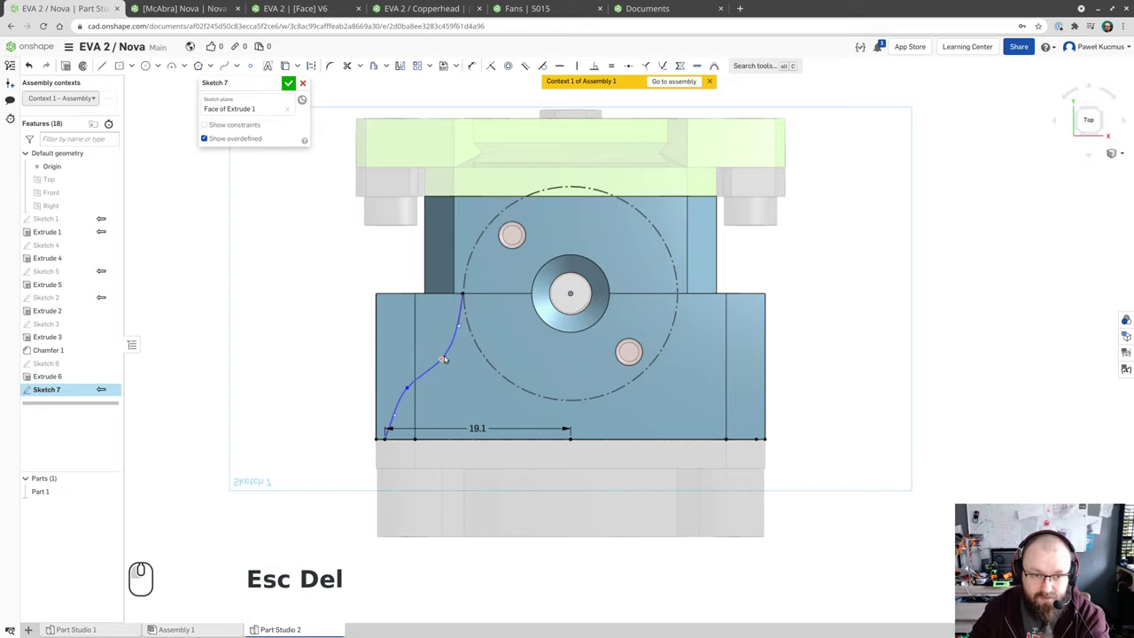
{"action": "left_click", "coordinate": [445, 358]}
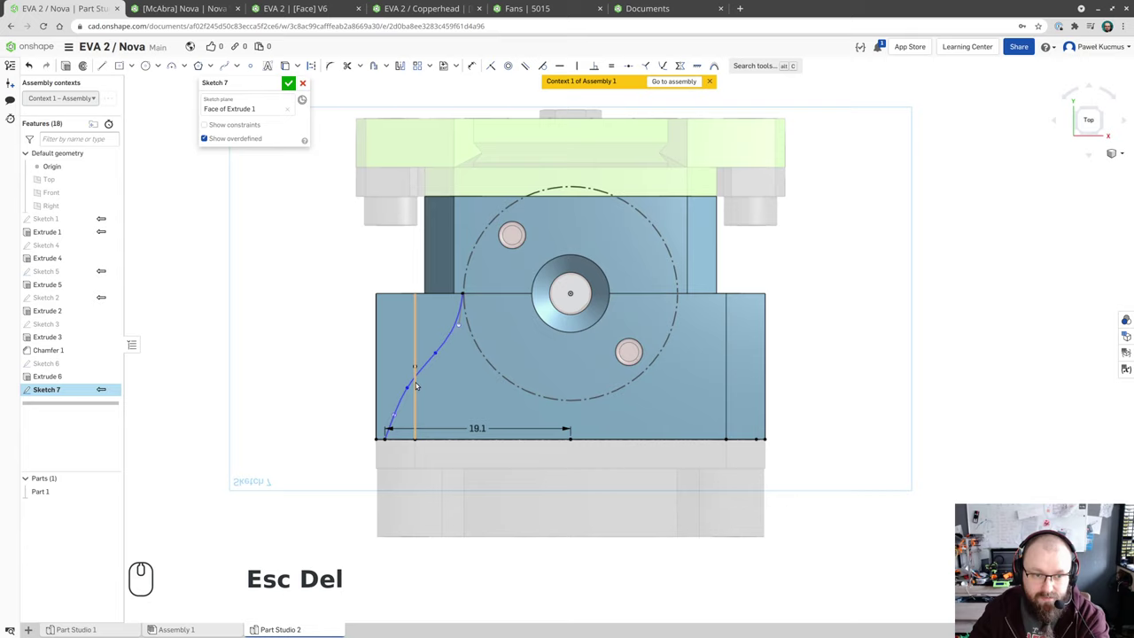
{"action": "left_click_drag", "start_coordinate": [410, 385], "coordinate": [401, 401]}
{"action": "left_click_drag", "start_coordinate": [397, 416], "coordinate": [389, 424]}
{"action": "left_click", "coordinate": [404, 398]}
{"action": "left_click", "coordinate": [440, 354]}
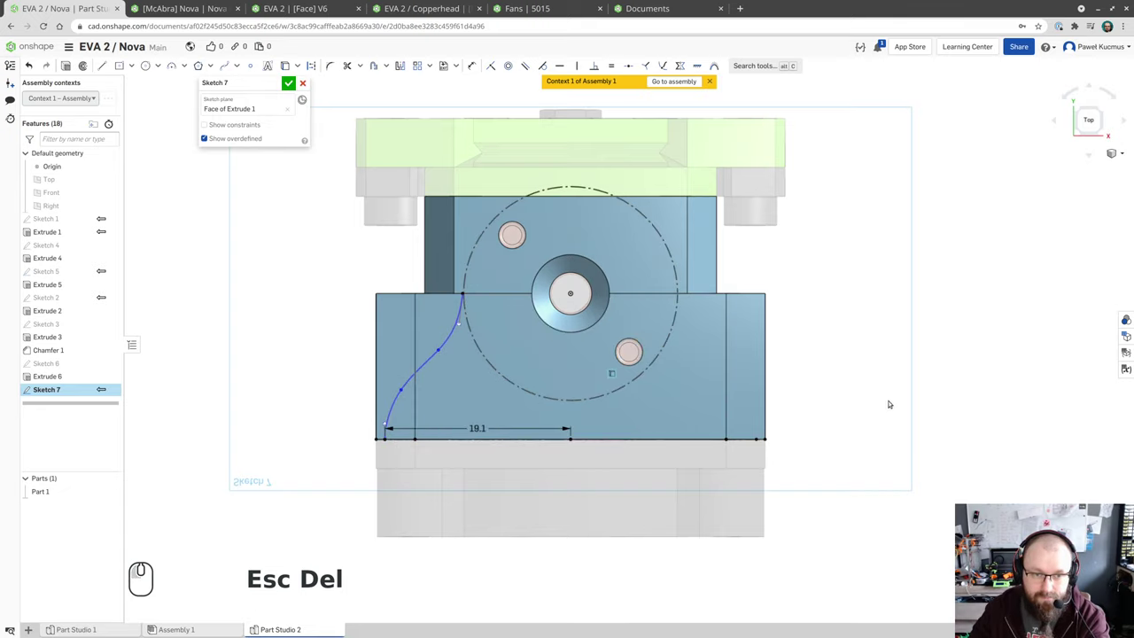
{"action": "scroll", "scroll_direction": "down", "scroll_amount": 3}
{"action": "scroll", "scroll_direction": "up", "scroll_amount": 3}
{"action": "left_click_drag", "start_coordinate": [863, 403], "coordinate": [783, 356]}
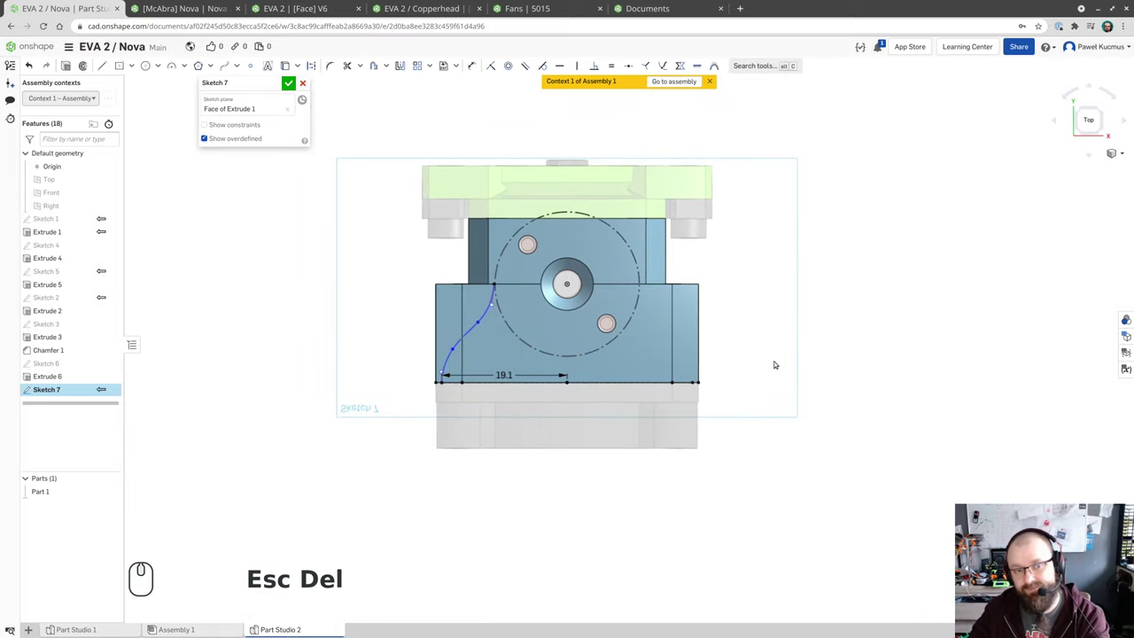
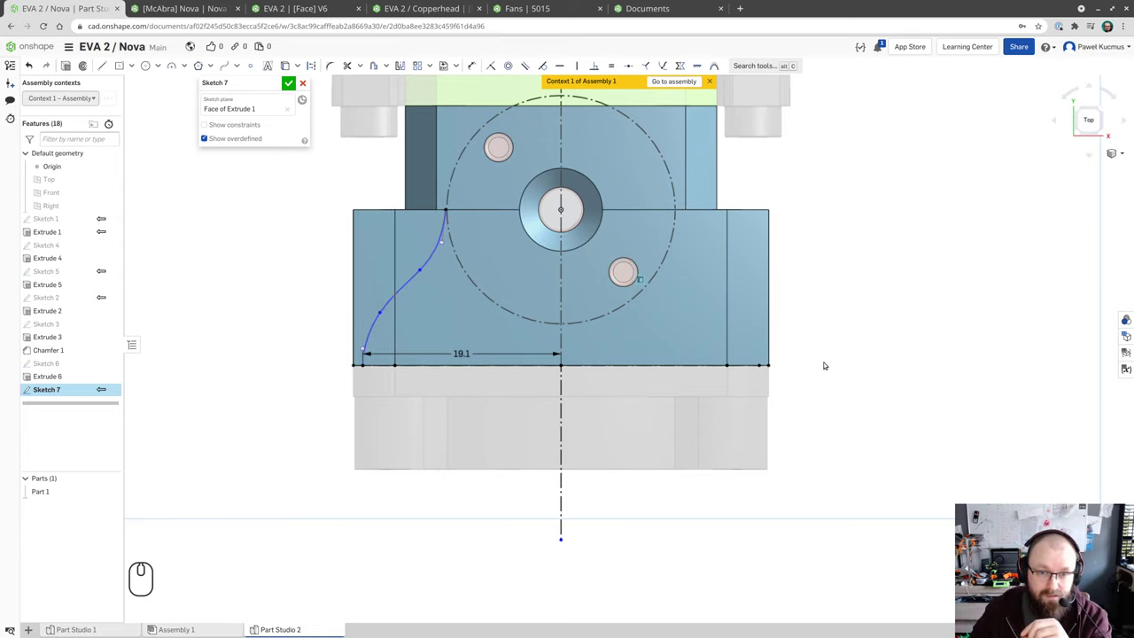
- Refine the curve's shape and begin a line from the spline's top end
{"action": "left_click_drag", "start_coordinate": [860, 310], "coordinate": [875, 339]}
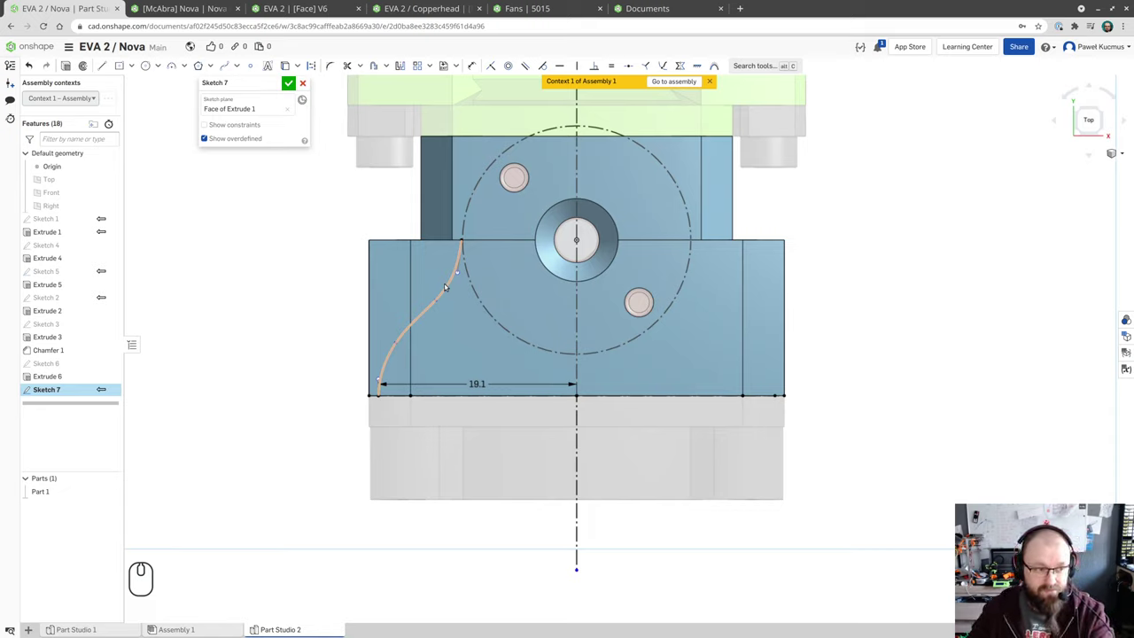
{"action": "left_click", "coordinate": [449, 284]}
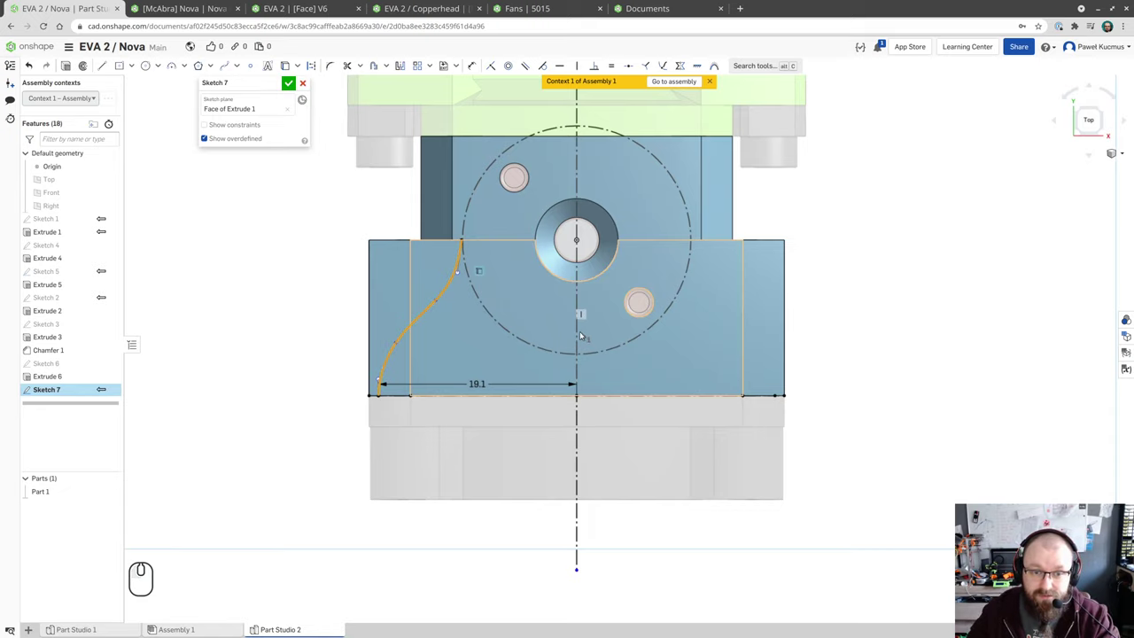
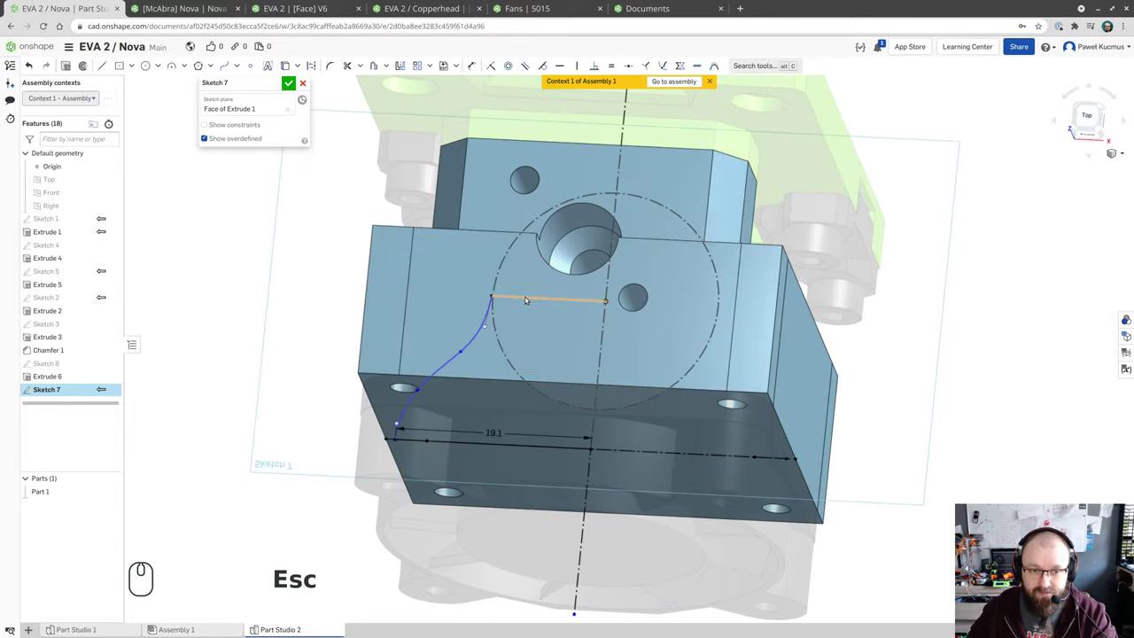
- Mirror the half profile about the centreline, inspect it, then undo back to the single half profile
{"action": "left_click", "coordinate": [529, 296]}
{"action": "left_click", "coordinate": [482, 332]}
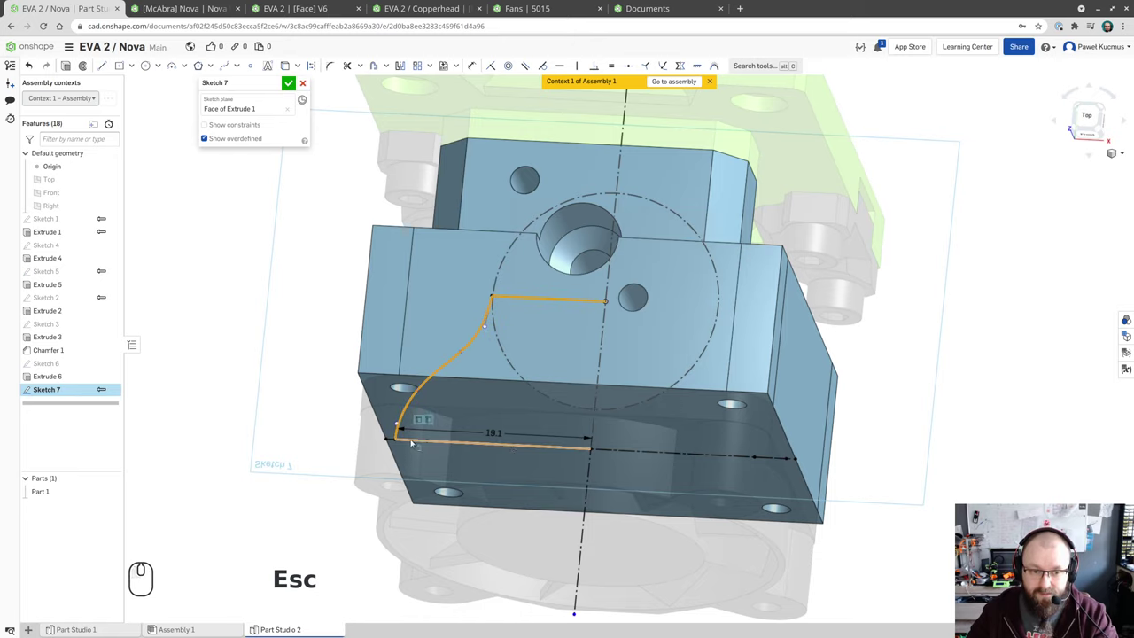
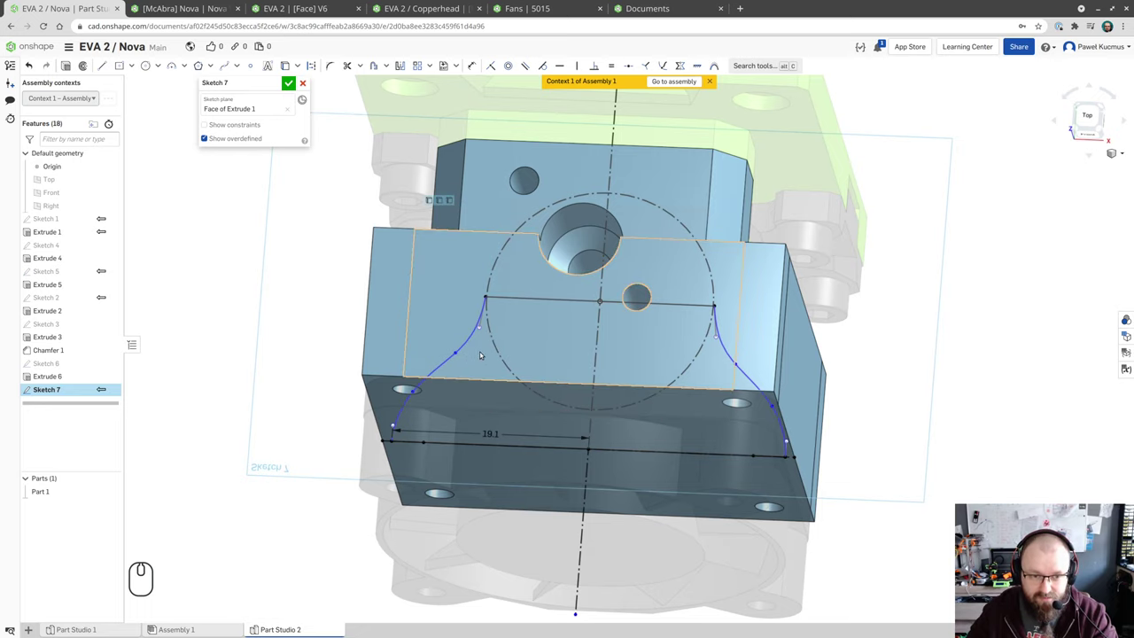
{"action": "left_click_drag", "start_coordinate": [481, 353], "coordinate": [316, 398]}
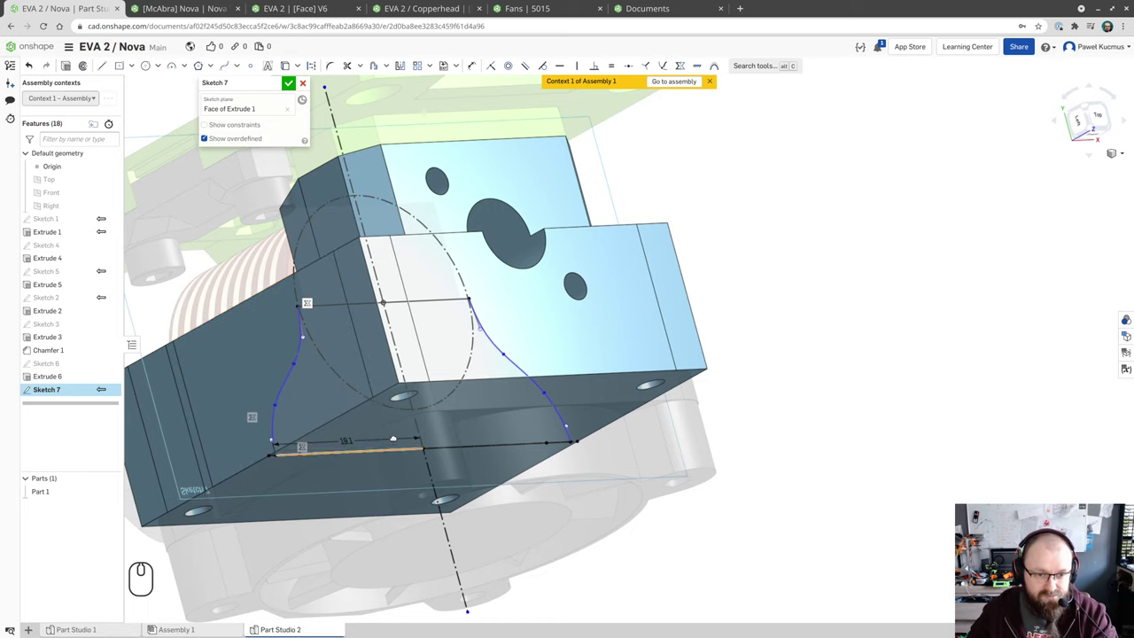
{"action": "left_click_drag", "start_coordinate": [681, 371], "coordinate": [631, 340]}
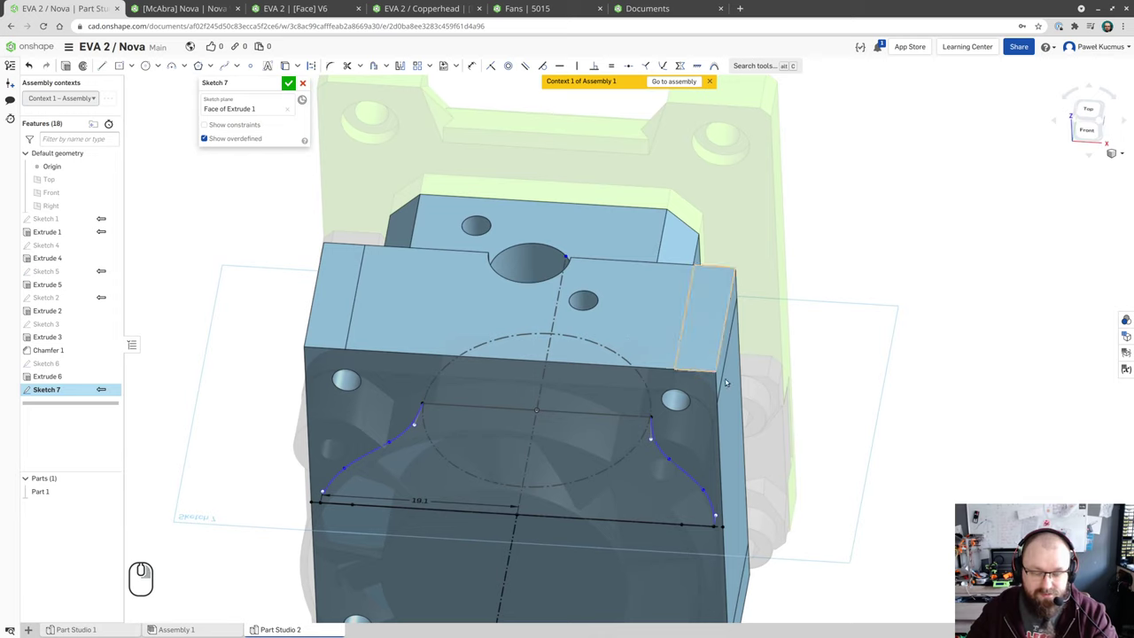
{"action": "key", "text": "ctrl+z"}
{"action": "key", "text": "ctrl+z"}
{"action": "double_click", "coordinate": [417, 421]}
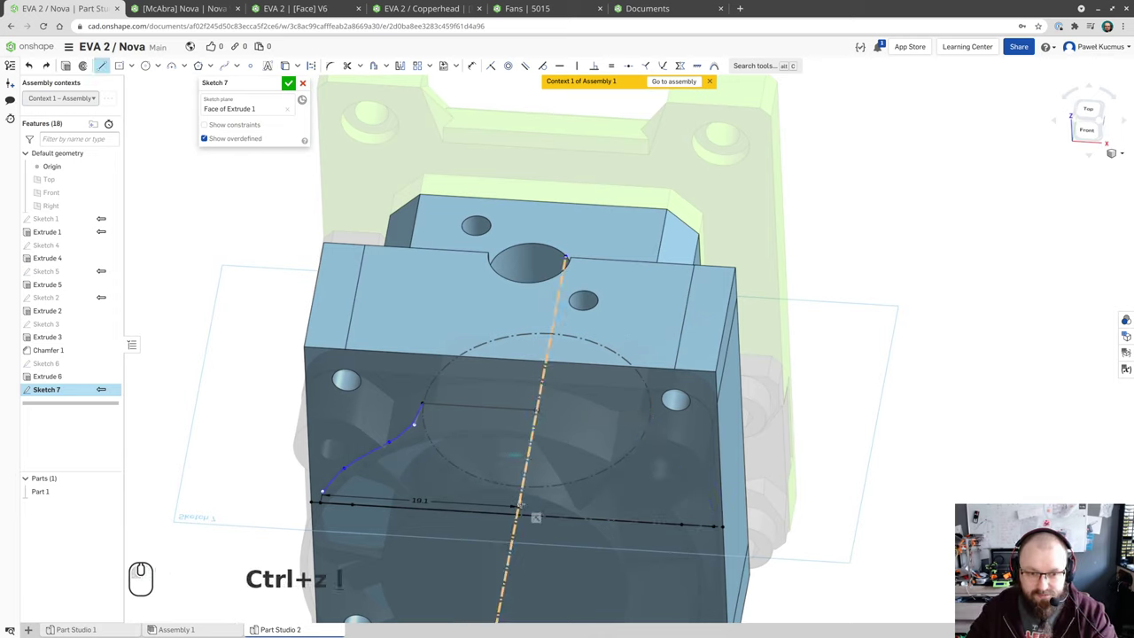
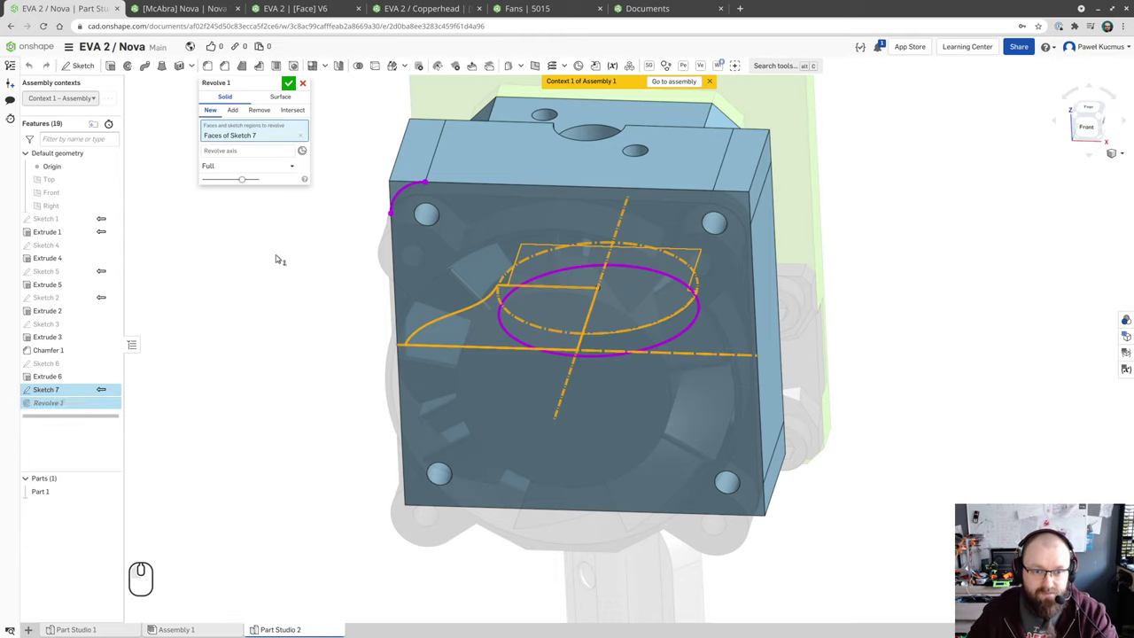
- Revolve-remove Sketch 7's region about the vertical centreline in two directions, entering 210 then 205 degrees
{"action": "left_click", "coordinate": [257, 150]}
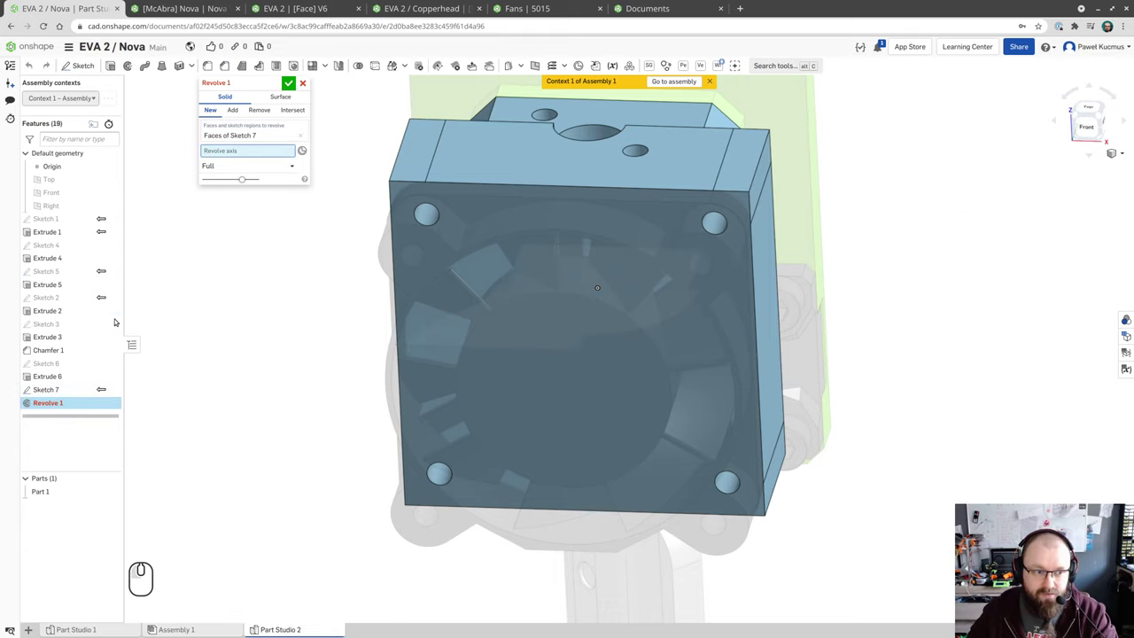
{"action": "left_click", "coordinate": [570, 389]}
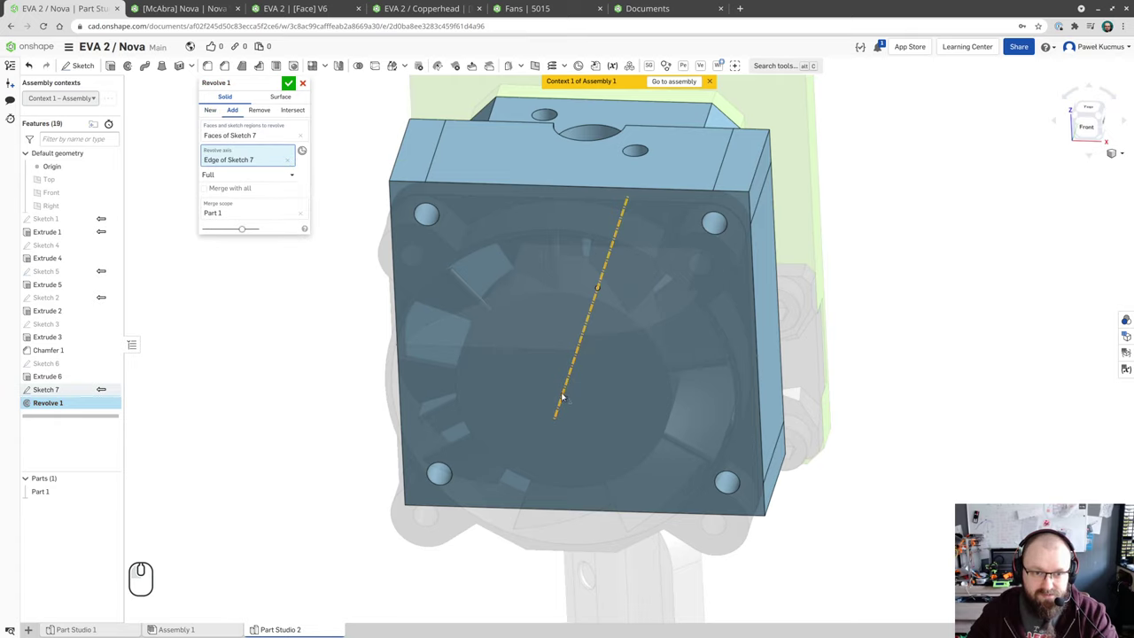
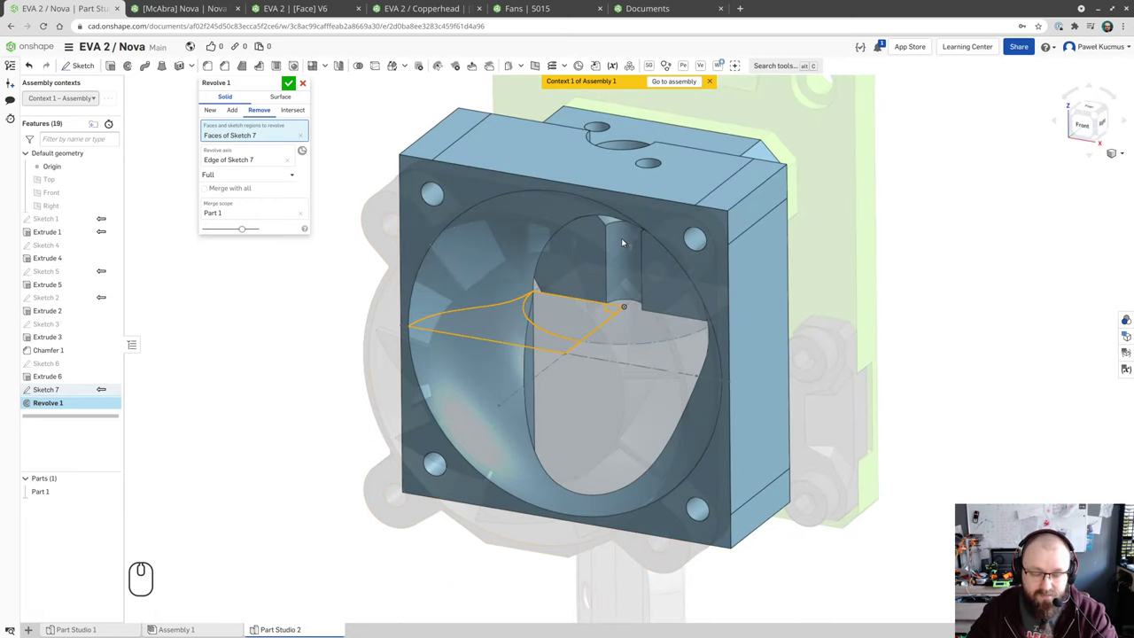
{"action": "left_click_drag", "start_coordinate": [622, 241], "coordinate": [600, 235]}
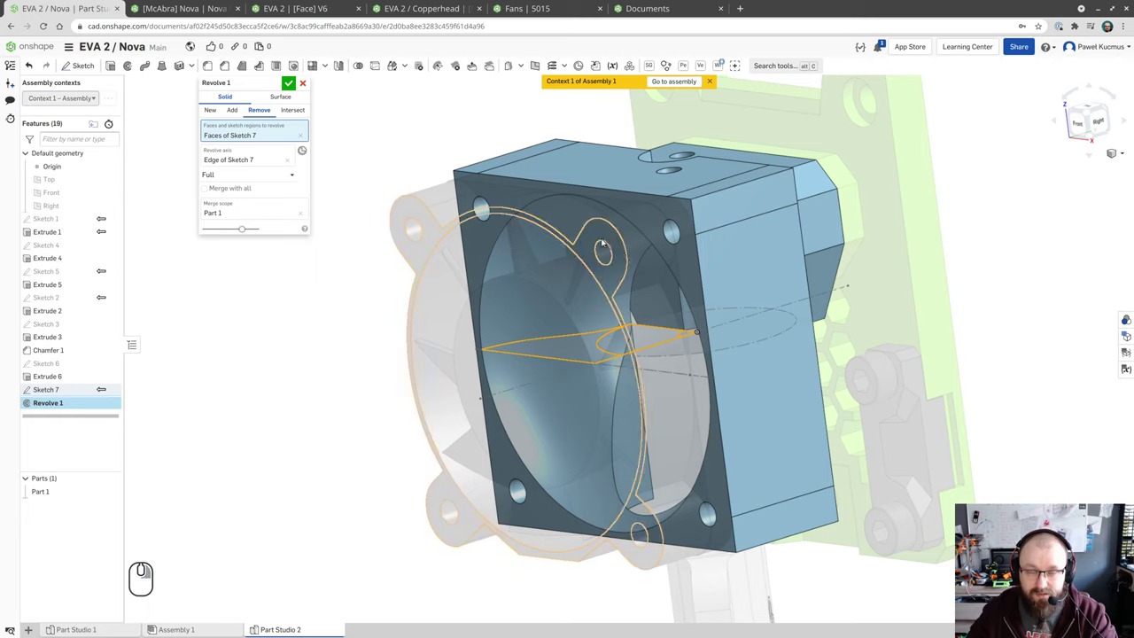
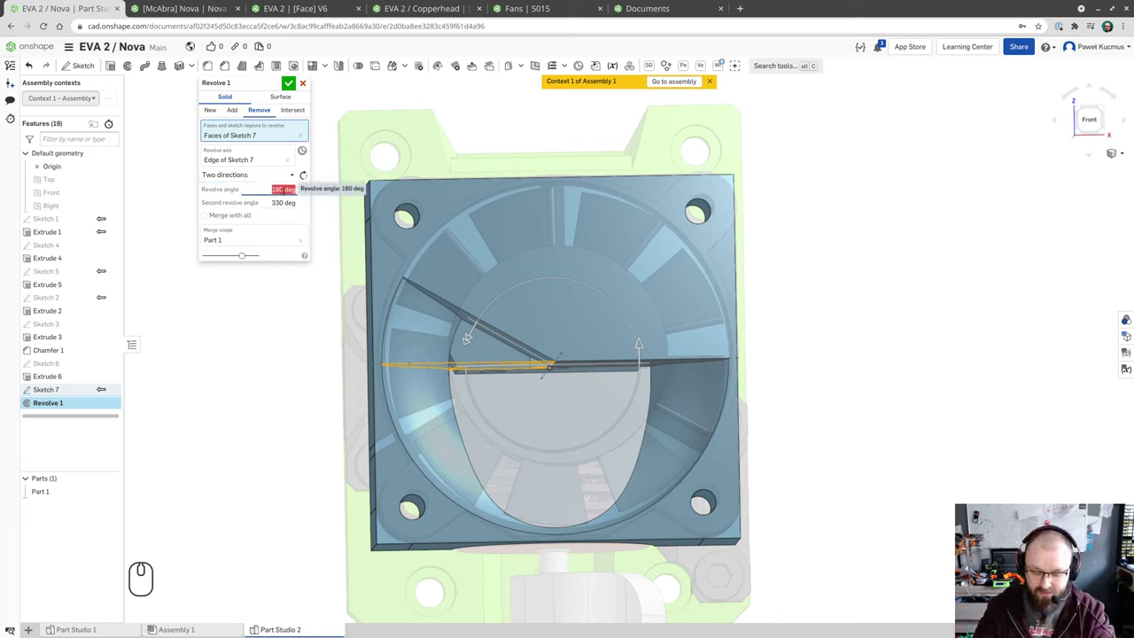
{"action": "type", "text": "210"}
{"action": "key", "text": "Tab"}
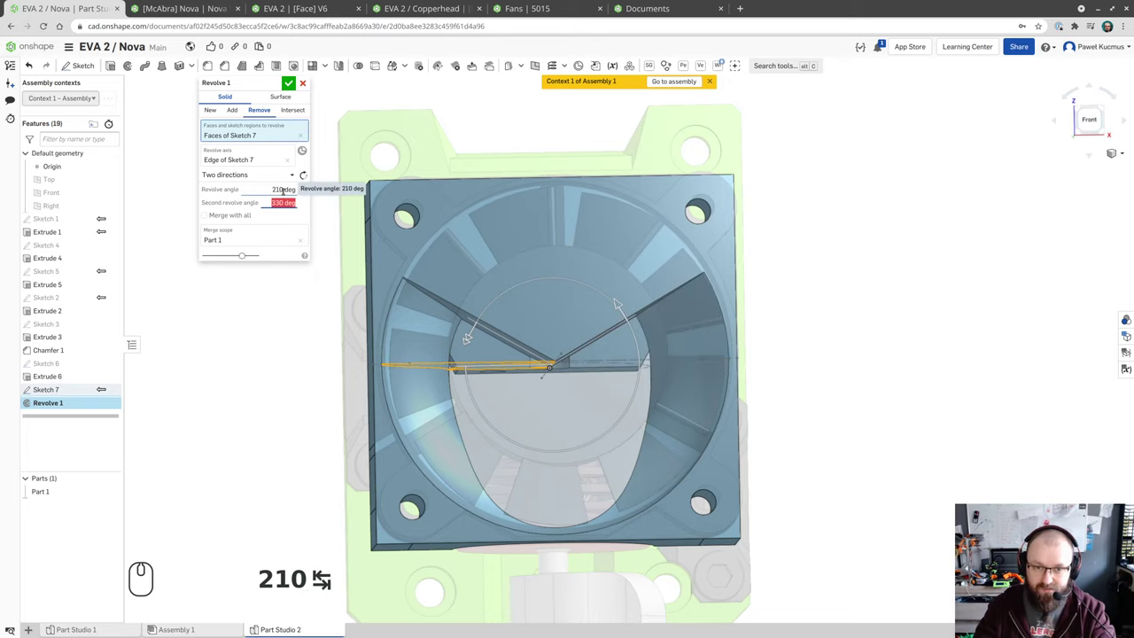
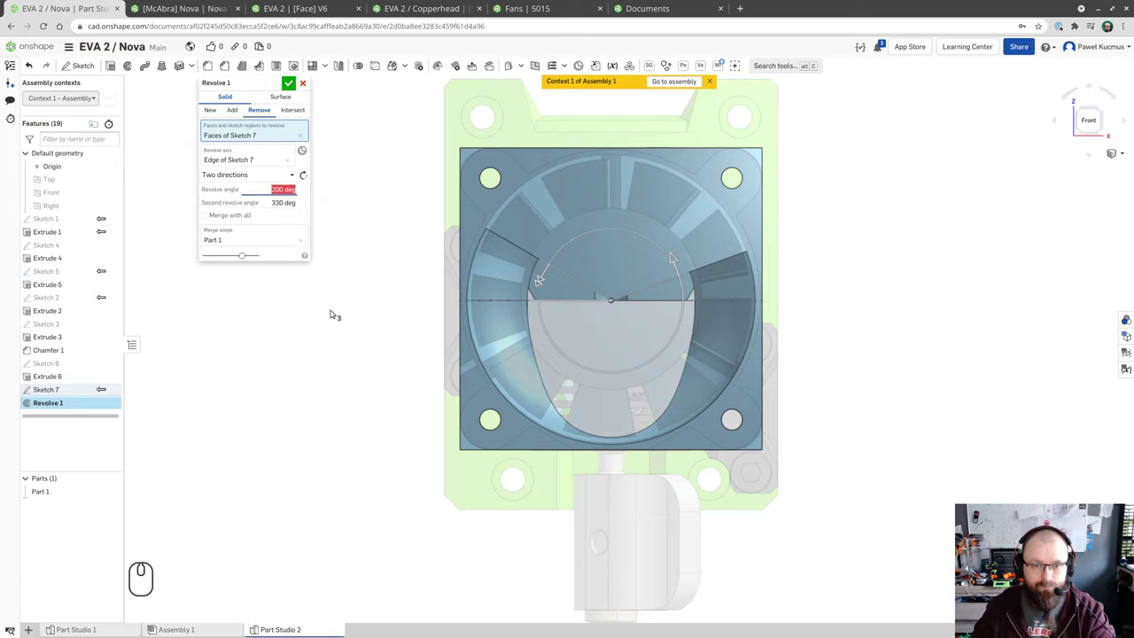
{"action": "type", "text": "205"}
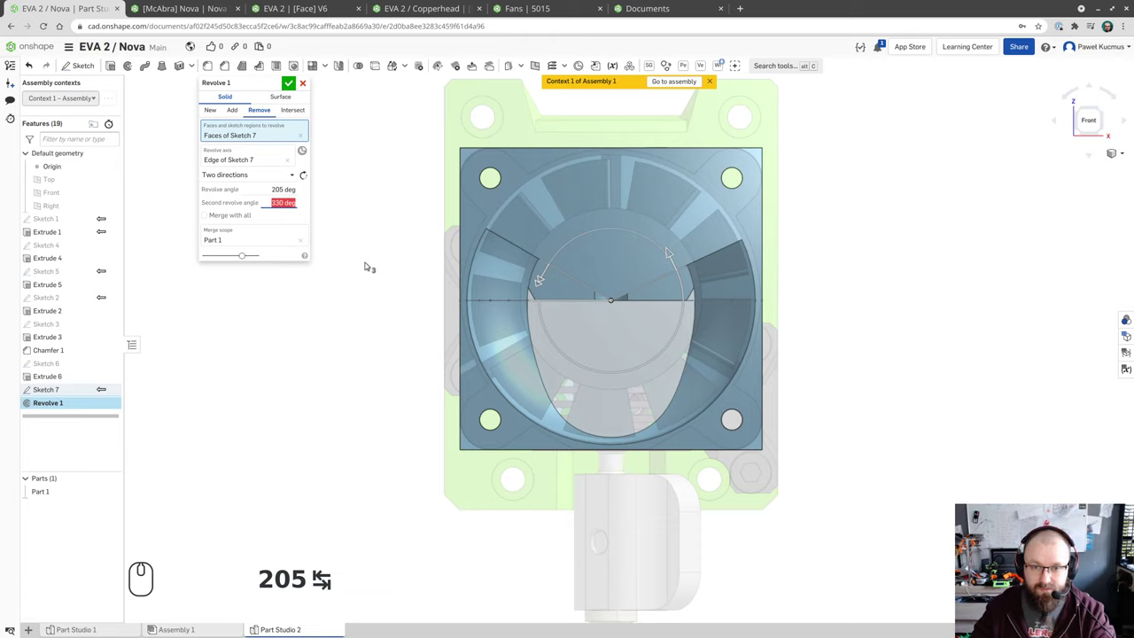
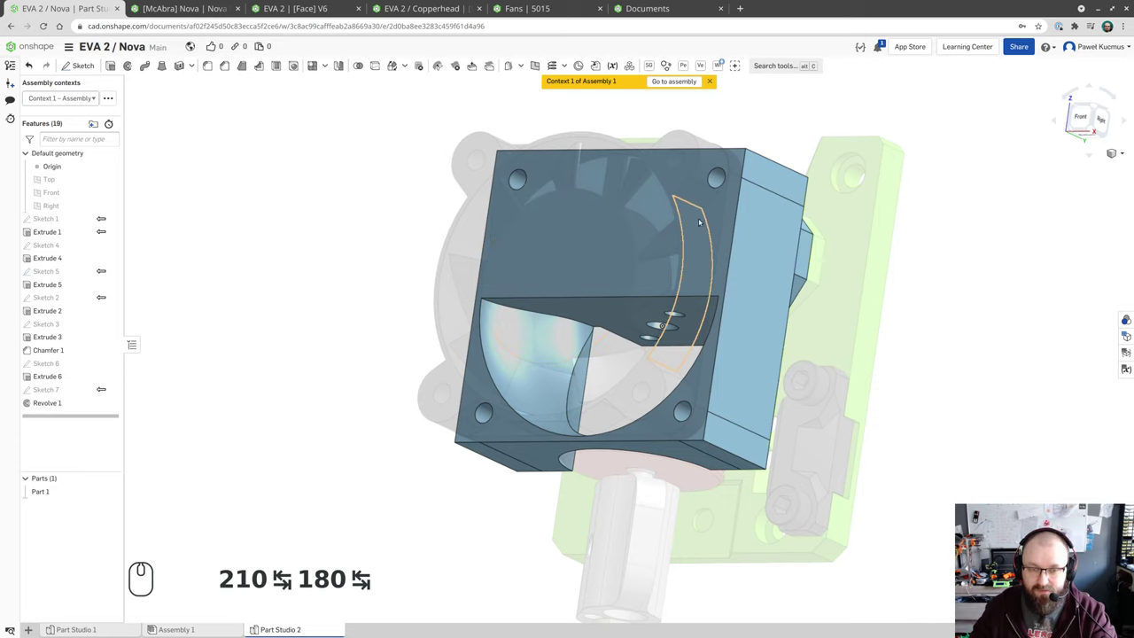
- Orbit around the block to inspect the scoop-shaped duct, then face it from the Front view
{"action": "left_click_drag", "start_coordinate": [563, 257], "coordinate": [567, 265]}
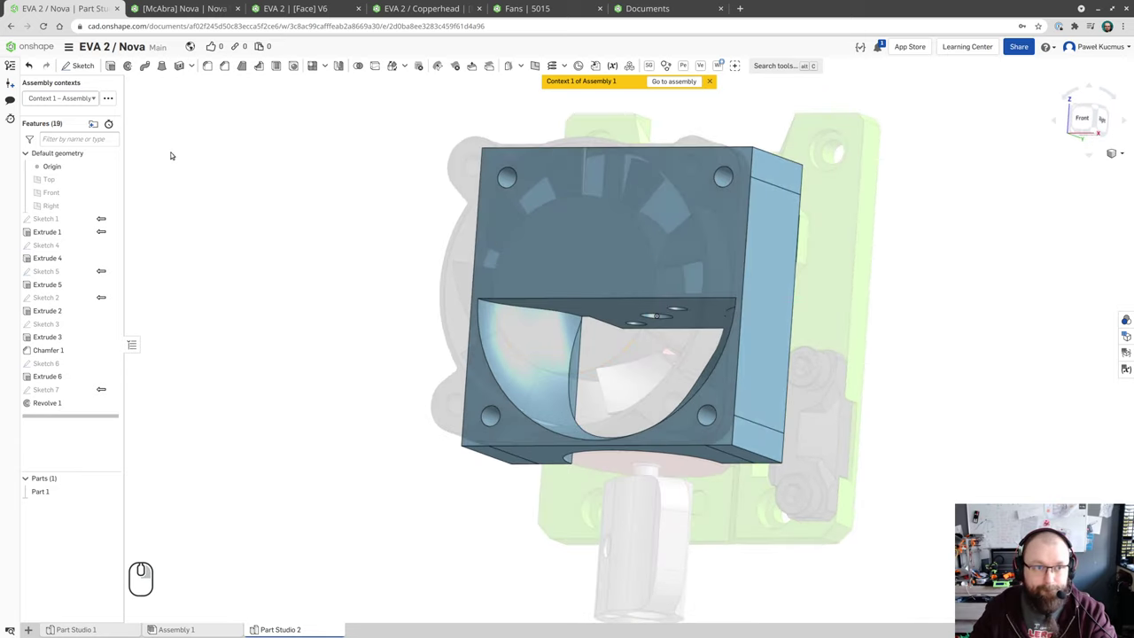
{"action": "left_click_drag", "start_coordinate": [246, 139], "coordinate": [239, 155]}
{"action": "left_click_drag", "start_coordinate": [219, 128], "coordinate": [231, 144]}
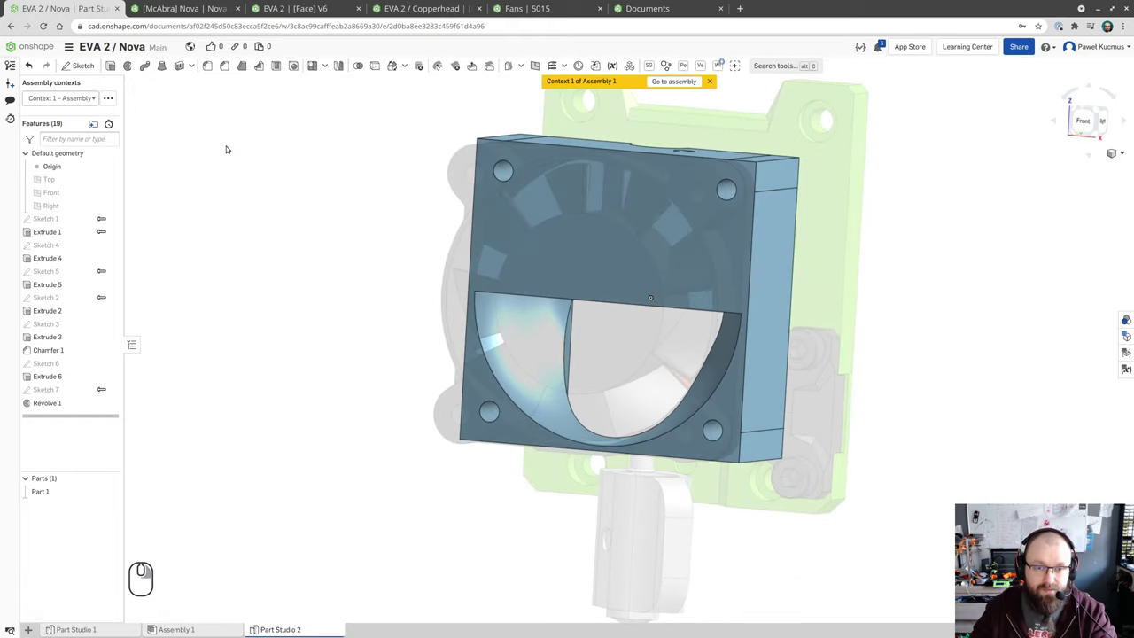
{"action": "left_click", "coordinate": [549, 202]}
{"action": "left_click_drag", "start_coordinate": [549, 203], "coordinate": [538, 211]}
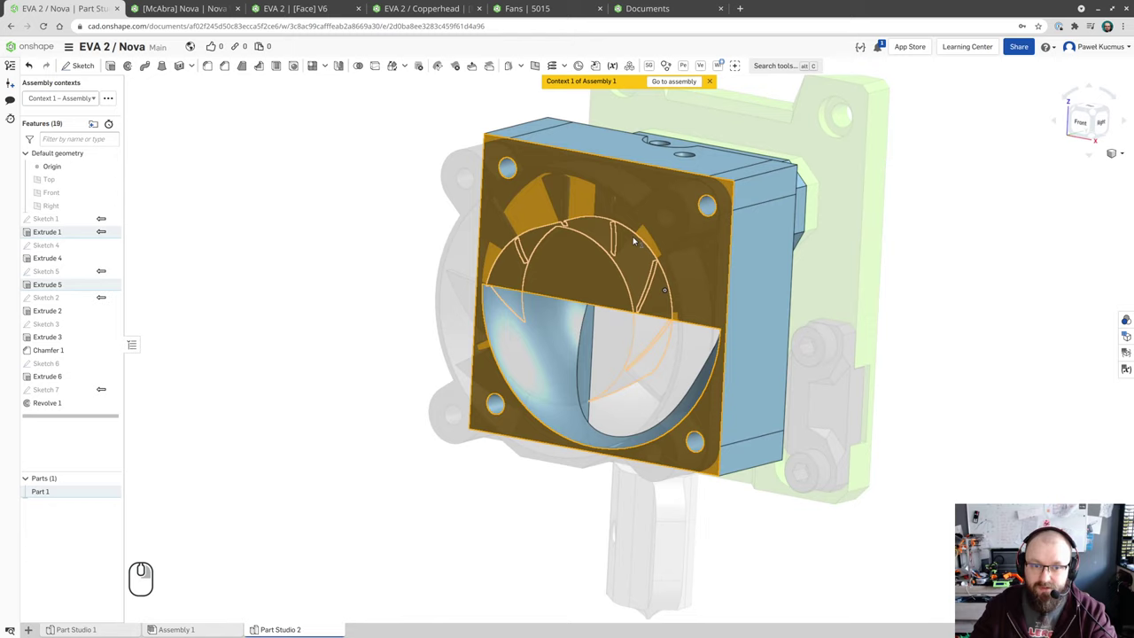
{"action": "left_click_drag", "start_coordinate": [635, 249], "coordinate": [618, 245]}
{"action": "left_click_drag", "start_coordinate": [593, 228], "coordinate": [628, 212]}
{"action": "left_click", "coordinate": [342, 214]}
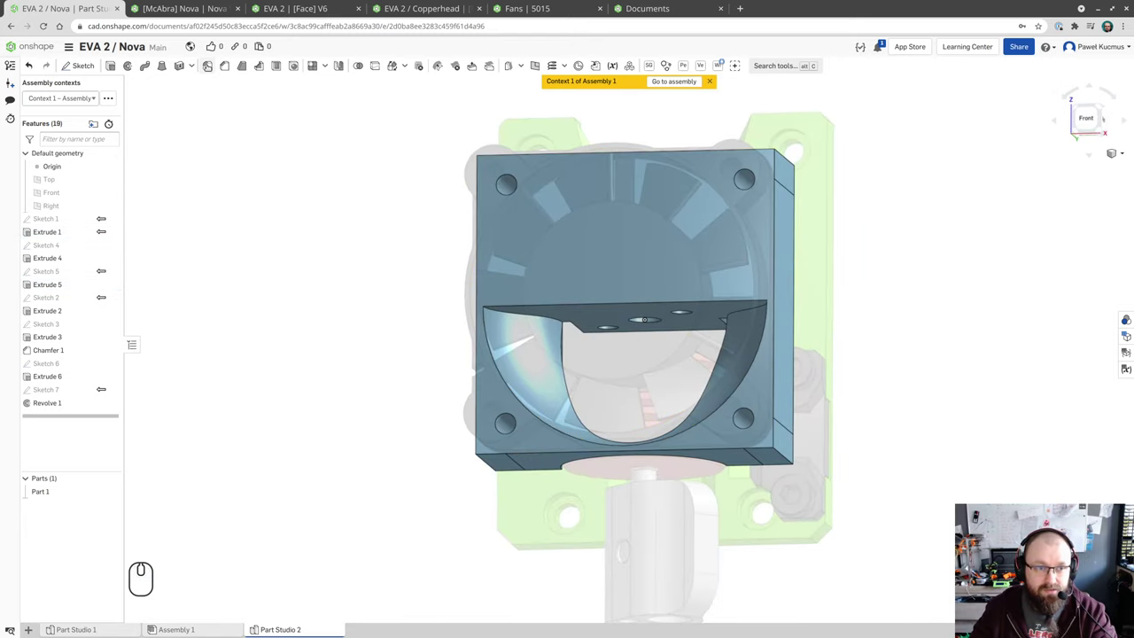
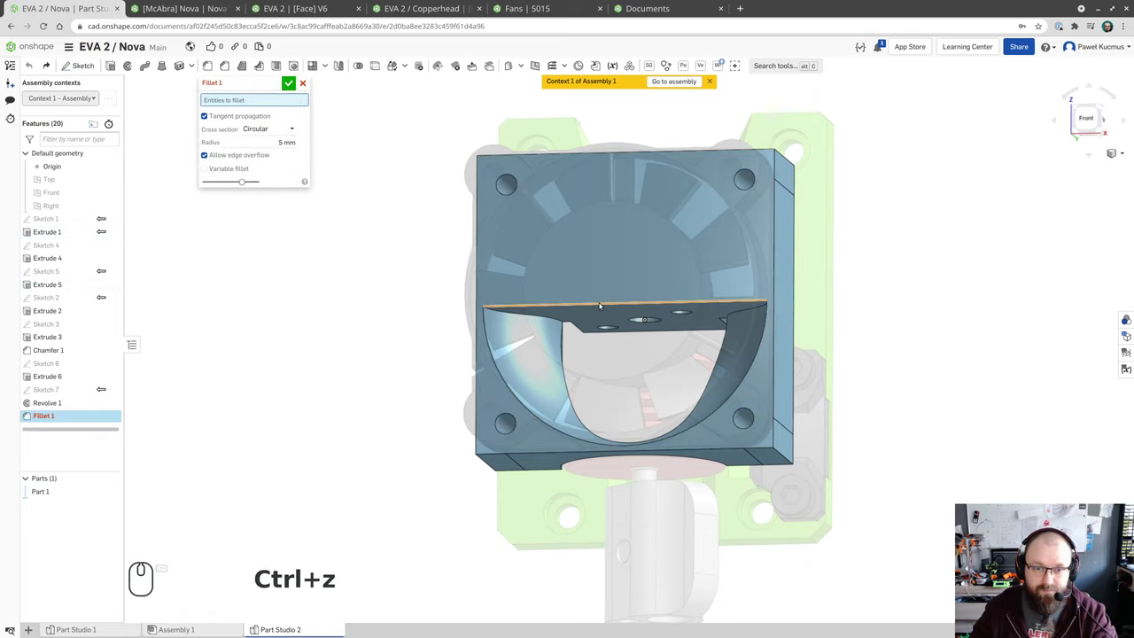
- Round the duct opening's top edge with a 5 mm fillet and confirm Fillet 1
{"action": "left_click", "coordinate": [603, 302]}
{"action": "left_click_drag", "start_coordinate": [571, 302], "coordinate": [599, 311]}
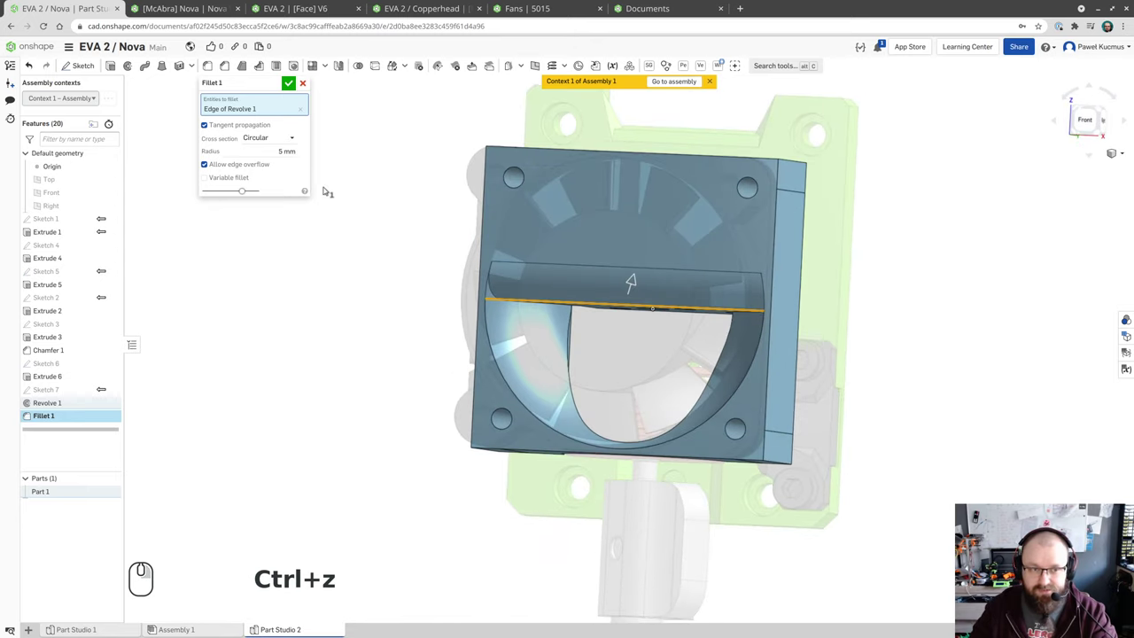
{"action": "left_click", "coordinate": [291, 83]}
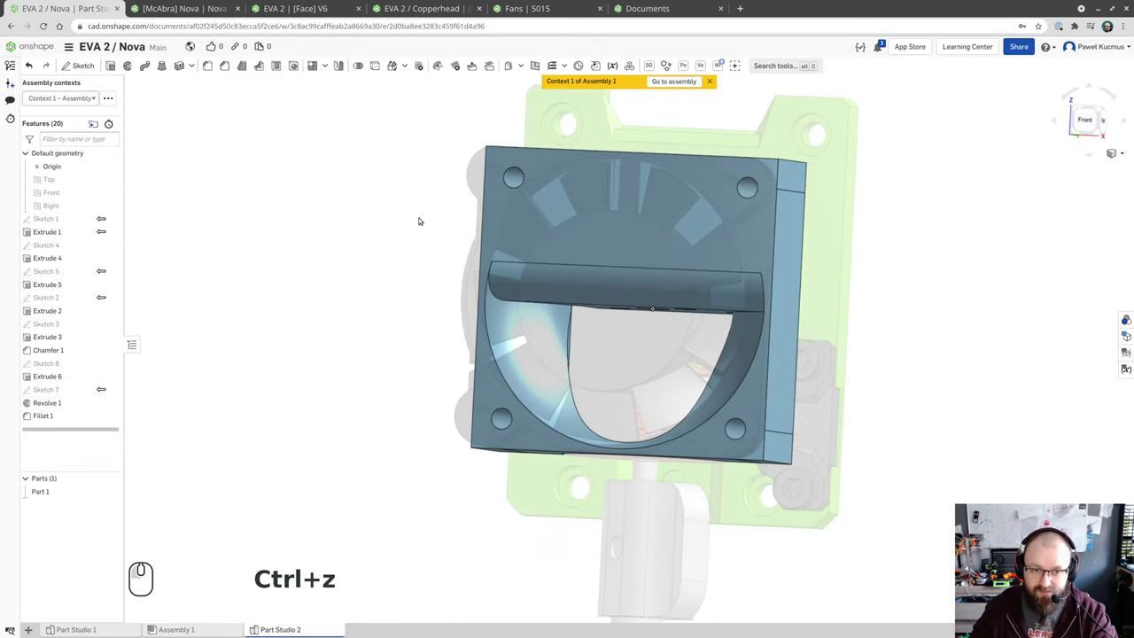
{"action": "left_click_drag", "start_coordinate": [611, 245], "coordinate": [604, 225]}
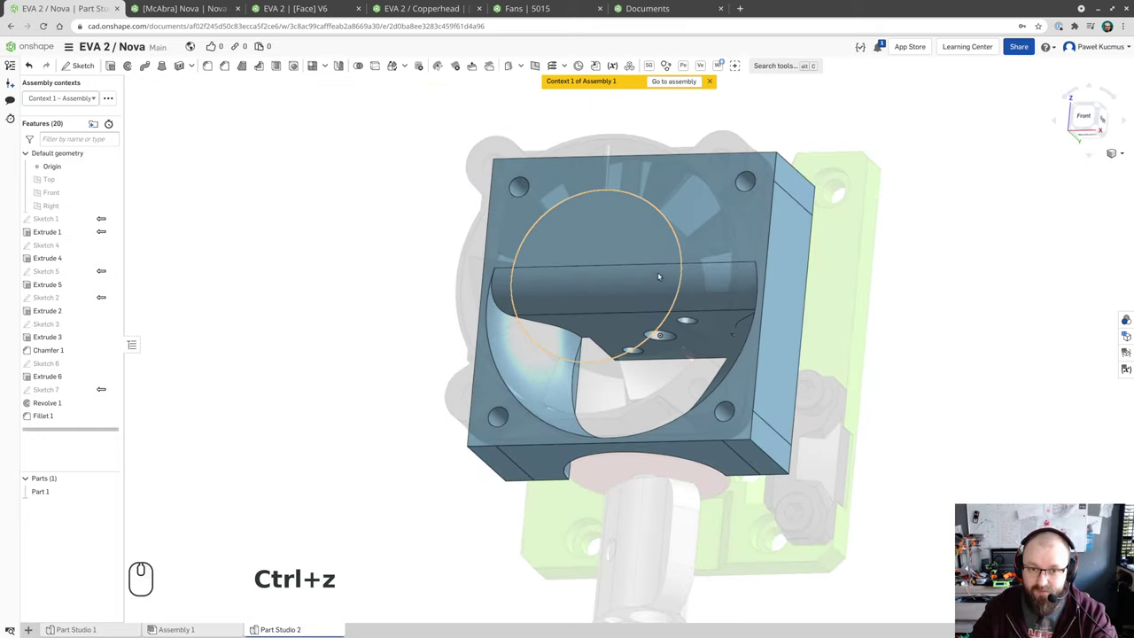
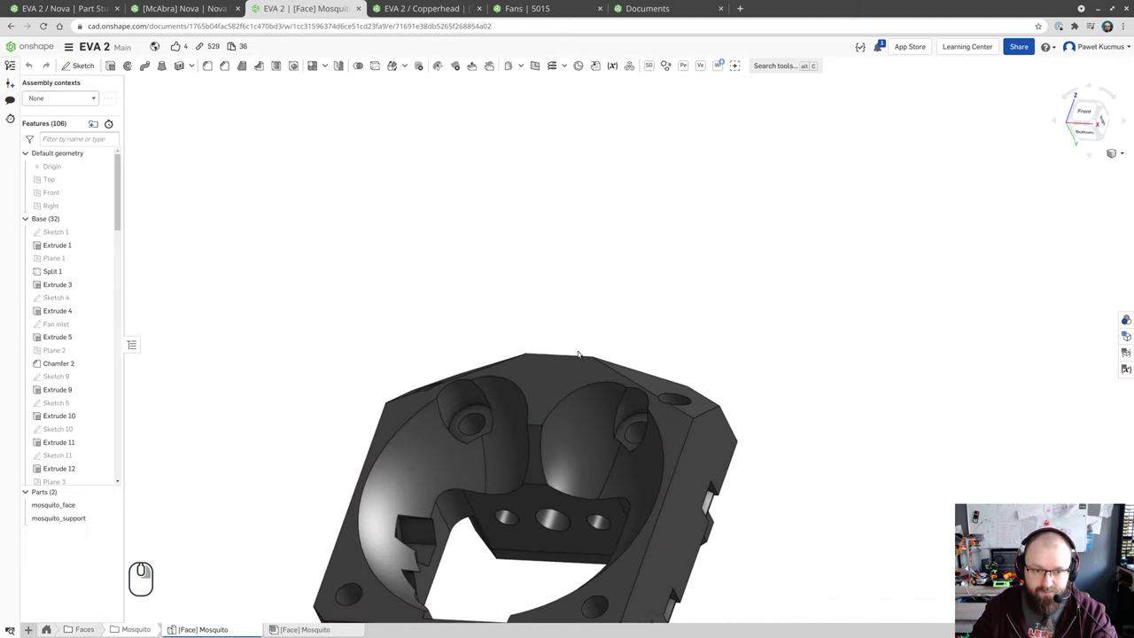
- Inspect the Mosquito face part's inside, then orbit the dragon_face part toward its top screw holes
{"action": "left_click_drag", "start_coordinate": [596, 343], "coordinate": [738, 219]}
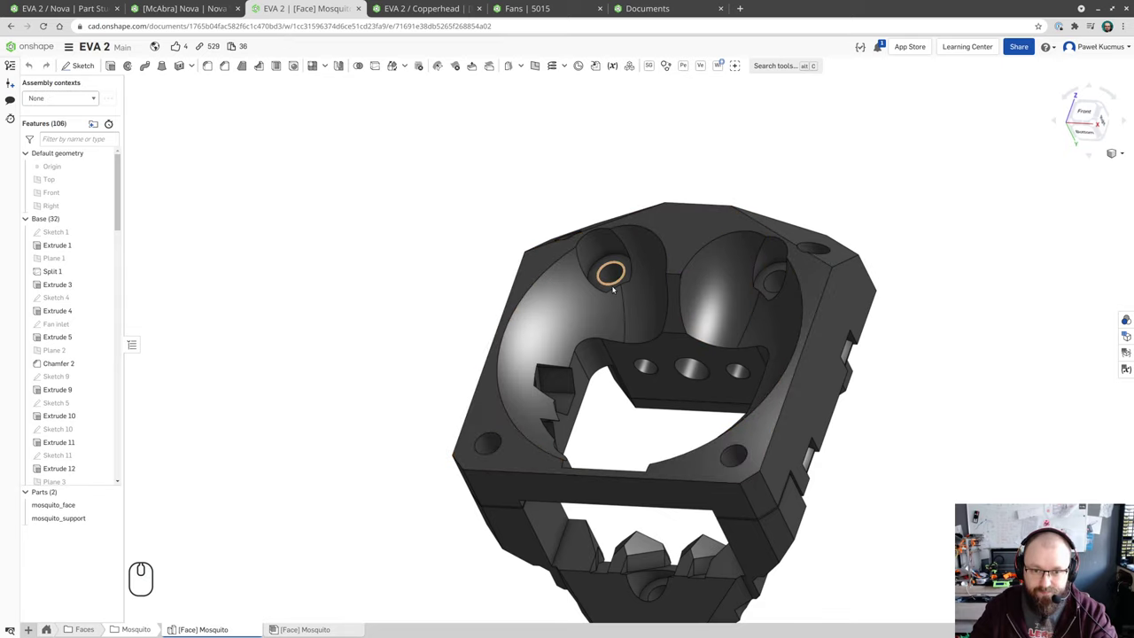
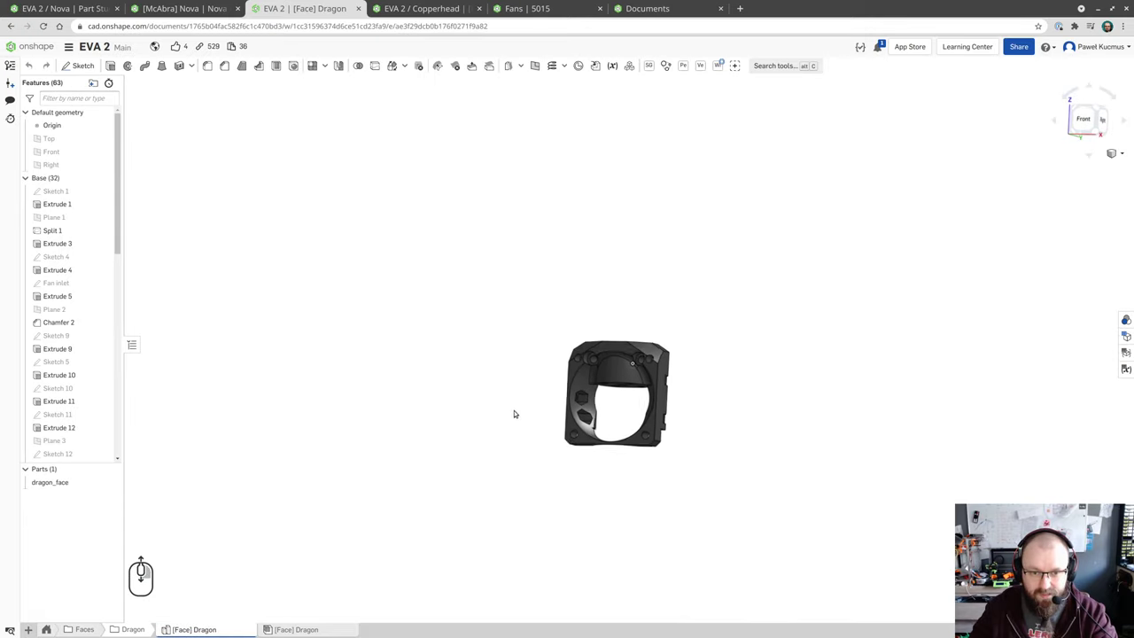
{"action": "scroll", "scroll_direction": "up", "scroll_amount": 3}
{"action": "scroll", "scroll_direction": "down", "scroll_amount": 3}
{"action": "left_click_drag", "start_coordinate": [734, 400], "coordinate": [647, 465]}
{"action": "scroll", "scroll_direction": "up", "scroll_amount": 3}
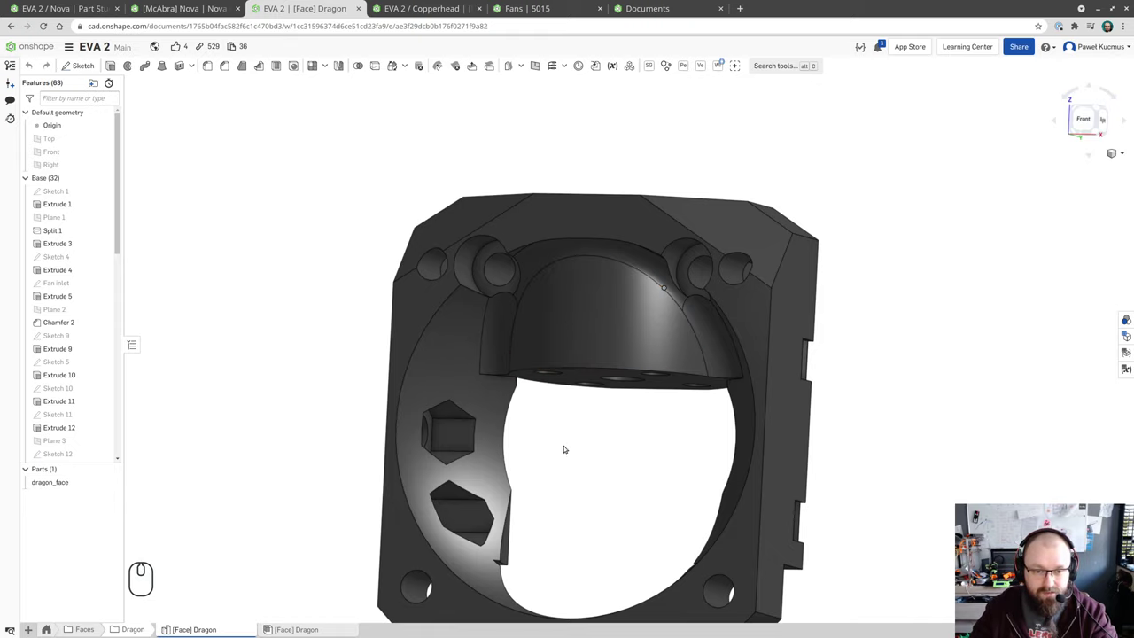
{"action": "left_click_drag", "start_coordinate": [663, 458], "coordinate": [649, 478]}
{"action": "left_click_drag", "start_coordinate": [623, 472], "coordinate": [679, 431]}
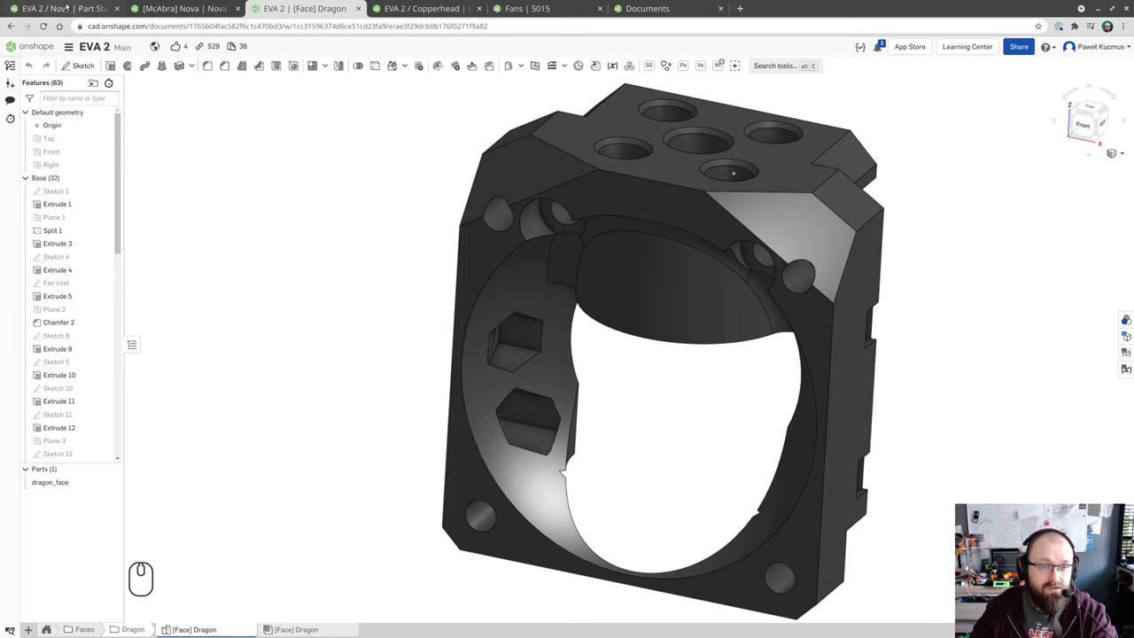
- Return to the Nova part studio and orbit in close on the block's left side face
{"action": "left_click", "coordinate": [70, 3]}
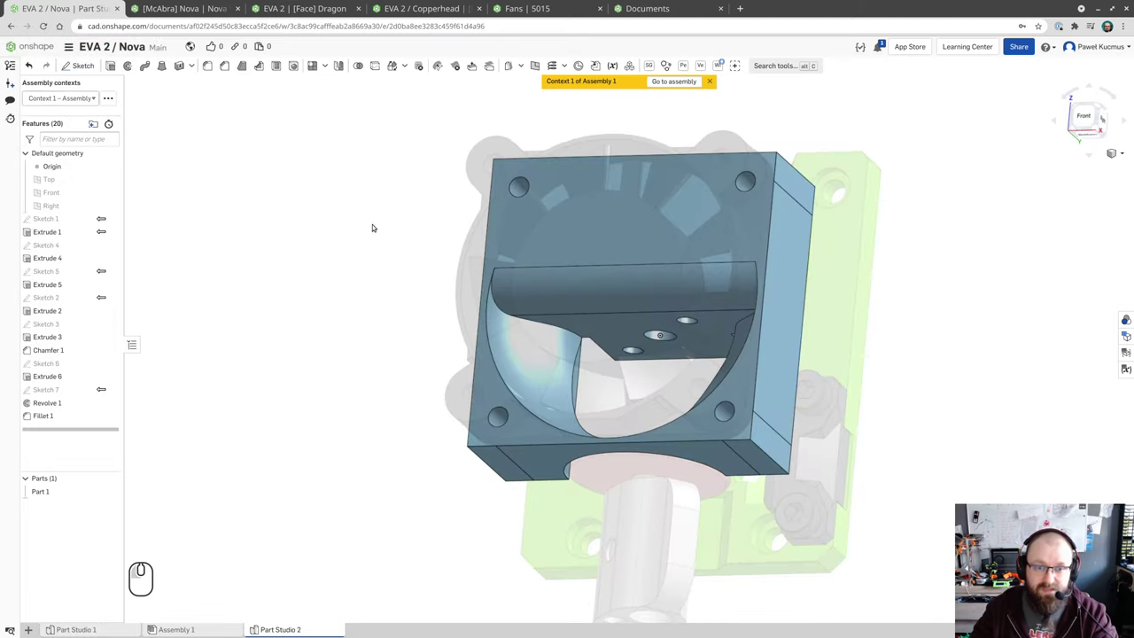
{"action": "left_click_drag", "start_coordinate": [353, 216], "coordinate": [316, 247]}
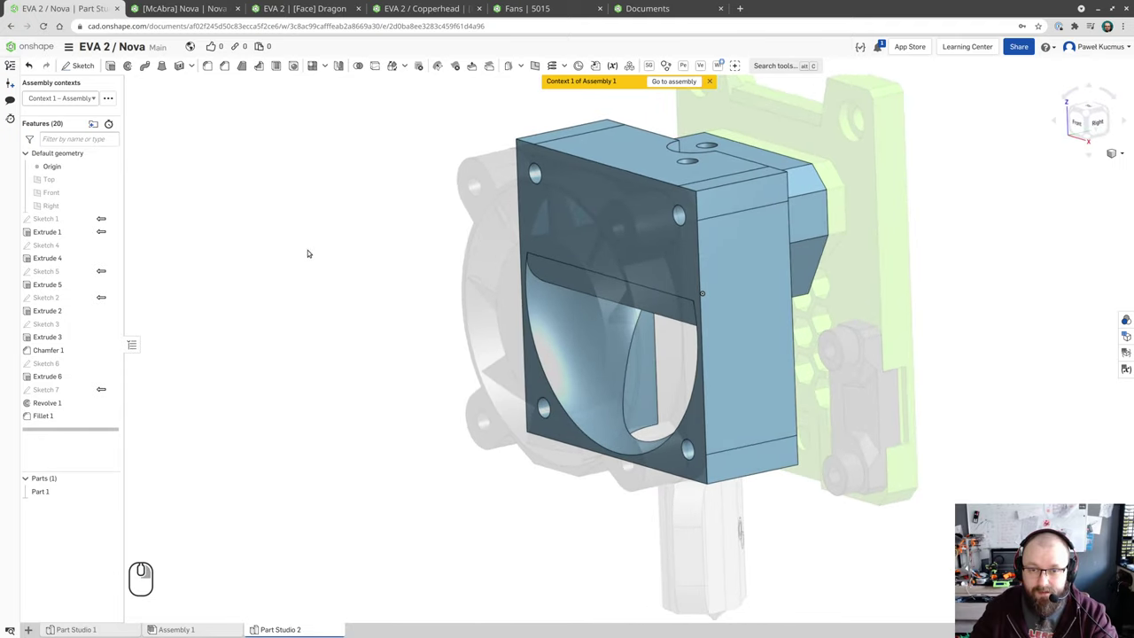
{"action": "scroll", "scroll_direction": "up", "scroll_amount": 3}
{"action": "scroll", "scroll_direction": "down", "scroll_amount": 3}
{"action": "left_click_drag", "start_coordinate": [272, 210], "coordinate": [349, 219]}
{"action": "left_click_drag", "start_coordinate": [397, 249], "coordinate": [417, 251]}
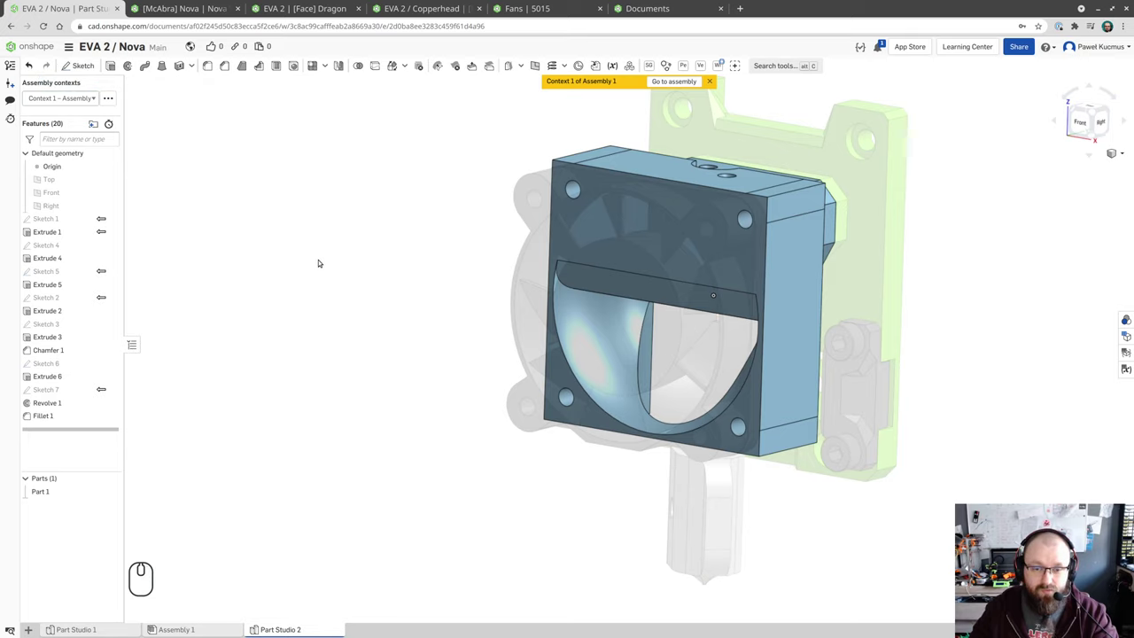
{"action": "left_click_drag", "start_coordinate": [326, 255], "coordinate": [408, 267]}
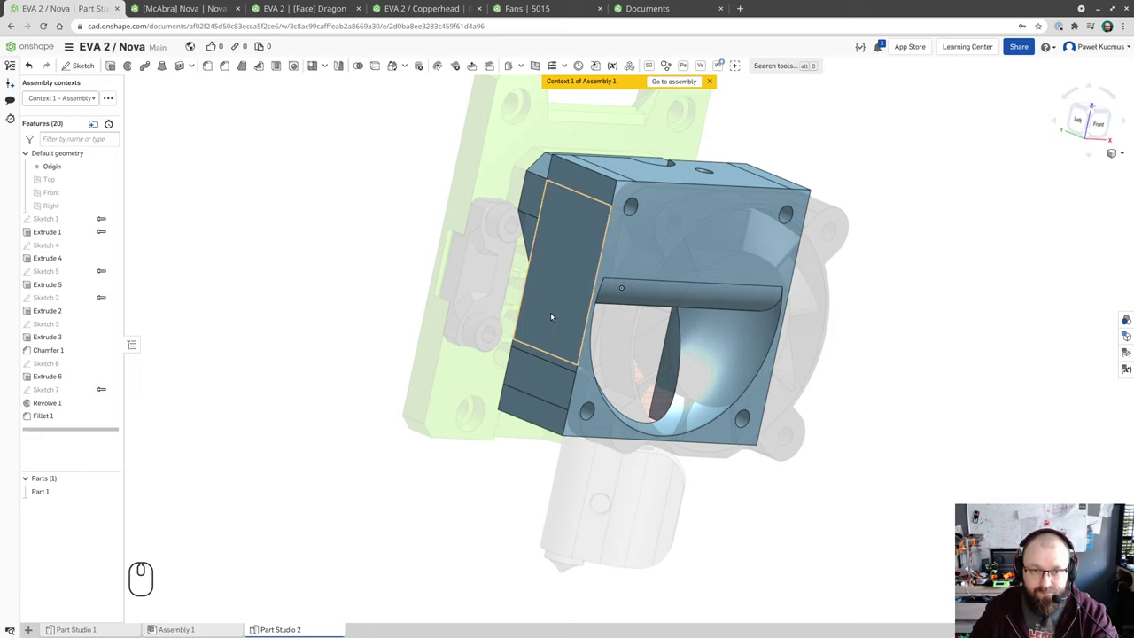
{"action": "left_click_drag", "start_coordinate": [556, 310], "coordinate": [644, 340]}
{"action": "scroll", "scroll_direction": "up", "scroll_amount": 3}
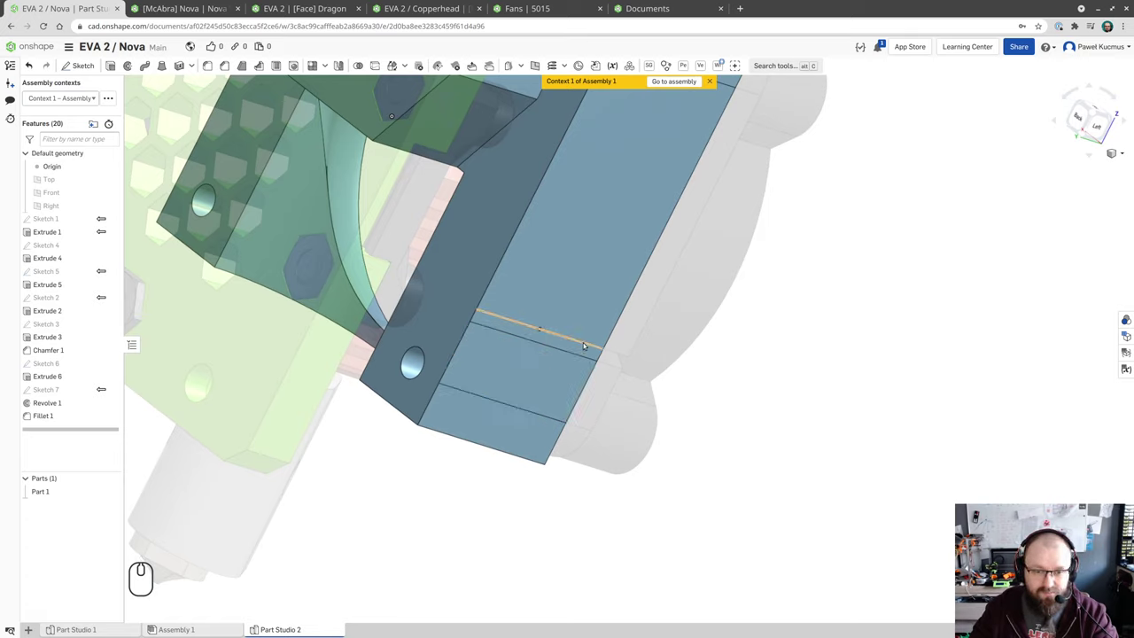
{"action": "left_click", "coordinate": [588, 341]}
{"action": "left_click", "coordinate": [581, 356]}
{"action": "left_click", "coordinate": [852, 396]}
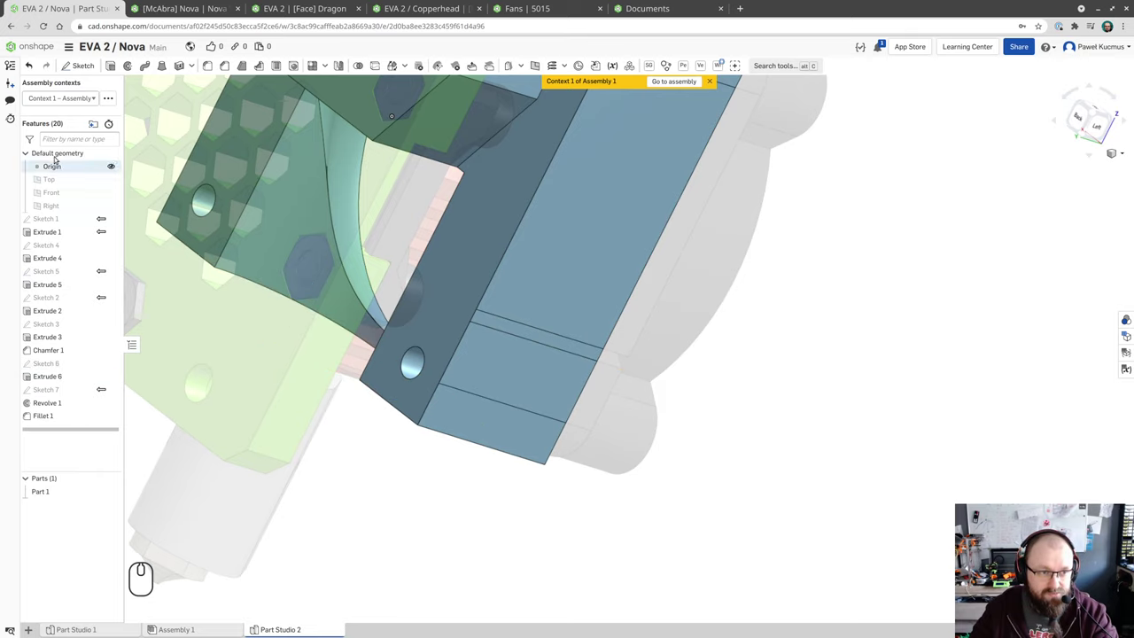
- Set Assembly contexts to None so the block shows alone
{"action": "left_click", "coordinate": [62, 95]}
{"action": "left_click", "coordinate": [56, 110]}
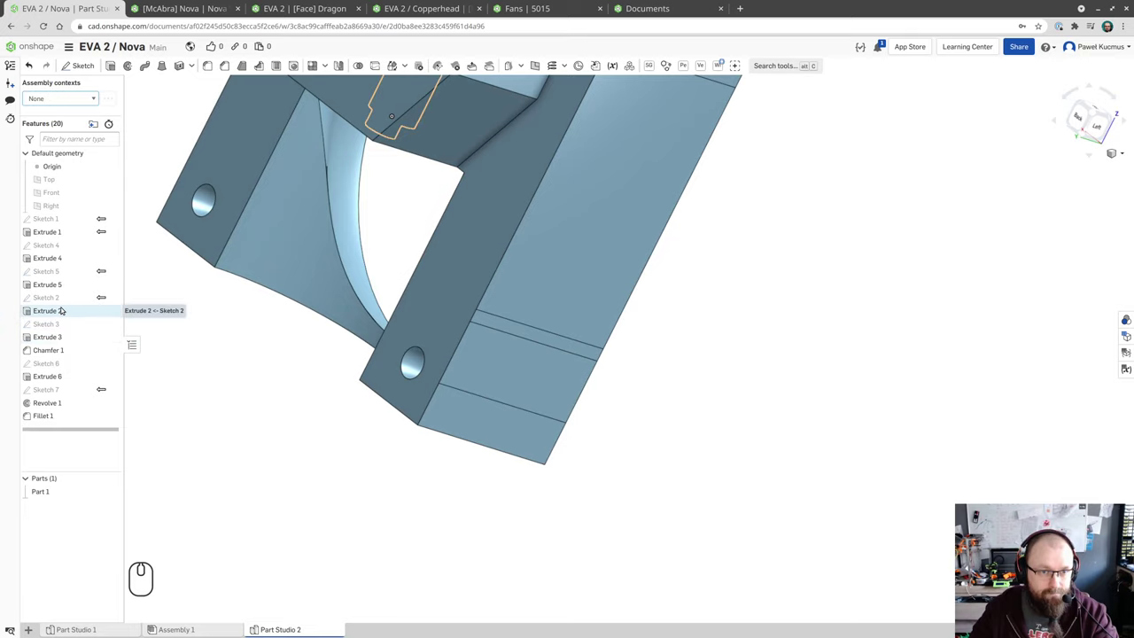
{"action": "left_click", "coordinate": [64, 284]}
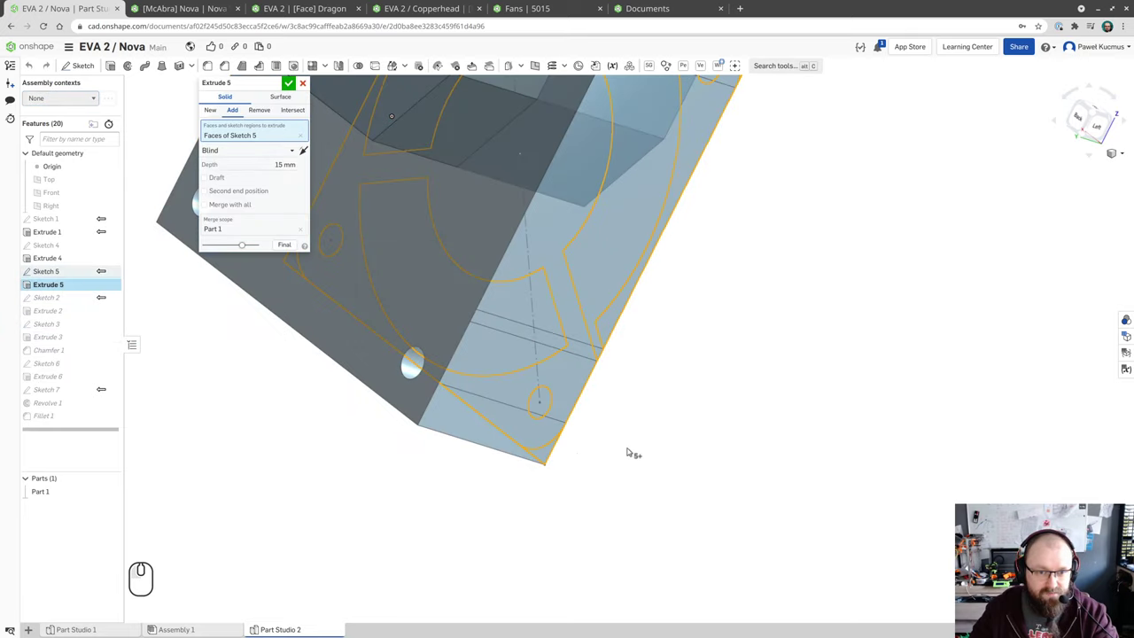
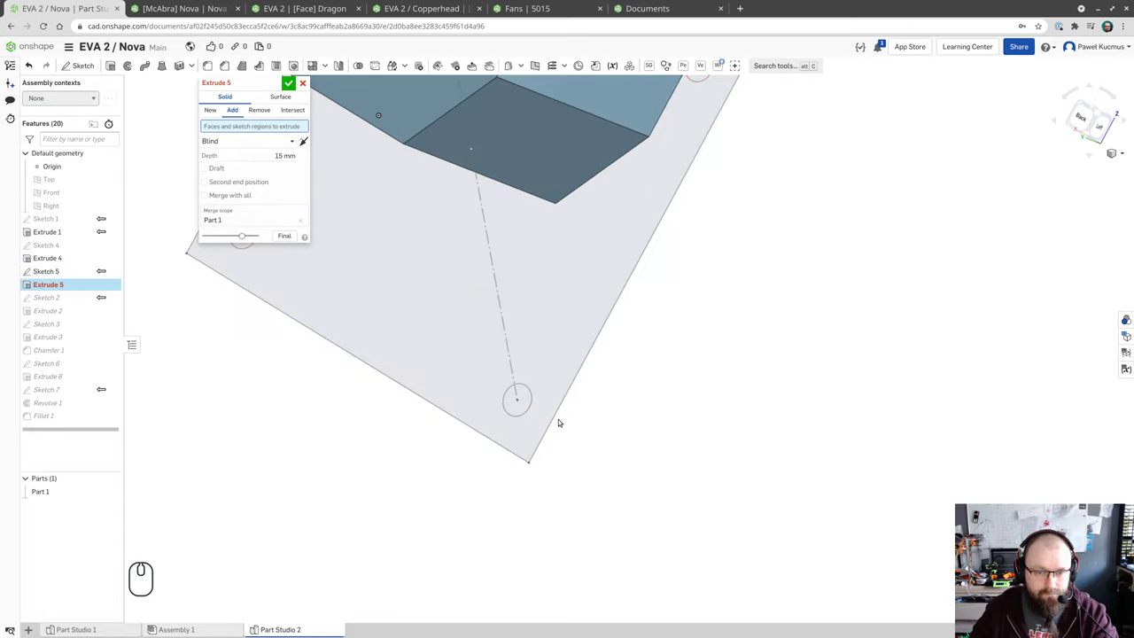
{"action": "scroll", "scroll_direction": "down", "scroll_amount": 3}
{"action": "scroll", "scroll_direction": "up", "scroll_amount": 3}
{"action": "left_click", "coordinate": [78, 266]}
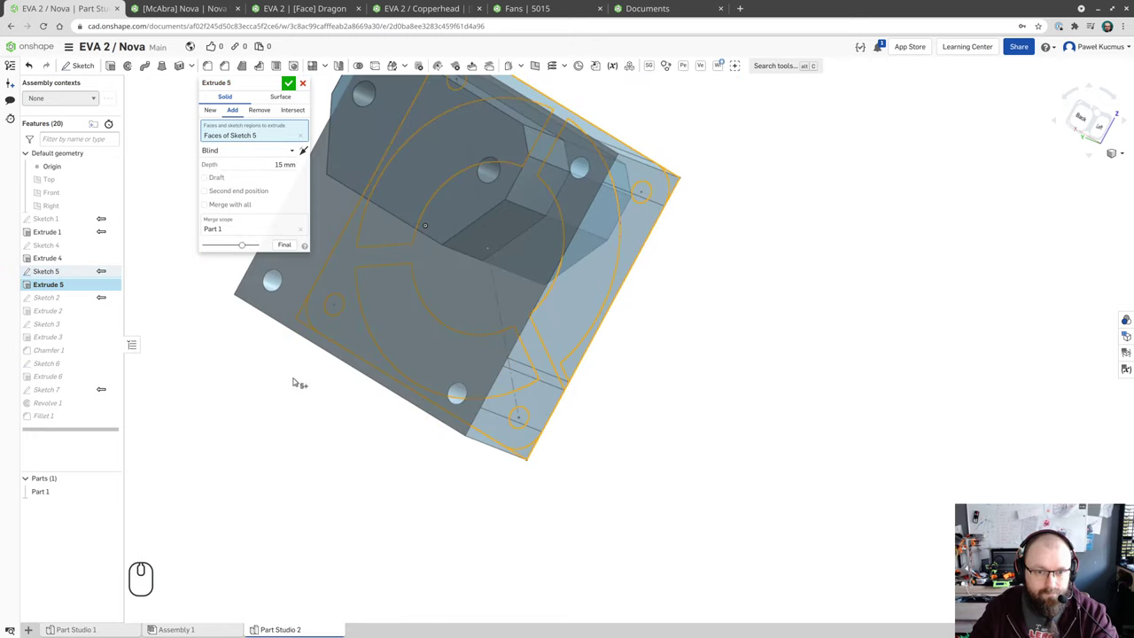
{"action": "left_click_drag", "start_coordinate": [311, 396], "coordinate": [271, 320]}
{"action": "left_click", "coordinate": [294, 81]}
{"action": "left_click_drag", "start_coordinate": [176, 434], "coordinate": [120, 431]}
{"action": "left_click_drag", "start_coordinate": [558, 470], "coordinate": [531, 465]}
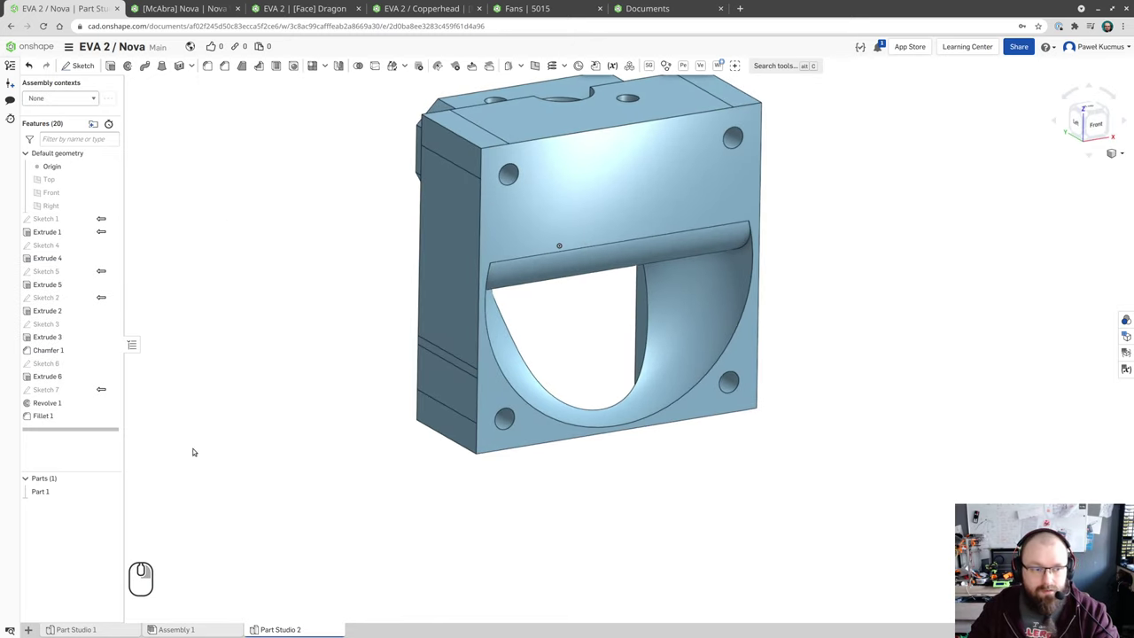
{"action": "left_click", "coordinate": [47, 97]}
- Show Assembly Context 1 again and orbit the block to inspect its left side and top
{"action": "left_click", "coordinate": [54, 120]}
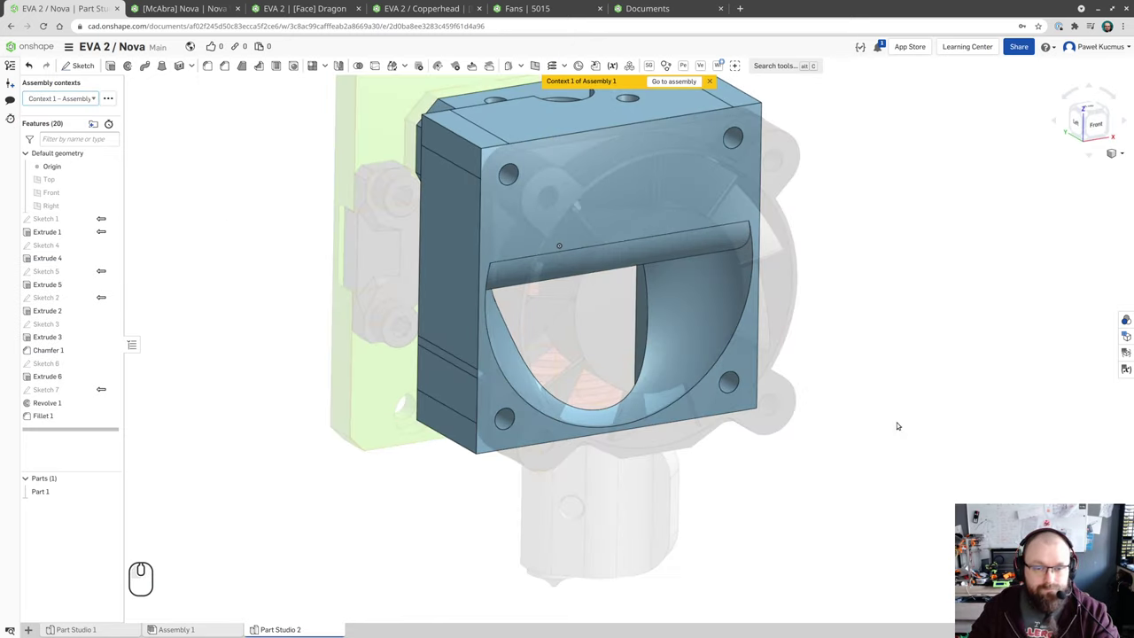
{"action": "left_click_drag", "start_coordinate": [876, 421], "coordinate": [895, 405]}
{"action": "left_click_drag", "start_coordinate": [881, 393], "coordinate": [877, 412]}
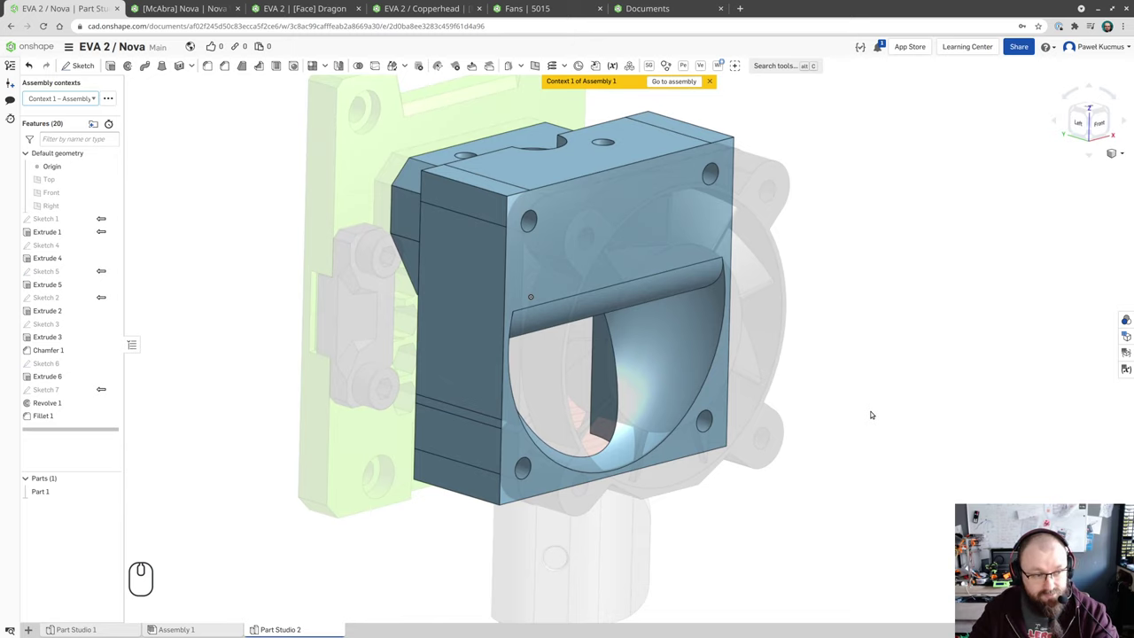
{"action": "left_click_drag", "start_coordinate": [886, 344], "coordinate": [943, 379]}
{"action": "left_click_drag", "start_coordinate": [941, 398], "coordinate": [974, 375]}
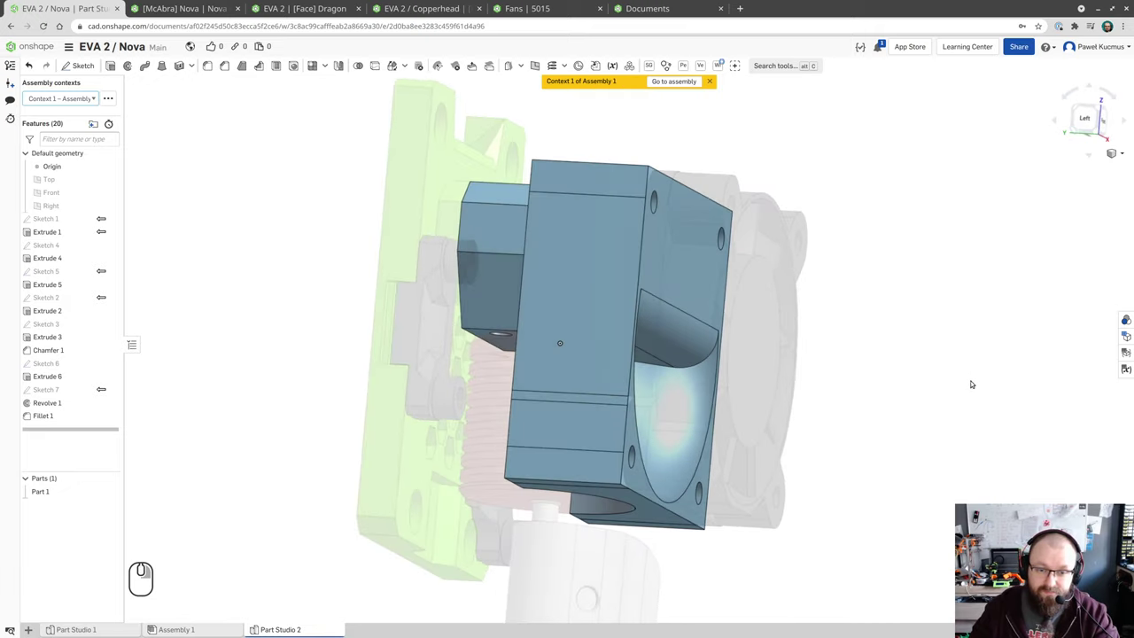
{"action": "left_click_drag", "start_coordinate": [977, 384], "coordinate": [930, 367]}
{"action": "left_click_drag", "start_coordinate": [928, 368], "coordinate": [965, 406]}
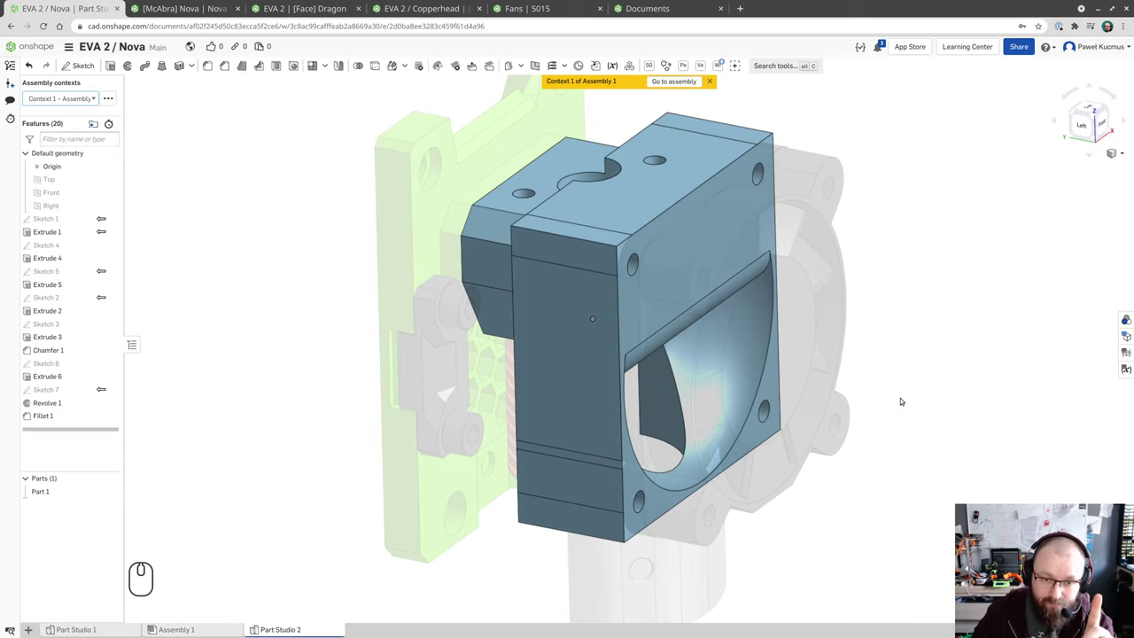
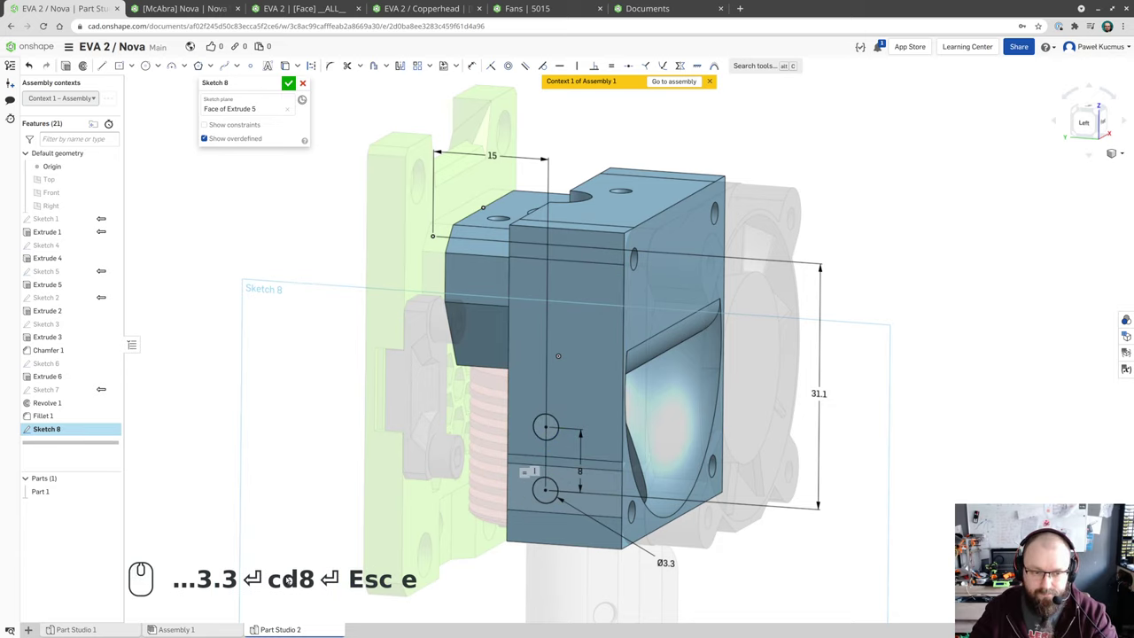
- Cut Sketch 8's two Ø3.3 circles 25 mm into the block as side screw holes (Extrude 7)
{"action": "left_click_drag", "start_coordinate": [934, 443], "coordinate": [340, 217]}
{"action": "type", "text": "e"}
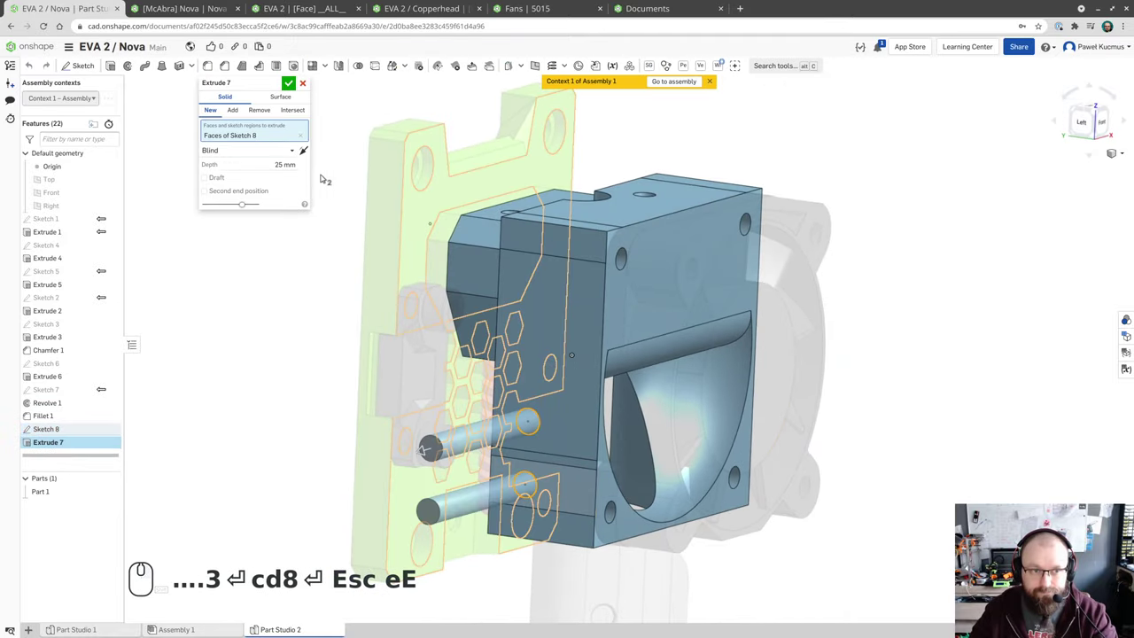
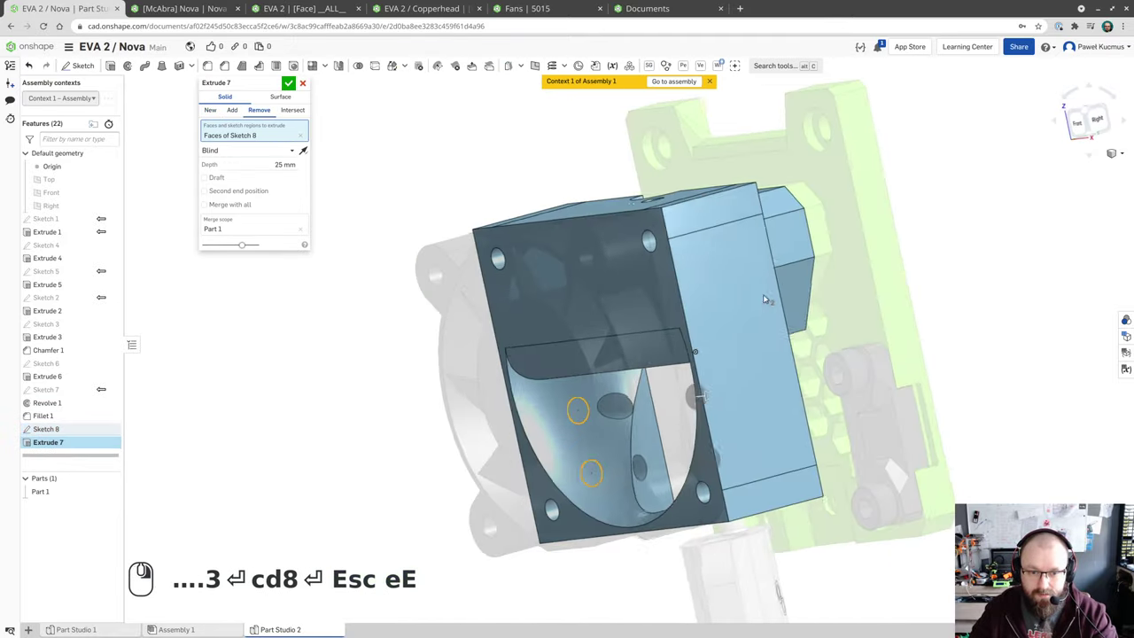
{"action": "left_click_drag", "start_coordinate": [806, 299], "coordinate": [390, 123]}
{"action": "left_click_drag", "start_coordinate": [295, 85], "coordinate": [297, 121]}
{"action": "left_click_drag", "start_coordinate": [281, 272], "coordinate": [204, 249]}
{"action": "scroll", "scroll_direction": "up", "scroll_amount": 3}
{"action": "scroll", "scroll_direction": "down", "scroll_amount": 3}
{"action": "scroll", "scroll_direction": "up", "scroll_amount": 3}
{"action": "scroll", "scroll_direction": "down", "scroll_amount": 3}
{"action": "scroll", "scroll_direction": "up", "scroll_amount": 3}
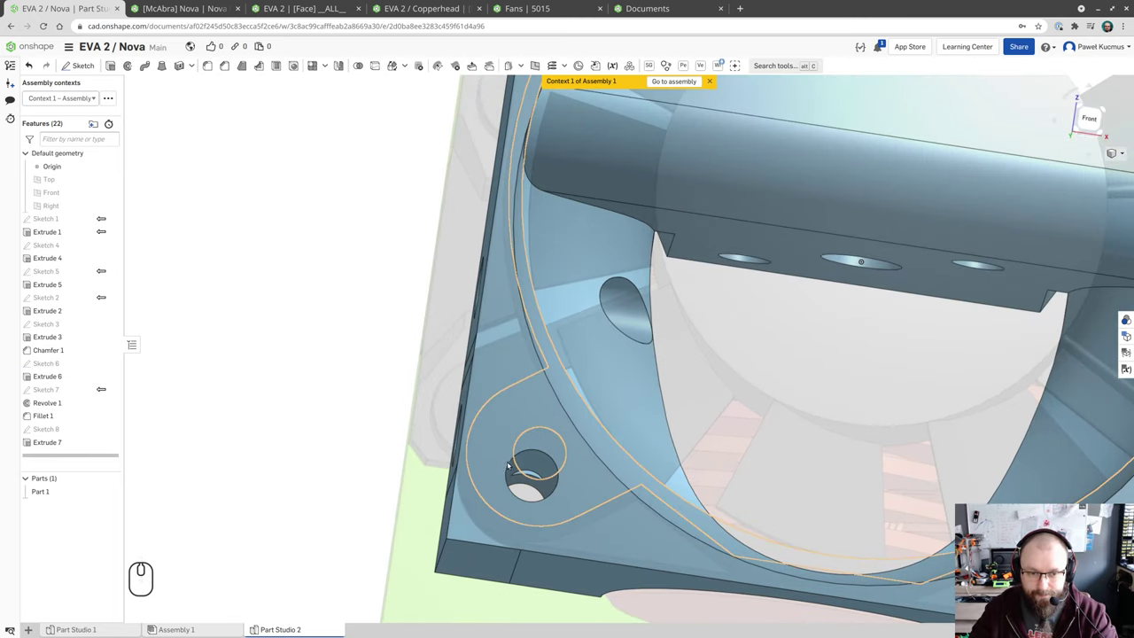
{"action": "left_click_drag", "start_coordinate": [543, 466], "coordinate": [550, 478]}
{"action": "scroll", "scroll_direction": "down", "scroll_amount": 3}
{"action": "left_click_drag", "start_coordinate": [548, 477], "coordinate": [548, 470]}
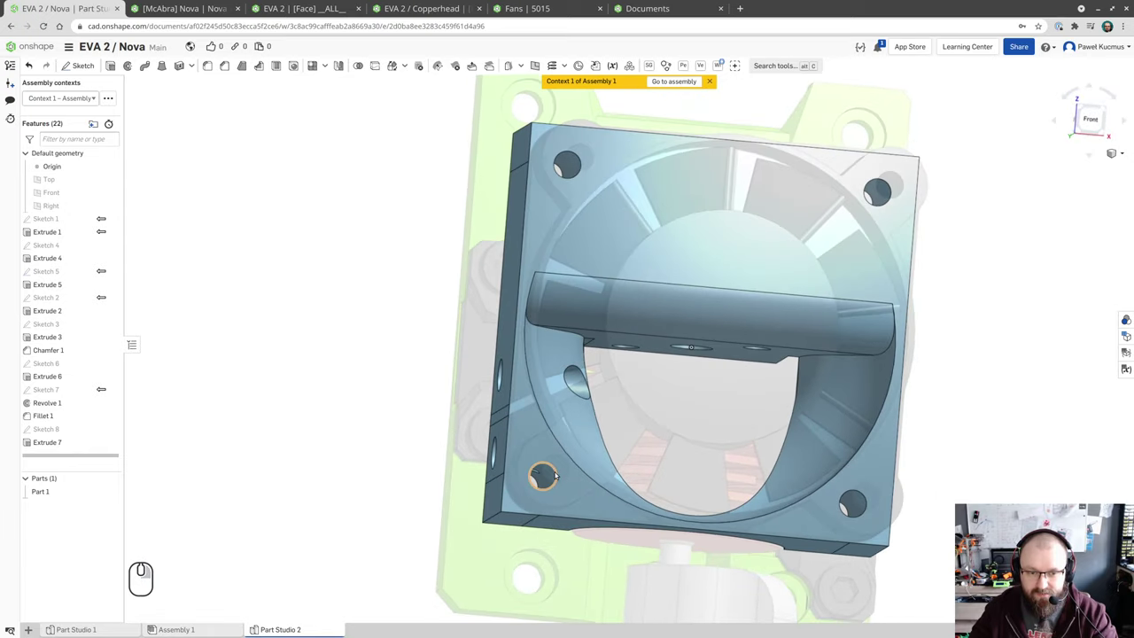
{"action": "left_click", "coordinate": [560, 472]}
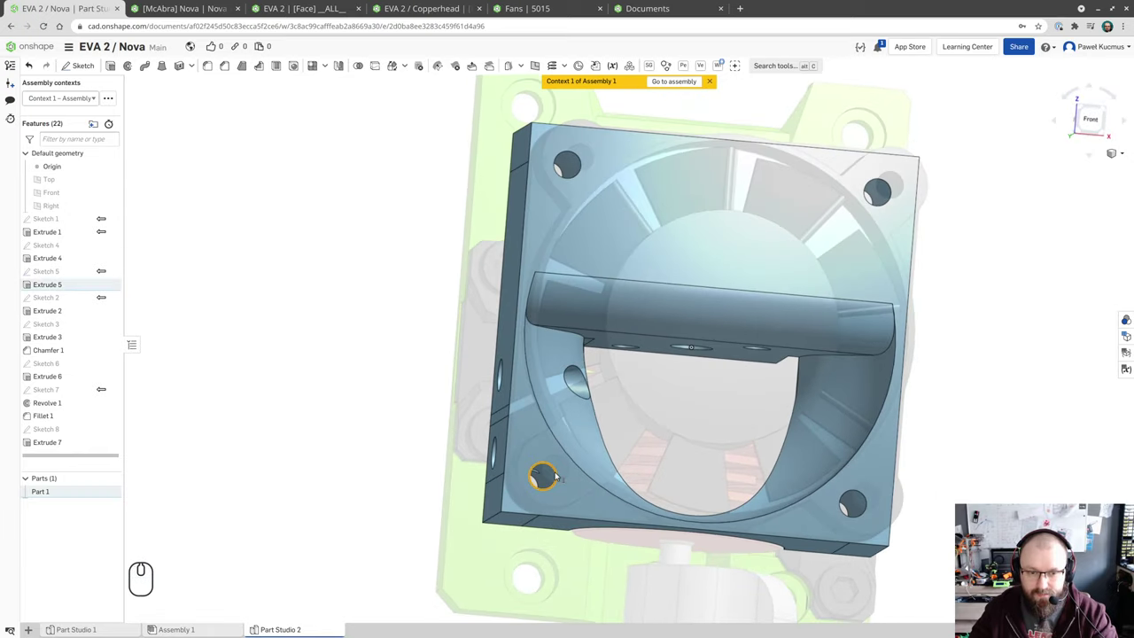
{"action": "left_click_drag", "start_coordinate": [560, 472], "coordinate": [573, 479]}
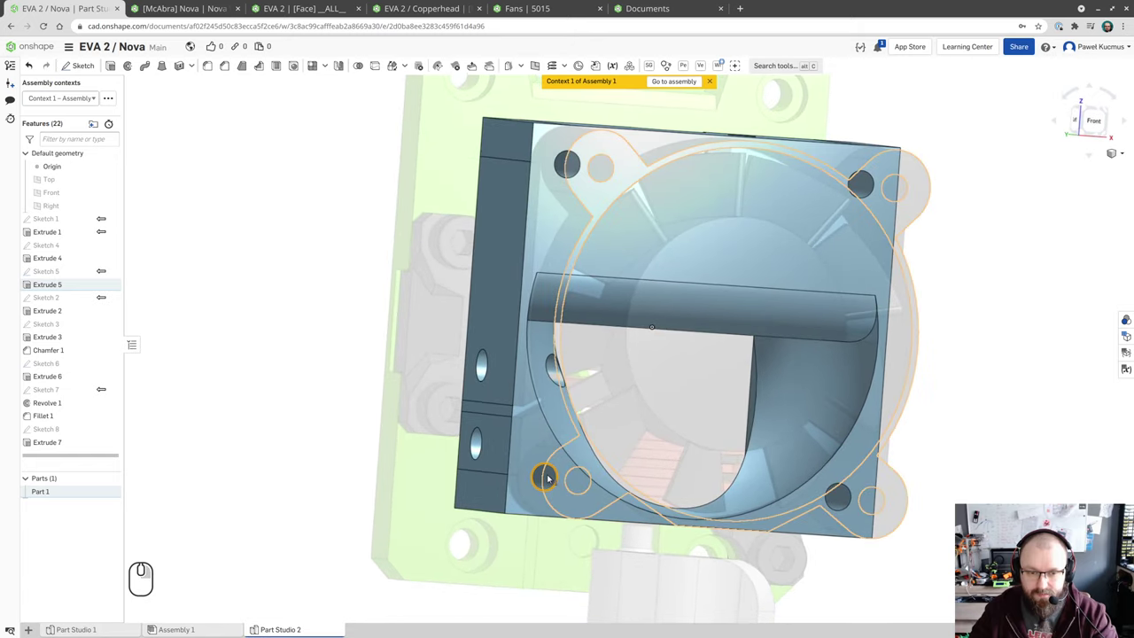
{"action": "left_click", "coordinate": [355, 441]}
{"action": "left_click_drag", "start_coordinate": [348, 439], "coordinate": [346, 434]}
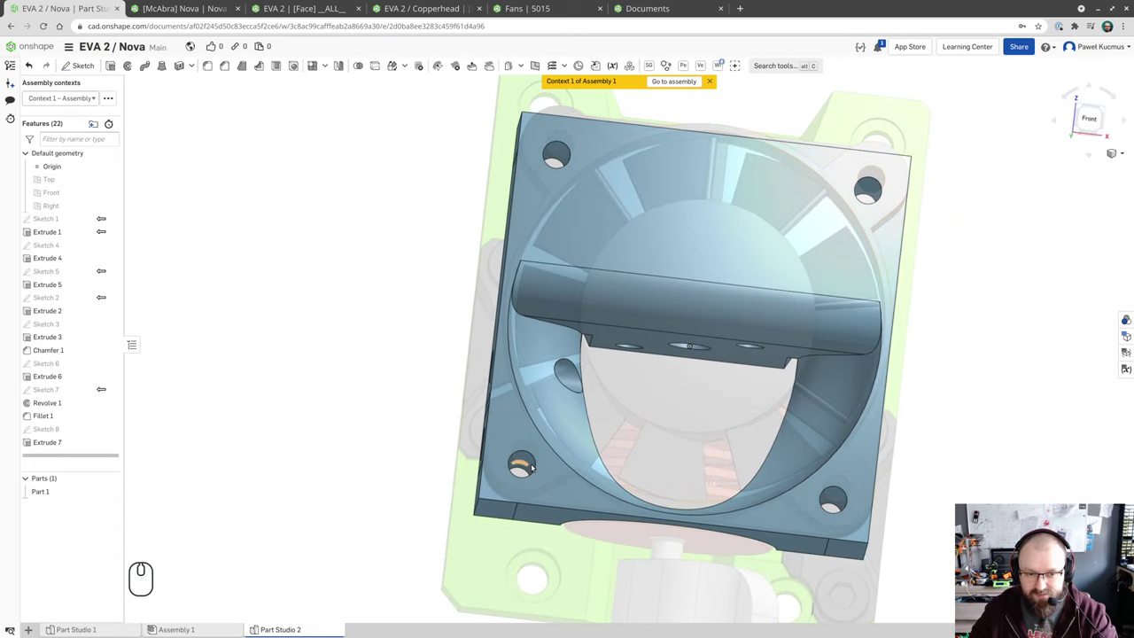
{"action": "left_click_drag", "start_coordinate": [354, 449], "coordinate": [310, 466]}
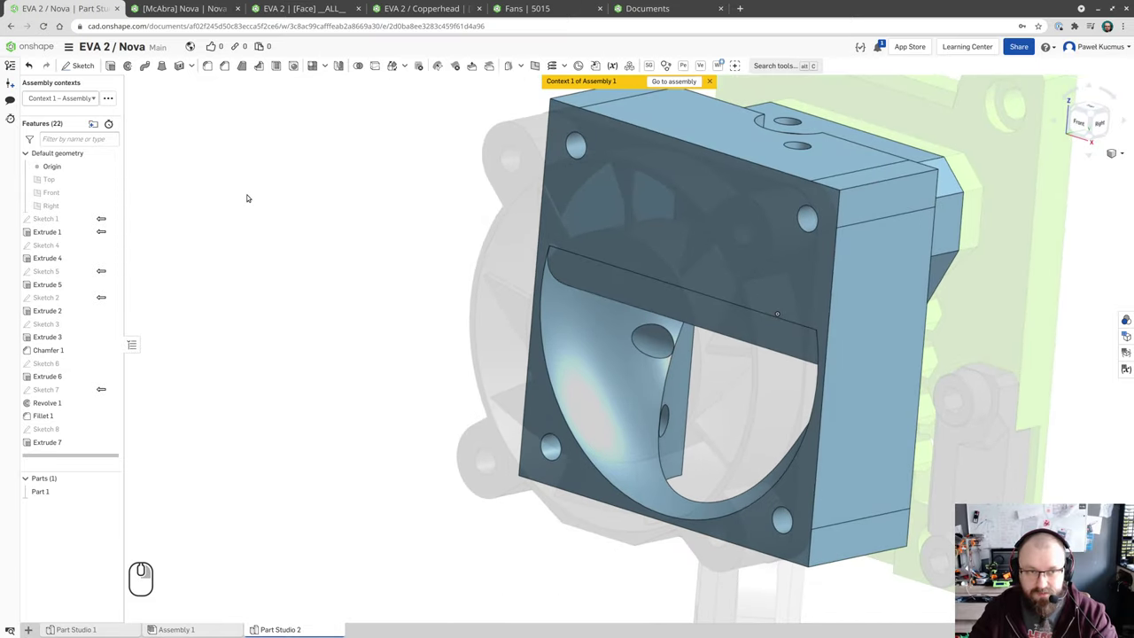
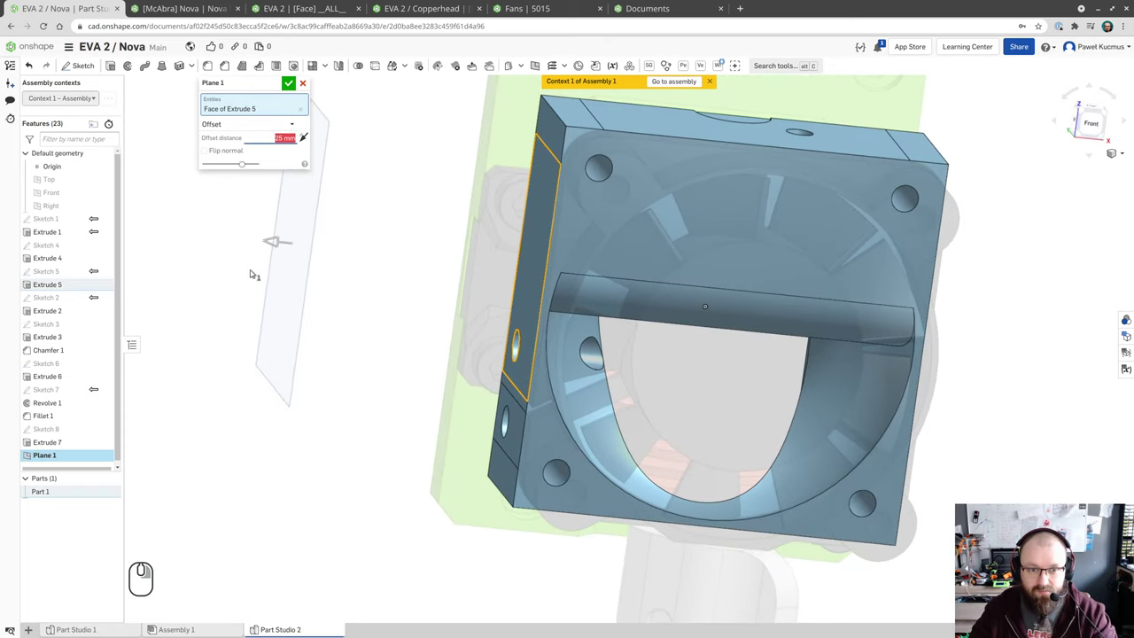
- Create Plane 1 offset 3 mm from Extrude 5's side face and switch the assembly context to None
{"action": "left_click_drag", "start_coordinate": [371, 340], "coordinate": [440, 329]}
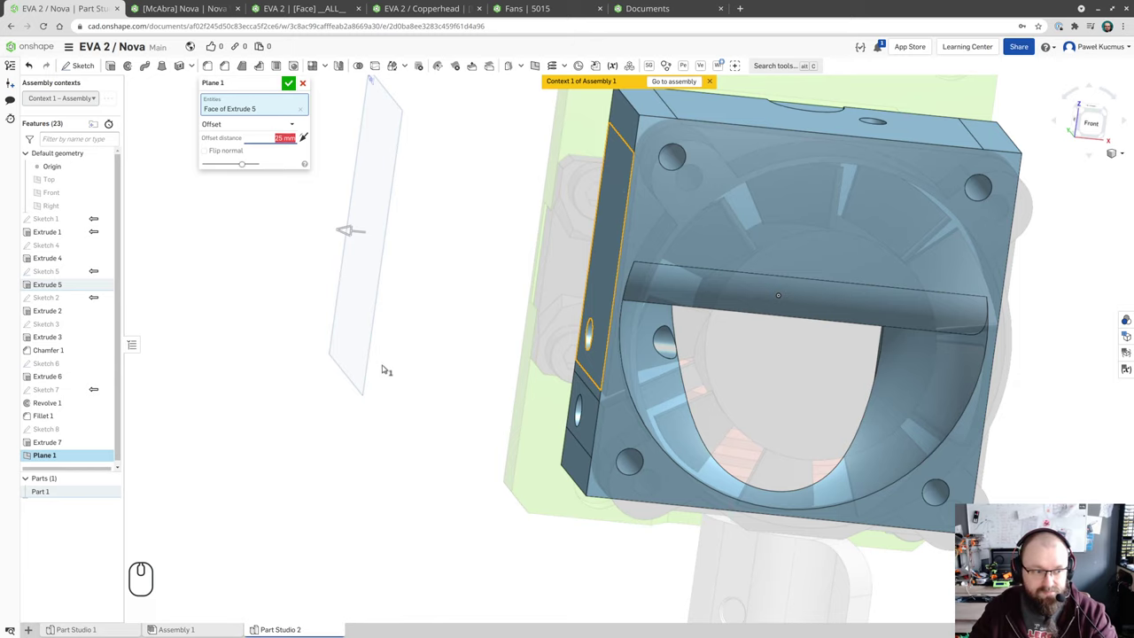
{"action": "key", "text": "3"}
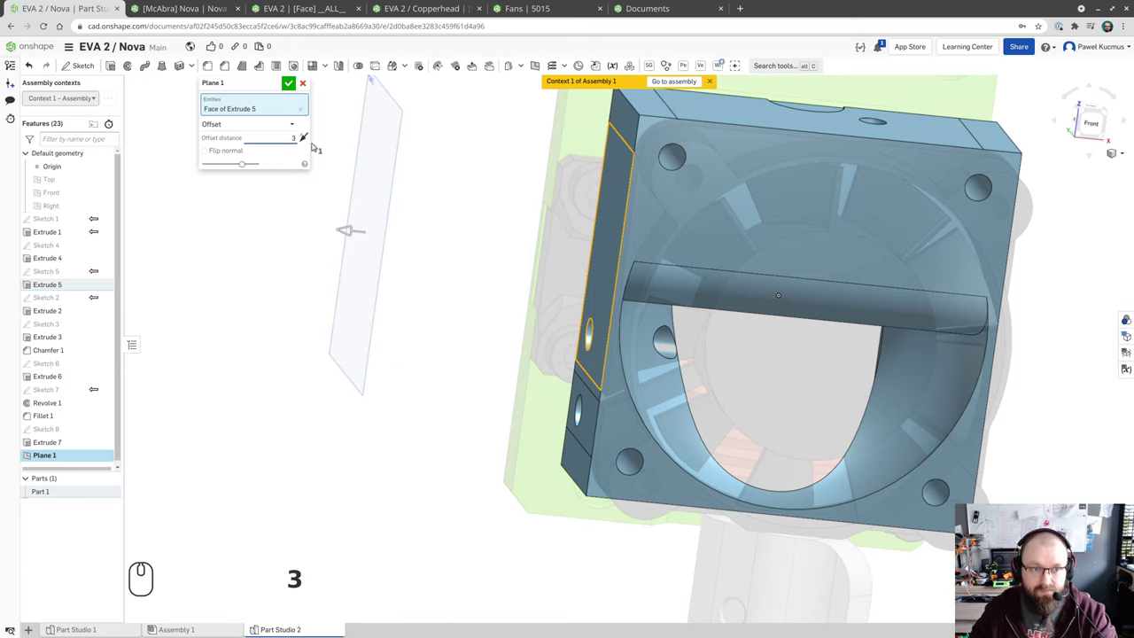
{"action": "left_click", "coordinate": [308, 137]}
{"action": "right_click", "coordinate": [390, 326]}
{"action": "left_click_drag", "start_coordinate": [363, 322], "coordinate": [356, 319]}
{"action": "left_click", "coordinate": [289, 81]}
{"action": "left_click", "coordinate": [64, 89]}
{"action": "left_click", "coordinate": [63, 93]}
{"action": "left_click", "coordinate": [65, 107]}
- Turn the block to show Plane 1 edge-on and select it for a new sketch
{"action": "middle_click", "coordinate": [454, 240]}
{"action": "middle_click", "coordinate": [295, 300]}
{"action": "left_click_drag", "start_coordinate": [282, 301], "coordinate": [292, 300]}
{"action": "right_click", "coordinate": [271, 320]}
{"action": "type", "text": "3s"}
{"action": "left_click_drag", "start_coordinate": [304, 337], "coordinate": [288, 342]}
{"action": "left_click", "coordinate": [68, 455]}
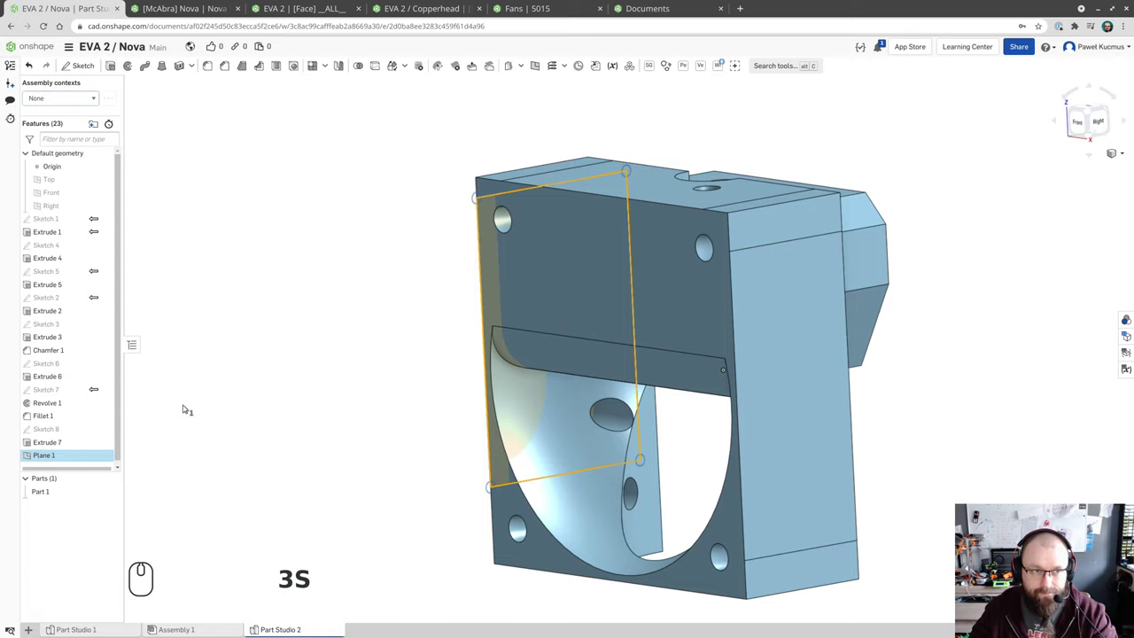
- Start Sketch 9 on Plane 1
{"action": "type", "text": "s"}
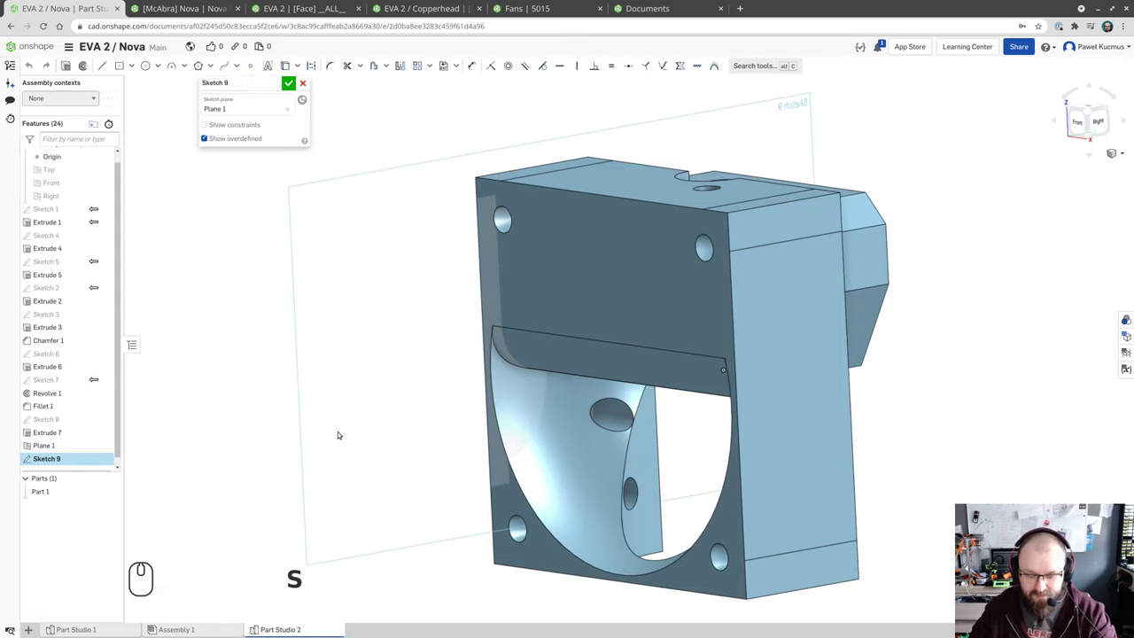
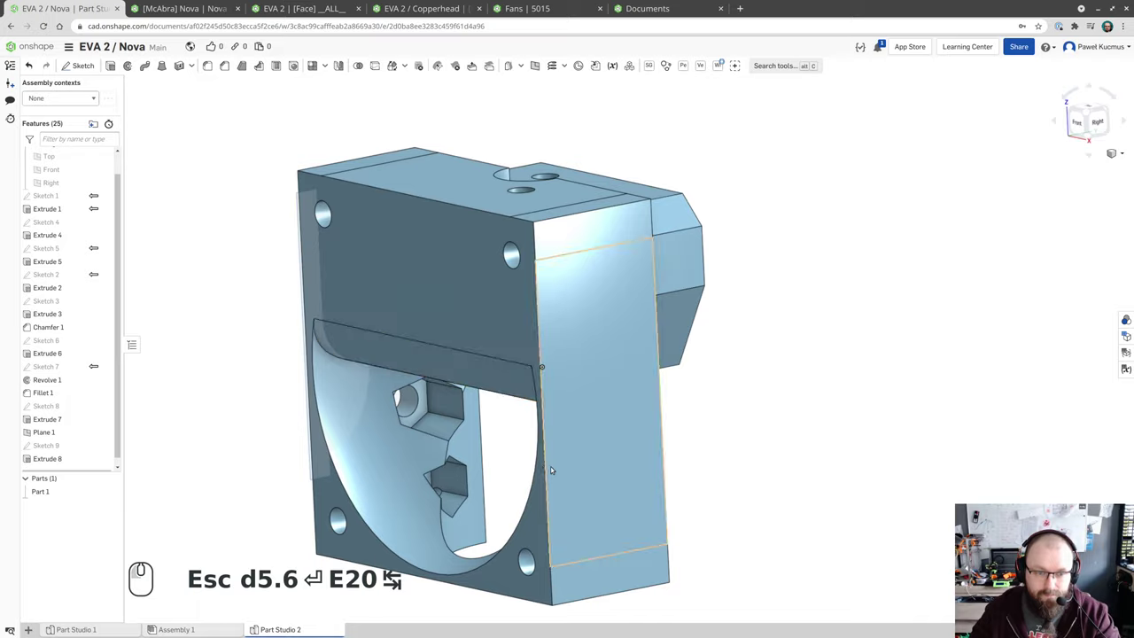
- Inspect the Extrude 8 nut pockets from inside the block and show Sketch 9 again
{"action": "left_click_drag", "start_coordinate": [533, 449], "coordinate": [588, 435]}
{"action": "middle_click", "coordinate": [552, 451]}
{"action": "left_click_drag", "start_coordinate": [527, 456], "coordinate": [453, 474]}
{"action": "scroll", "scroll_direction": "up", "scroll_amount": 3}
{"action": "scroll", "scroll_direction": "down", "scroll_amount": 3}
{"action": "scroll", "scroll_direction": "up", "scroll_amount": 3}
{"action": "left_click_drag", "start_coordinate": [605, 476], "coordinate": [627, 522]}
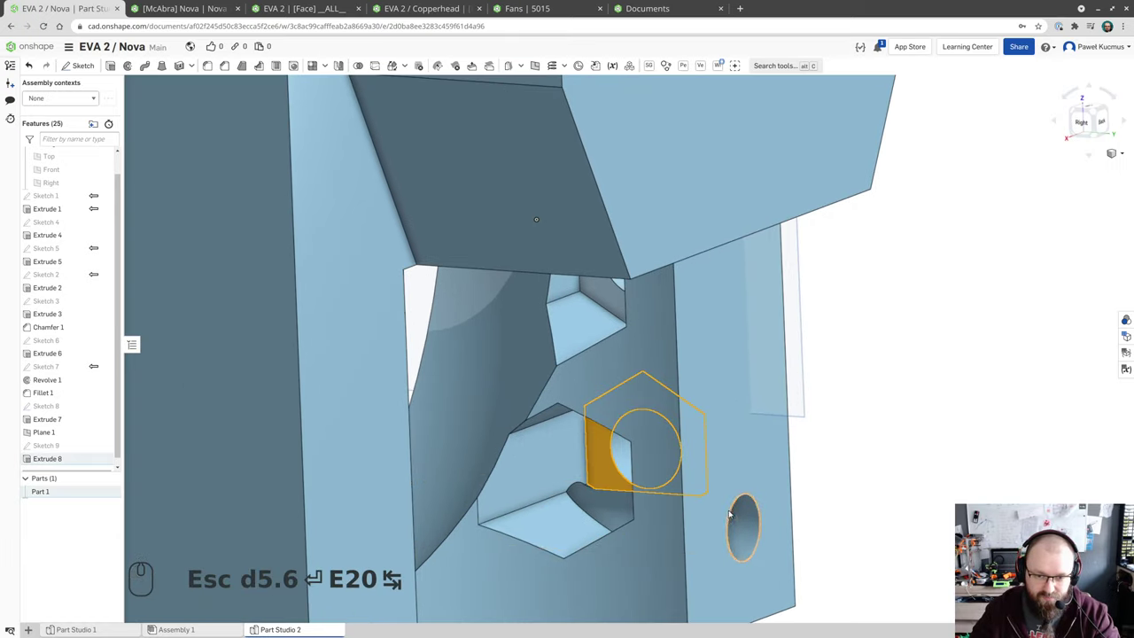
{"action": "scroll", "scroll_direction": "down", "scroll_amount": 3}
{"action": "left_click_drag", "start_coordinate": [844, 556], "coordinate": [793, 498]}
{"action": "left_click", "coordinate": [785, 497]}
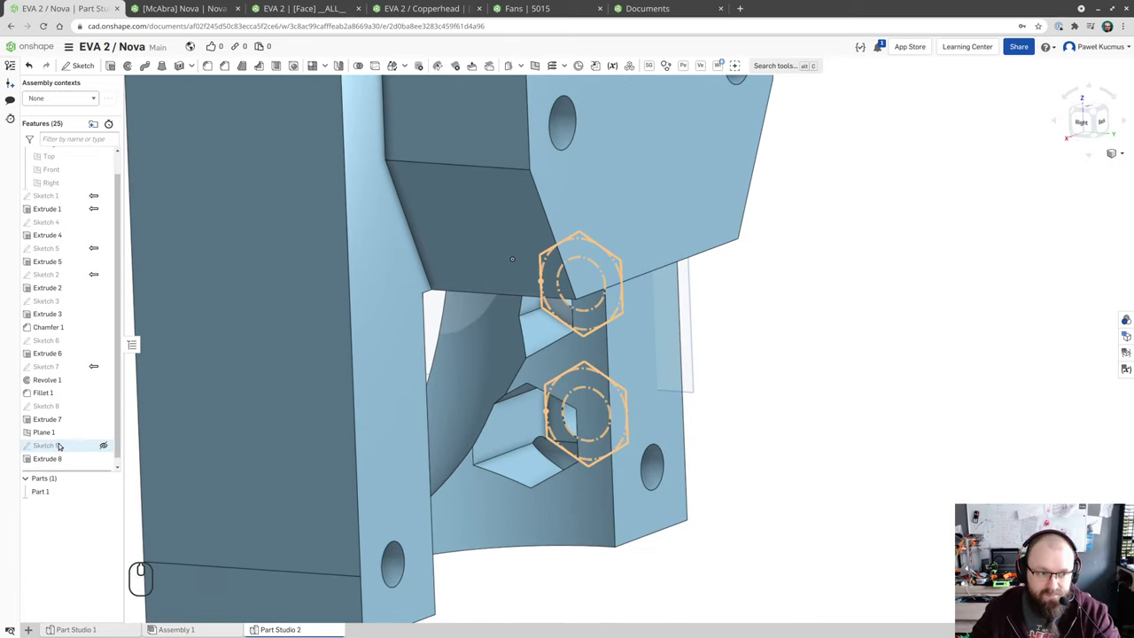
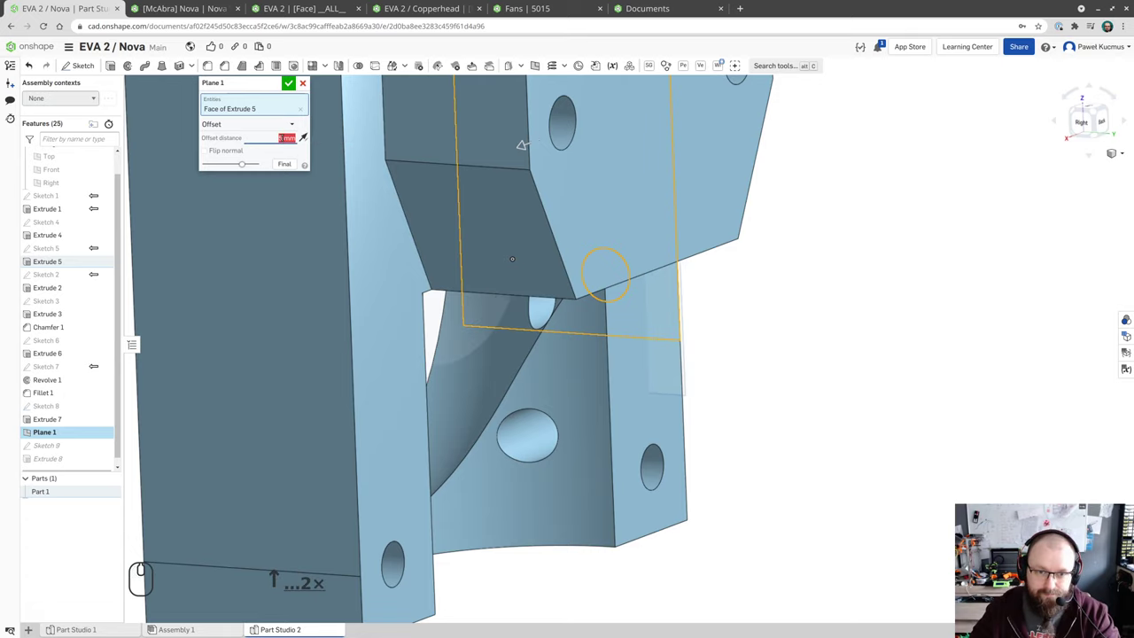
- Close the Plane 1 edit unchanged and check the pockets from the side and front faces
{"action": "left_click", "coordinate": [292, 84]}
{"action": "left_click_drag", "start_coordinate": [764, 374], "coordinate": [775, 378]}
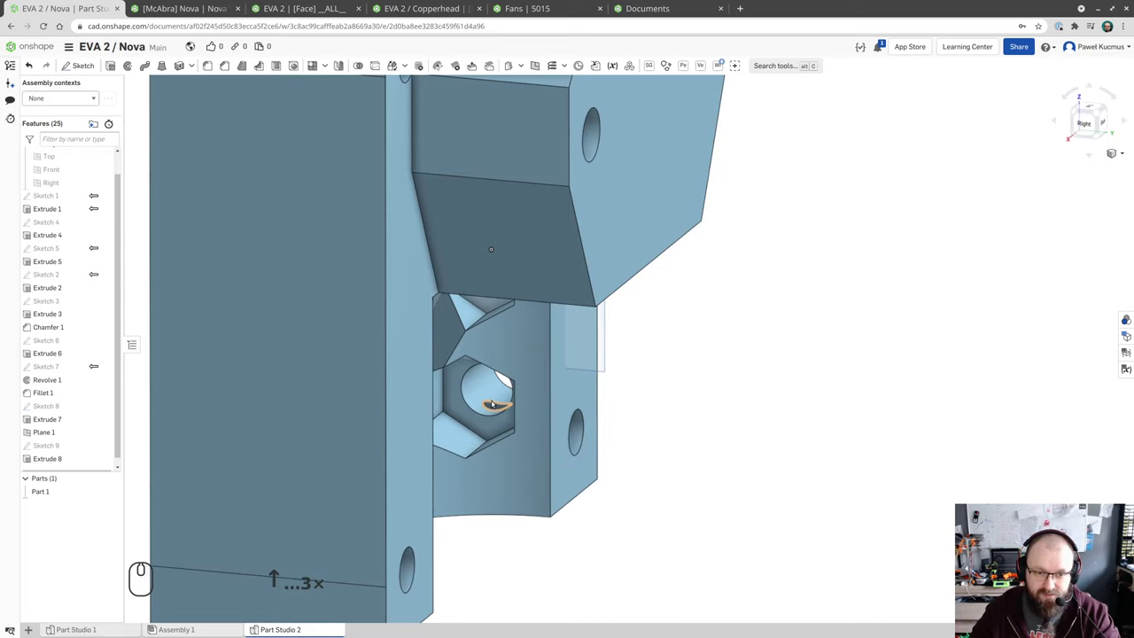
{"action": "scroll", "scroll_direction": "up", "scroll_amount": 3}
{"action": "scroll", "scroll_direction": "down", "scroll_amount": 3}
{"action": "left_click_drag", "start_coordinate": [696, 447], "coordinate": [752, 451]}
{"action": "left_click_drag", "start_coordinate": [382, 430], "coordinate": [612, 461]}
{"action": "left_click_drag", "start_coordinate": [595, 461], "coordinate": [611, 462]}
{"action": "scroll", "scroll_direction": "up", "scroll_amount": 3}
{"action": "left_click", "coordinate": [451, 324]}
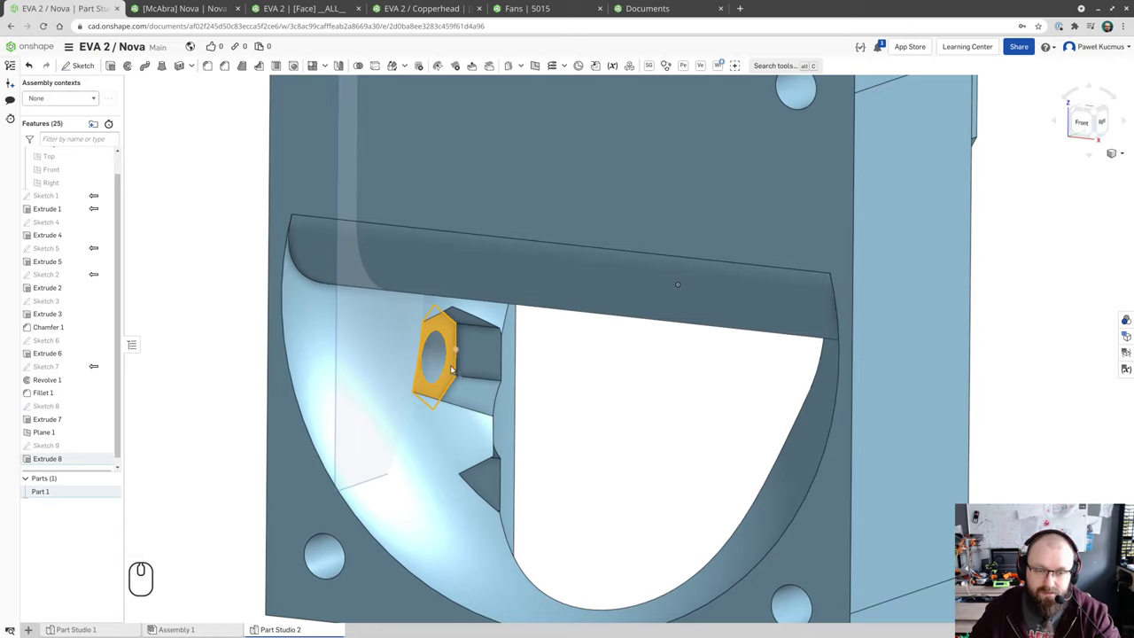
{"action": "scroll", "scroll_direction": "down", "scroll_amount": 3}
{"action": "left_click_drag", "start_coordinate": [560, 432], "coordinate": [566, 435]}
{"action": "left_click_drag", "start_coordinate": [494, 412], "coordinate": [505, 408]}
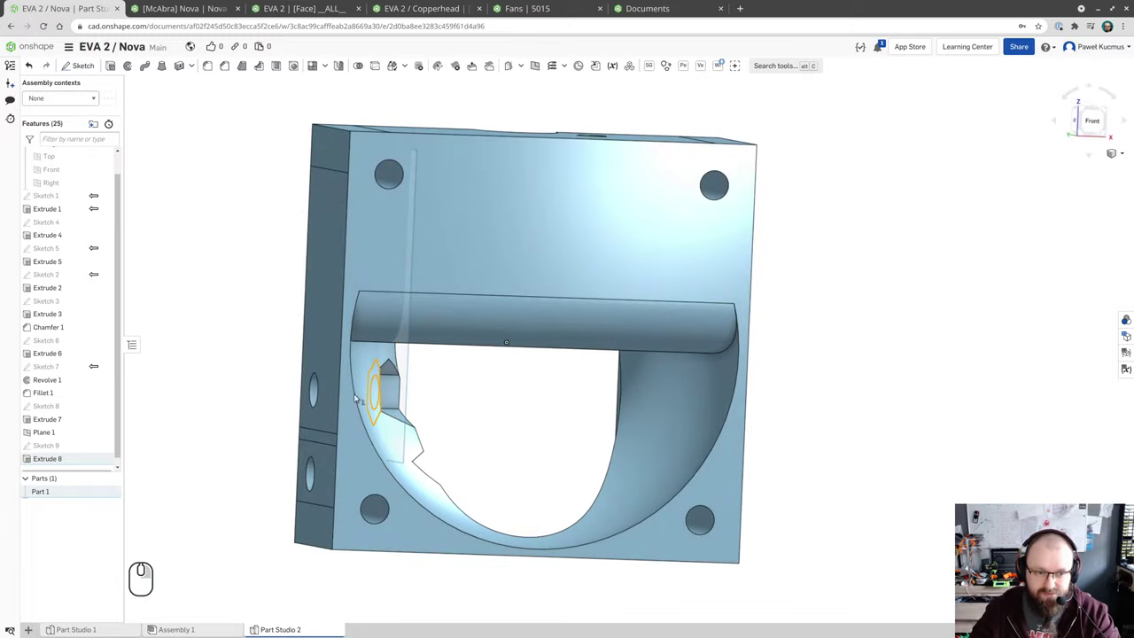
{"action": "left_click_drag", "start_coordinate": [480, 421], "coordinate": [429, 424]}
{"action": "left_click", "coordinate": [599, 430]}
{"action": "left_click_drag", "start_coordinate": [589, 431], "coordinate": [528, 433]}
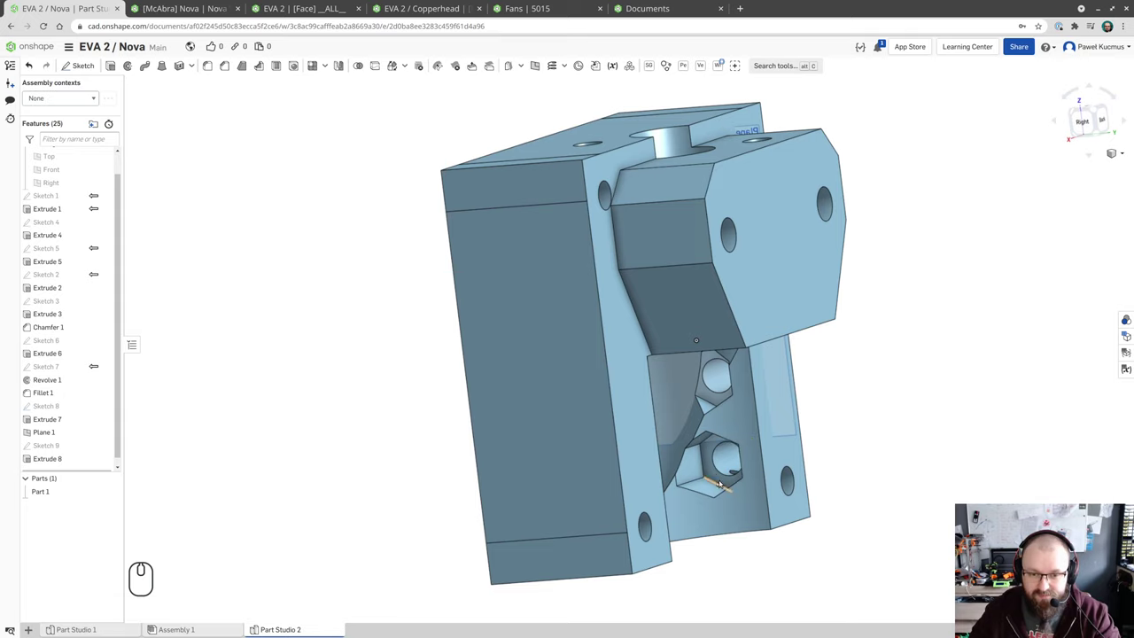
{"action": "left_click_drag", "start_coordinate": [687, 452], "coordinate": [754, 449]}
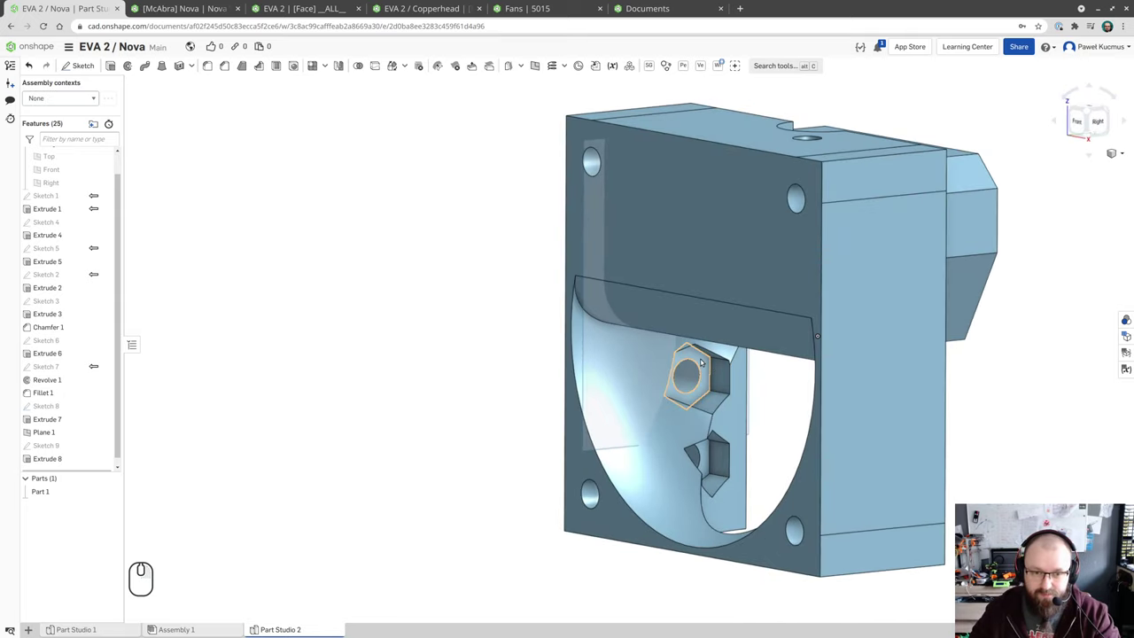
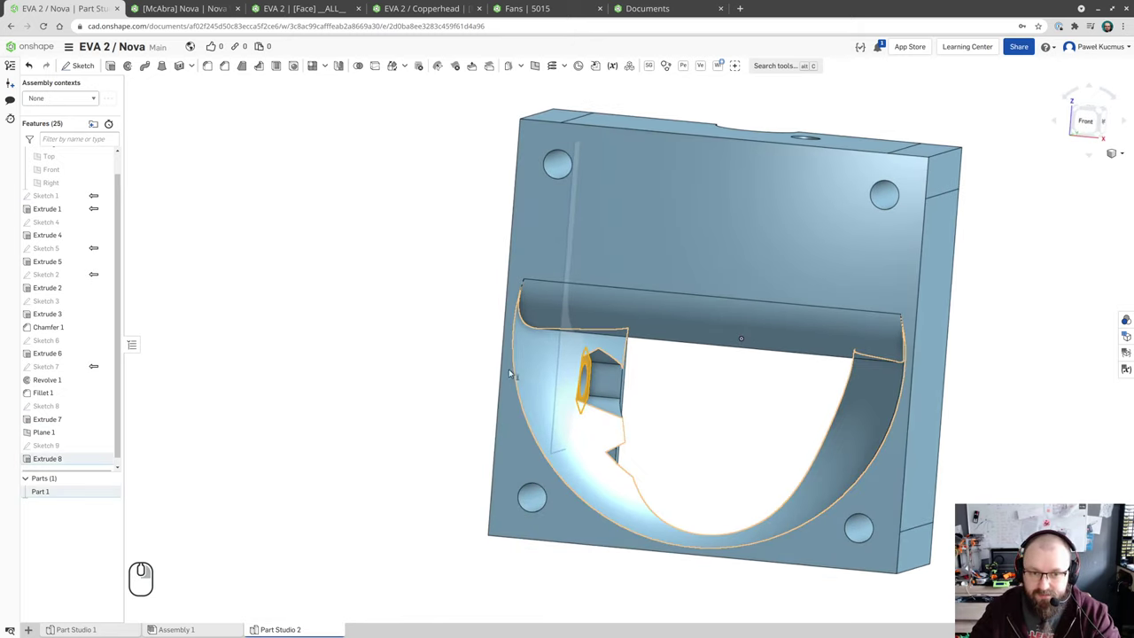
- Start a Fillet on the edge beside the lower nut pocket
{"action": "left_click_drag", "start_coordinate": [509, 373], "coordinate": [507, 374]}
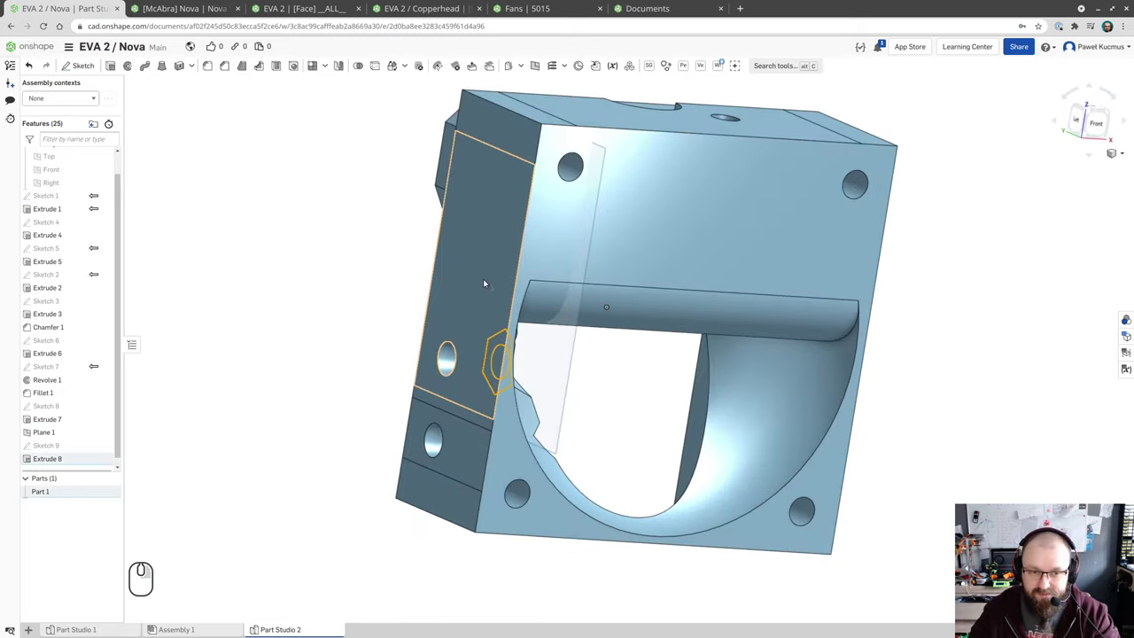
{"action": "right_click", "coordinate": [629, 364]}
{"action": "left_click", "coordinate": [628, 357]}
{"action": "left_click_drag", "start_coordinate": [626, 380], "coordinate": [561, 371]}
{"action": "scroll", "scroll_direction": "up", "scroll_amount": 3}
{"action": "scroll", "scroll_direction": "down", "scroll_amount": 3}
{"action": "left_click_drag", "start_coordinate": [673, 421], "coordinate": [660, 433]}
{"action": "scroll", "scroll_direction": "up", "scroll_amount": 3}
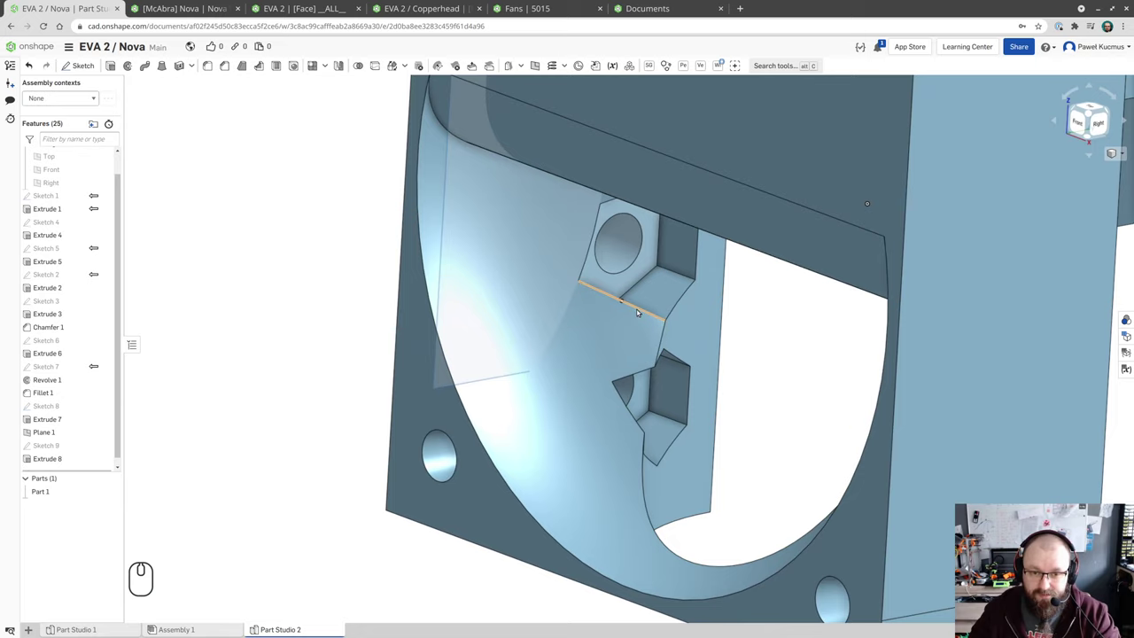
{"action": "left_click_drag", "start_coordinate": [685, 291], "coordinate": [698, 292]}
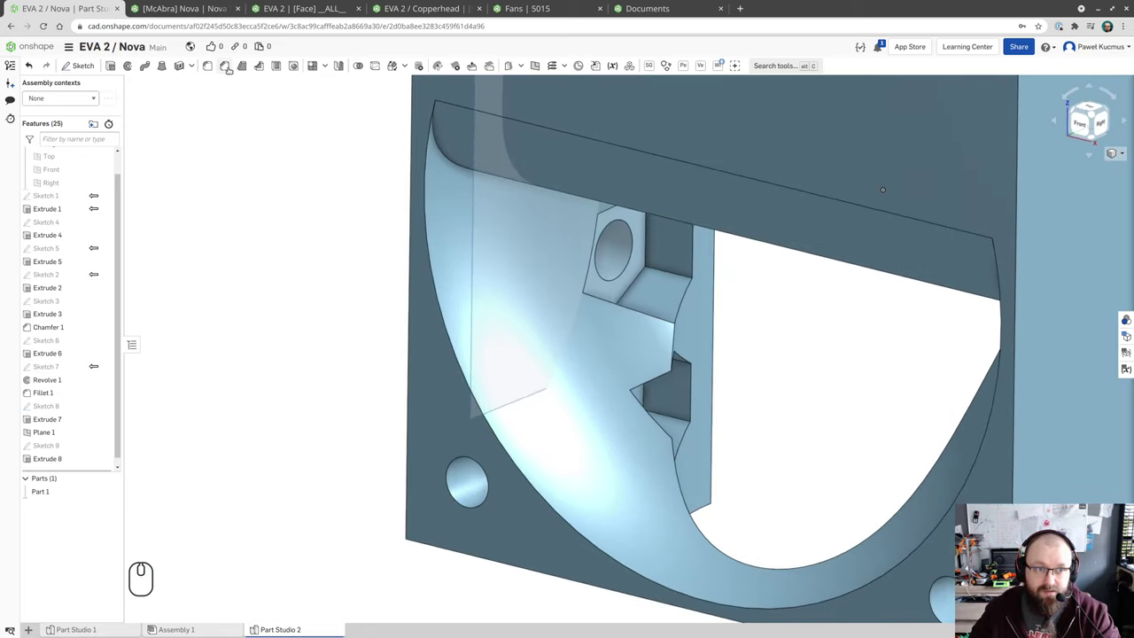
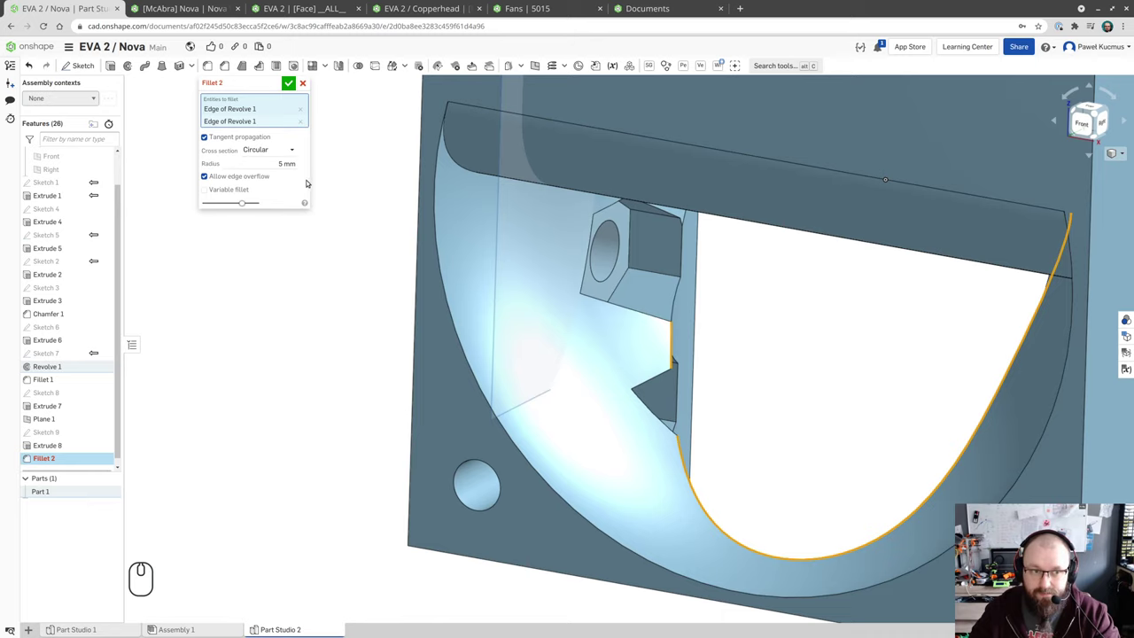
- Set Fillet 2 to 2 mm on the Revolve 1 edge beside the lower pocket and check its preview
{"action": "double_click", "coordinate": [299, 167]}
{"action": "key", "text": "Page_Down"}
{"action": "key", "text": "Down"}
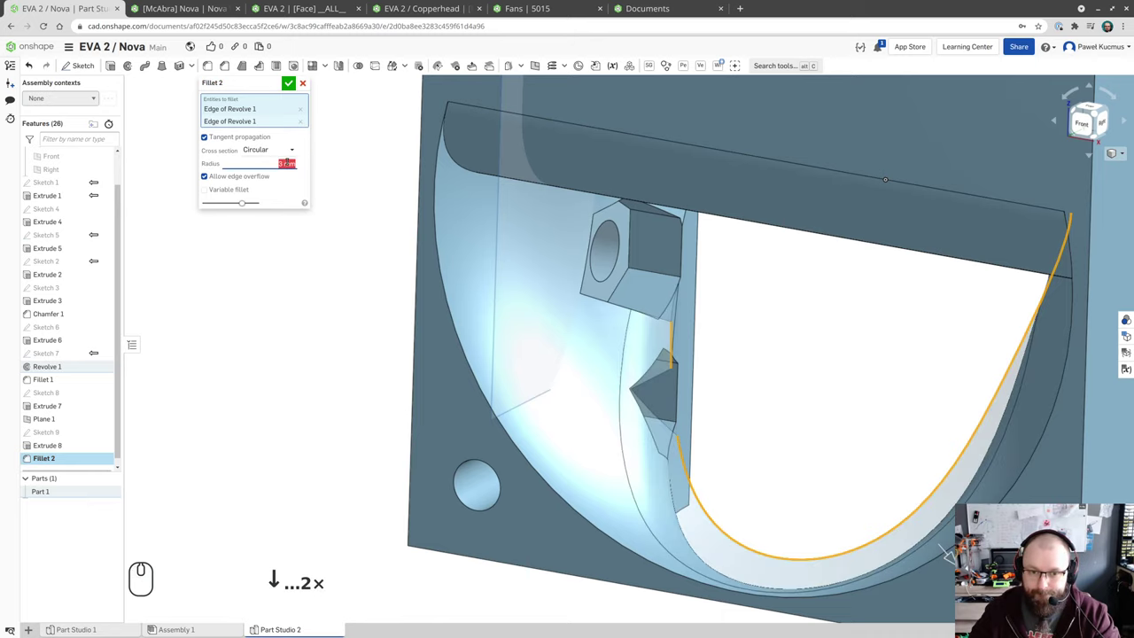
{"action": "scroll", "scroll_direction": "down", "scroll_amount": 3}
{"action": "left_click_drag", "start_coordinate": [840, 398], "coordinate": [812, 441]}
{"action": "left_click_drag", "start_coordinate": [786, 446], "coordinate": [695, 398]}
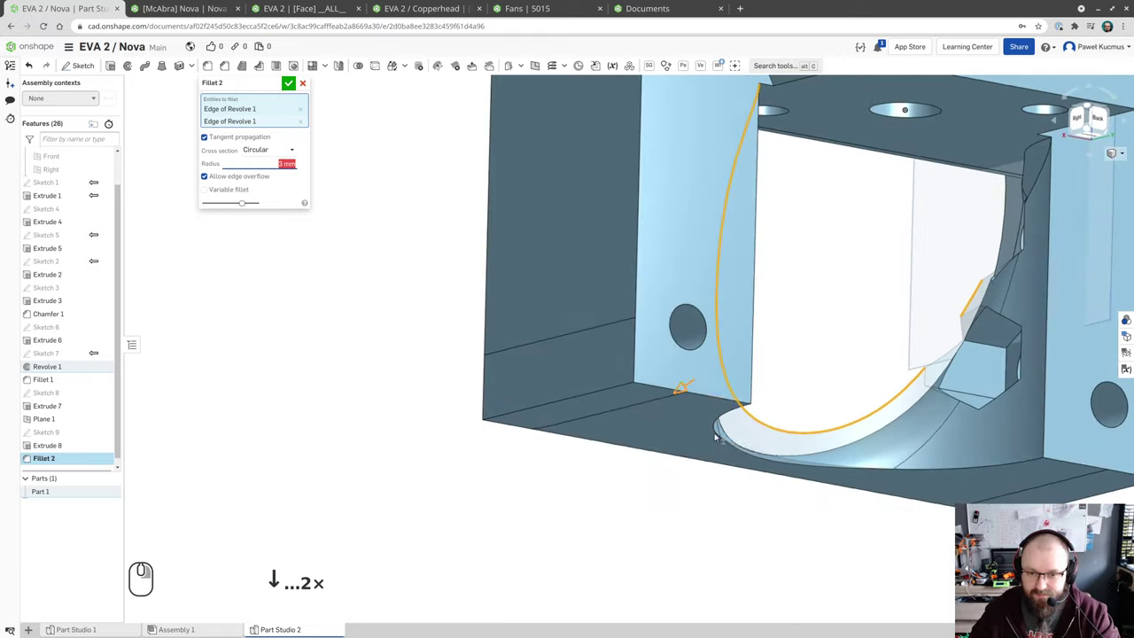
{"action": "left_click_drag", "start_coordinate": [686, 445], "coordinate": [767, 453]}
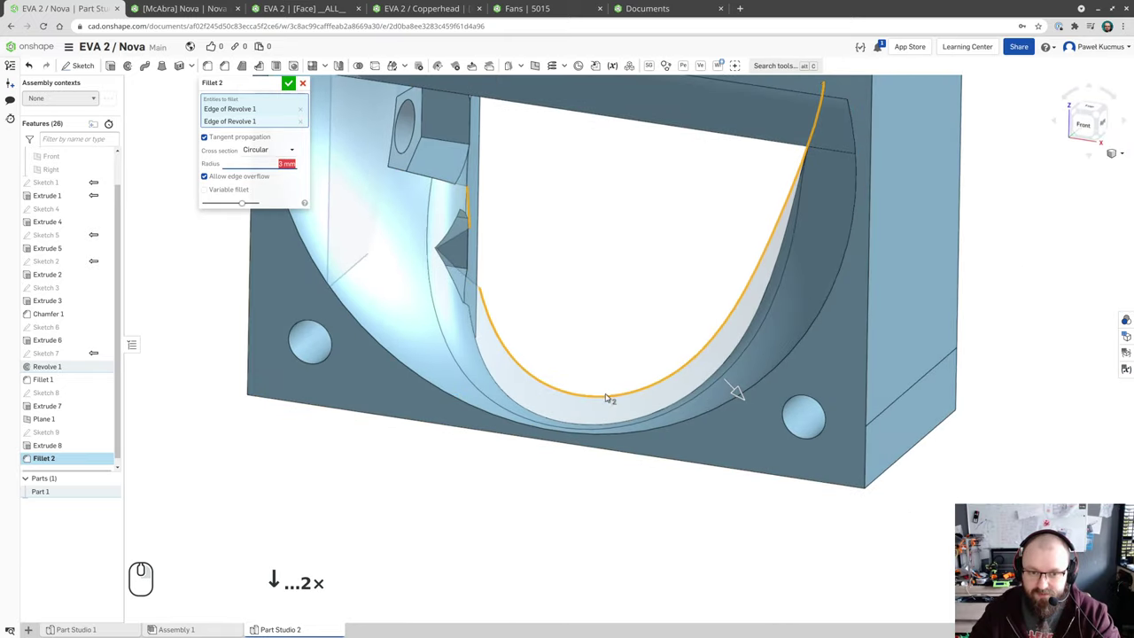
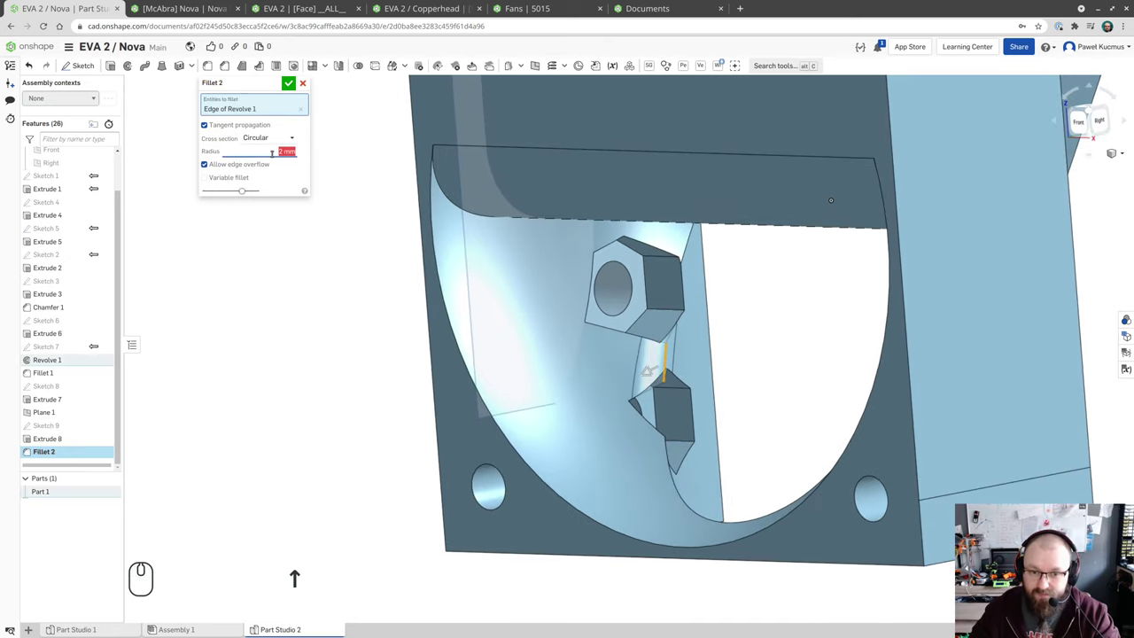
{"action": "left_click_drag", "start_coordinate": [713, 346], "coordinate": [707, 360]}
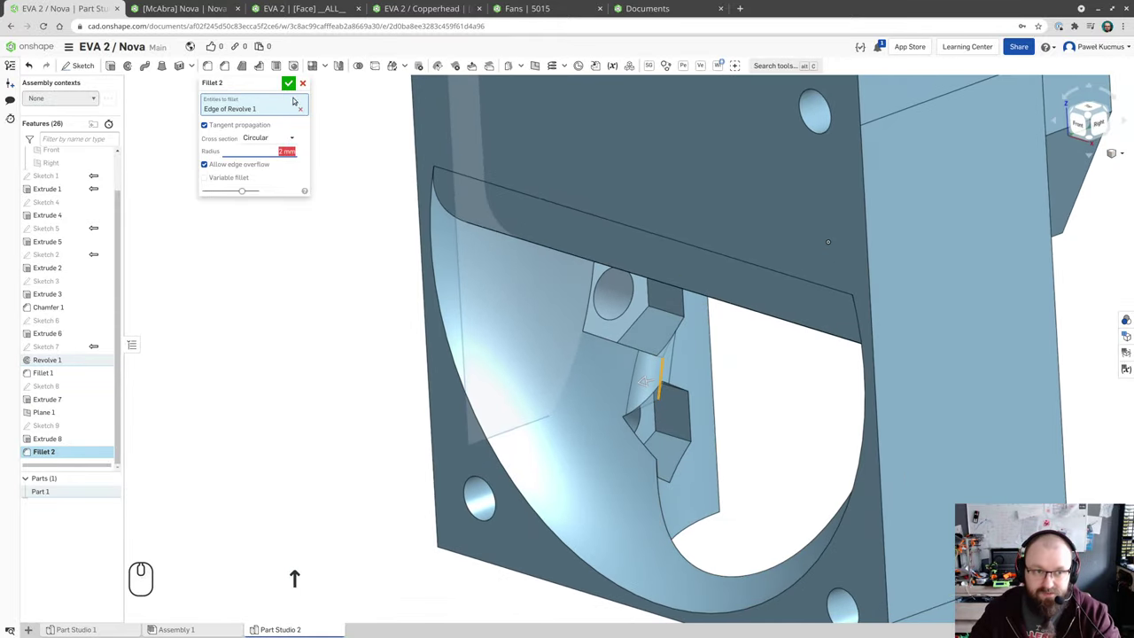
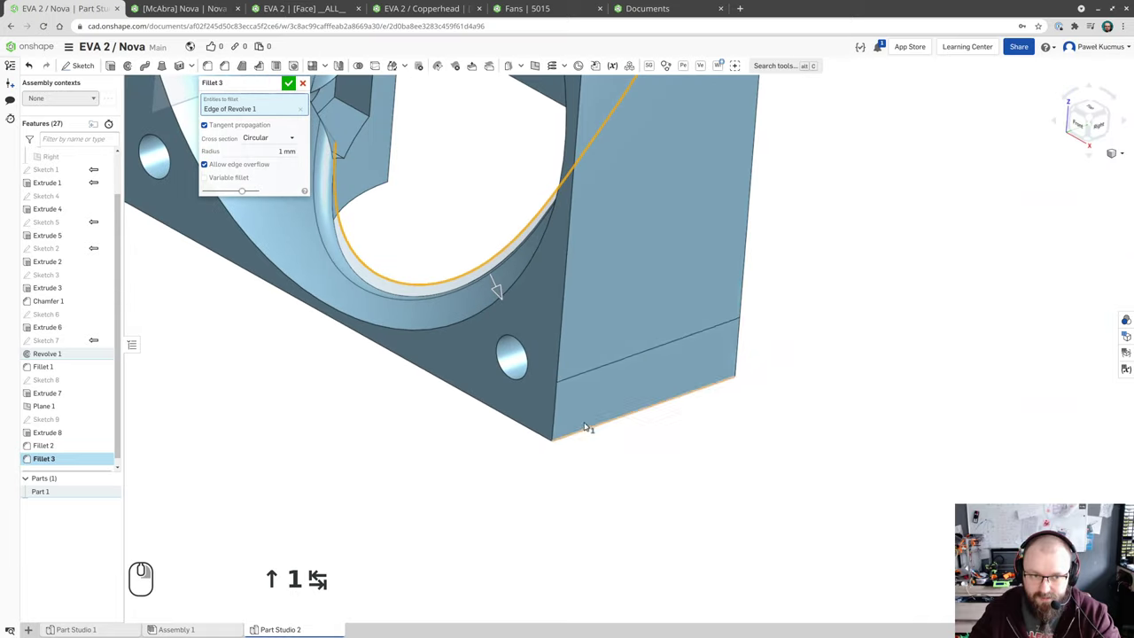
- Accept Fillet 3, rounding the curved duct edge by 1 mm
{"action": "right_click", "coordinate": [648, 551]}
{"action": "scroll", "scroll_direction": "down", "scroll_amount": 3}
{"action": "scroll", "scroll_direction": "up", "scroll_amount": 3}
{"action": "left_click_drag", "start_coordinate": [661, 563], "coordinate": [500, 535]}
{"action": "left_click", "coordinate": [290, 85]}
- Try a chamfer and a 1 mm fillet on two lower nut-pocket edges, then abandon them
{"action": "left_click_drag", "start_coordinate": [293, 357], "coordinate": [300, 344]}
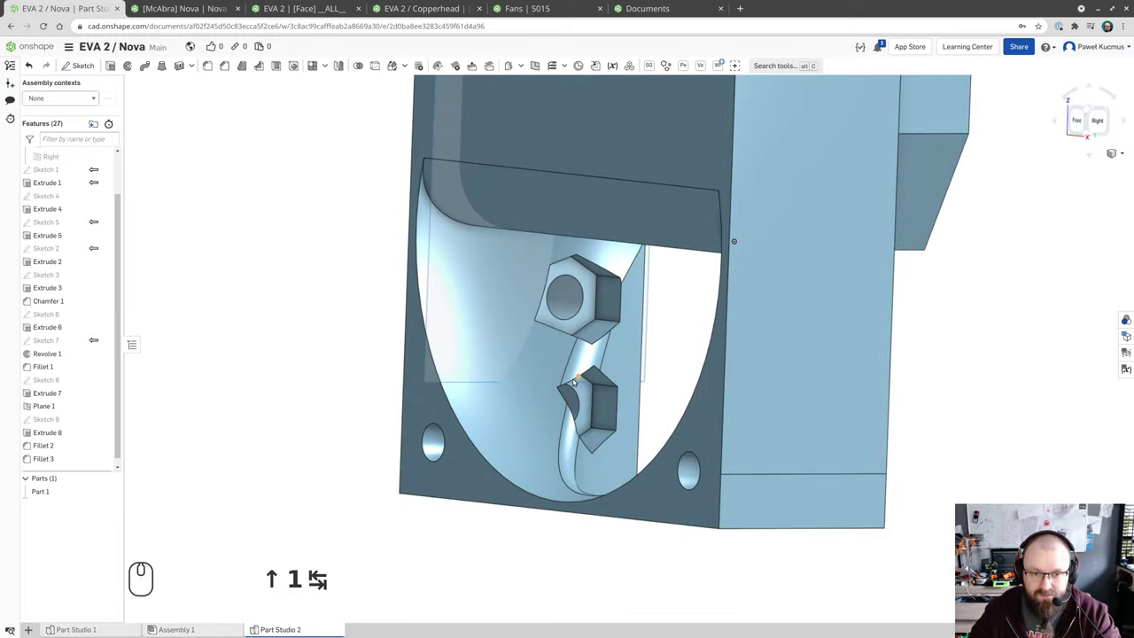
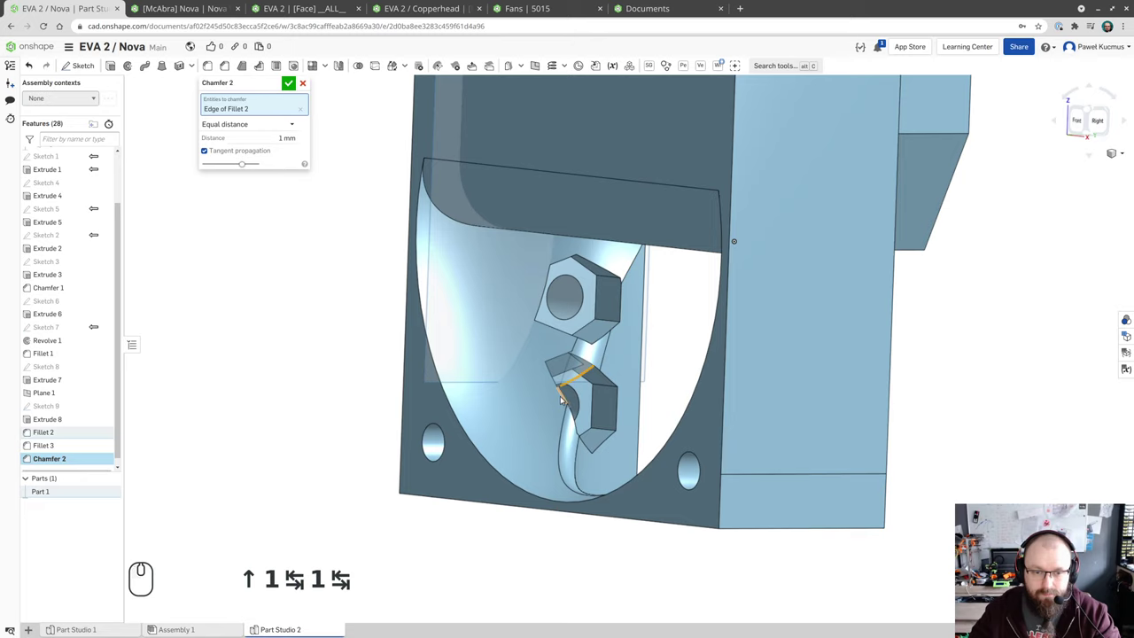
{"action": "left_click", "coordinate": [566, 397]}
{"action": "left_click_drag", "start_coordinate": [346, 400], "coordinate": [362, 385]}
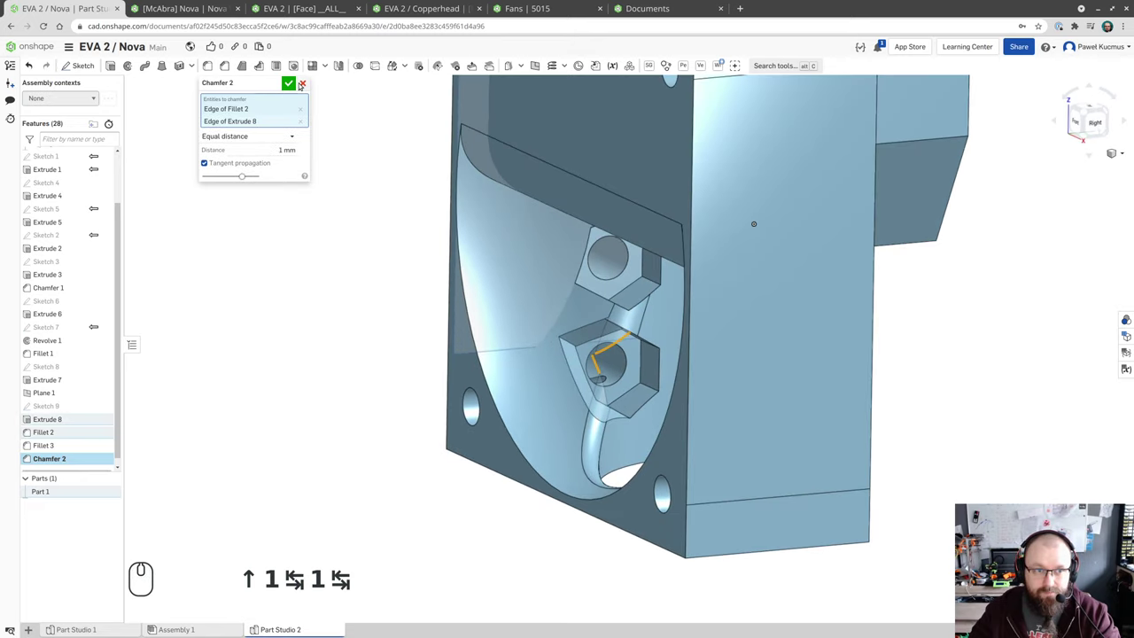
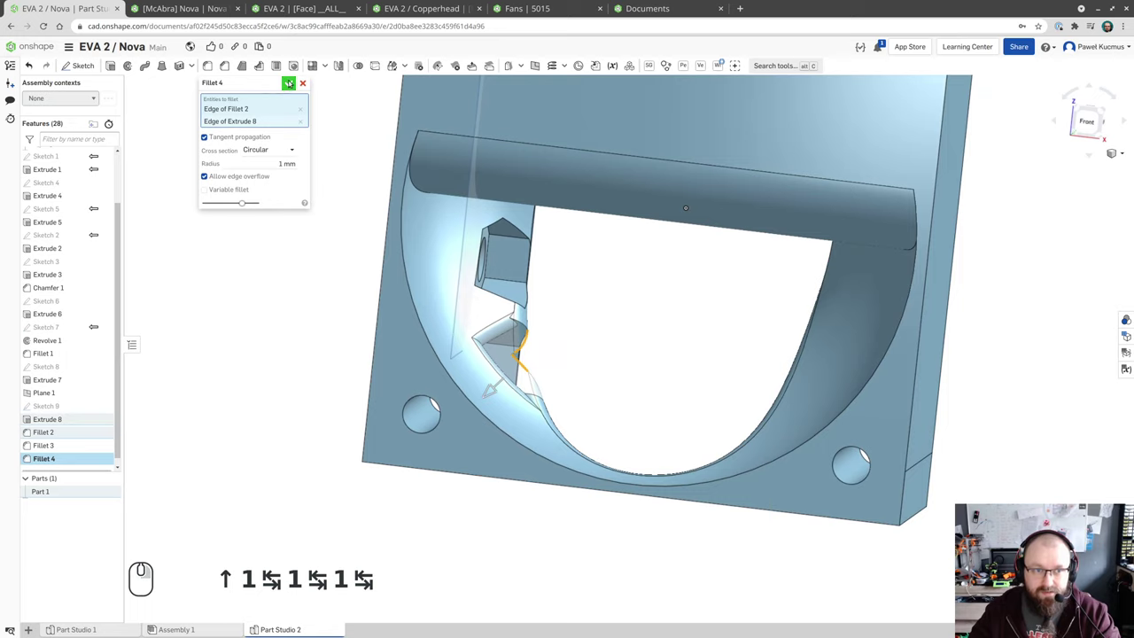
{"action": "left_click", "coordinate": [307, 81]}
{"action": "left_click", "coordinate": [654, 306]}
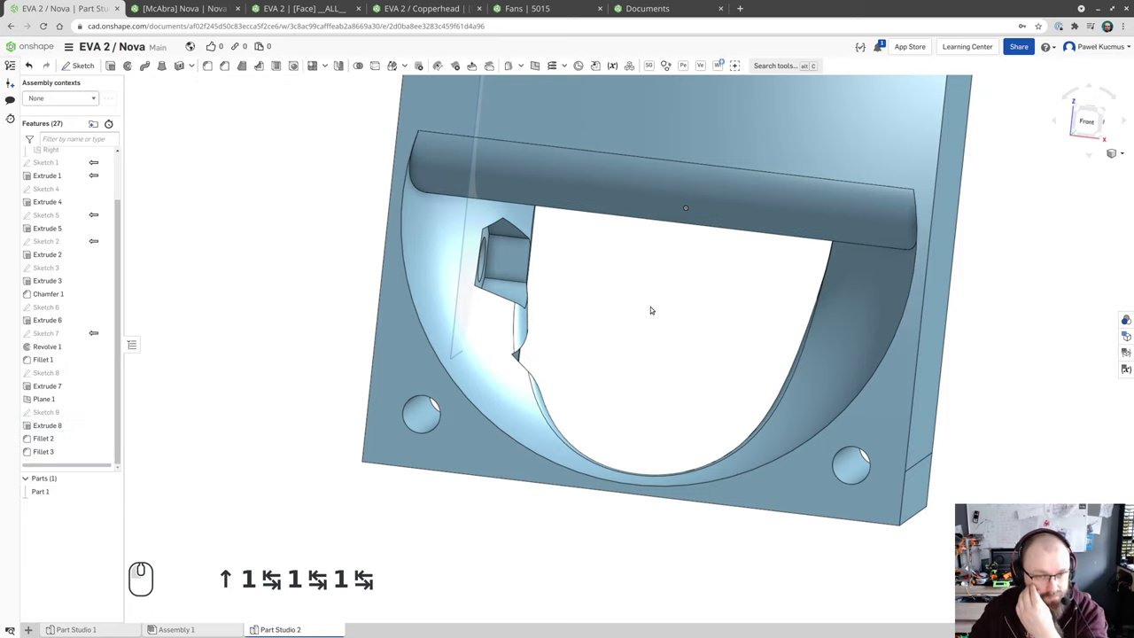
- Orbit the filleted block toward a three-quarter view
{"action": "scroll", "scroll_direction": "up", "scroll_amount": 3}
{"action": "scroll", "scroll_direction": "down", "scroll_amount": 3}
{"action": "left_click_drag", "start_coordinate": [683, 326], "coordinate": [661, 303]}
{"action": "left_click_drag", "start_coordinate": [661, 303], "coordinate": [552, 195]}
{"action": "left_click_drag", "start_coordinate": [311, 293], "coordinate": [236, 287]}
{"action": "left_click_drag", "start_coordinate": [107, 395], "coordinate": [201, 366]}
{"action": "scroll", "scroll_direction": "down", "scroll_amount": 3}
{"action": "scroll", "scroll_direction": "up", "scroll_amount": 3}
{"action": "left_click_drag", "start_coordinate": [312, 297], "coordinate": [306, 334]}
{"action": "scroll", "scroll_direction": "down", "scroll_amount": 3}
{"action": "scroll", "scroll_direction": "up", "scroll_amount": 3}
{"action": "left_click_drag", "start_coordinate": [316, 295], "coordinate": [307, 343]}
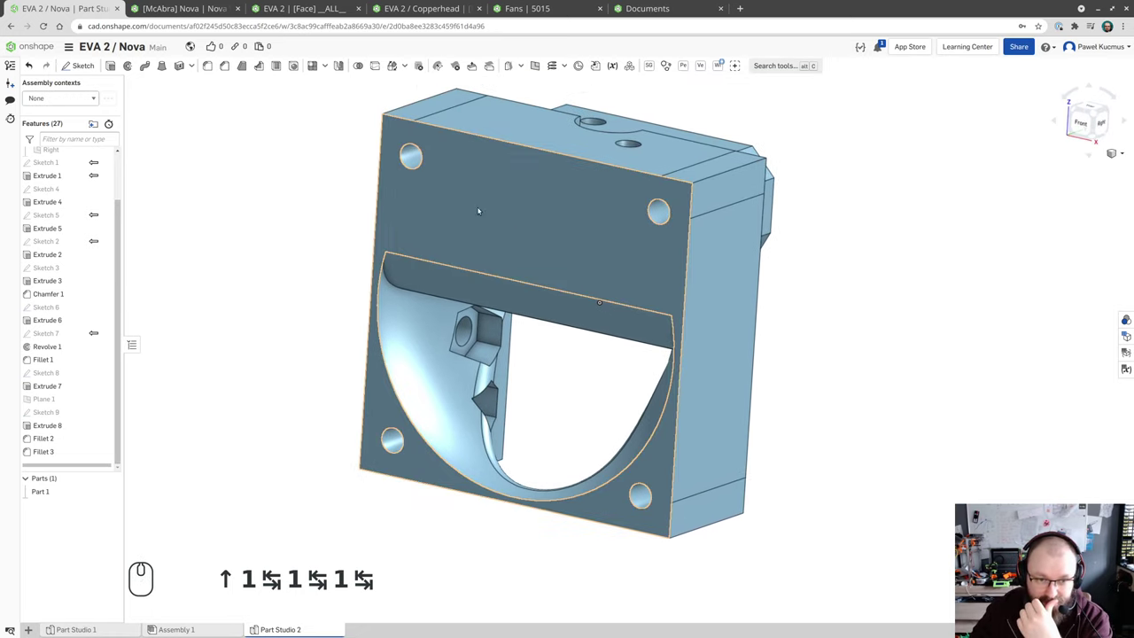
- Switch Assembly contexts to Context 1 – Assembly 1 to show the carriage plate and fan around the block
{"action": "left_click", "coordinate": [480, 320]}
{"action": "left_click", "coordinate": [496, 412]}
{"action": "left_click", "coordinate": [553, 412]}
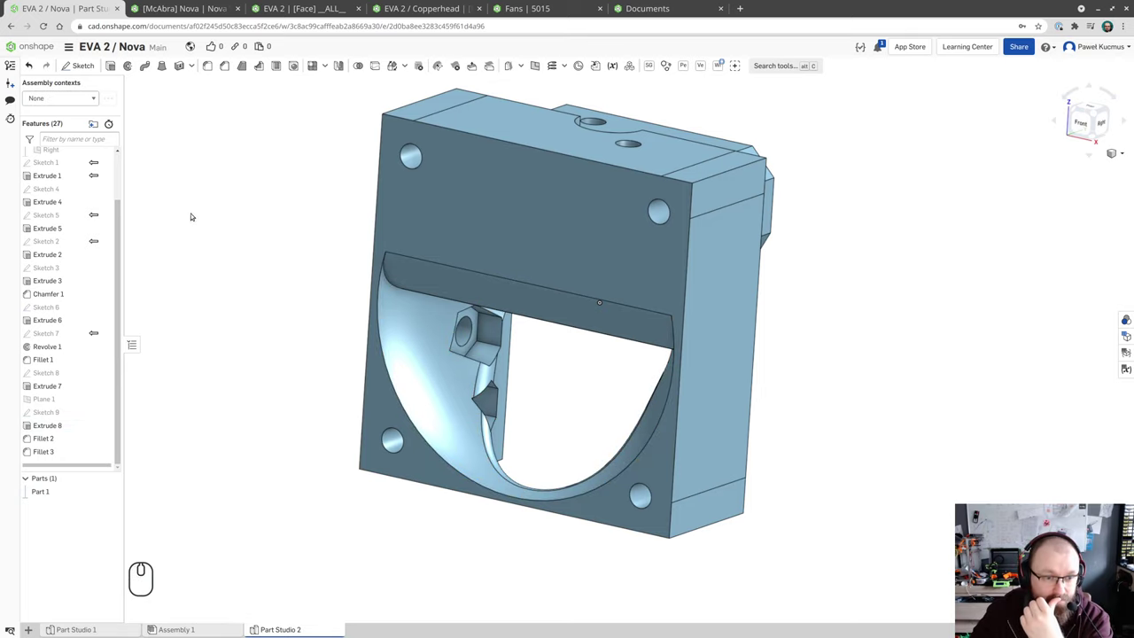
{"action": "left_click", "coordinate": [82, 97]}
{"action": "left_click", "coordinate": [79, 120]}
{"action": "scroll", "scroll_direction": "down", "scroll_amount": 3}
{"action": "left_click_drag", "start_coordinate": [257, 268], "coordinate": [170, 284]}
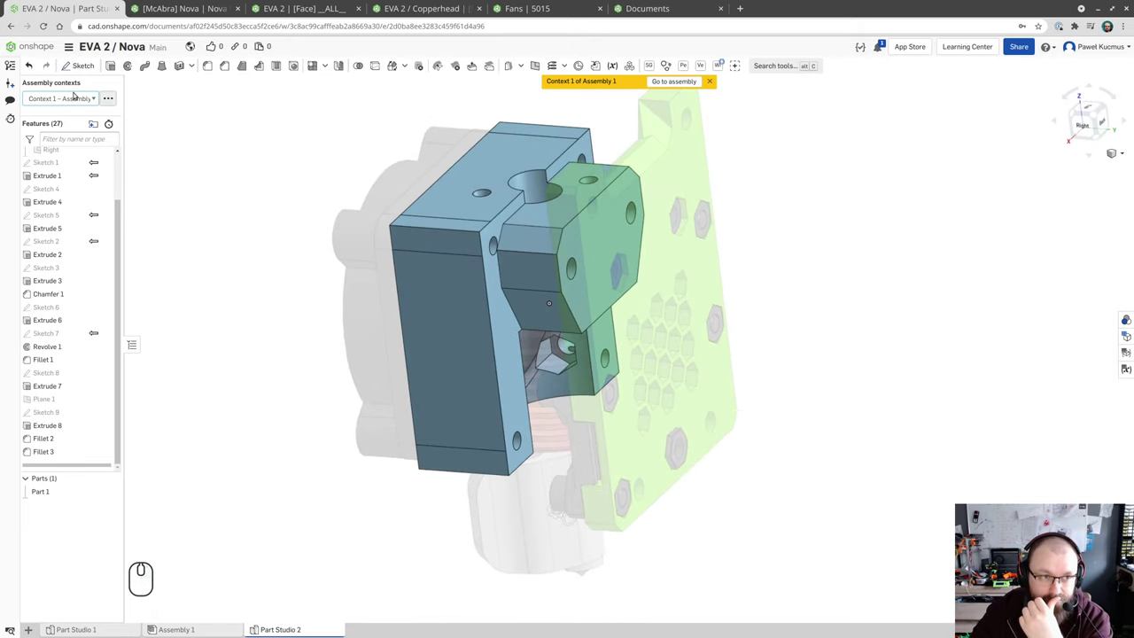
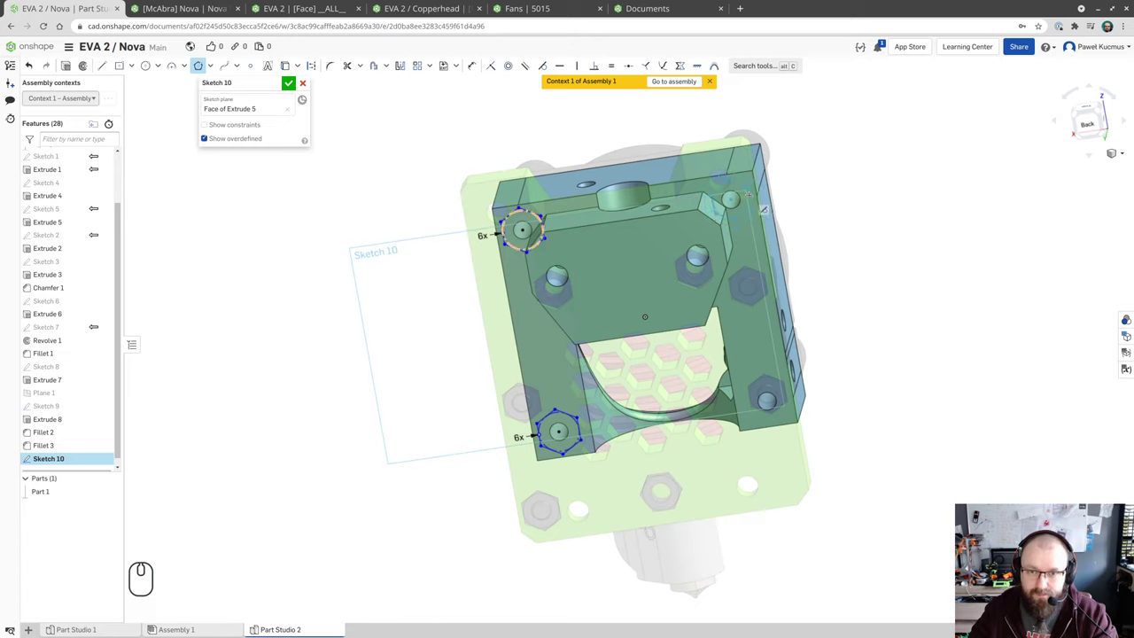
- Add a construction centre line in Sketch 10 and mirror the hexagons with Ø5.6 circles about it
{"action": "key", "text": "Escape"}
{"action": "key", "text": "l"}
{"action": "key", "text": "q"}
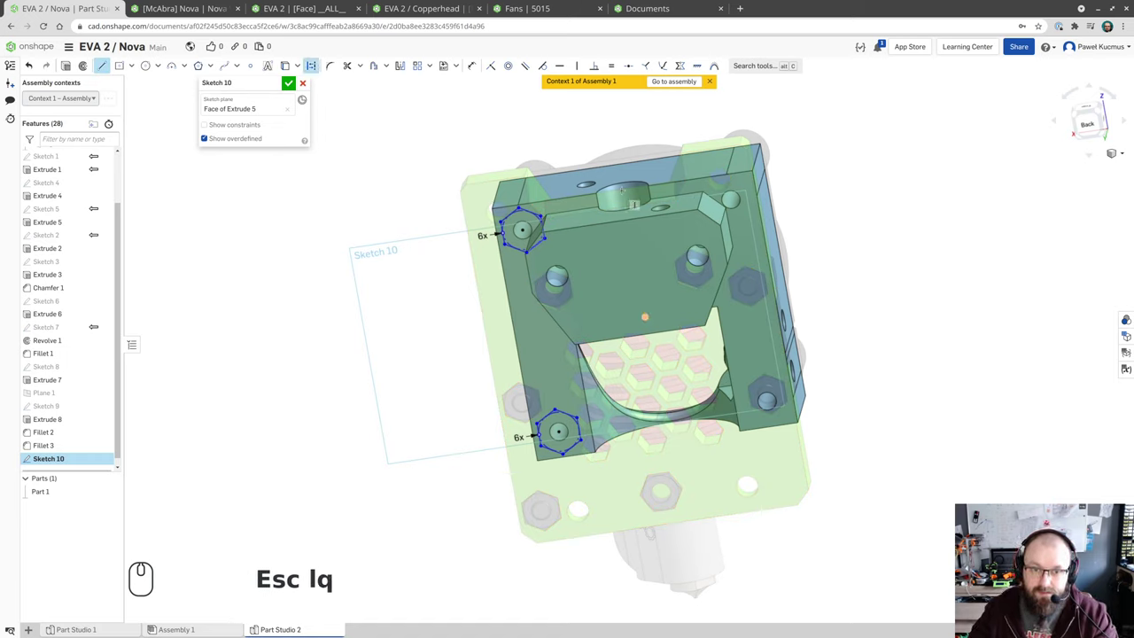
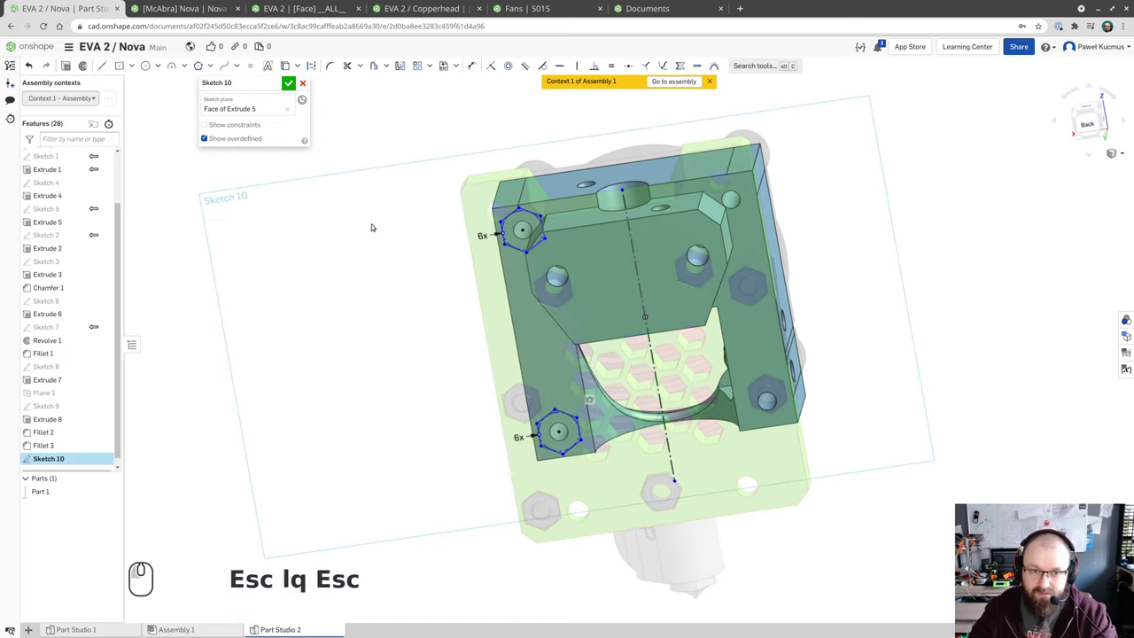
{"action": "left_click_drag", "start_coordinate": [383, 200], "coordinate": [595, 501]}
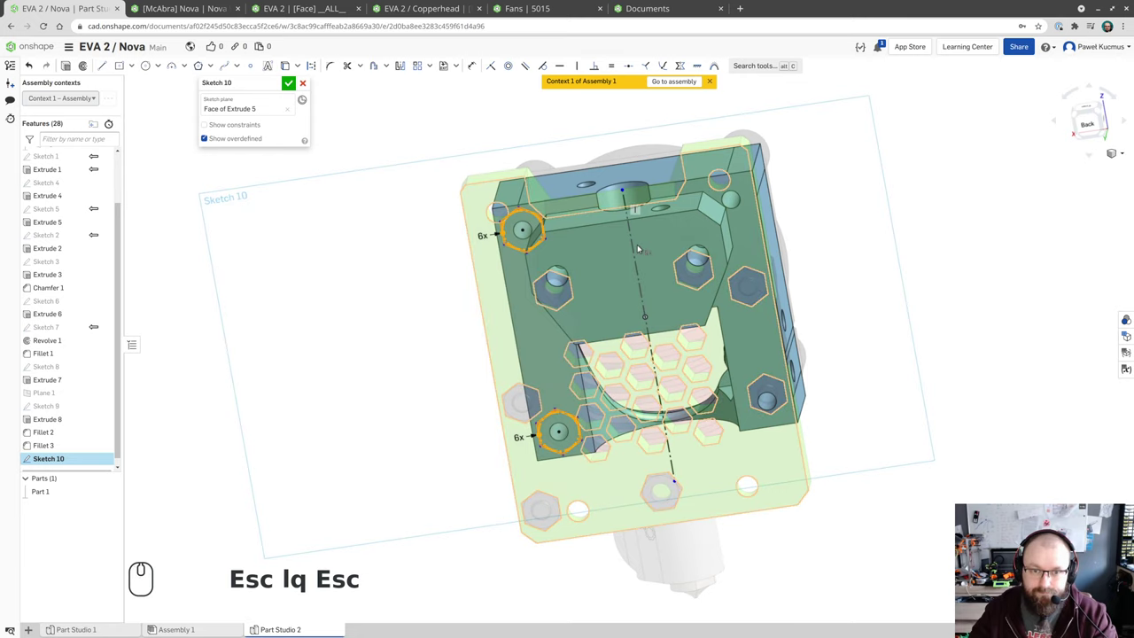
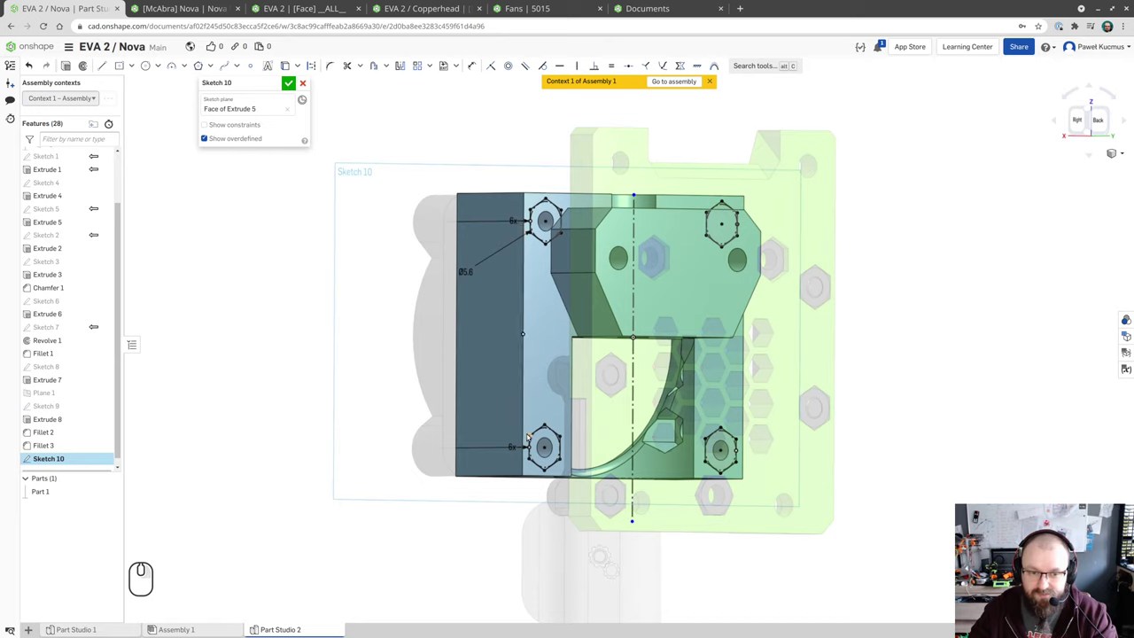
{"action": "left_click_drag", "start_coordinate": [319, 352], "coordinate": [301, 366]}
- Cut Sketch 10's four hexagonal nut traps into the block with Extrude 9, Remove, 4 mm and 25 mm ends
{"action": "key", "text": "shift+e"}
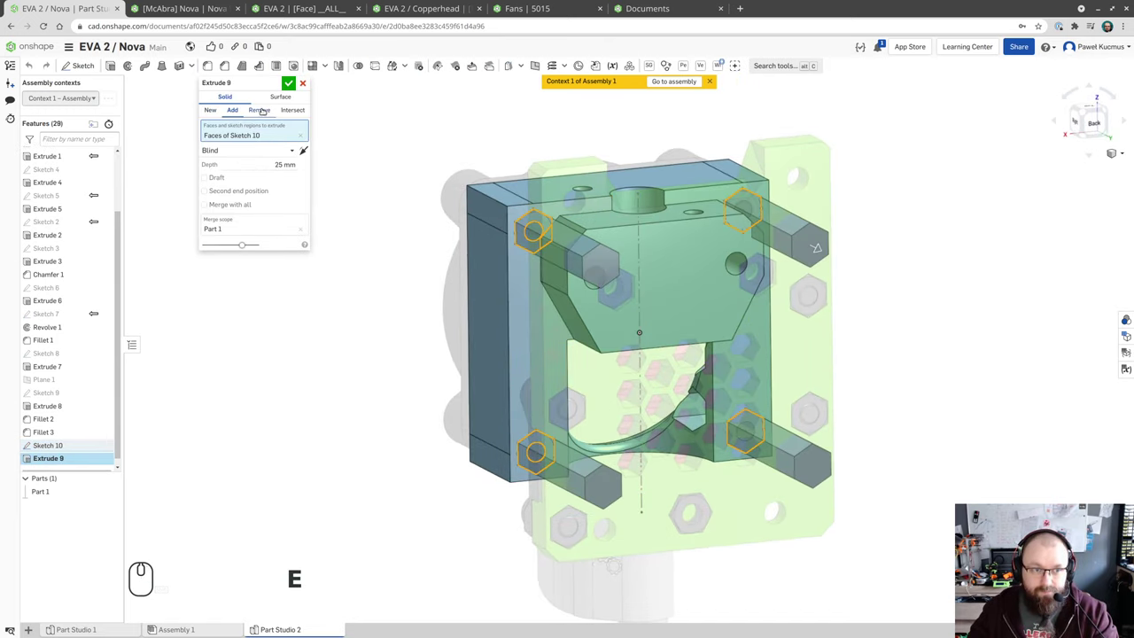
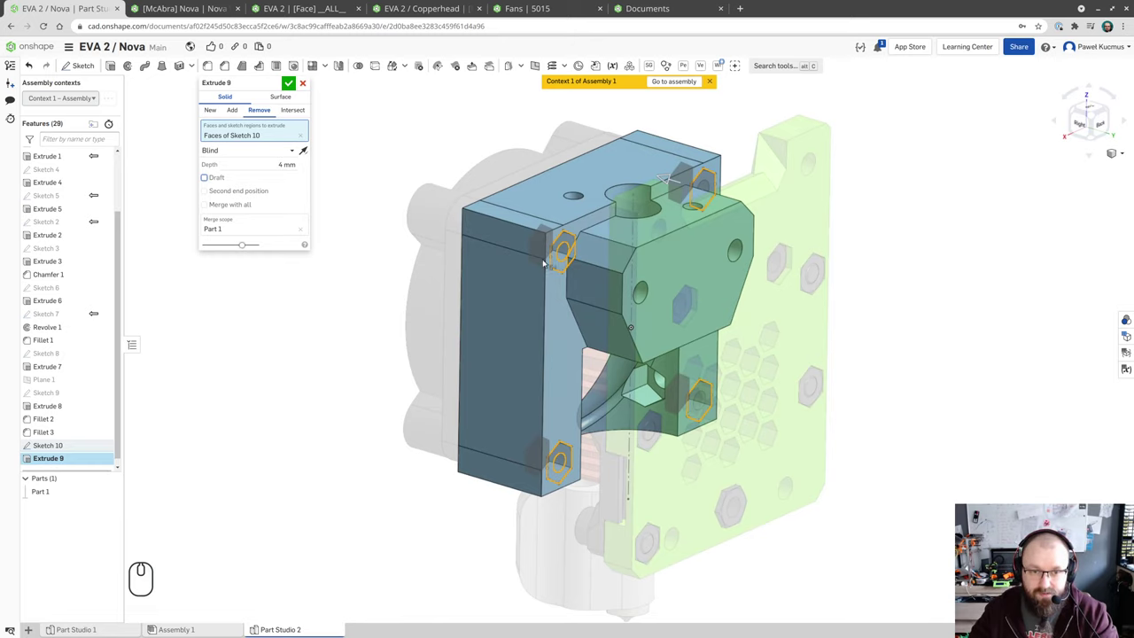
{"action": "left_click_drag", "start_coordinate": [502, 327], "coordinate": [510, 319]}
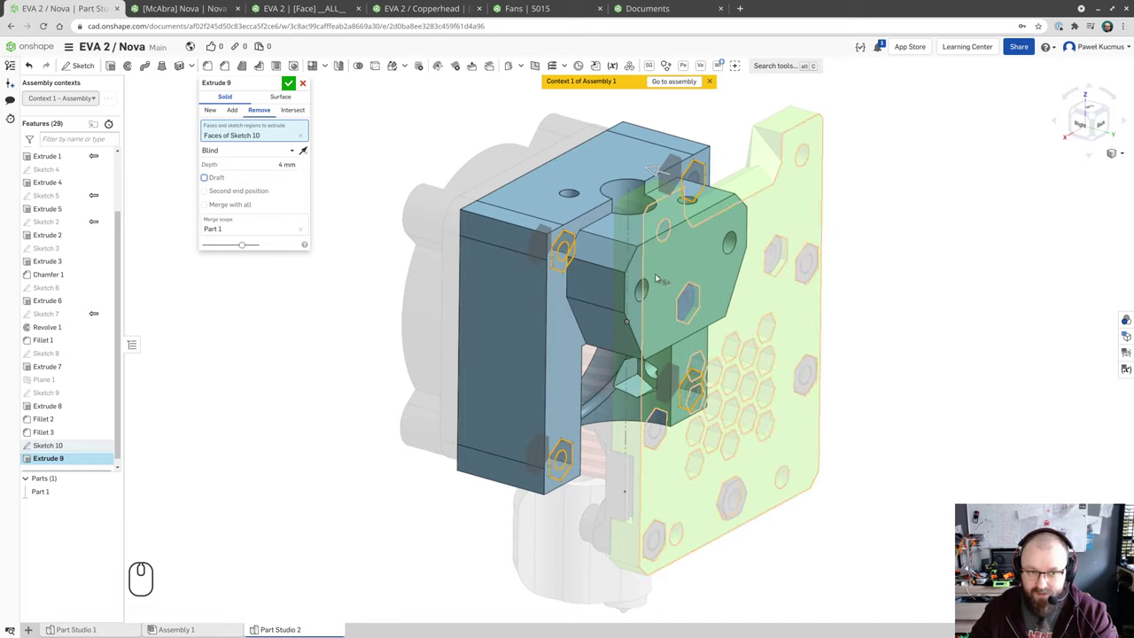
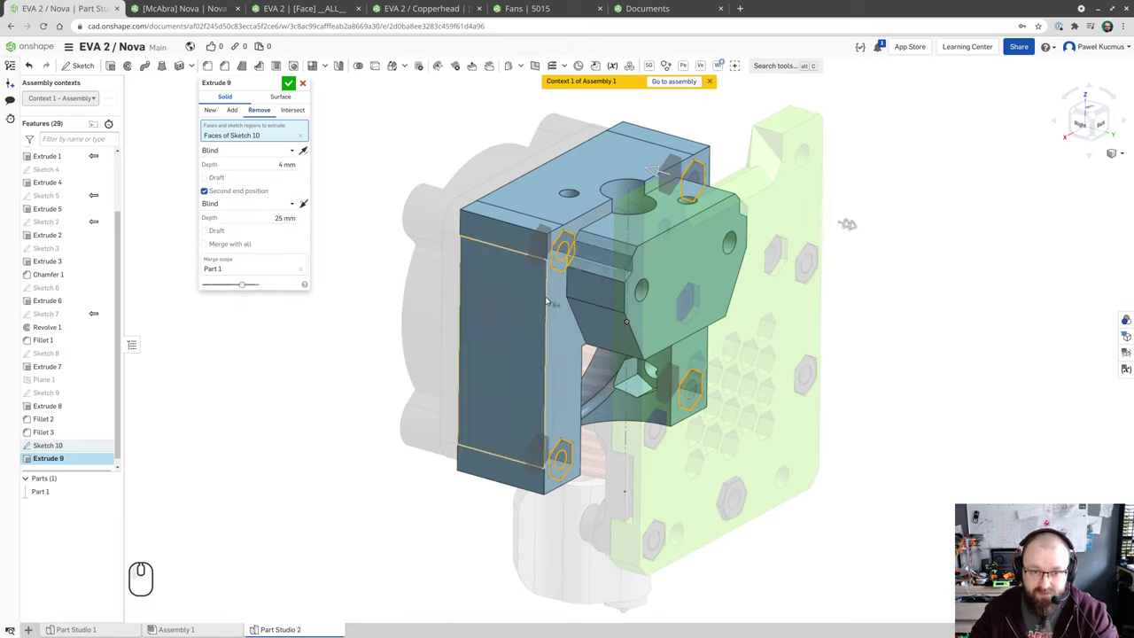
{"action": "left_click", "coordinate": [290, 83]}
{"action": "left_click", "coordinate": [598, 252]}
{"action": "left_click", "coordinate": [582, 261]}
{"action": "left_click_drag", "start_coordinate": [584, 265], "coordinate": [568, 255]}
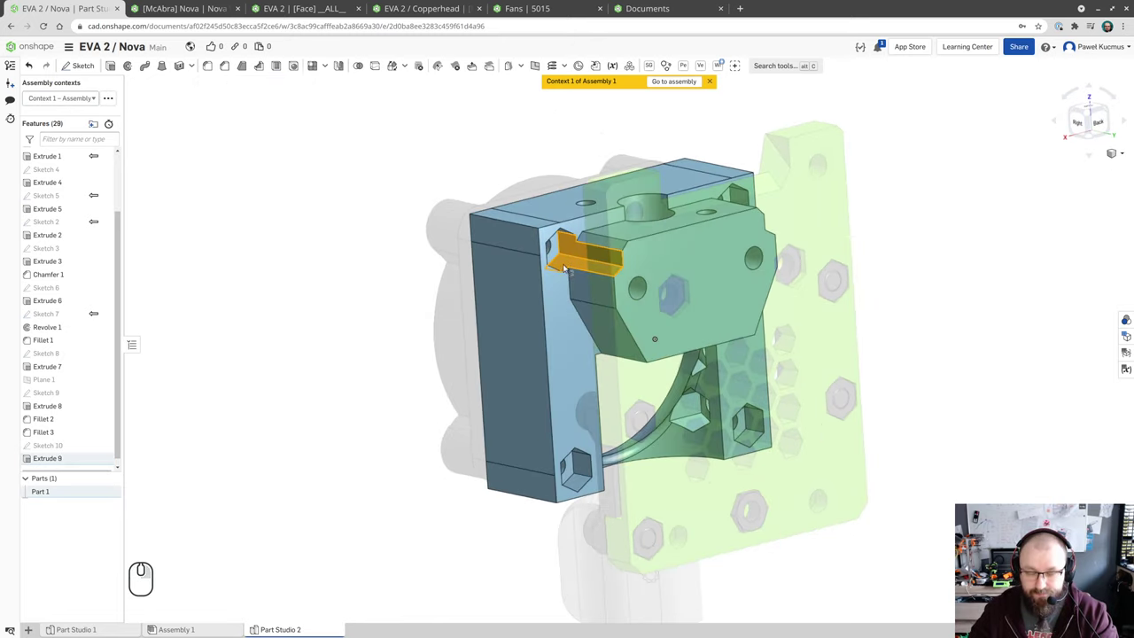
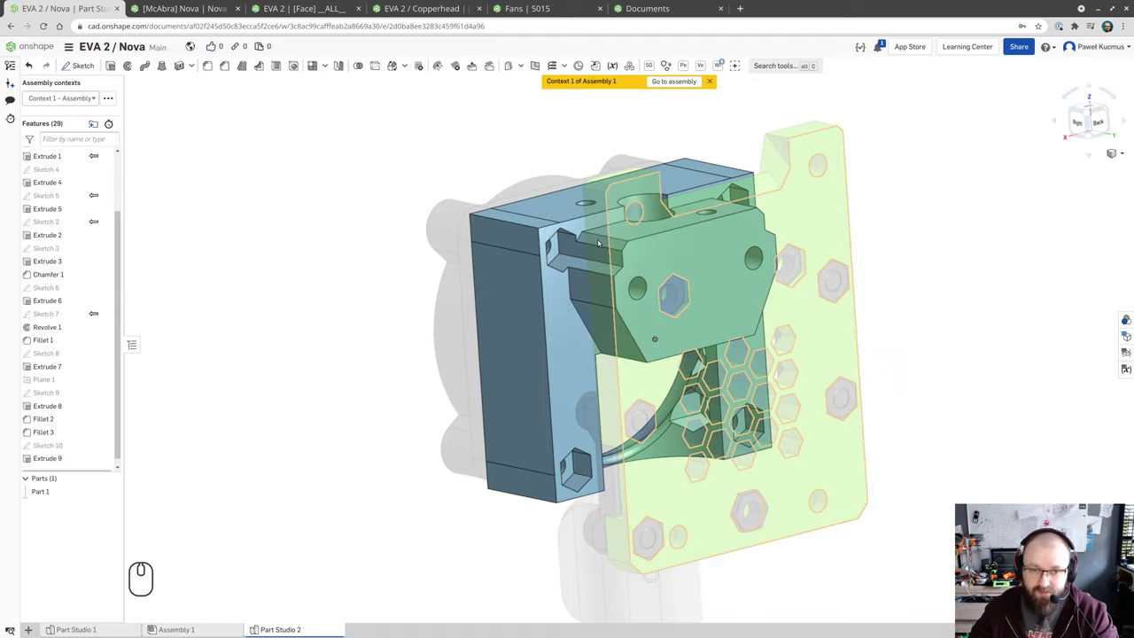
- Select the mount block (Part 1) to recolour it black
{"action": "left_click_drag", "start_coordinate": [404, 293], "coordinate": [406, 316]}
{"action": "left_click", "coordinate": [550, 296]}
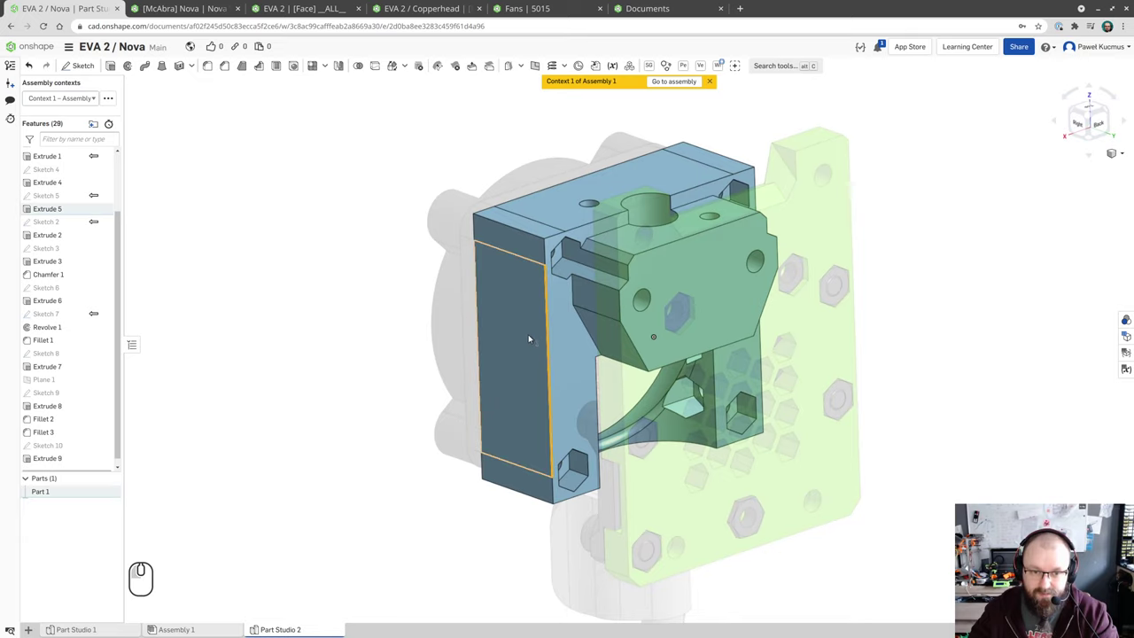
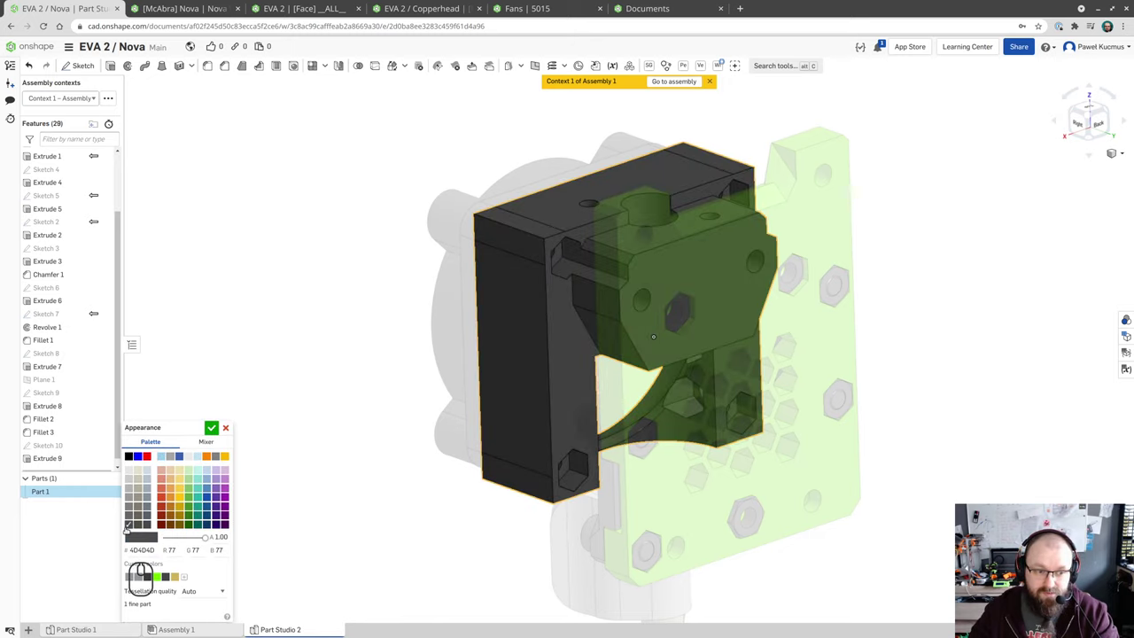
- Confirm the black appearance, then chamfer the Extrude 5 edges 3 mm and 2 mm
{"action": "left_click", "coordinate": [213, 425]}
{"action": "left_click_drag", "start_coordinate": [315, 355], "coordinate": [424, 361]}
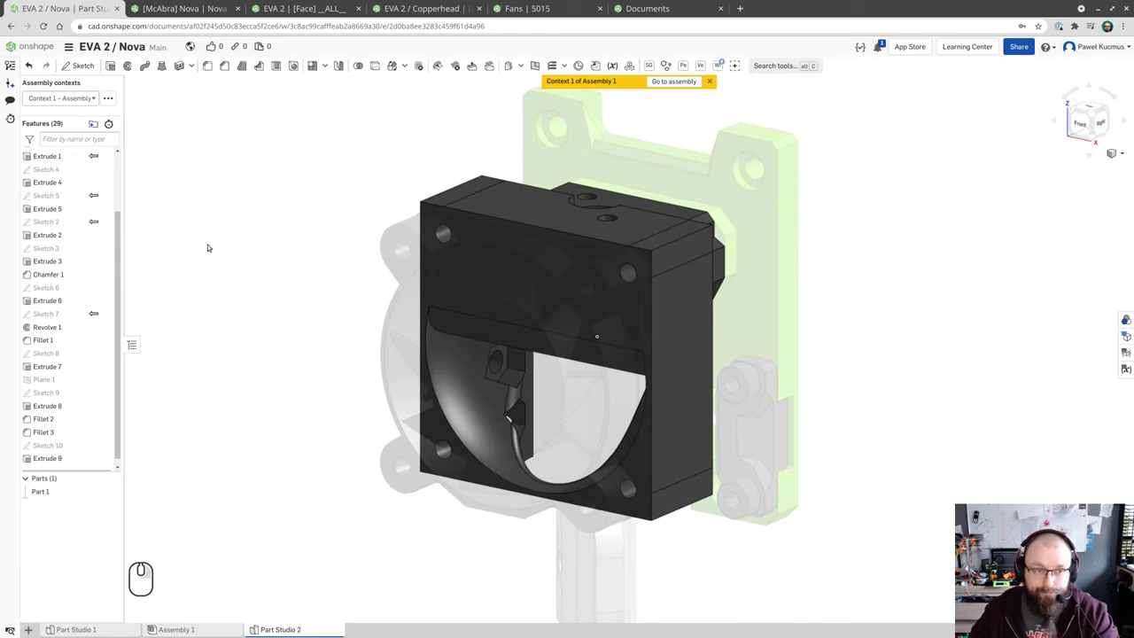
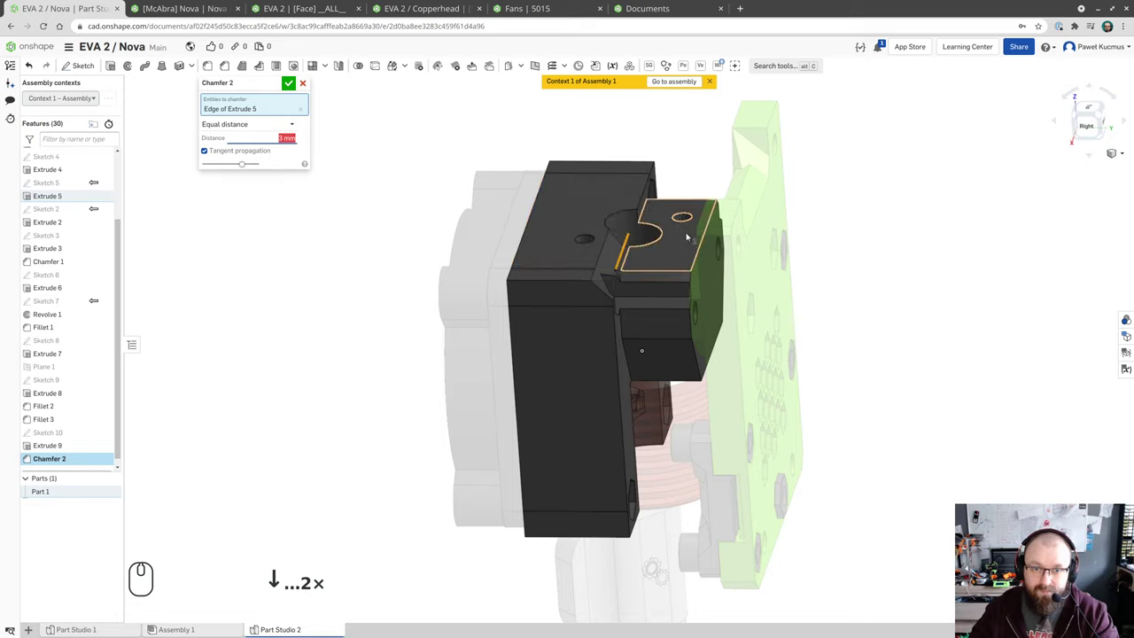
{"action": "left_click", "coordinate": [645, 197]}
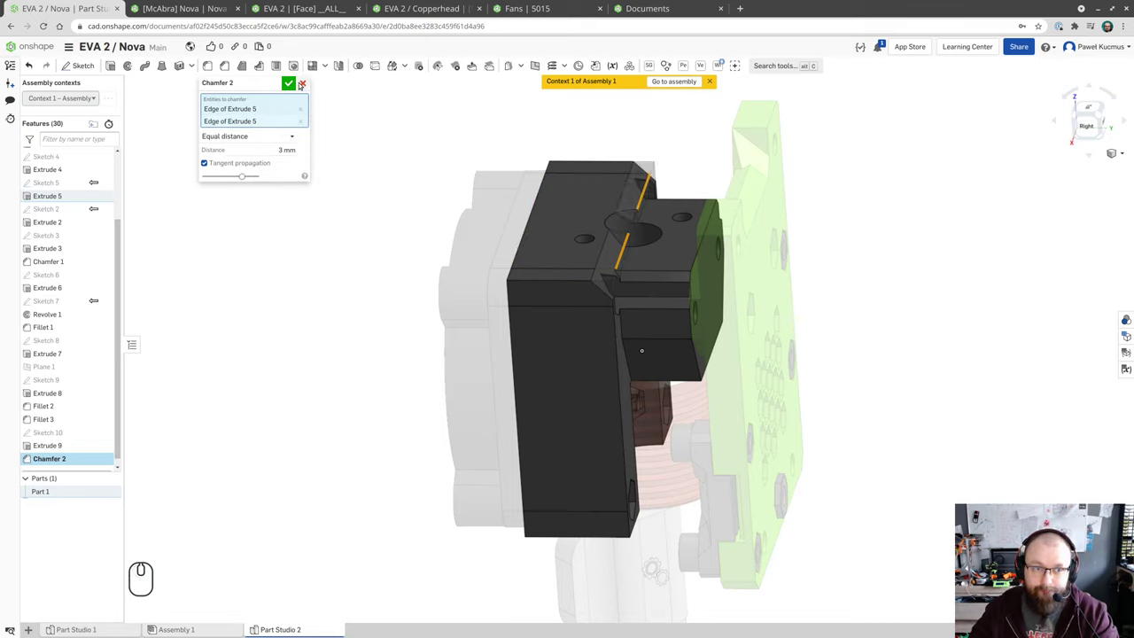
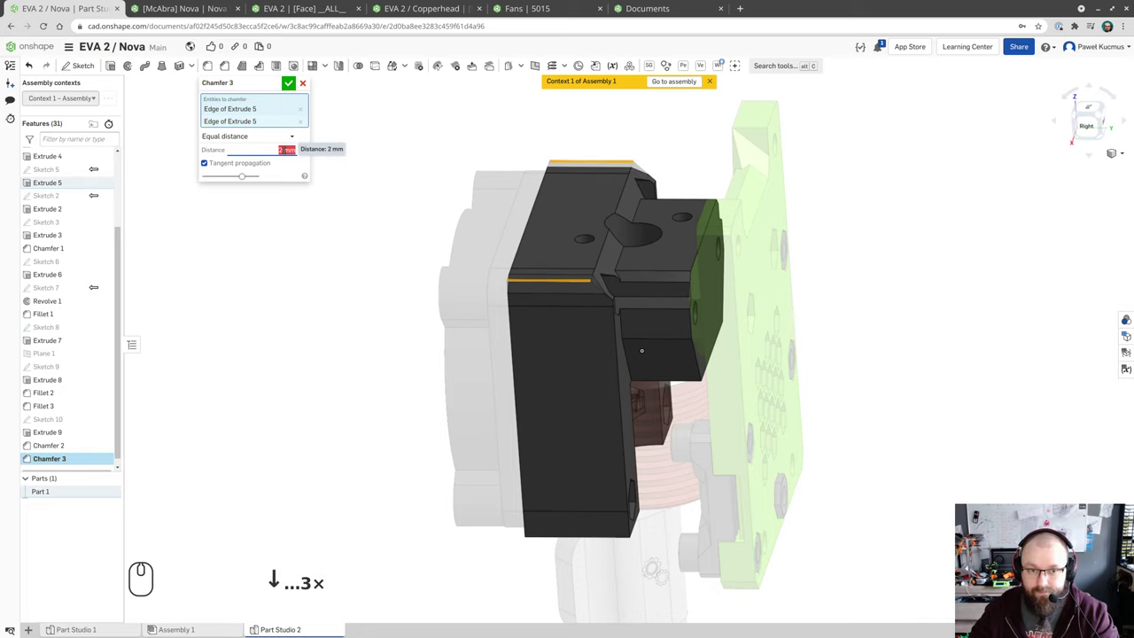
{"action": "left_click_drag", "start_coordinate": [330, 334], "coordinate": [351, 281]}
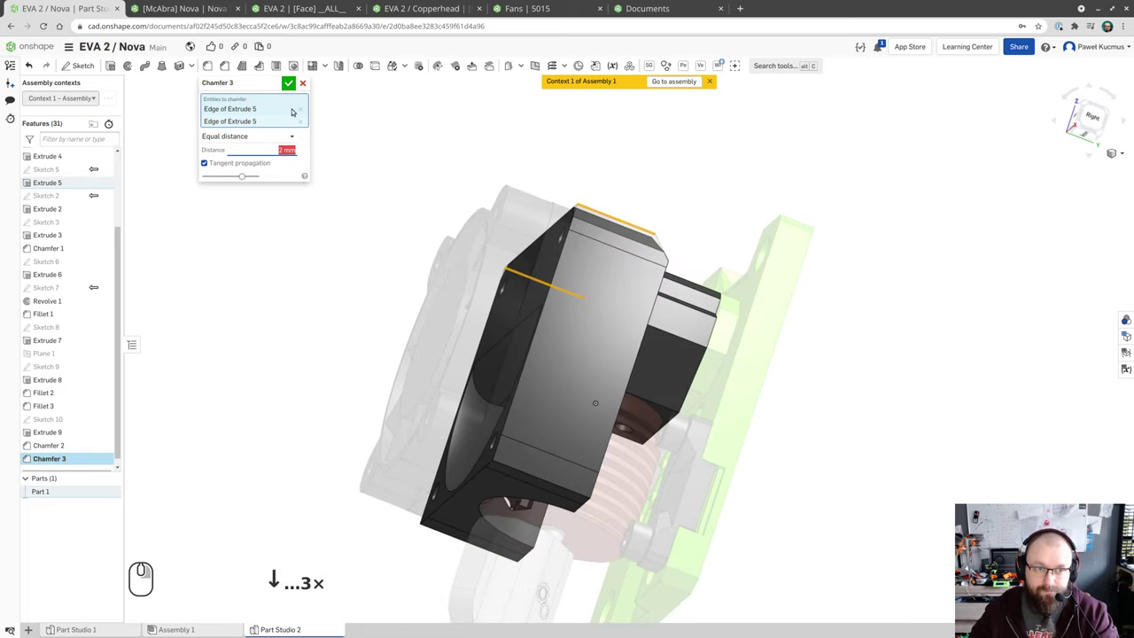
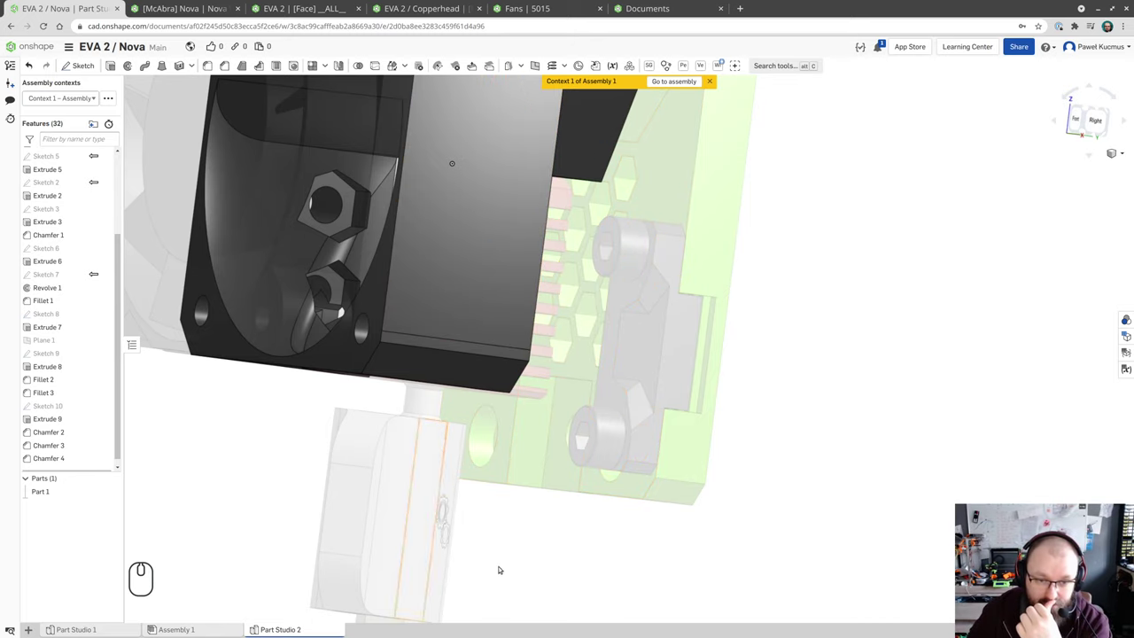
- Orbit the model to inspect the underside of the chamfered block
{"action": "left_click_drag", "start_coordinate": [589, 432], "coordinate": [592, 420]}
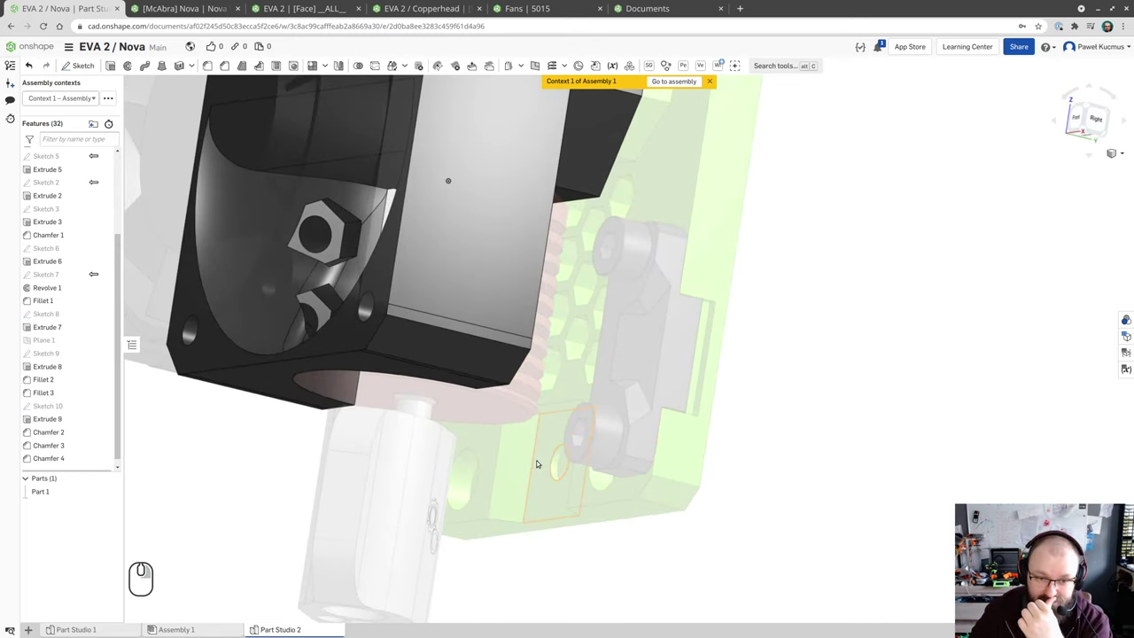
{"action": "left_click_drag", "start_coordinate": [547, 442], "coordinate": [560, 430]}
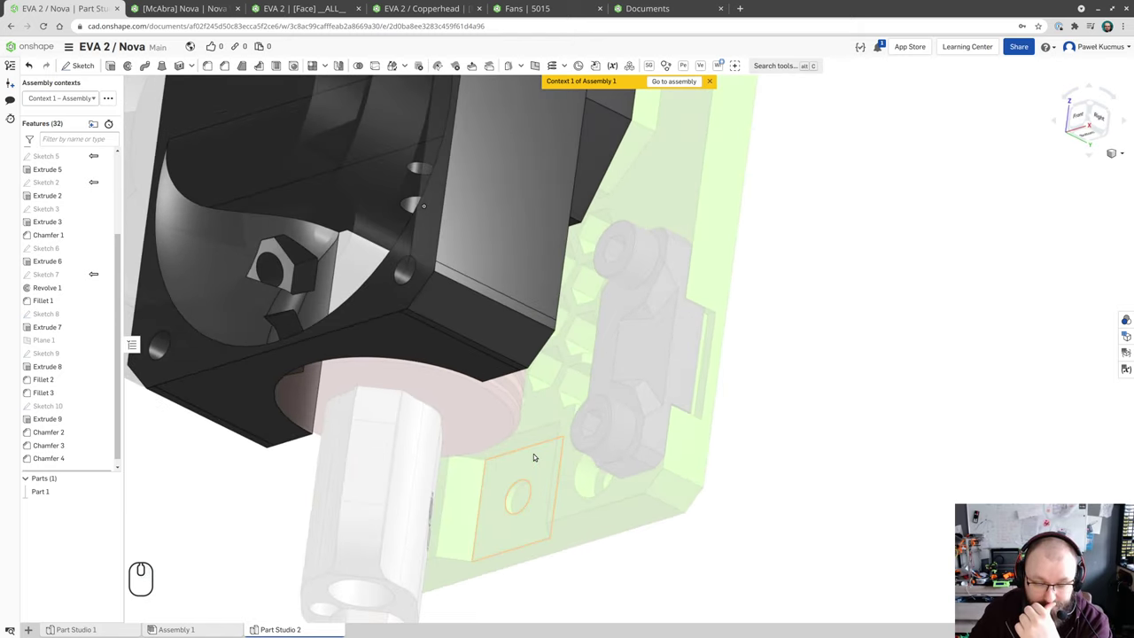
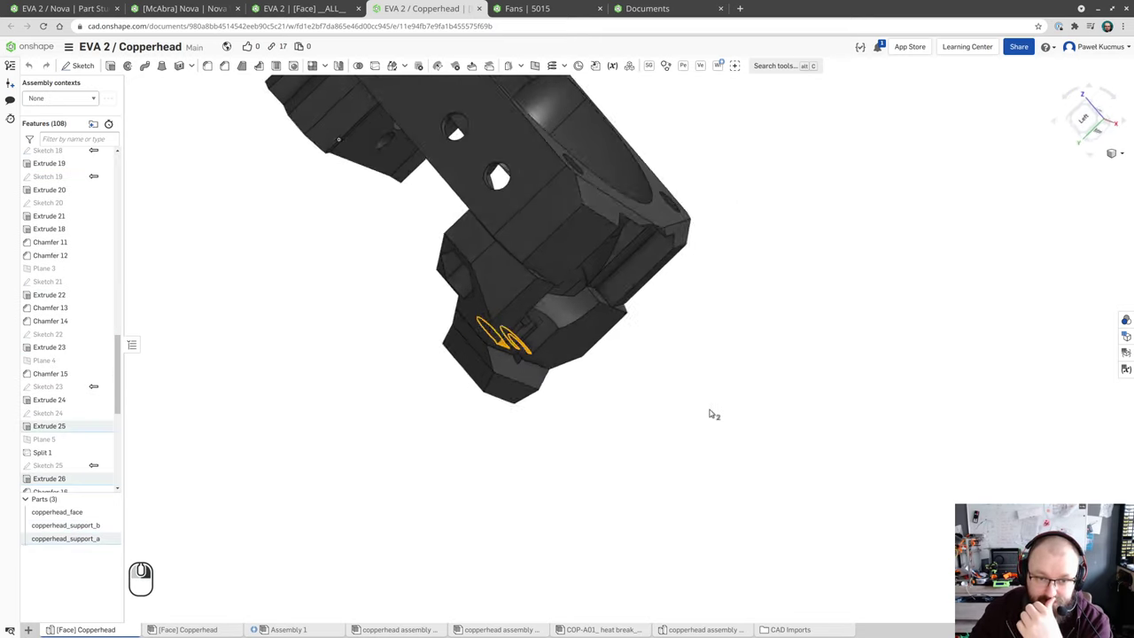
- Inspect the lower nozzle area of the Copperhead part
{"action": "left_click", "coordinate": [689, 408]}
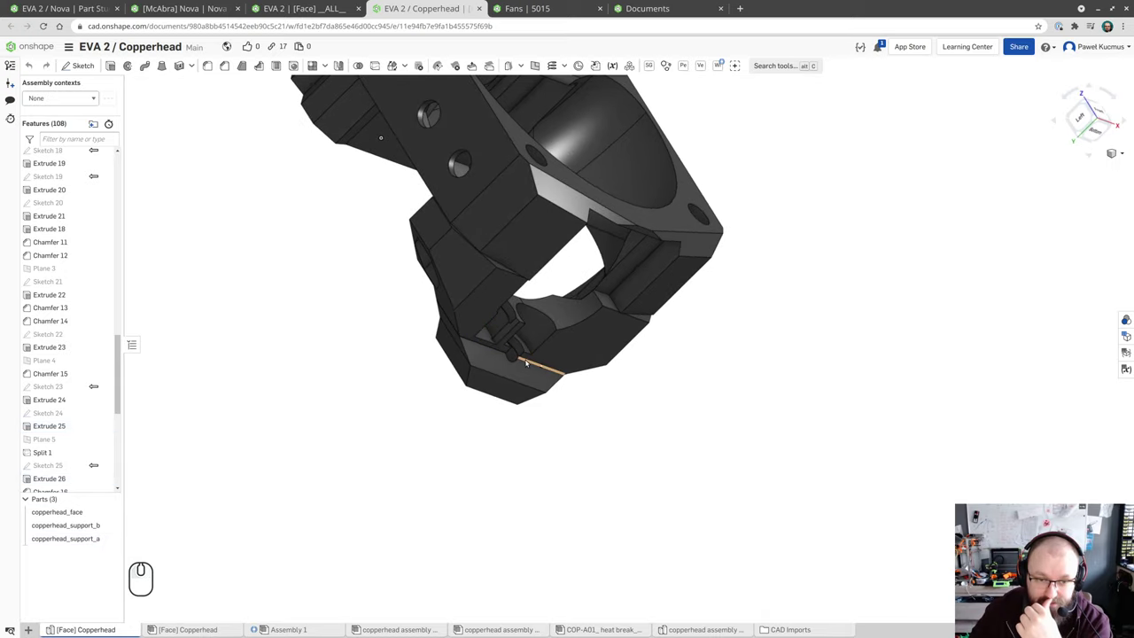
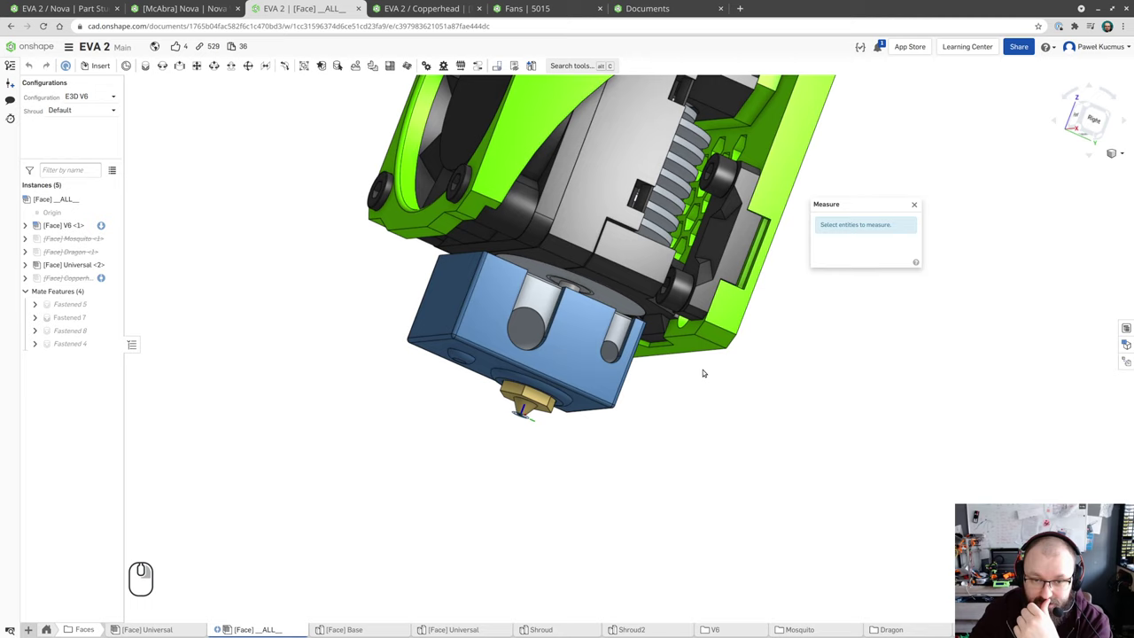
- Measure the round face above the heater block, then clear the selection
{"action": "scroll", "scroll_direction": "down", "scroll_amount": 3}
{"action": "scroll", "scroll_direction": "up", "scroll_amount": 3}
{"action": "left_click", "coordinate": [587, 269]}
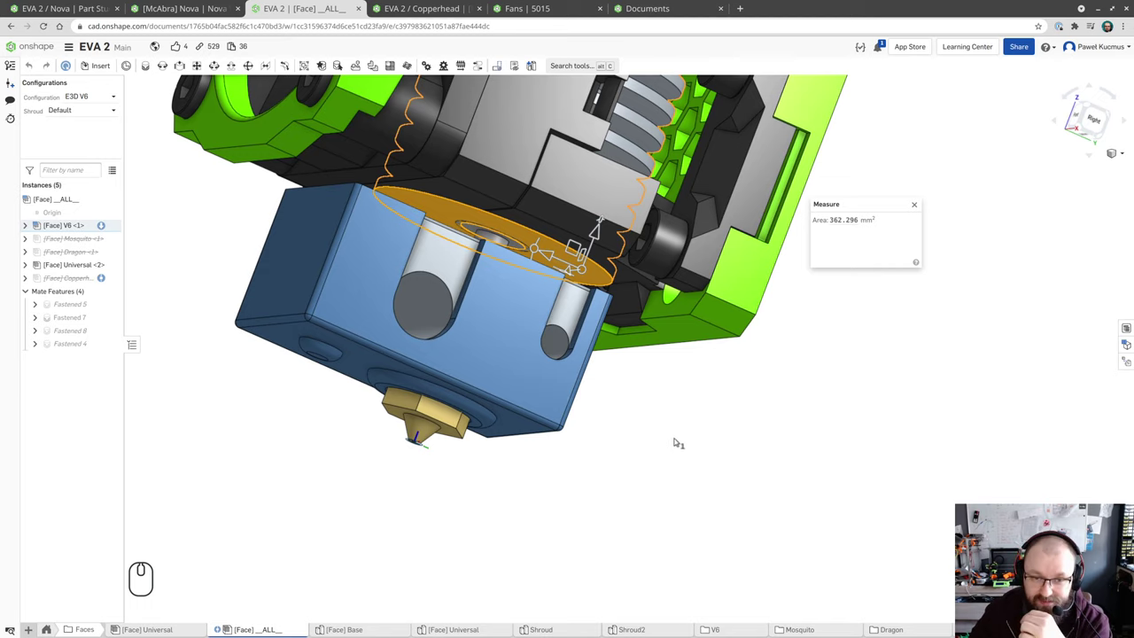
{"action": "left_click", "coordinate": [675, 403]}
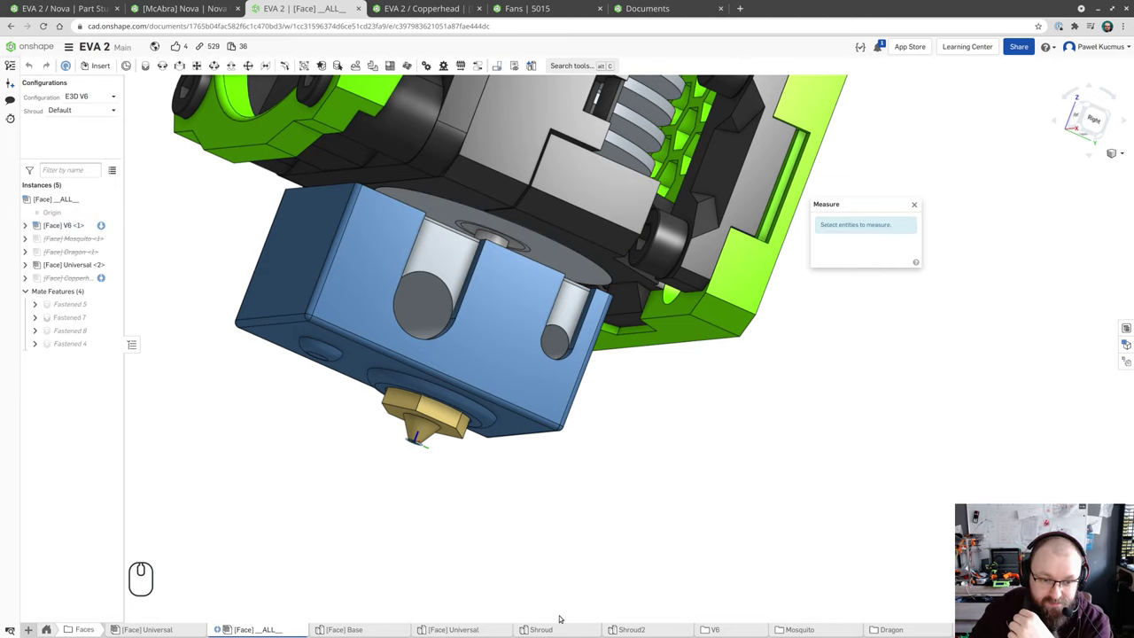
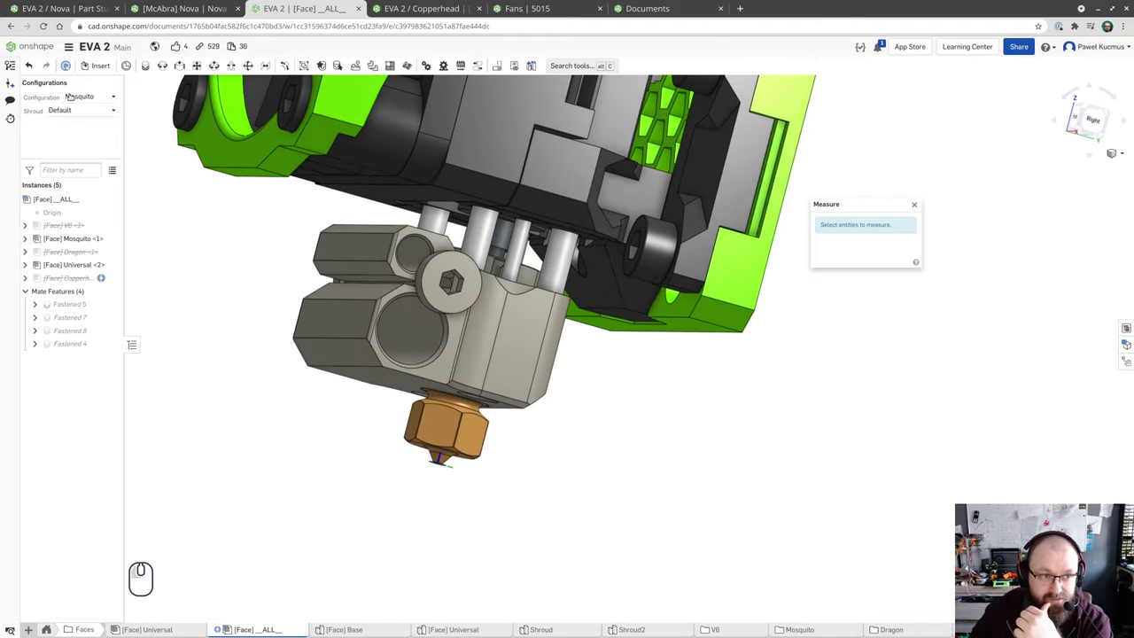
- Switch the assembly to the Dragon hotend configuration and inspect it from below
{"action": "left_click", "coordinate": [334, 275]}
{"action": "left_click", "coordinate": [334, 275]}
{"action": "left_click_drag", "start_coordinate": [695, 455], "coordinate": [766, 497]}
{"action": "left_click_drag", "start_coordinate": [767, 497], "coordinate": [850, 385]}
{"action": "left_click_drag", "start_coordinate": [840, 399], "coordinate": [850, 386]}
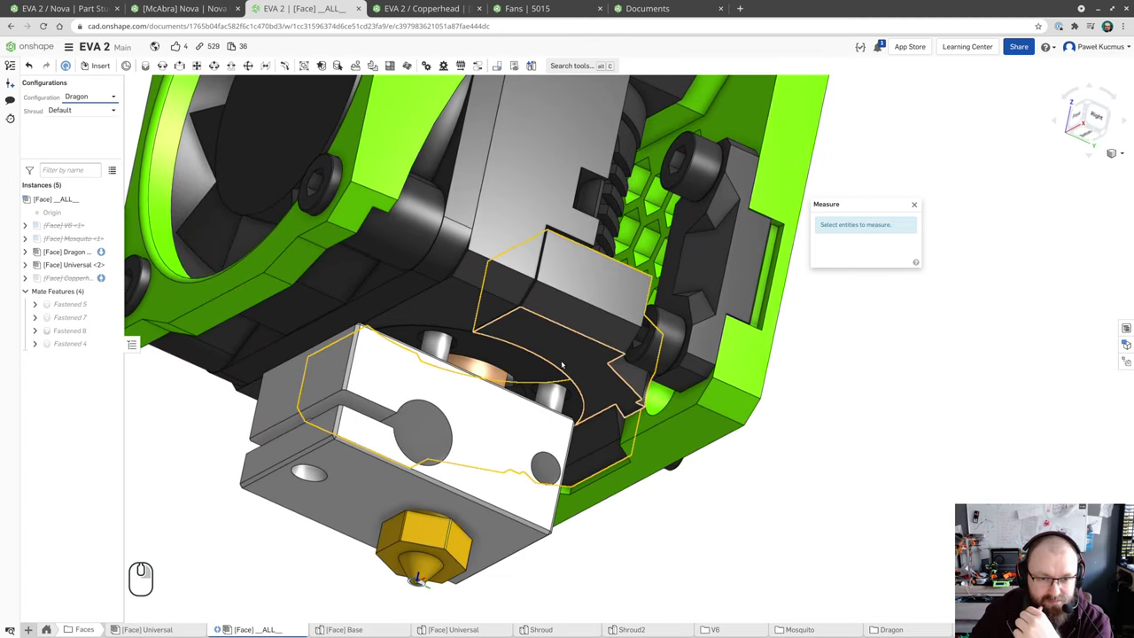
- Switch the assembly to the Copperhead configuration and inspect the hotend
{"action": "left_click", "coordinate": [260, 442]}
{"action": "left_click", "coordinate": [261, 442]}
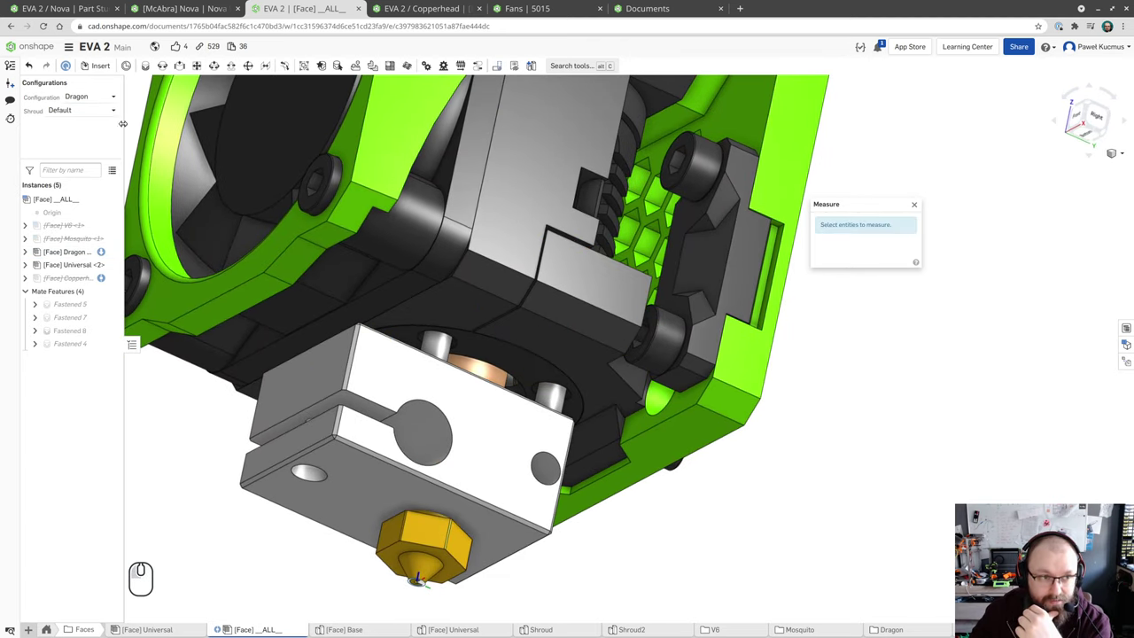
{"action": "left_click", "coordinate": [260, 442]}
{"action": "left_click", "coordinate": [260, 442]}
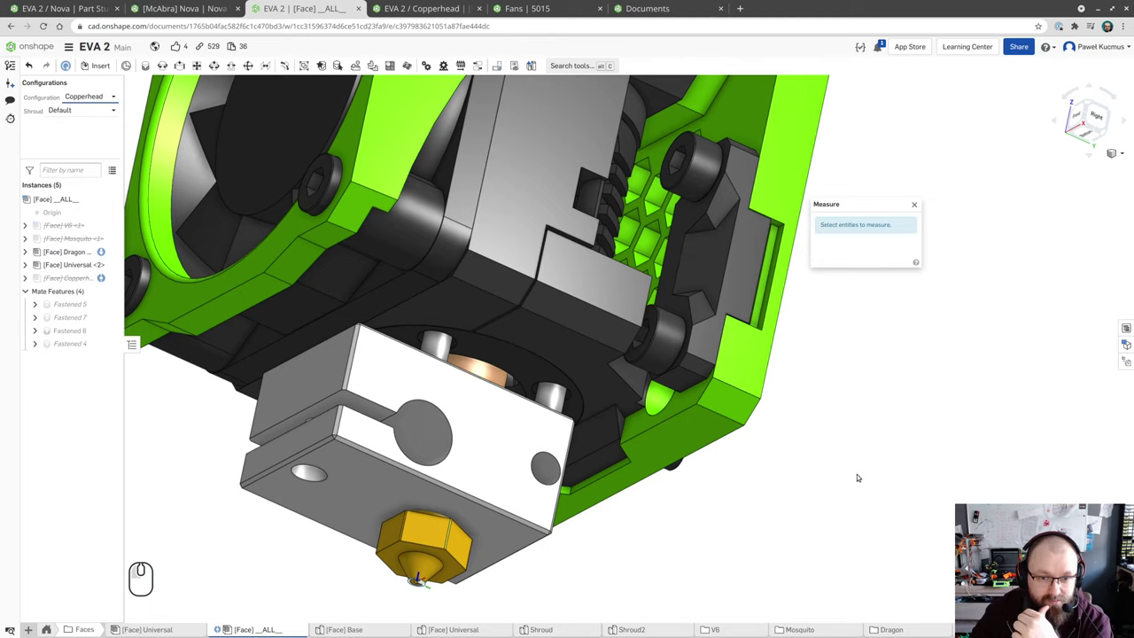
{"action": "left_click_drag", "start_coordinate": [821, 445], "coordinate": [817, 472]}
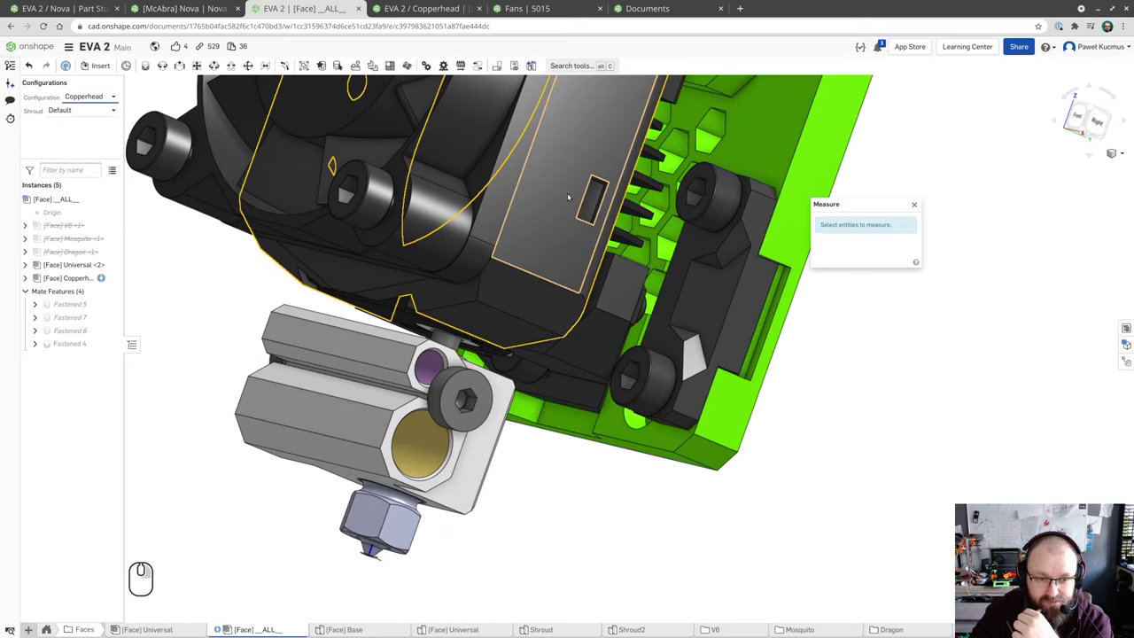
{"action": "scroll", "scroll_direction": "down", "scroll_amount": 3}
{"action": "scroll", "scroll_direction": "up", "scroll_amount": 3}
{"action": "scroll", "scroll_direction": "down", "scroll_amount": 3}
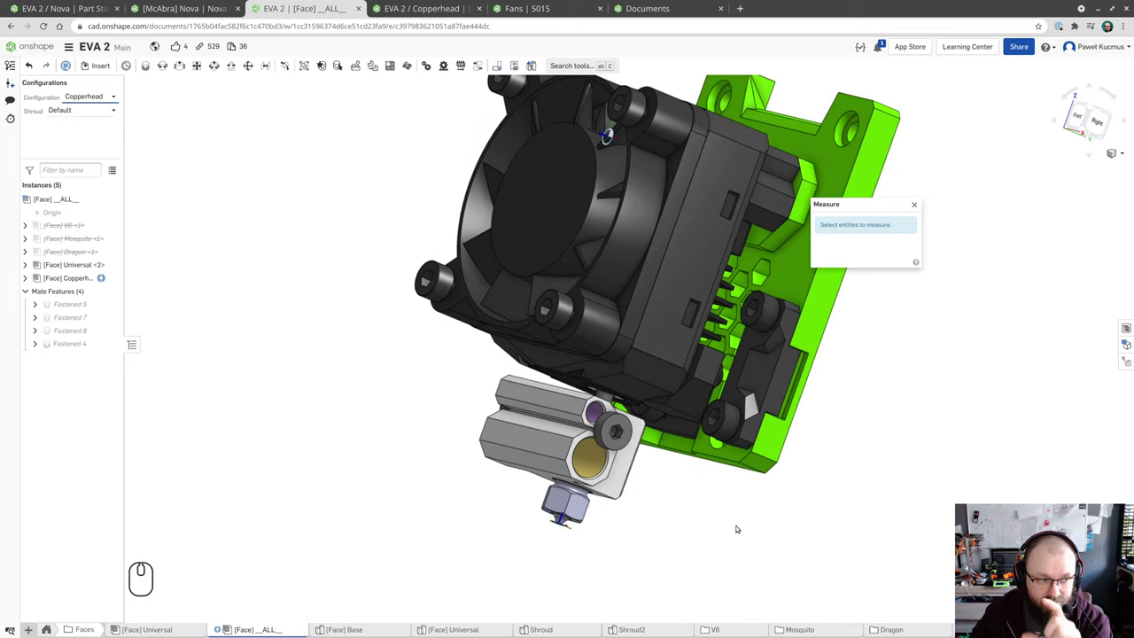
{"action": "left_click", "coordinate": [894, 460]}
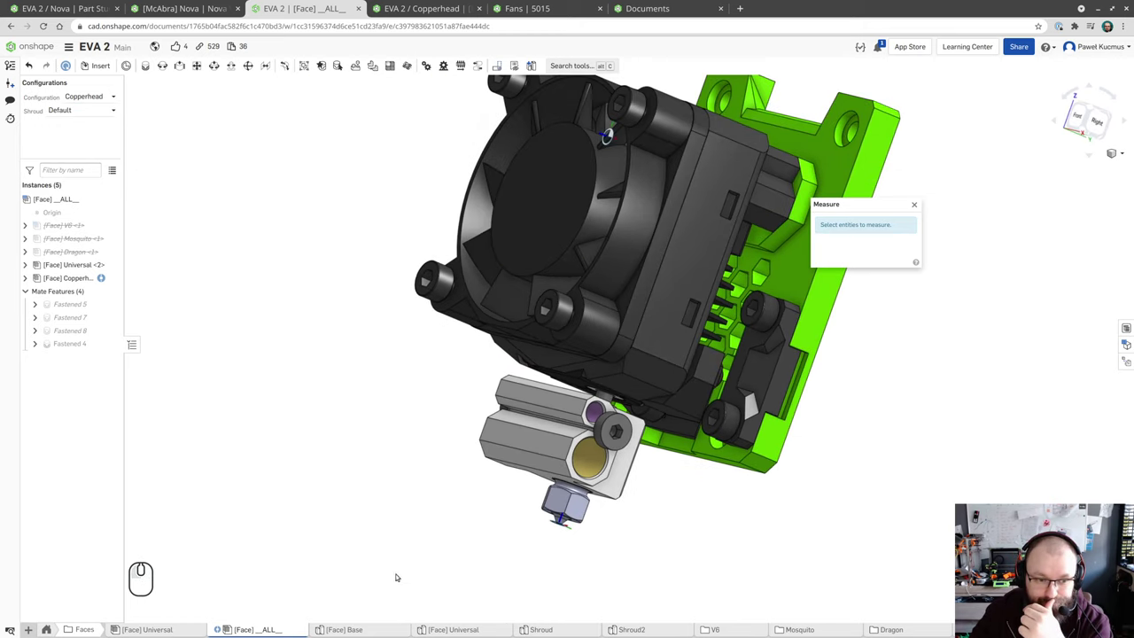
- Return to the EVA 2 / Nova part studio and view the black block
{"action": "left_click", "coordinate": [44, 0]}
{"action": "scroll", "scroll_direction": "down", "scroll_amount": 3}
{"action": "scroll", "scroll_direction": "up", "scroll_amount": 3}
{"action": "scroll", "scroll_direction": "down", "scroll_amount": 3}
{"action": "left_click_drag", "start_coordinate": [859, 338], "coordinate": [887, 385]}
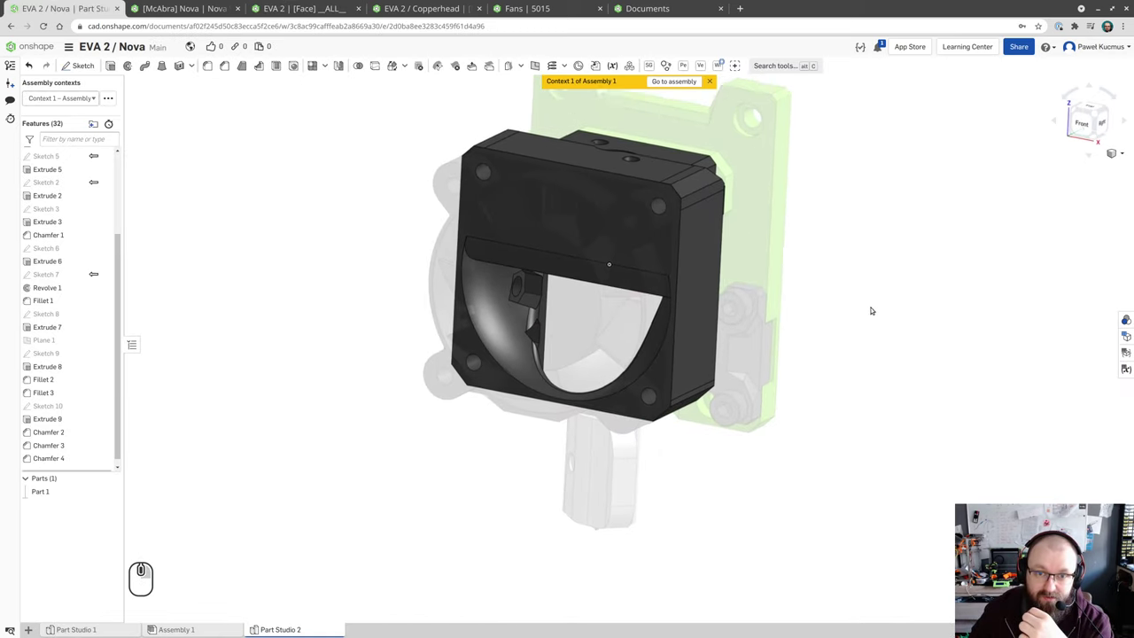
{"action": "left_click_drag", "start_coordinate": [896, 319], "coordinate": [896, 334]}
{"action": "left_click_drag", "start_coordinate": [884, 339], "coordinate": [876, 327]}
{"action": "right_click", "coordinate": [573, 302]}
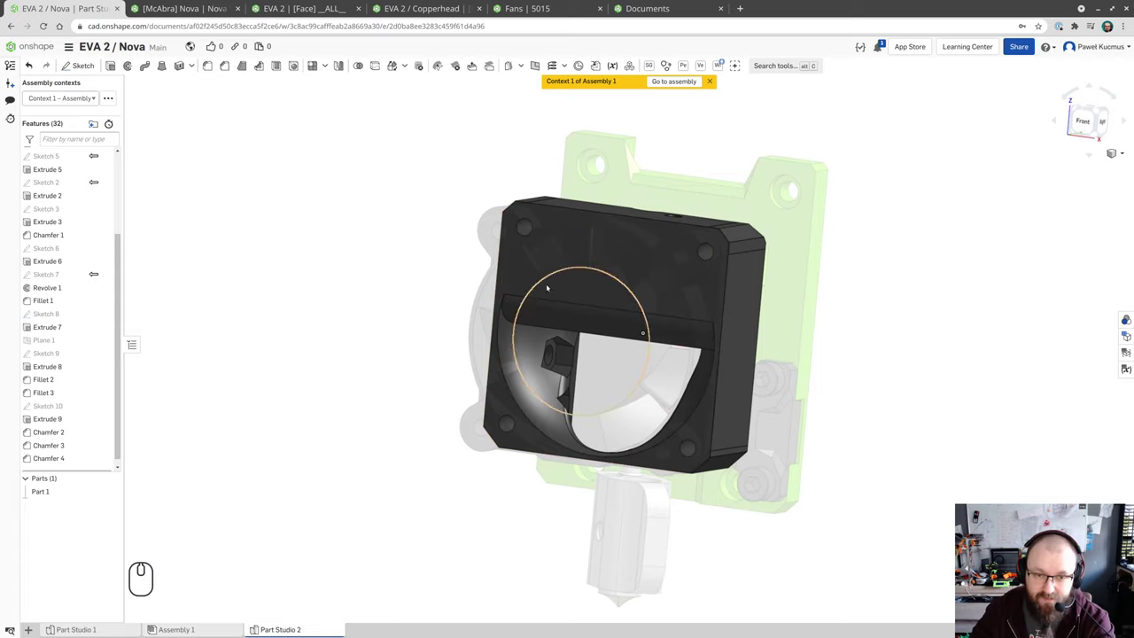
{"action": "left_click_drag", "start_coordinate": [689, 357], "coordinate": [665, 346]}
{"action": "left_click_drag", "start_coordinate": [568, 331], "coordinate": [665, 370]}
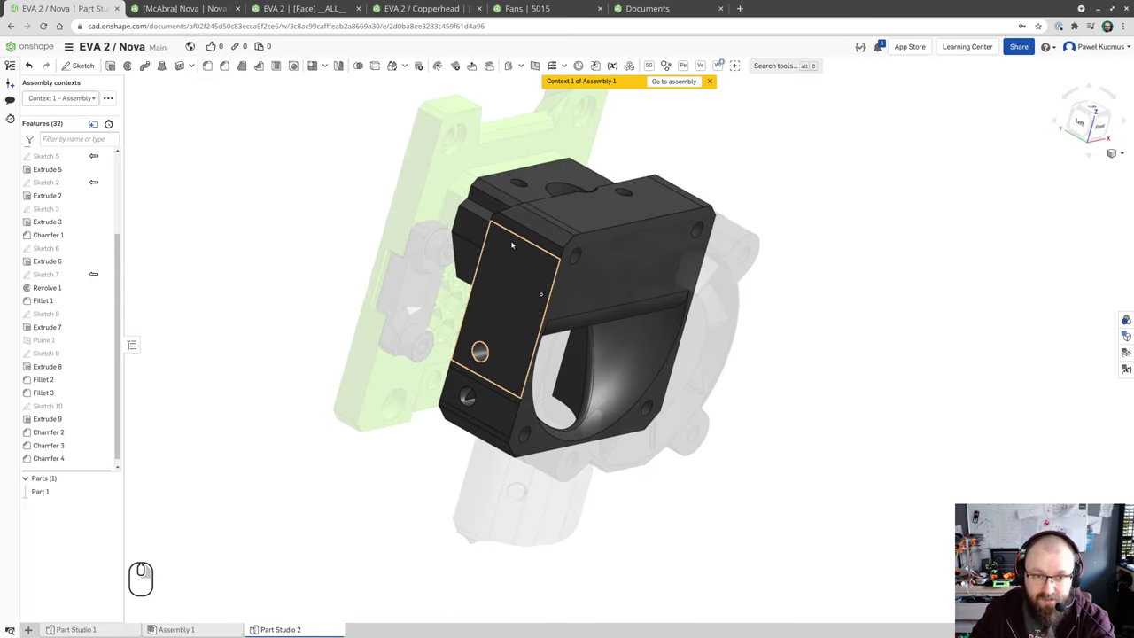
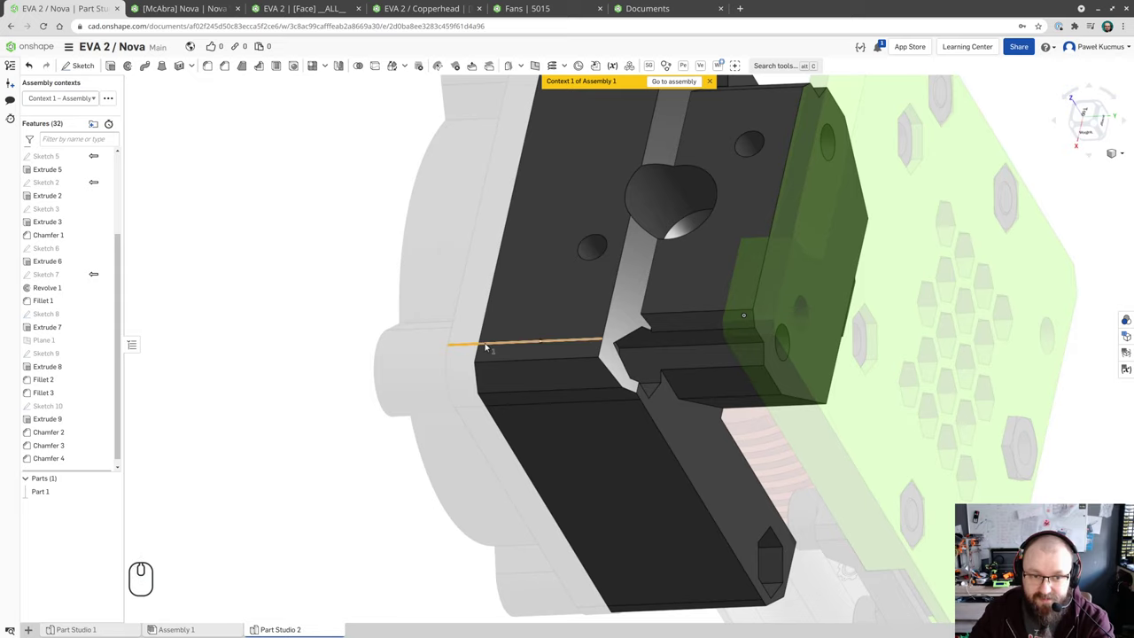
{"action": "left_click", "coordinate": [288, 356]}
{"action": "left_click_drag", "start_coordinate": [703, 239], "coordinate": [727, 273]}
{"action": "left_click_drag", "start_coordinate": [750, 154], "coordinate": [743, 130]}
{"action": "left_click_drag", "start_coordinate": [755, 203], "coordinate": [763, 191]}
{"action": "key", "text": "shift+s"}
- Start Sketch 11 on the block's side face and face the view to it
{"action": "left_click", "coordinate": [754, 196]}
{"action": "scroll", "scroll_direction": "up", "scroll_amount": 3}
{"action": "left_click_drag", "start_coordinate": [748, 217], "coordinate": [779, 325]}
{"action": "left_click_drag", "start_coordinate": [779, 324], "coordinate": [783, 361]}
{"action": "left_click_drag", "start_coordinate": [785, 282], "coordinate": [786, 254]}
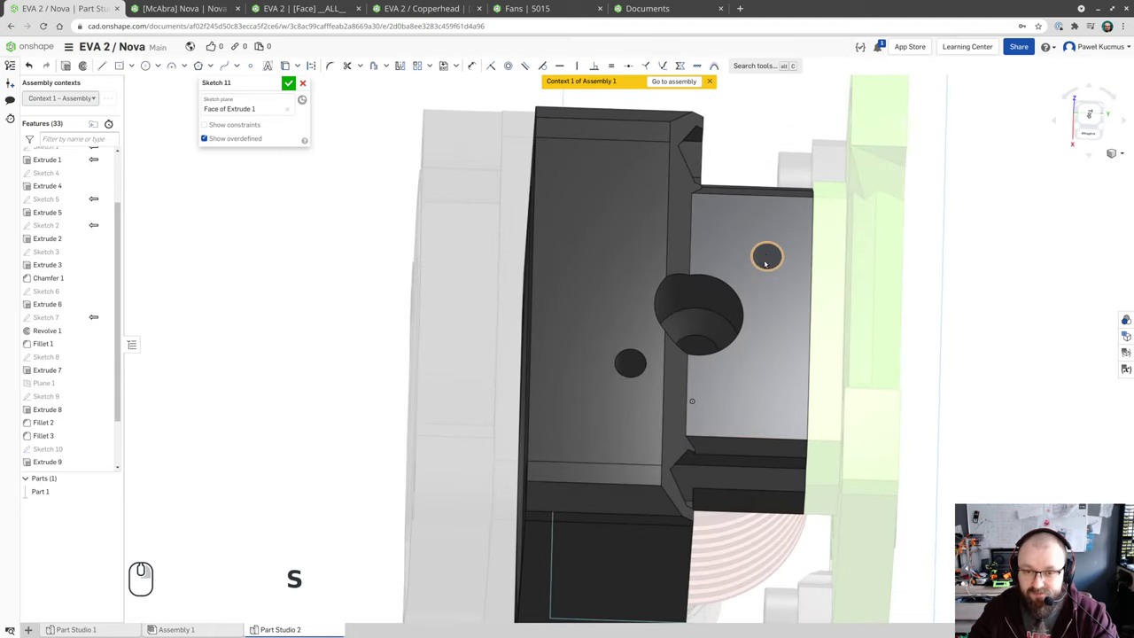
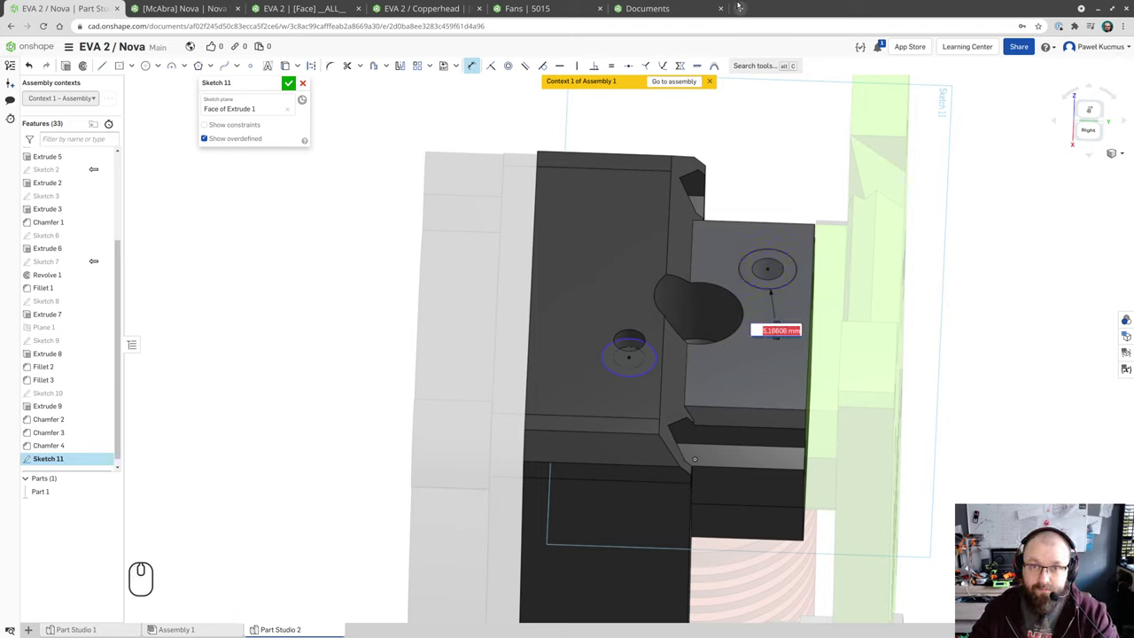
- Dimension the hole circle to 5.2 mm and finish the sketch input
{"action": "type", "text": "5.2"}
{"action": "key", "text": "Return"}
{"action": "key", "text": "BackSpace"}
{"action": "key", "text": "Escape"}
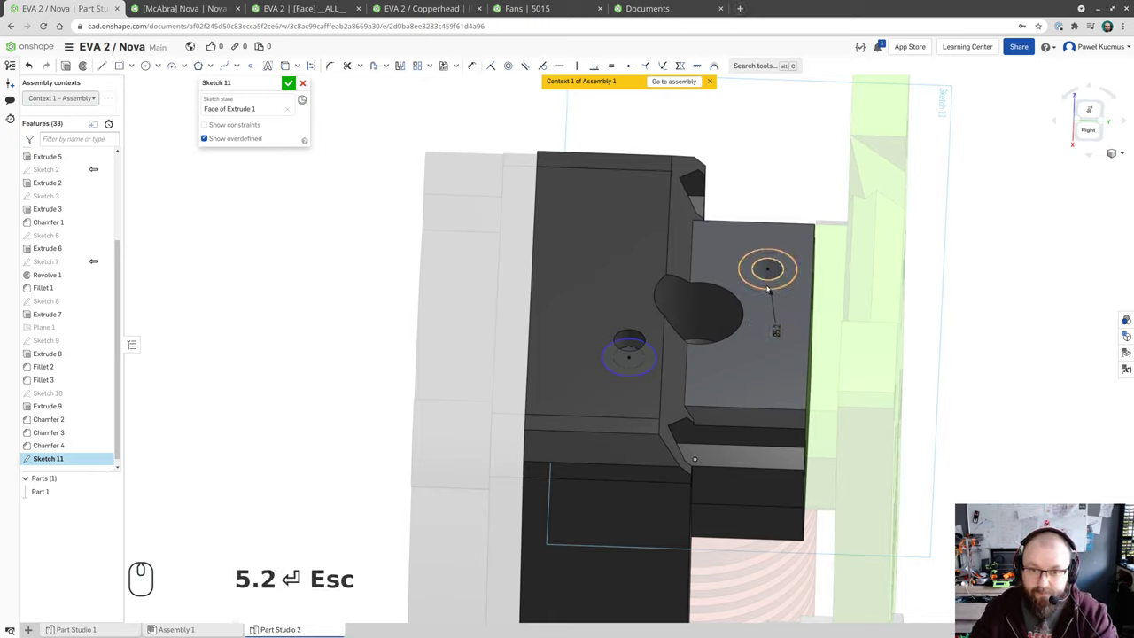
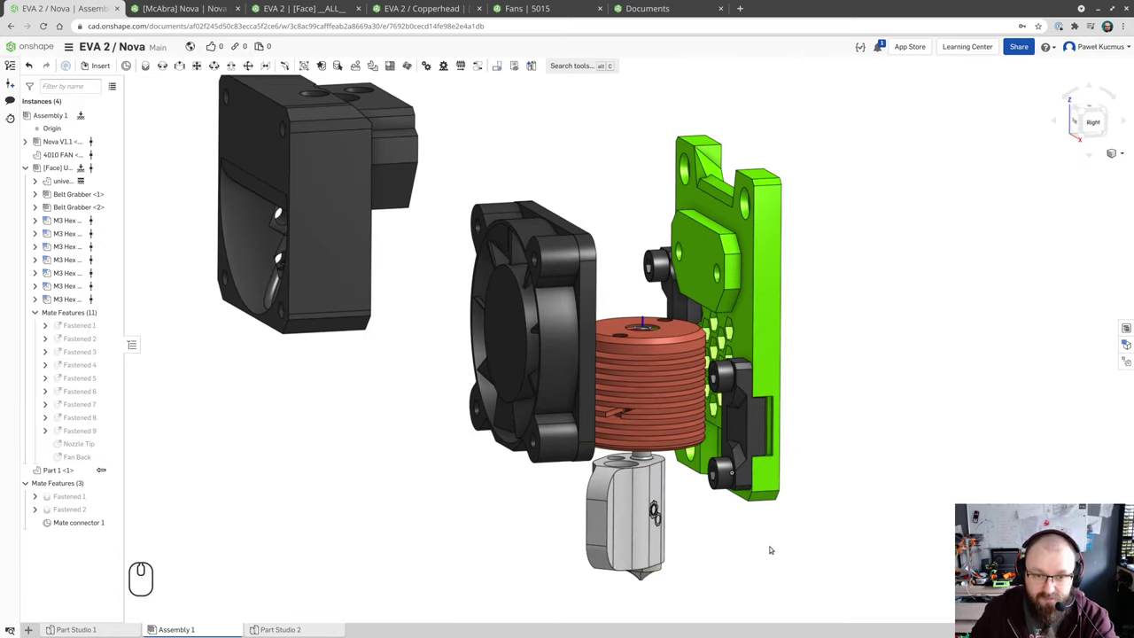
- Fasten the block's mate connector to the carriage's mate connector
{"action": "left_click_drag", "start_coordinate": [330, 508], "coordinate": [337, 524]}
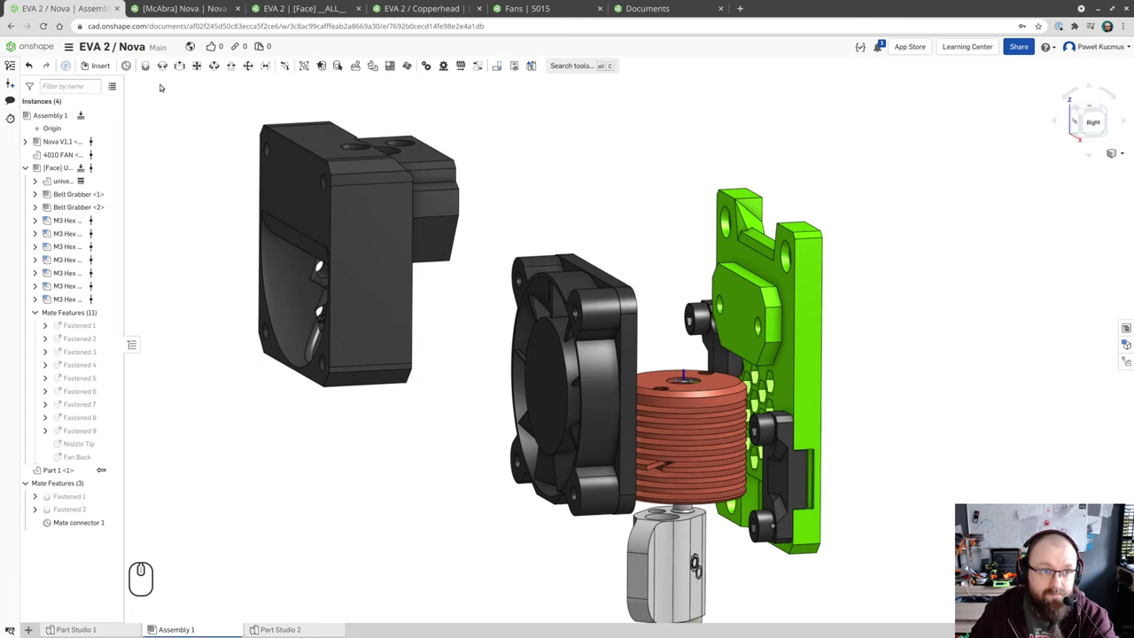
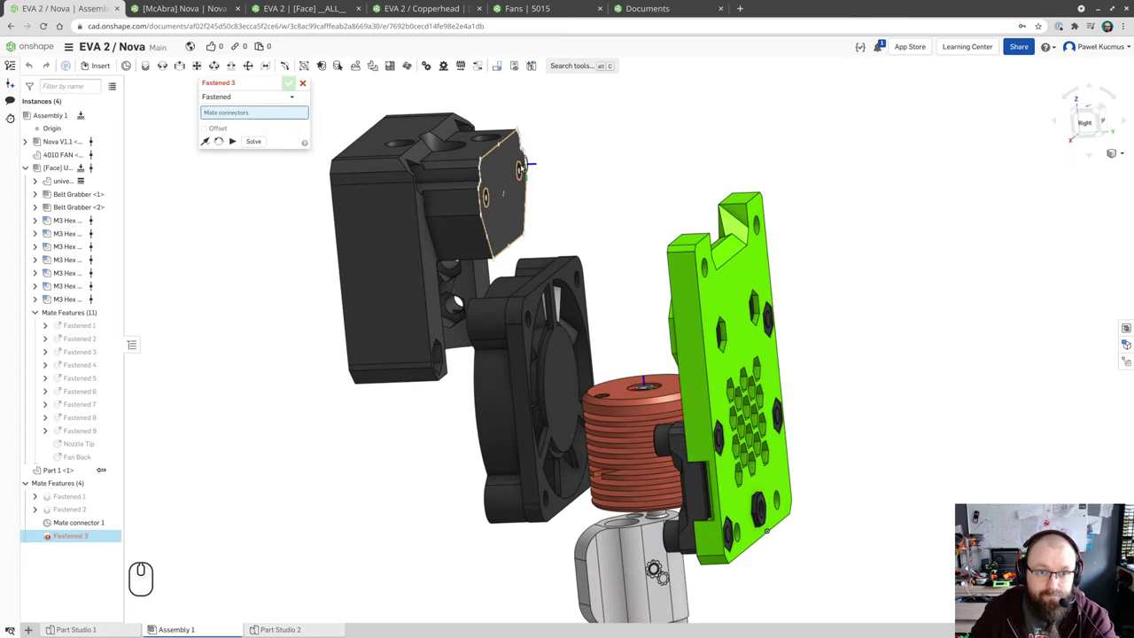
{"action": "left_click", "coordinate": [507, 150]}
{"action": "left_click_drag", "start_coordinate": [594, 251], "coordinate": [651, 268]}
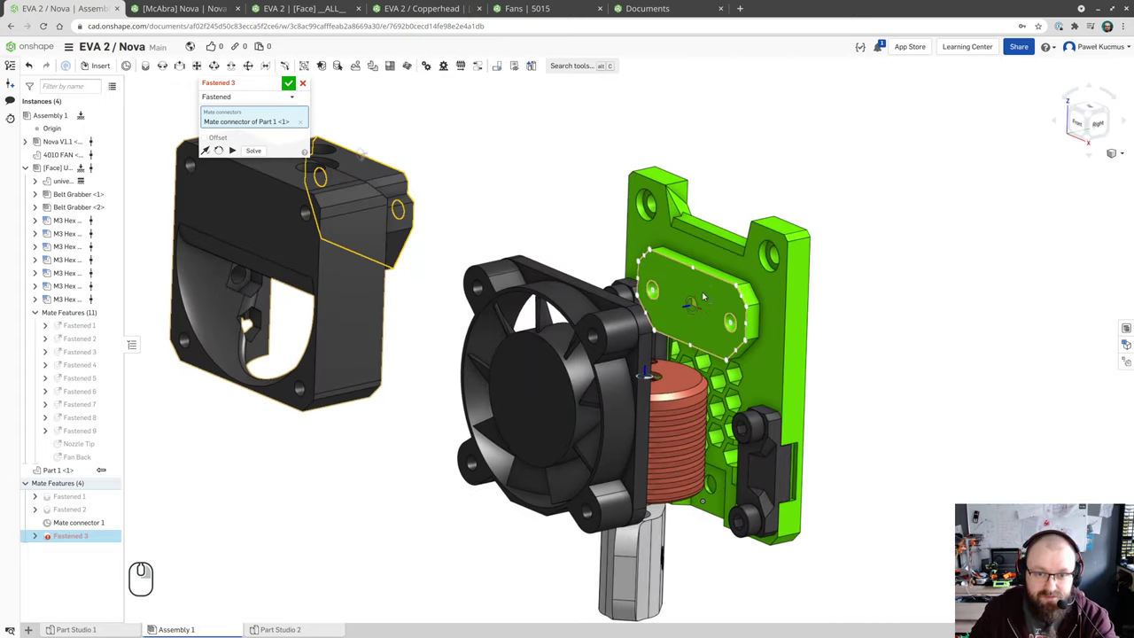
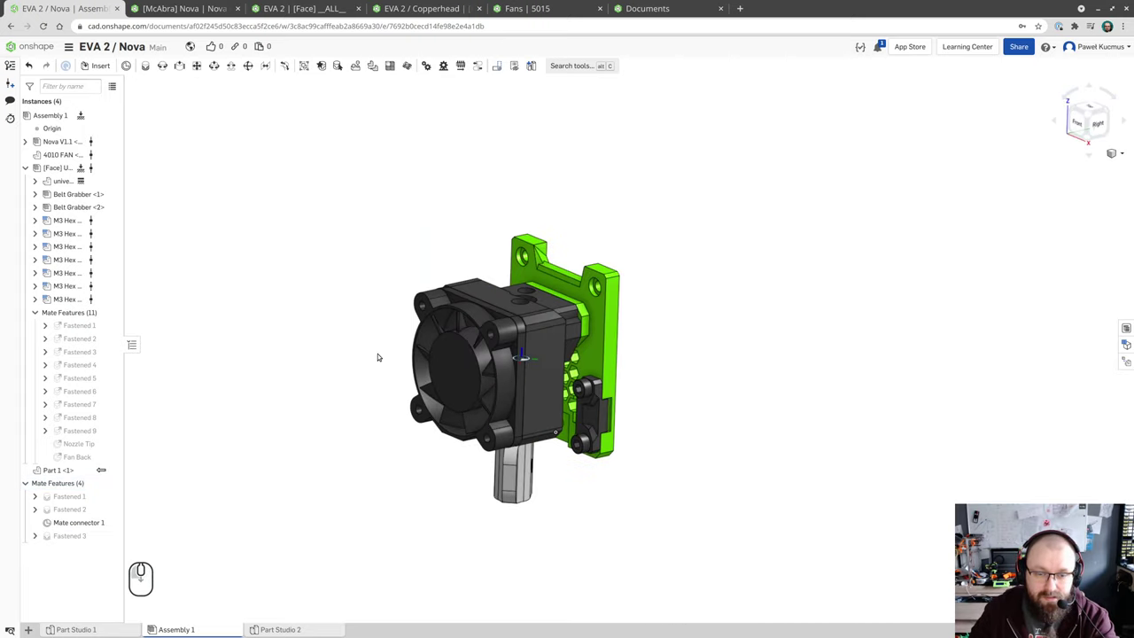
{"action": "left_click", "coordinate": [550, 329]}
- Orbit to check the block fastened between fan and carriage, then accept the mate
{"action": "left_click_drag", "start_coordinate": [707, 444], "coordinate": [713, 447]}
{"action": "scroll", "scroll_direction": "down", "scroll_amount": 3}
{"action": "scroll", "scroll_direction": "up", "scroll_amount": 3}
{"action": "left_click_drag", "start_coordinate": [664, 355], "coordinate": [762, 414]}
{"action": "left_click_drag", "start_coordinate": [766, 414], "coordinate": [724, 366]}
{"action": "left_click_drag", "start_coordinate": [738, 425], "coordinate": [731, 428]}
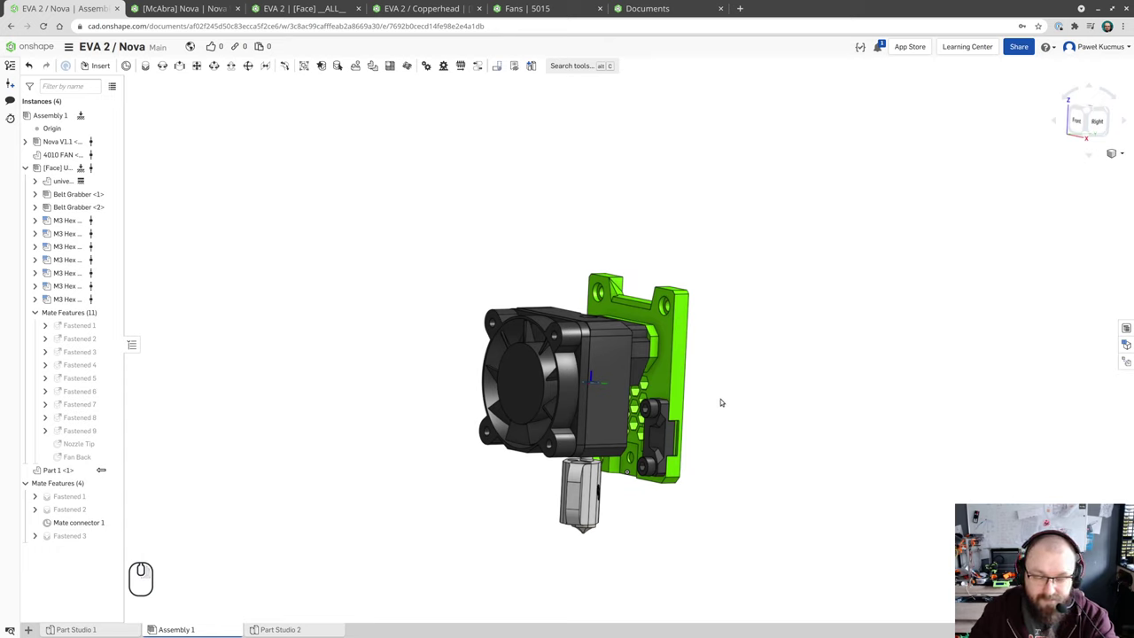
{"action": "left_click_drag", "start_coordinate": [738, 381], "coordinate": [752, 395]}
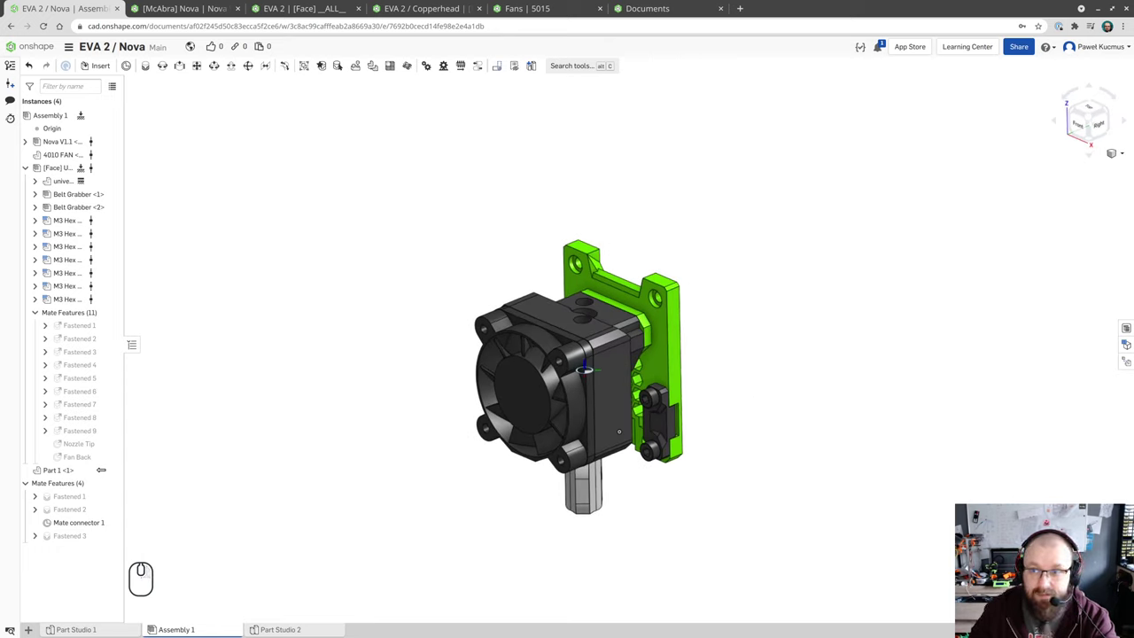
{"action": "left_click", "coordinate": [1094, 116]}
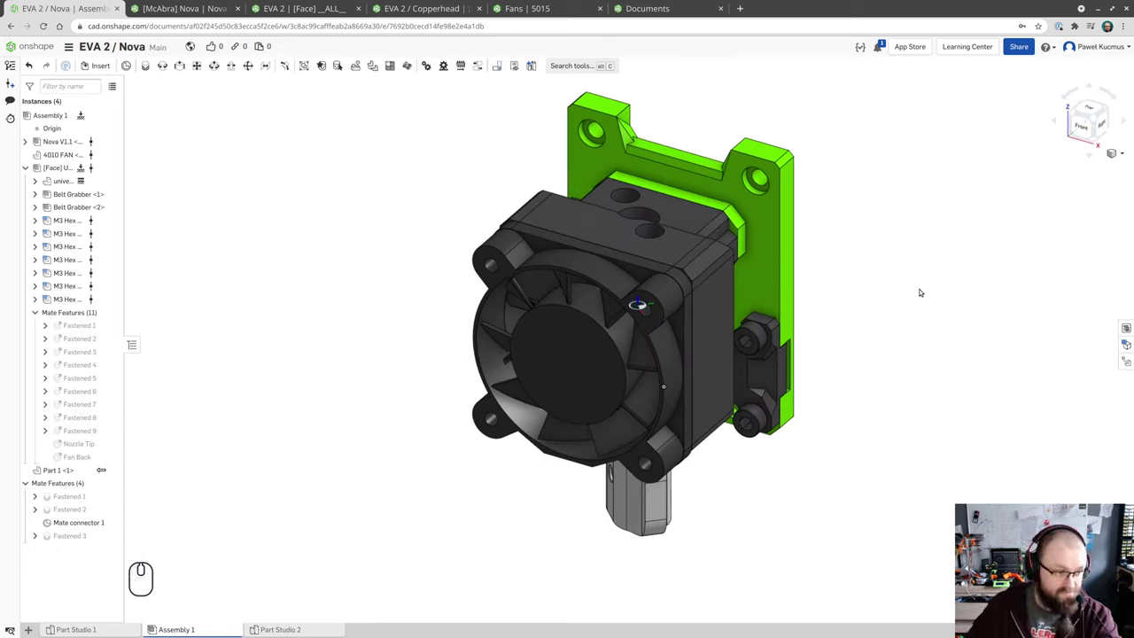